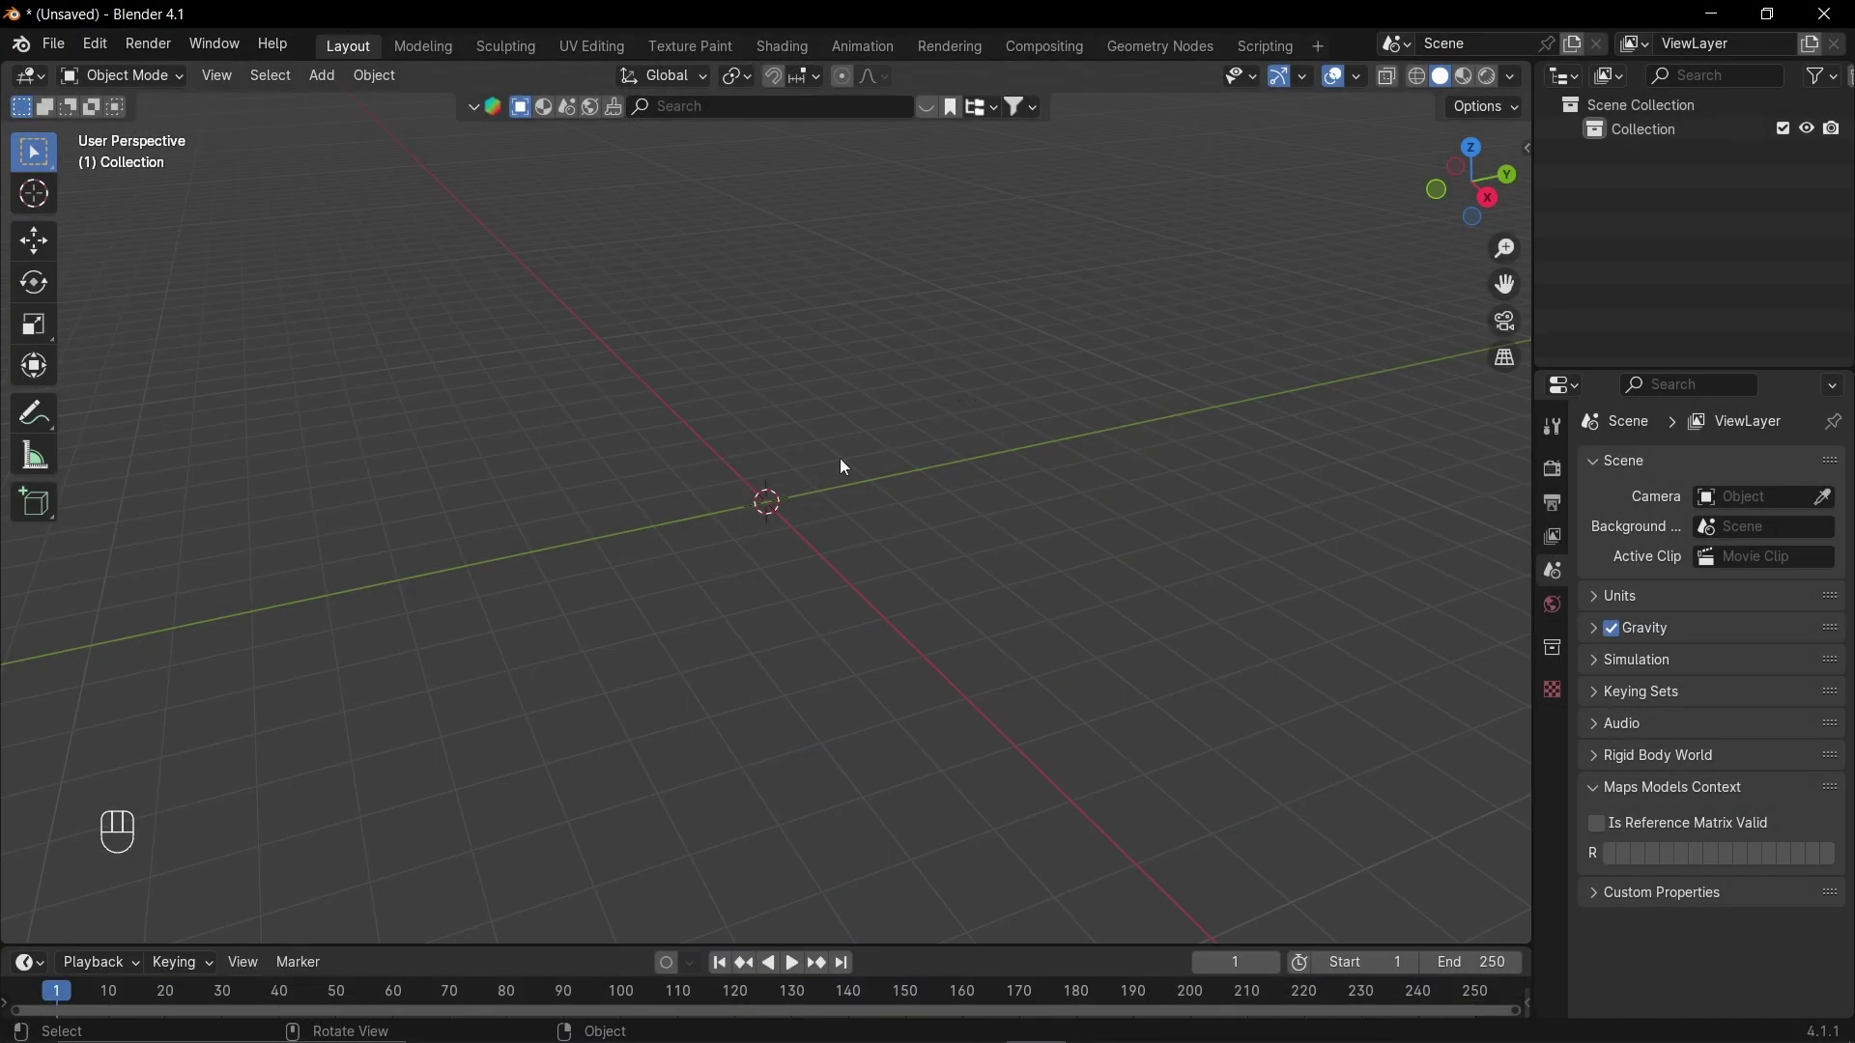
- Add a plane to the empty scene and scale it up into a larger square
key("shift+a")
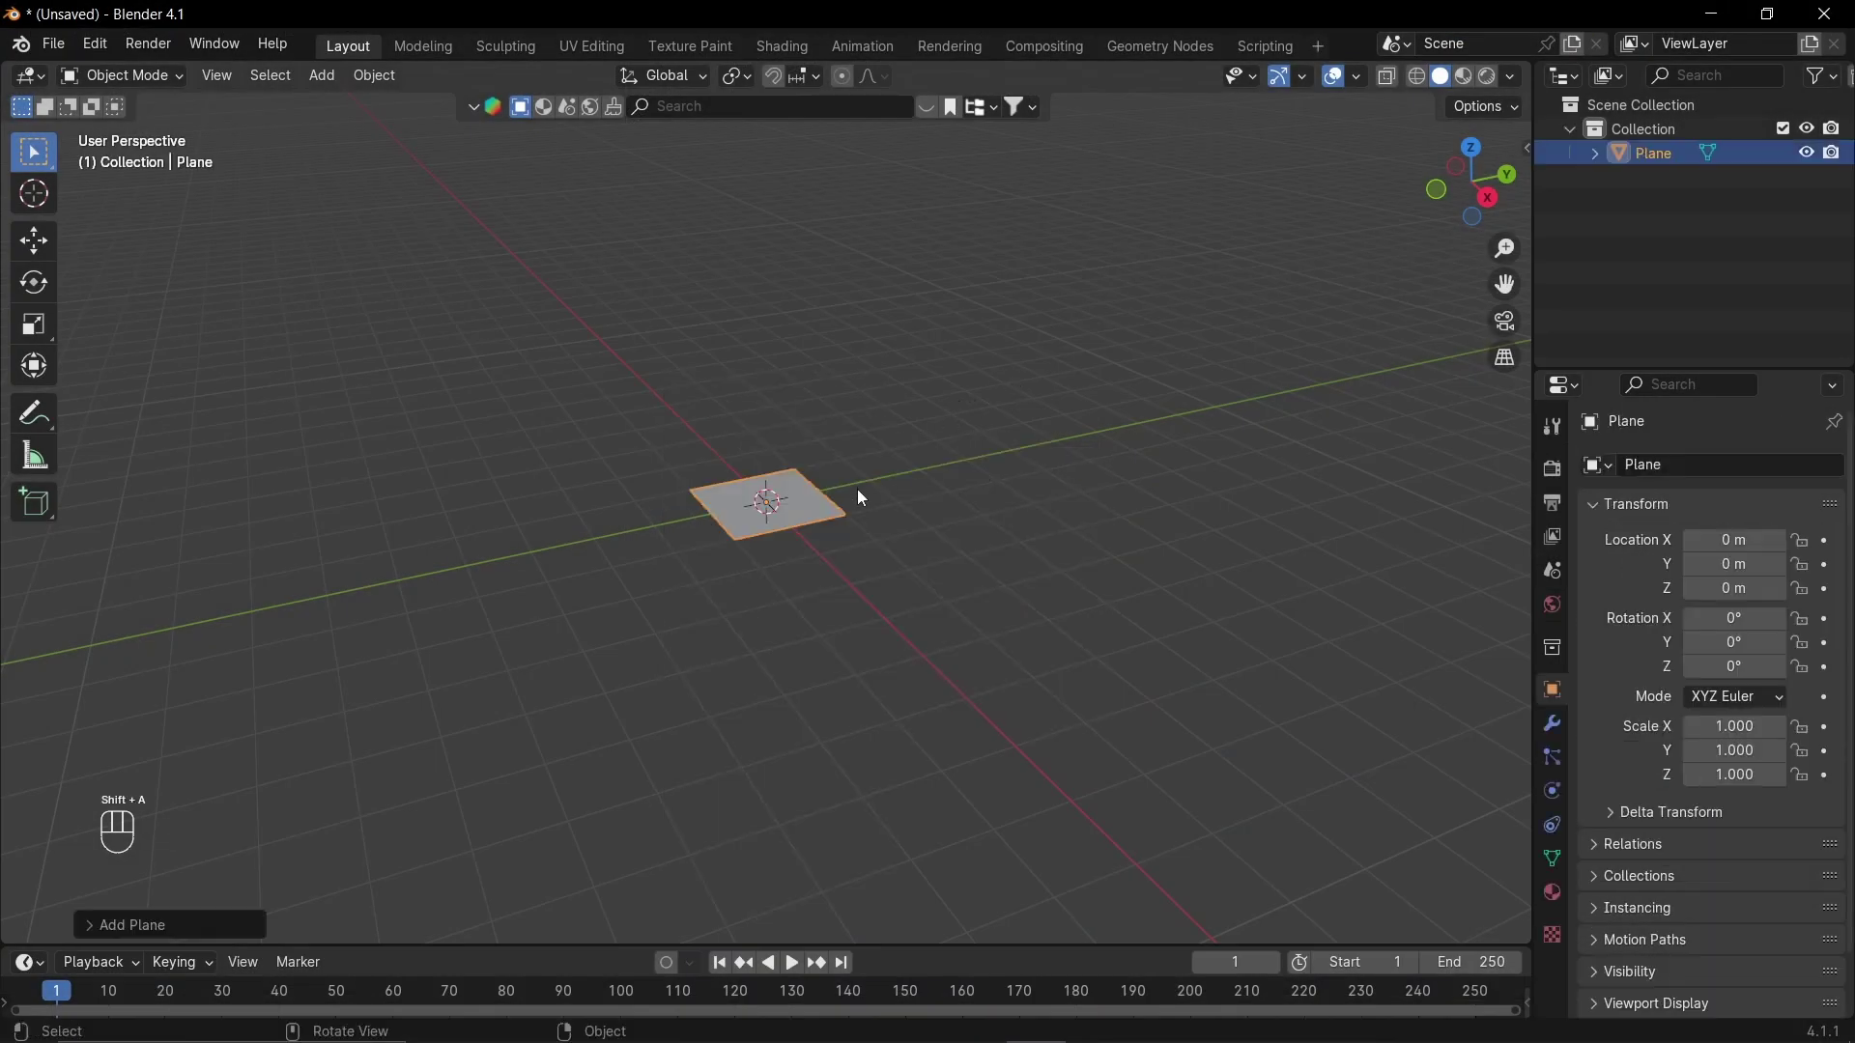
key("Tab")
left_click_drag(893, 485, 848, 485)
left_click(847, 488)
key("Tab")
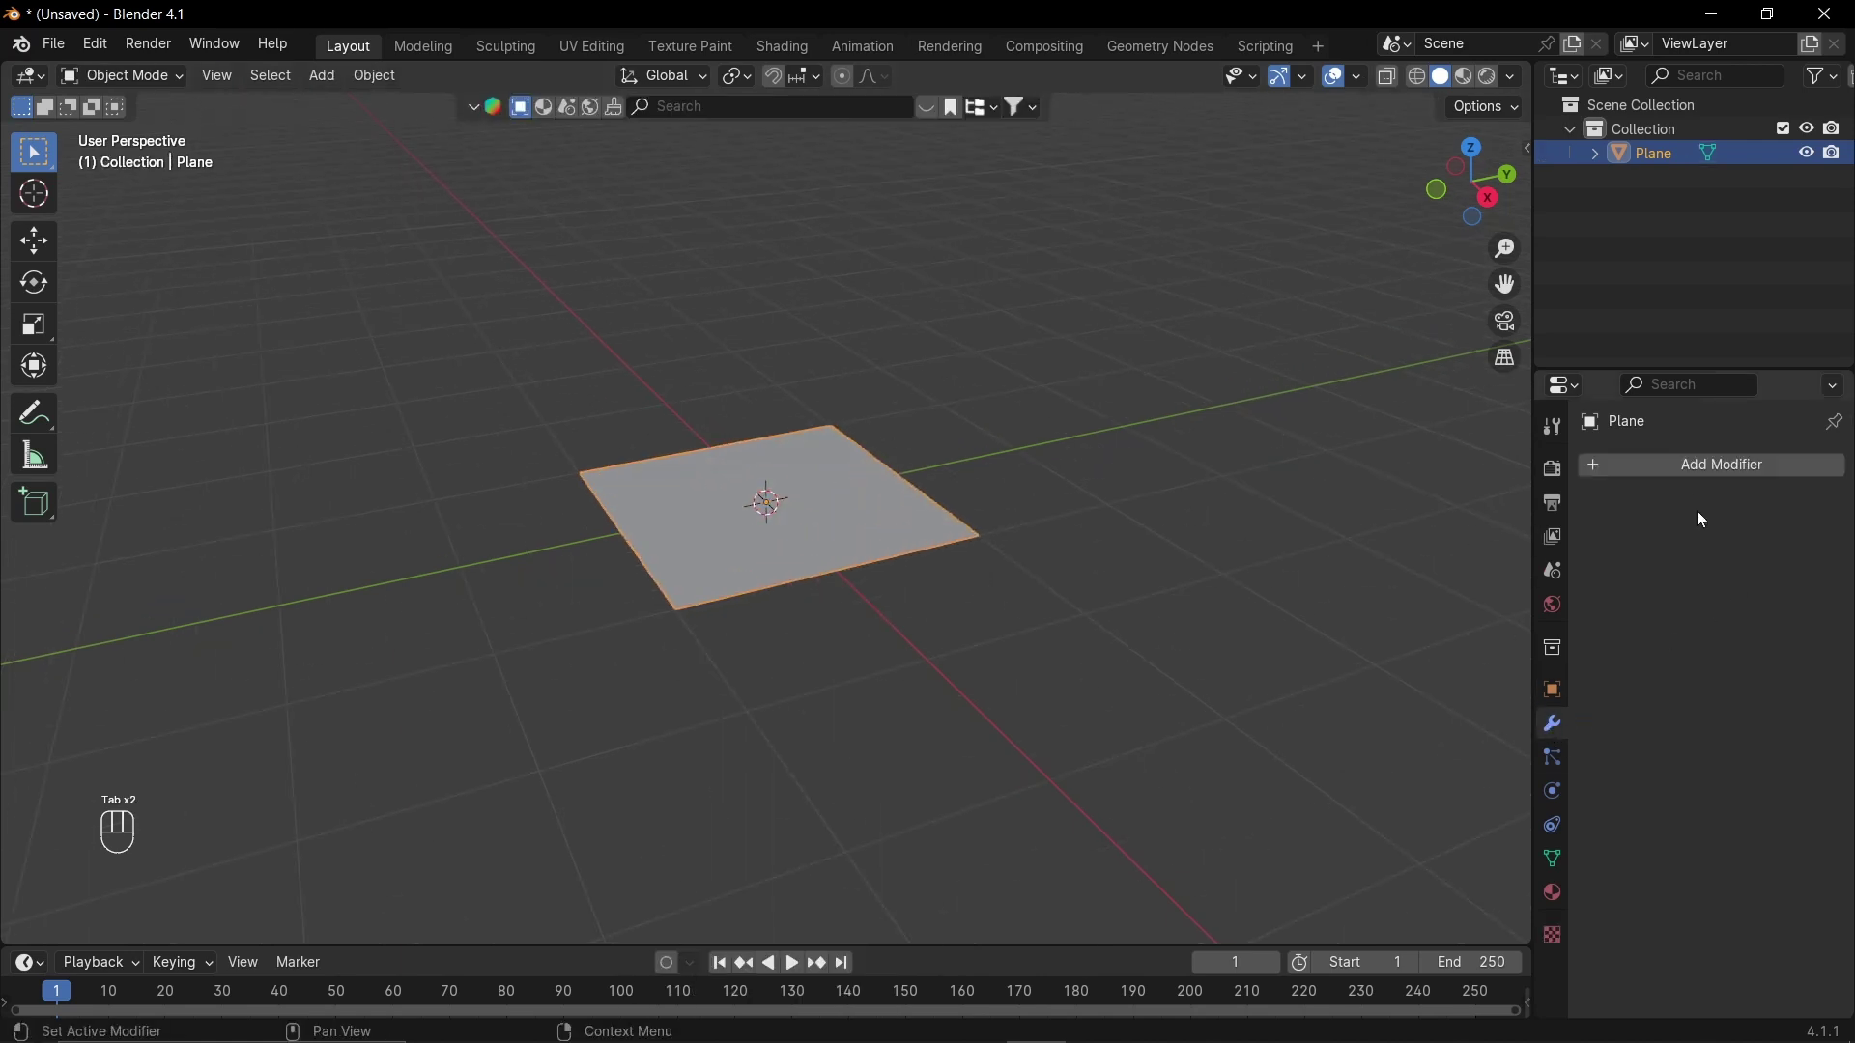
- Add Subdivision Surface and Displace modifiers with a new texture loading the face depth image
left_click_drag(1692, 473, 1433, 747)
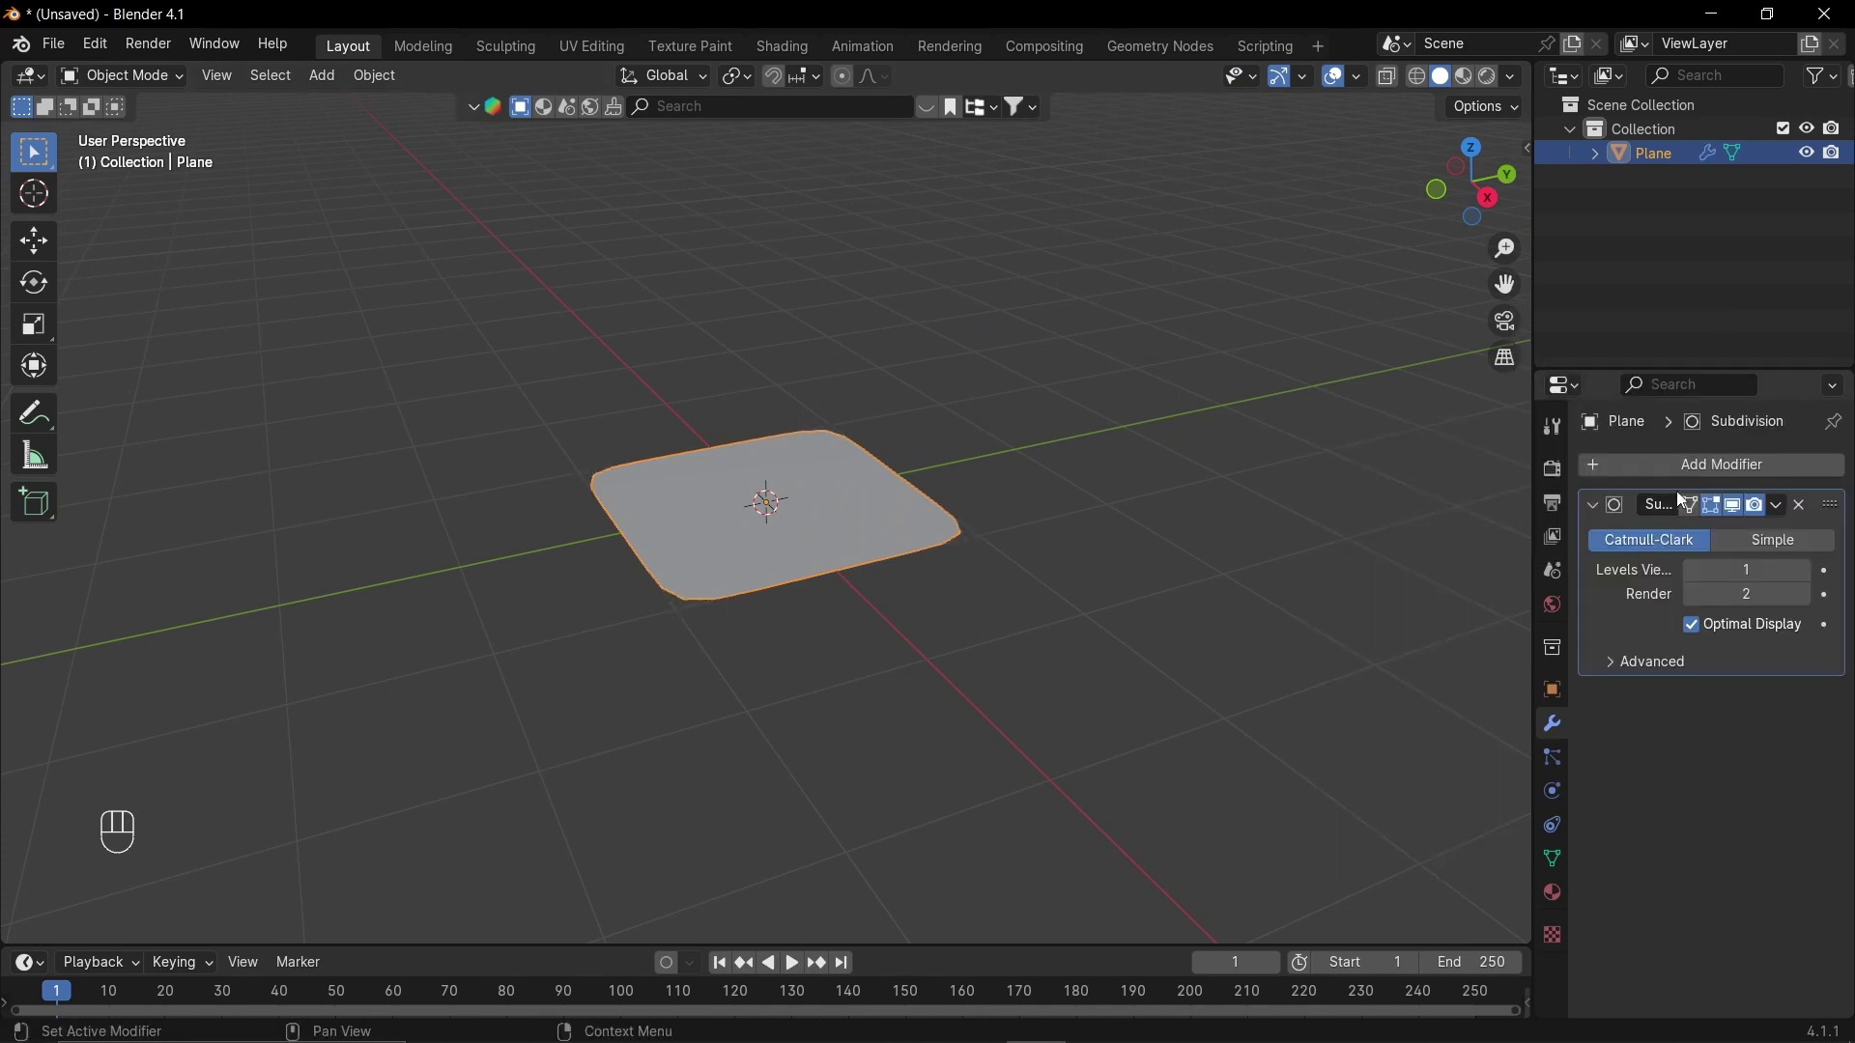
left_click(1807, 570)
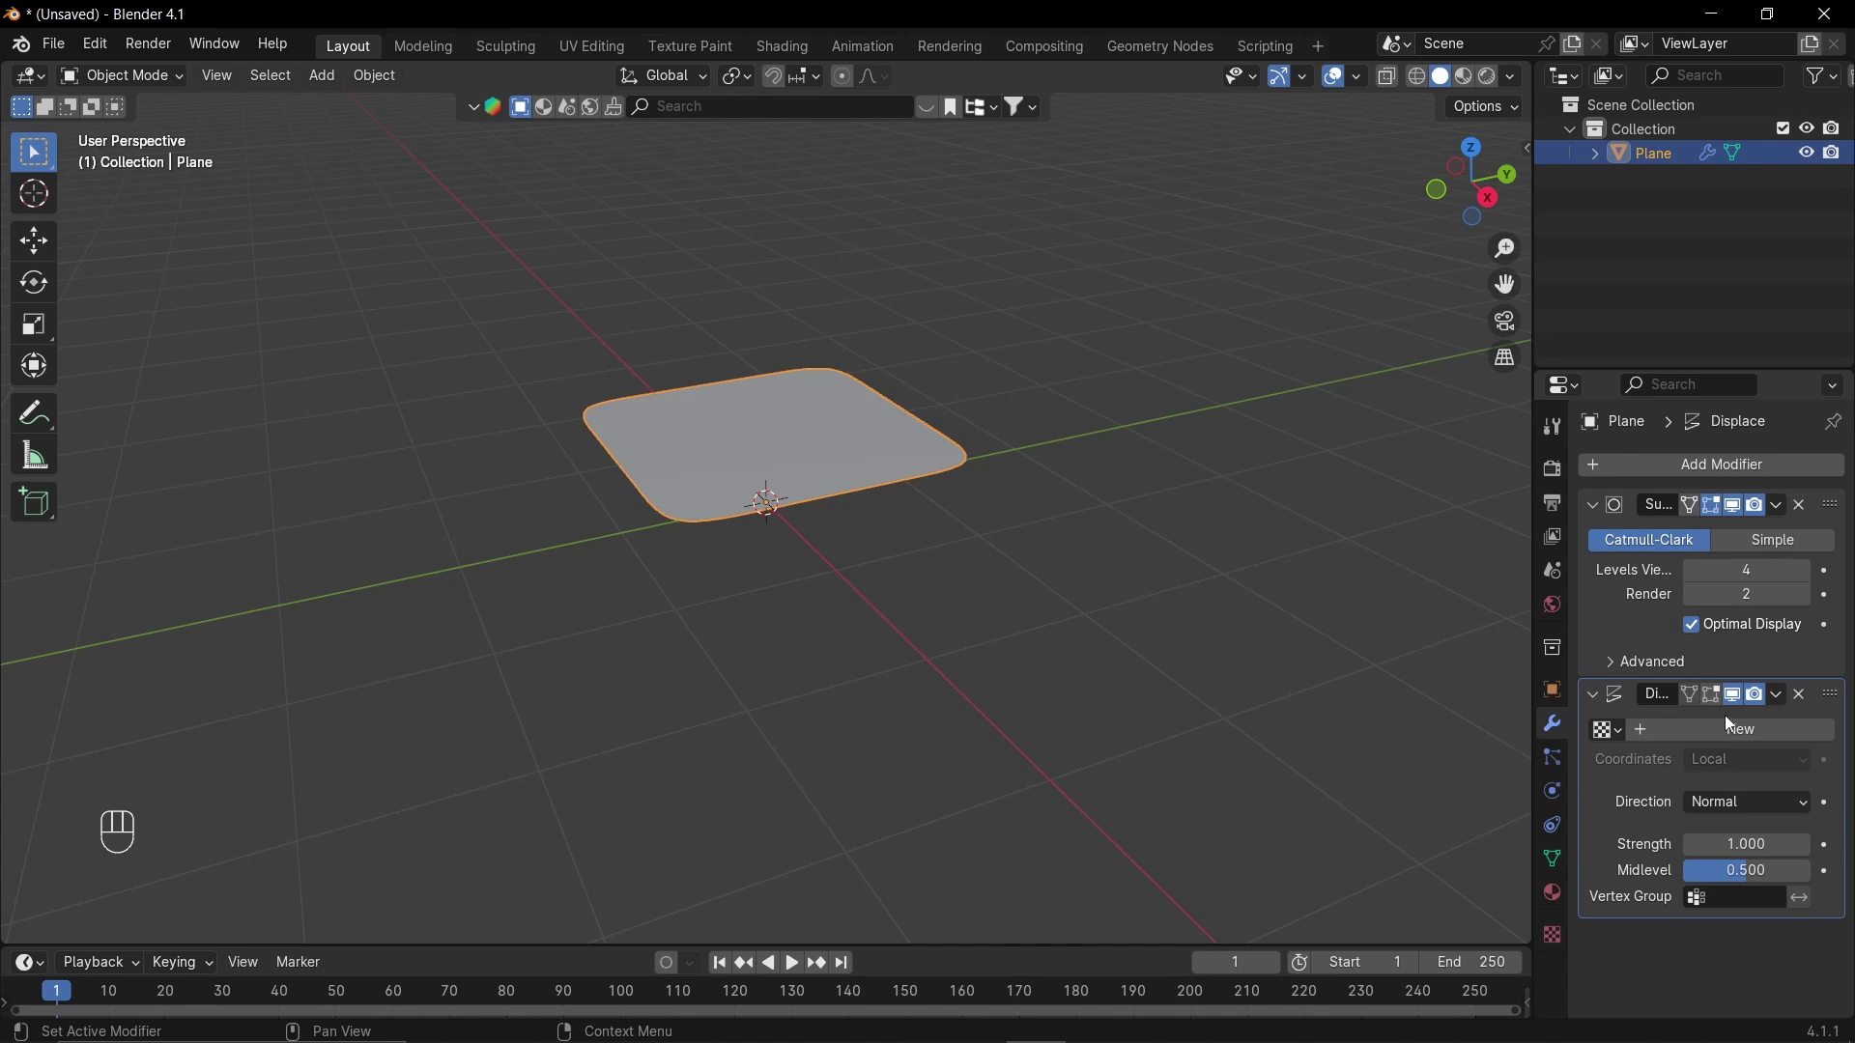
left_click(1738, 738)
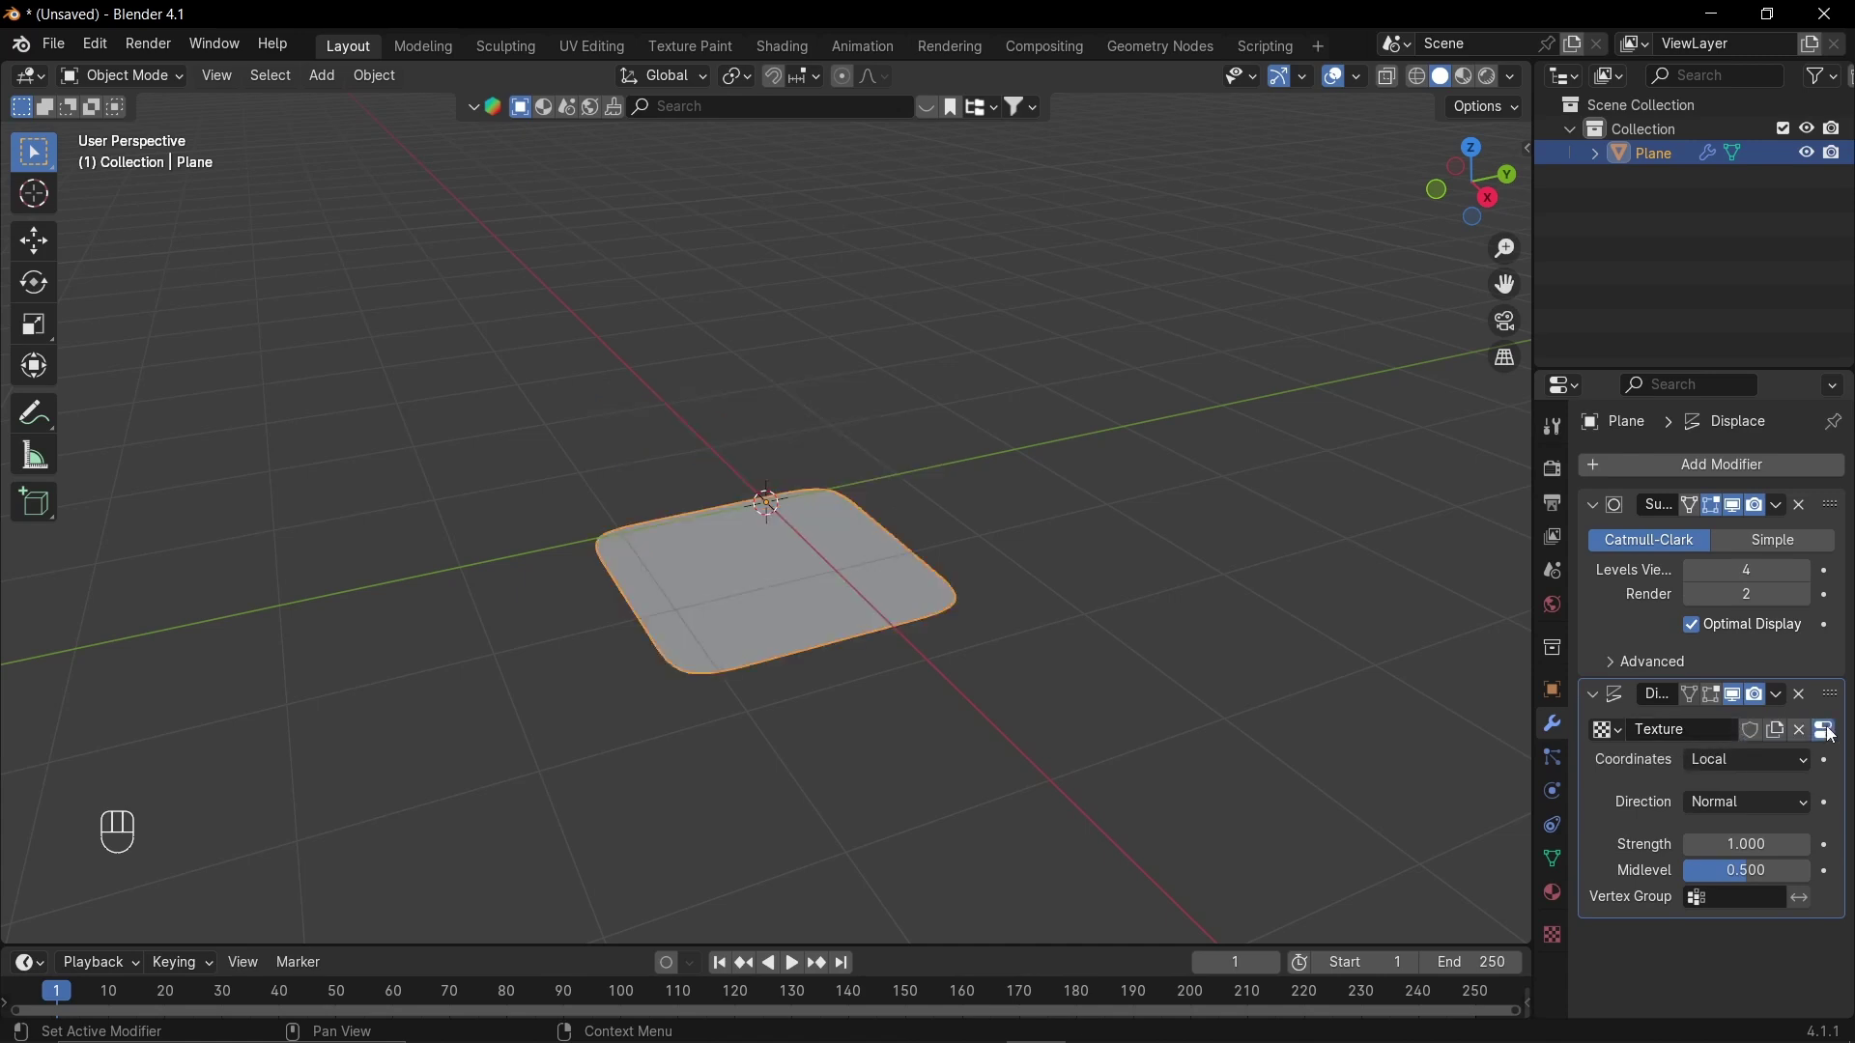
left_click(1772, 896)
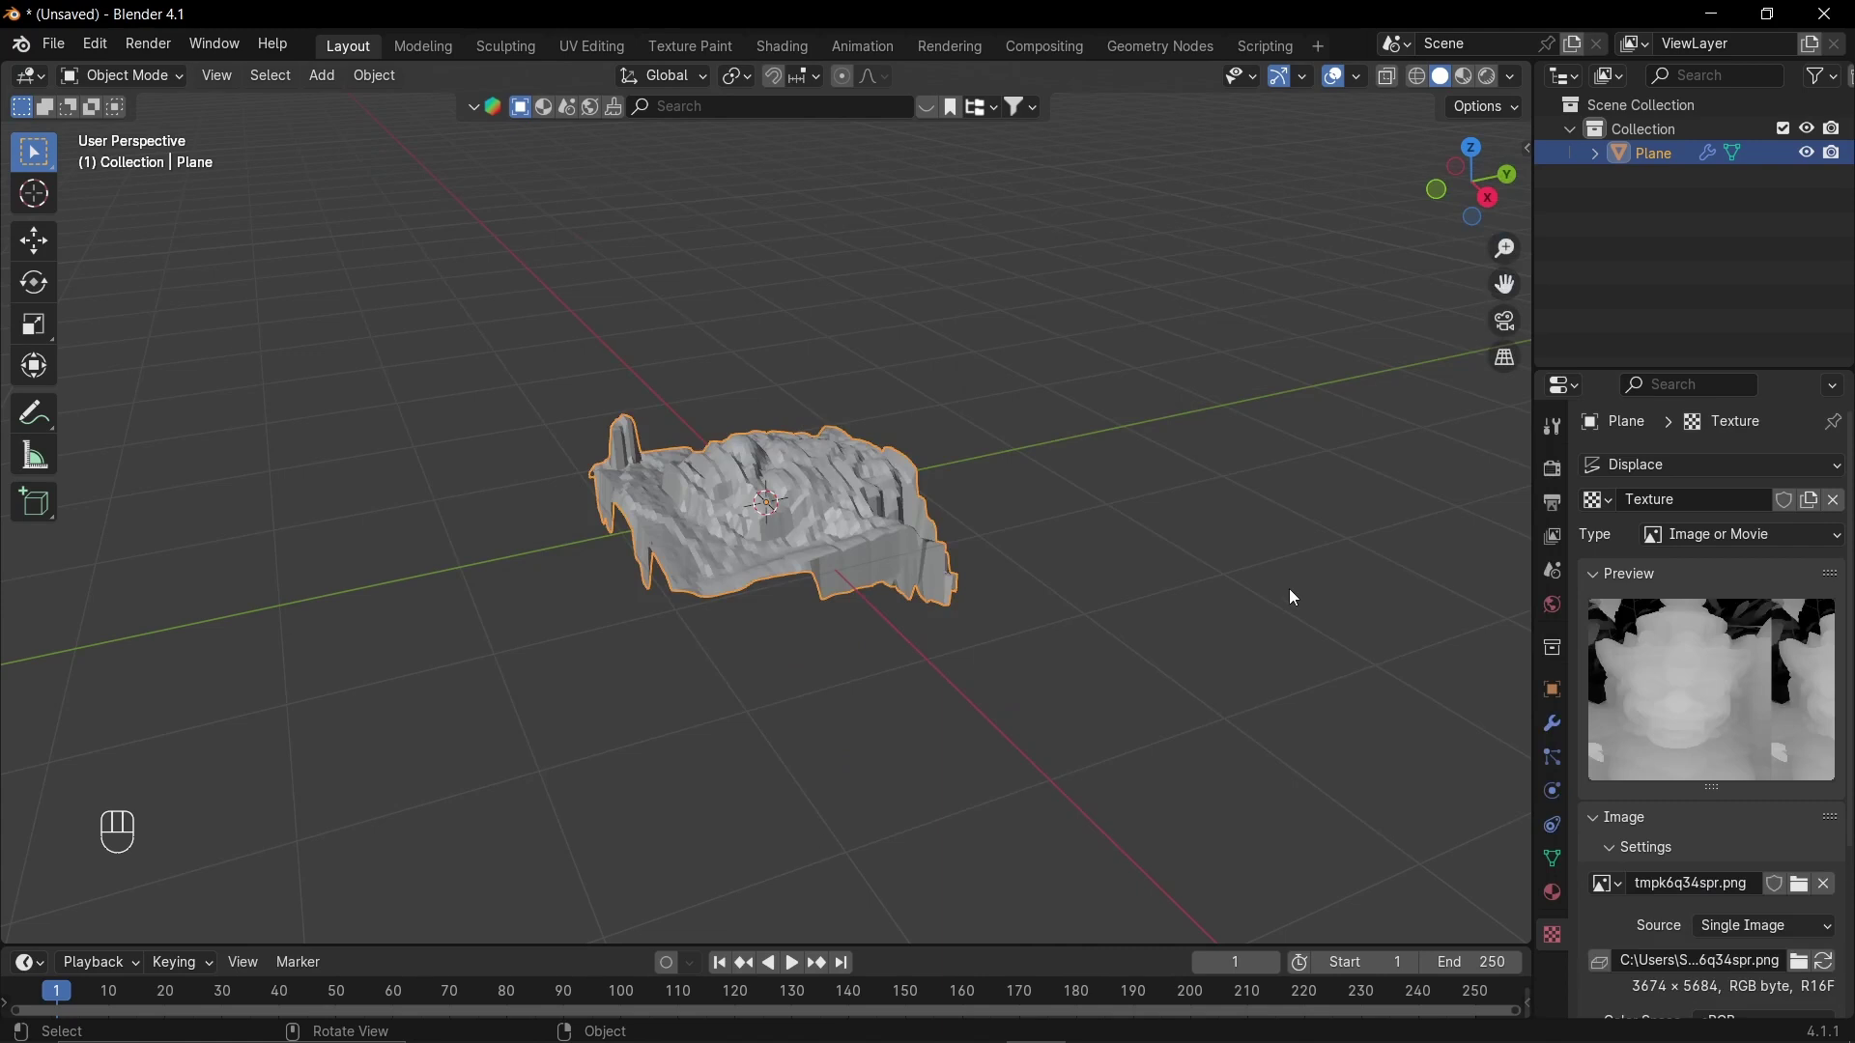
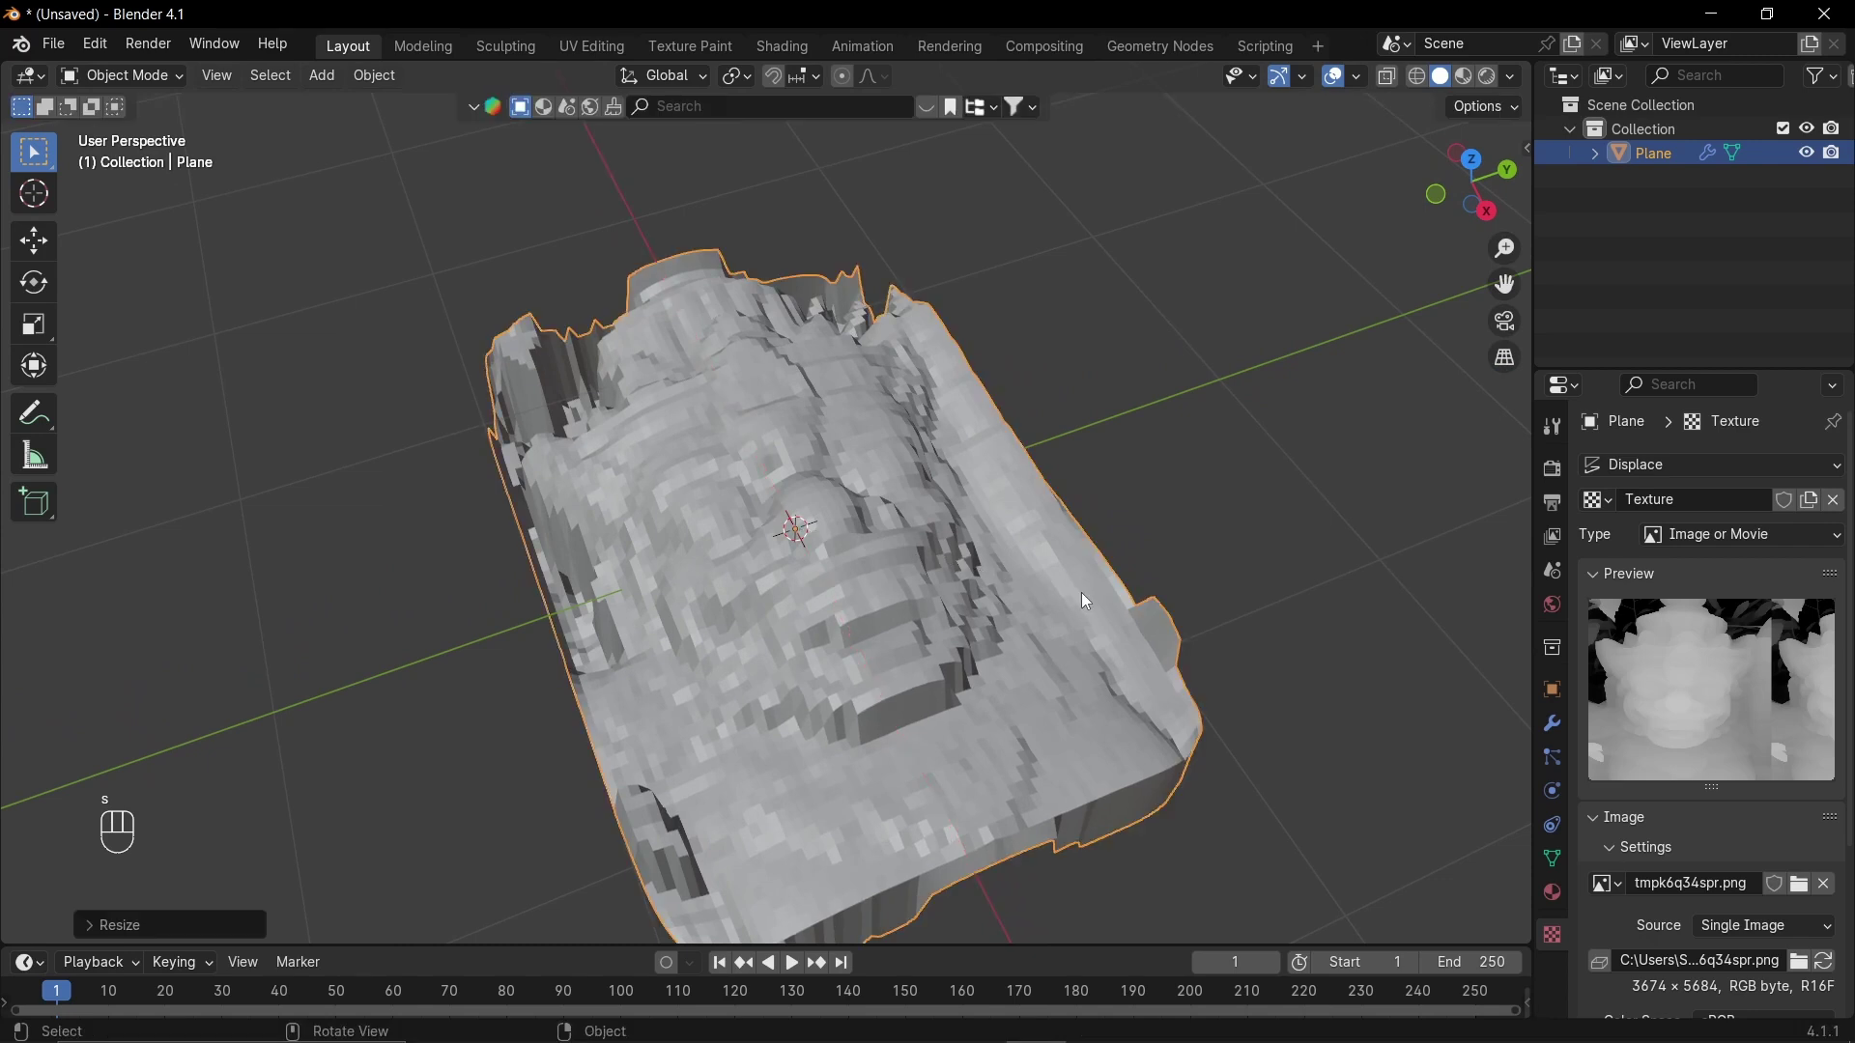
- Set the displacement coordinates to UV and view the face relief from the front
left_click(1810, 577)
left_click(1810, 577)
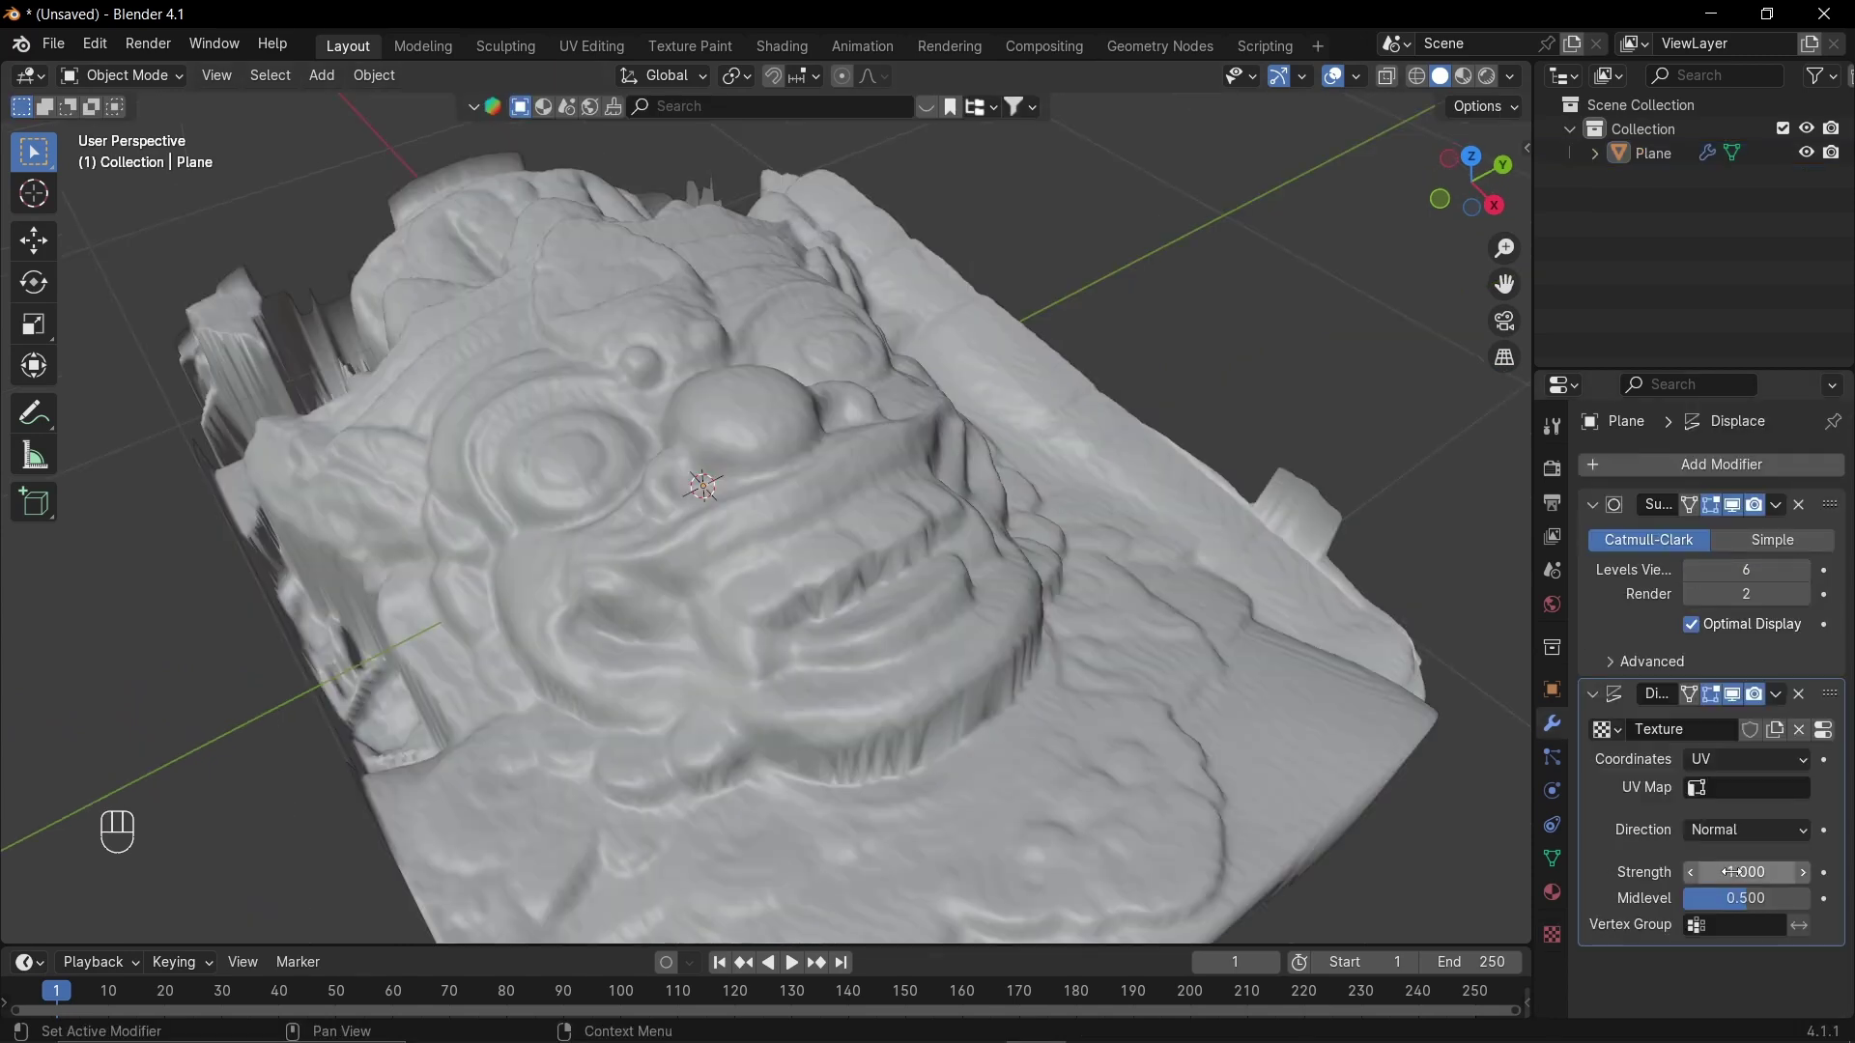
left_click_drag(703, 489, 1585, 750)
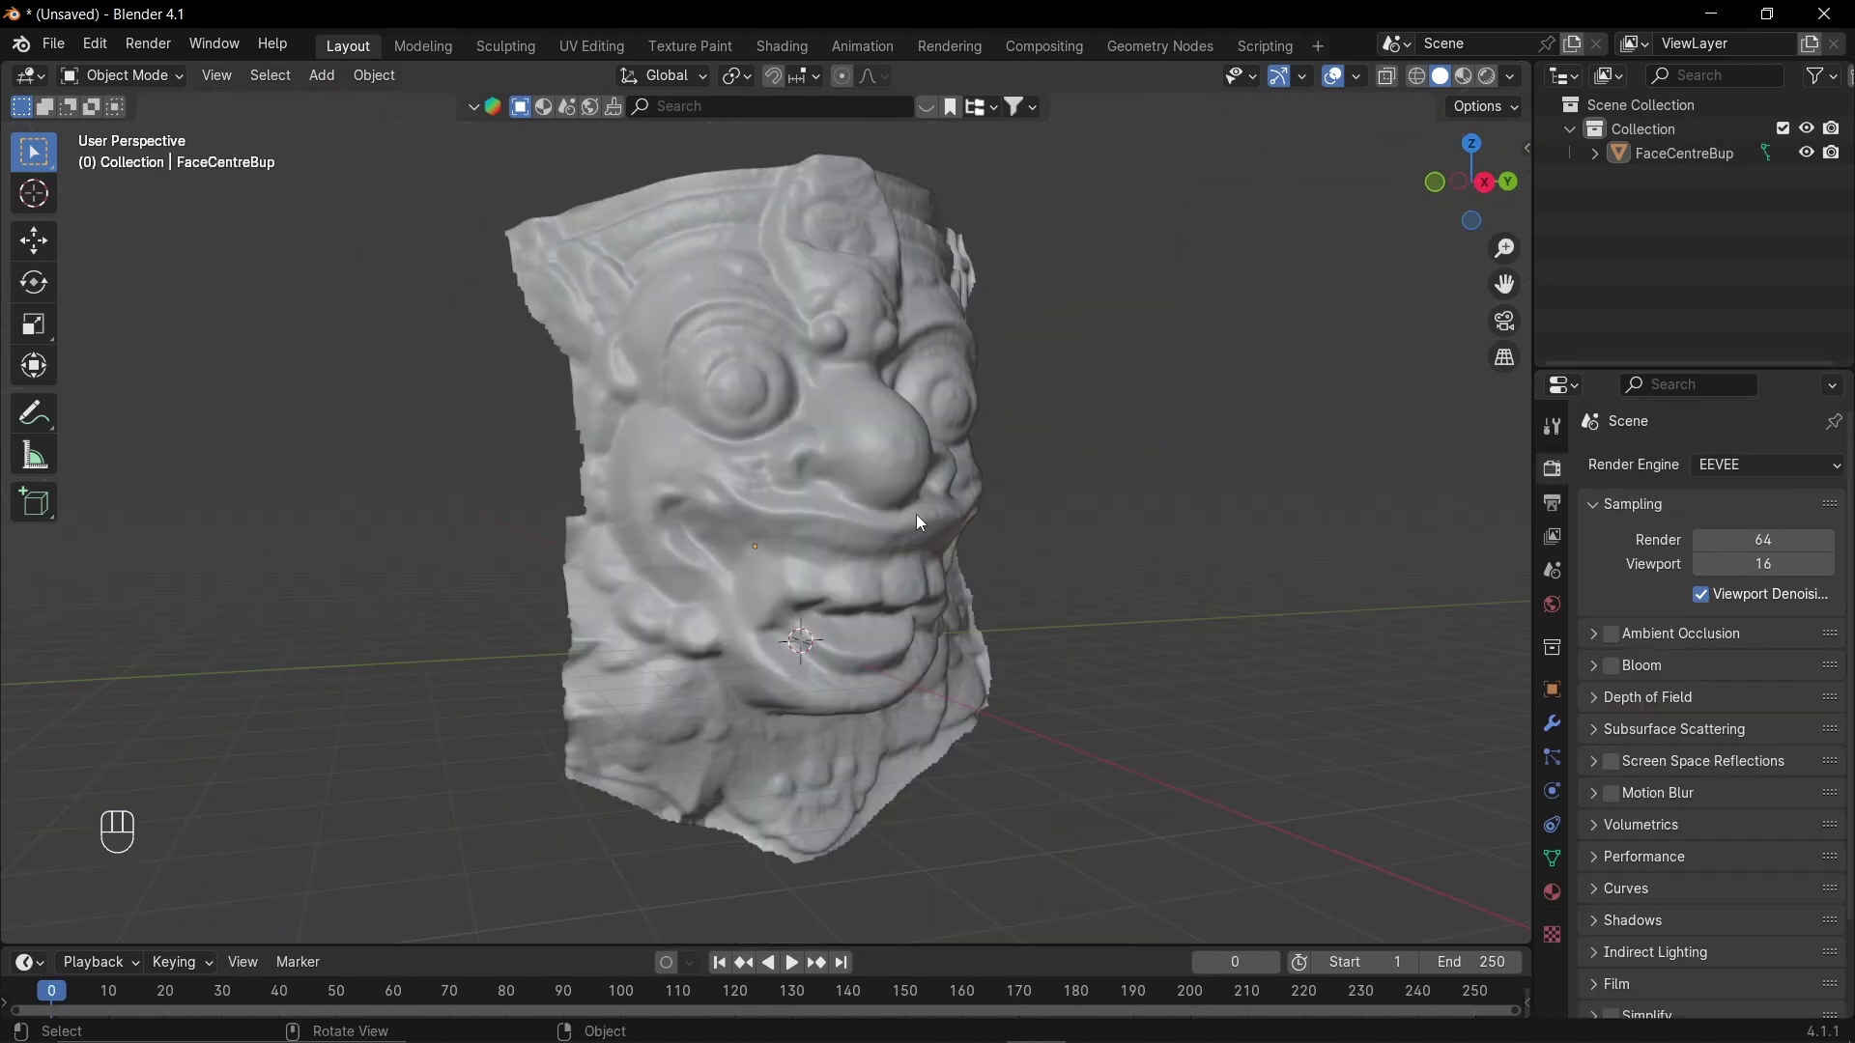
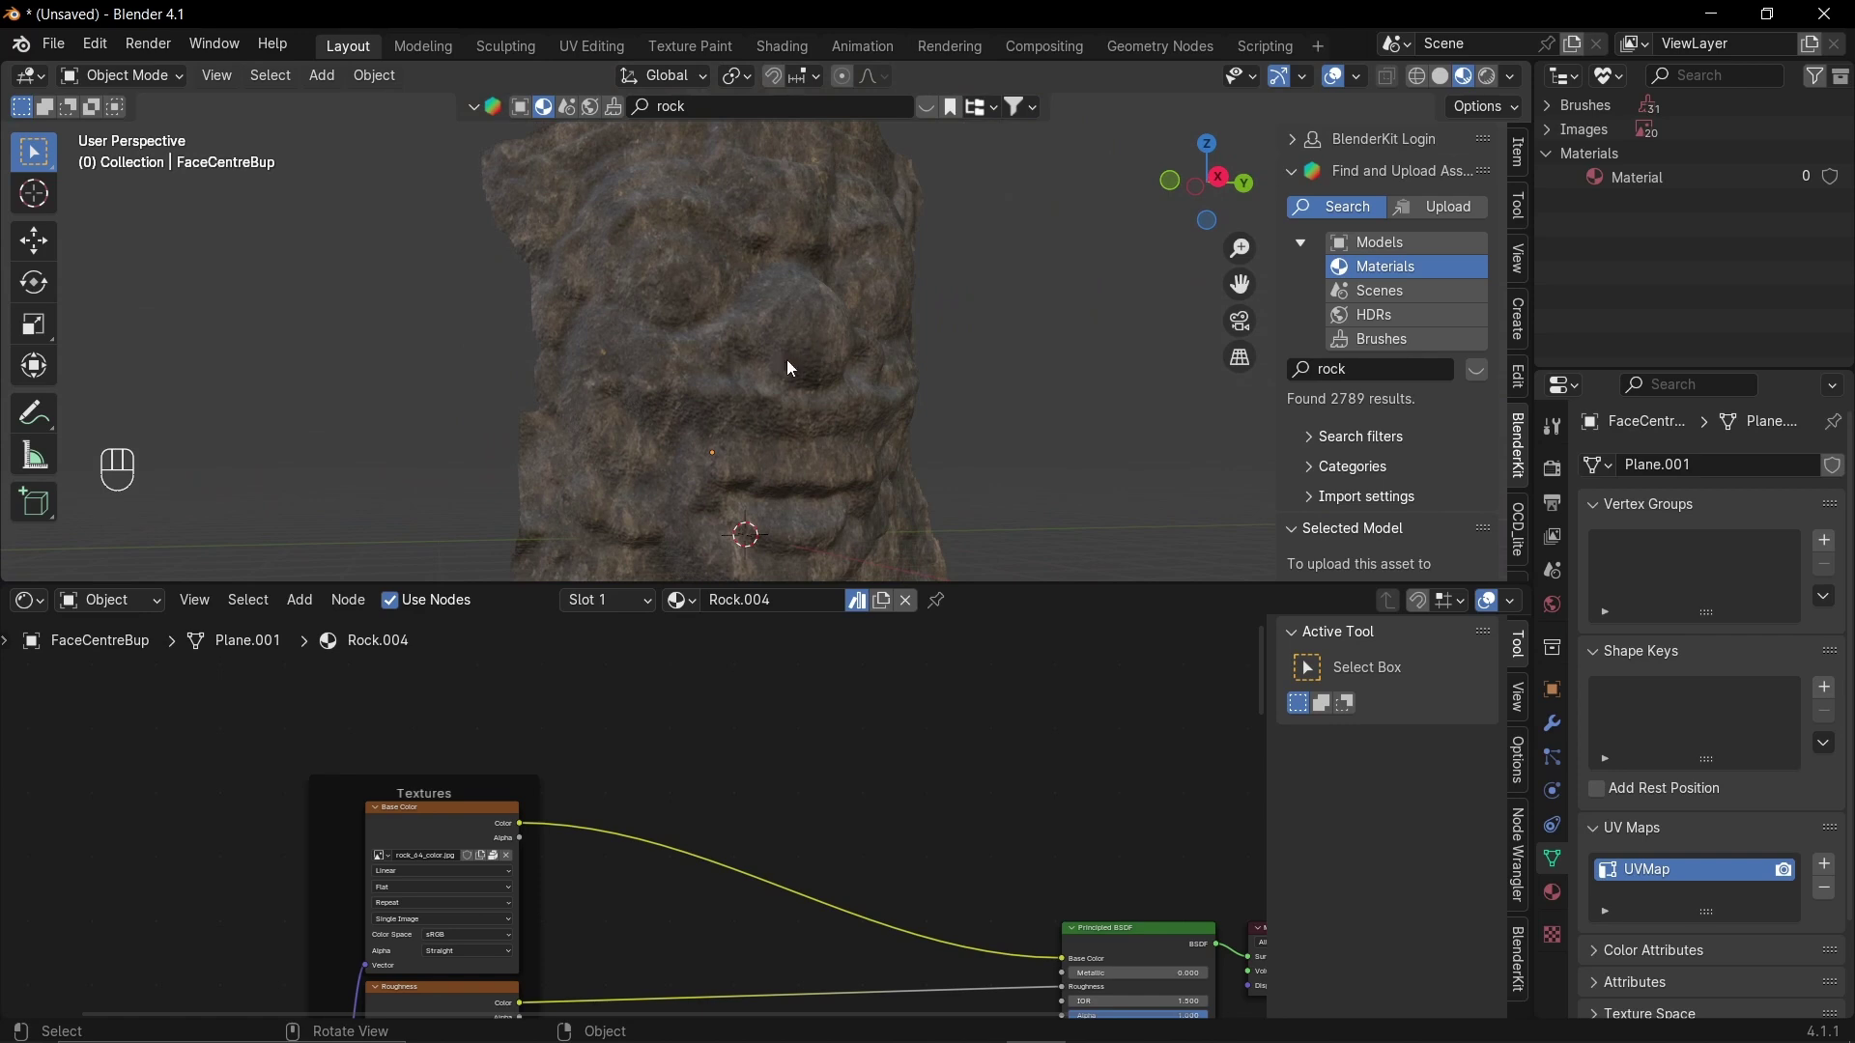
- Blend a second image texture into the rock Base Color through a MixRGB node set to Soft Light
left_click_drag(793, 364, 818, 377)
left_click_drag(843, 702, 815, 732)
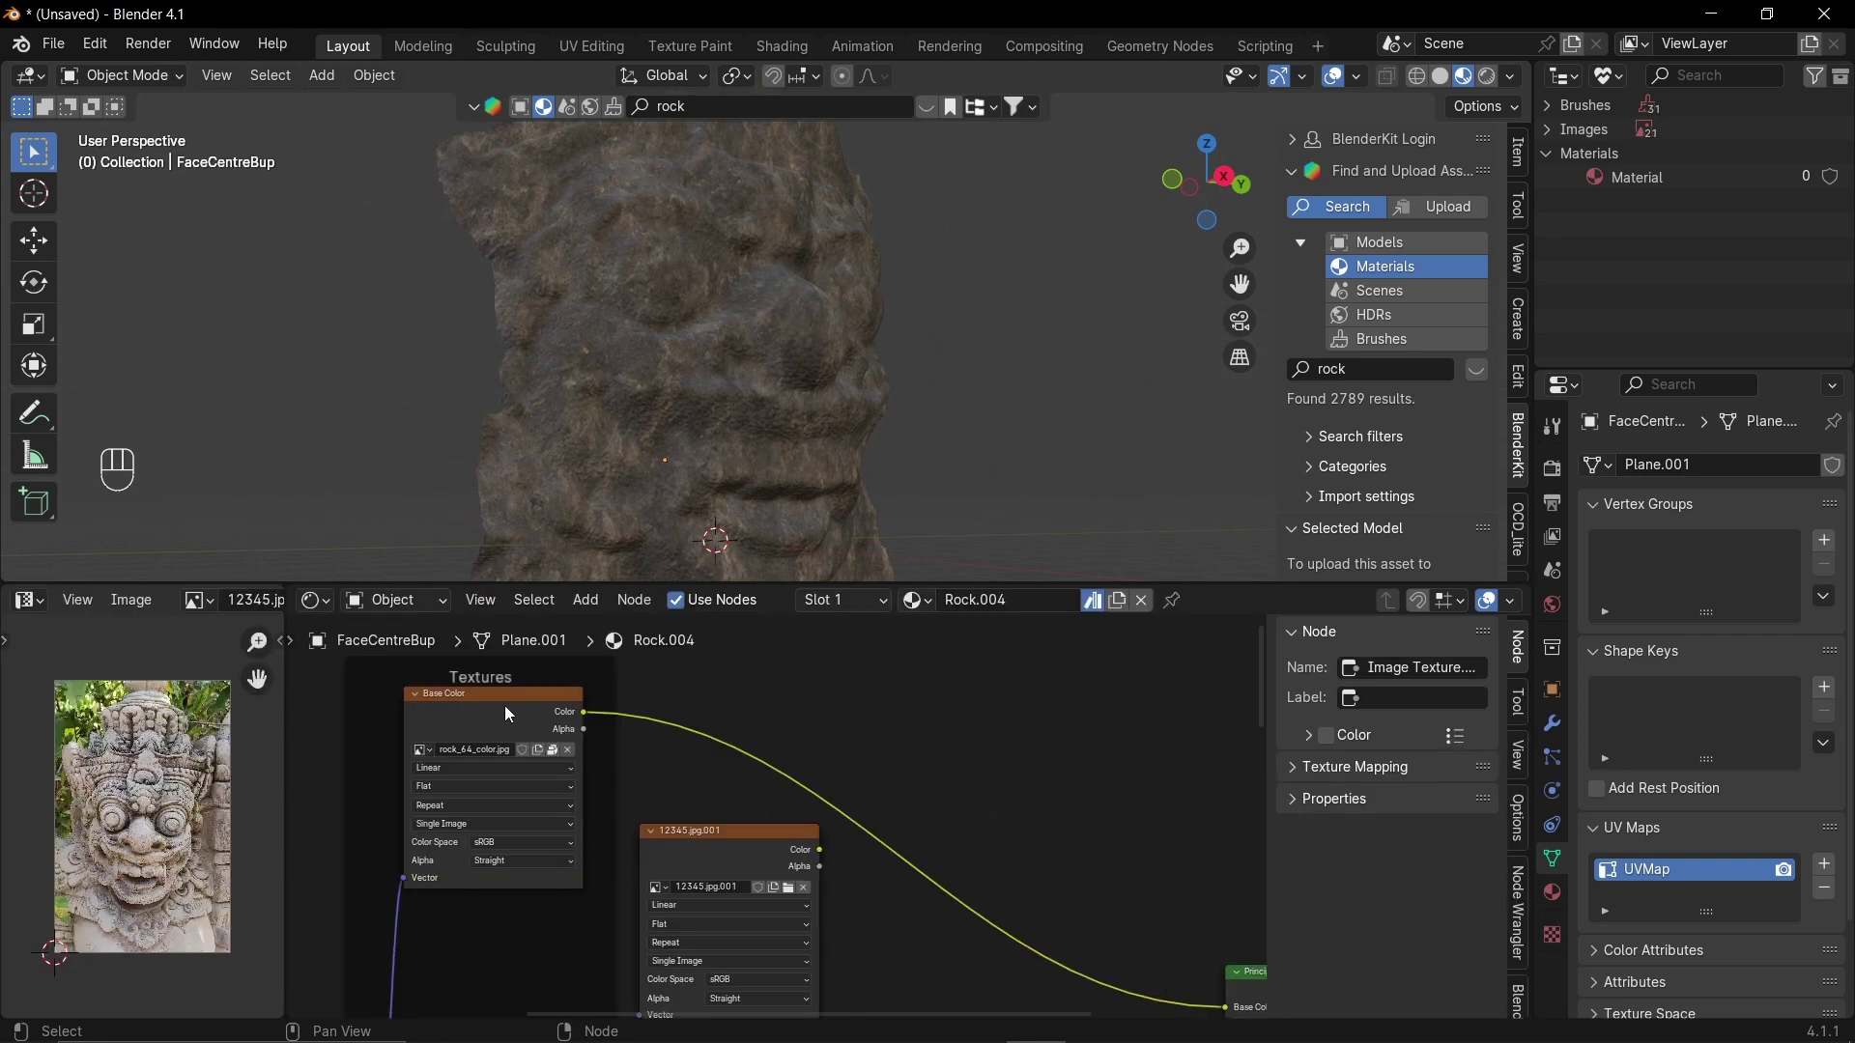
left_click_drag(509, 707, 741, 854)
left_click(1102, 800)
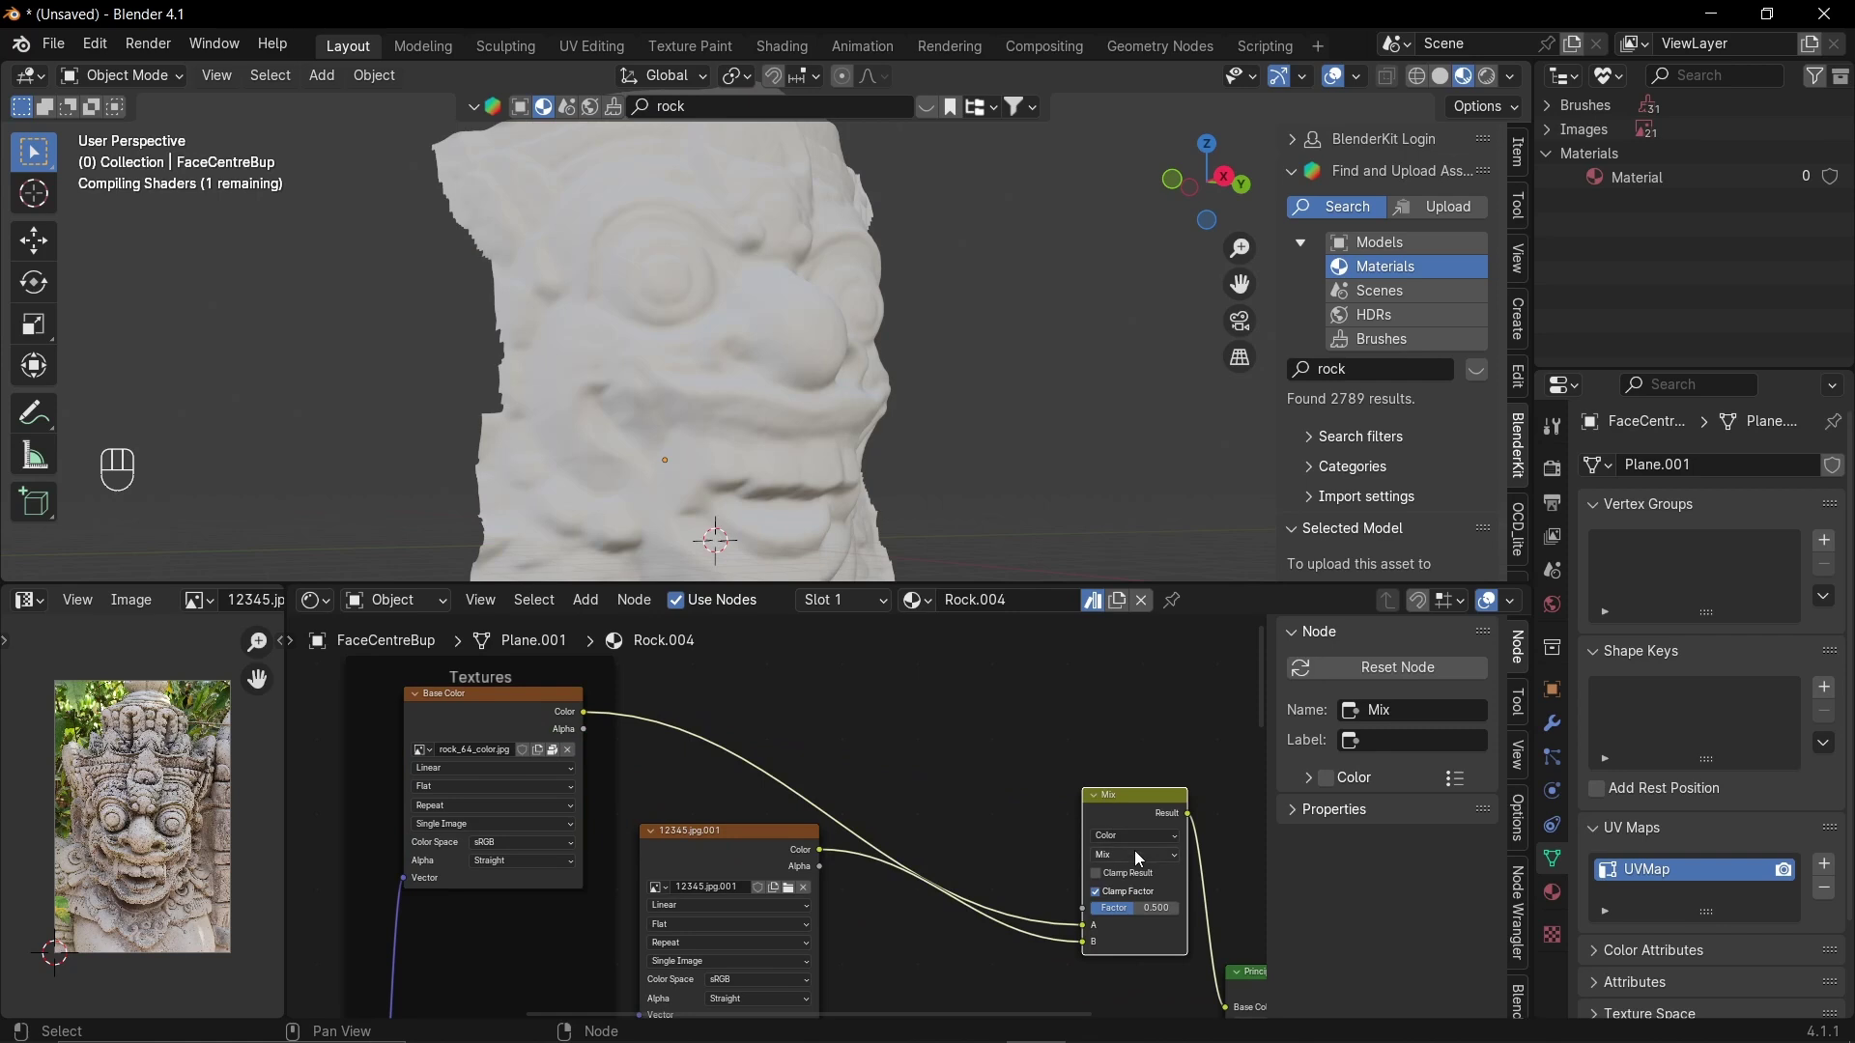
left_click_drag(1139, 859, 1138, 849)
left_click_drag(1146, 812, 940, 840)
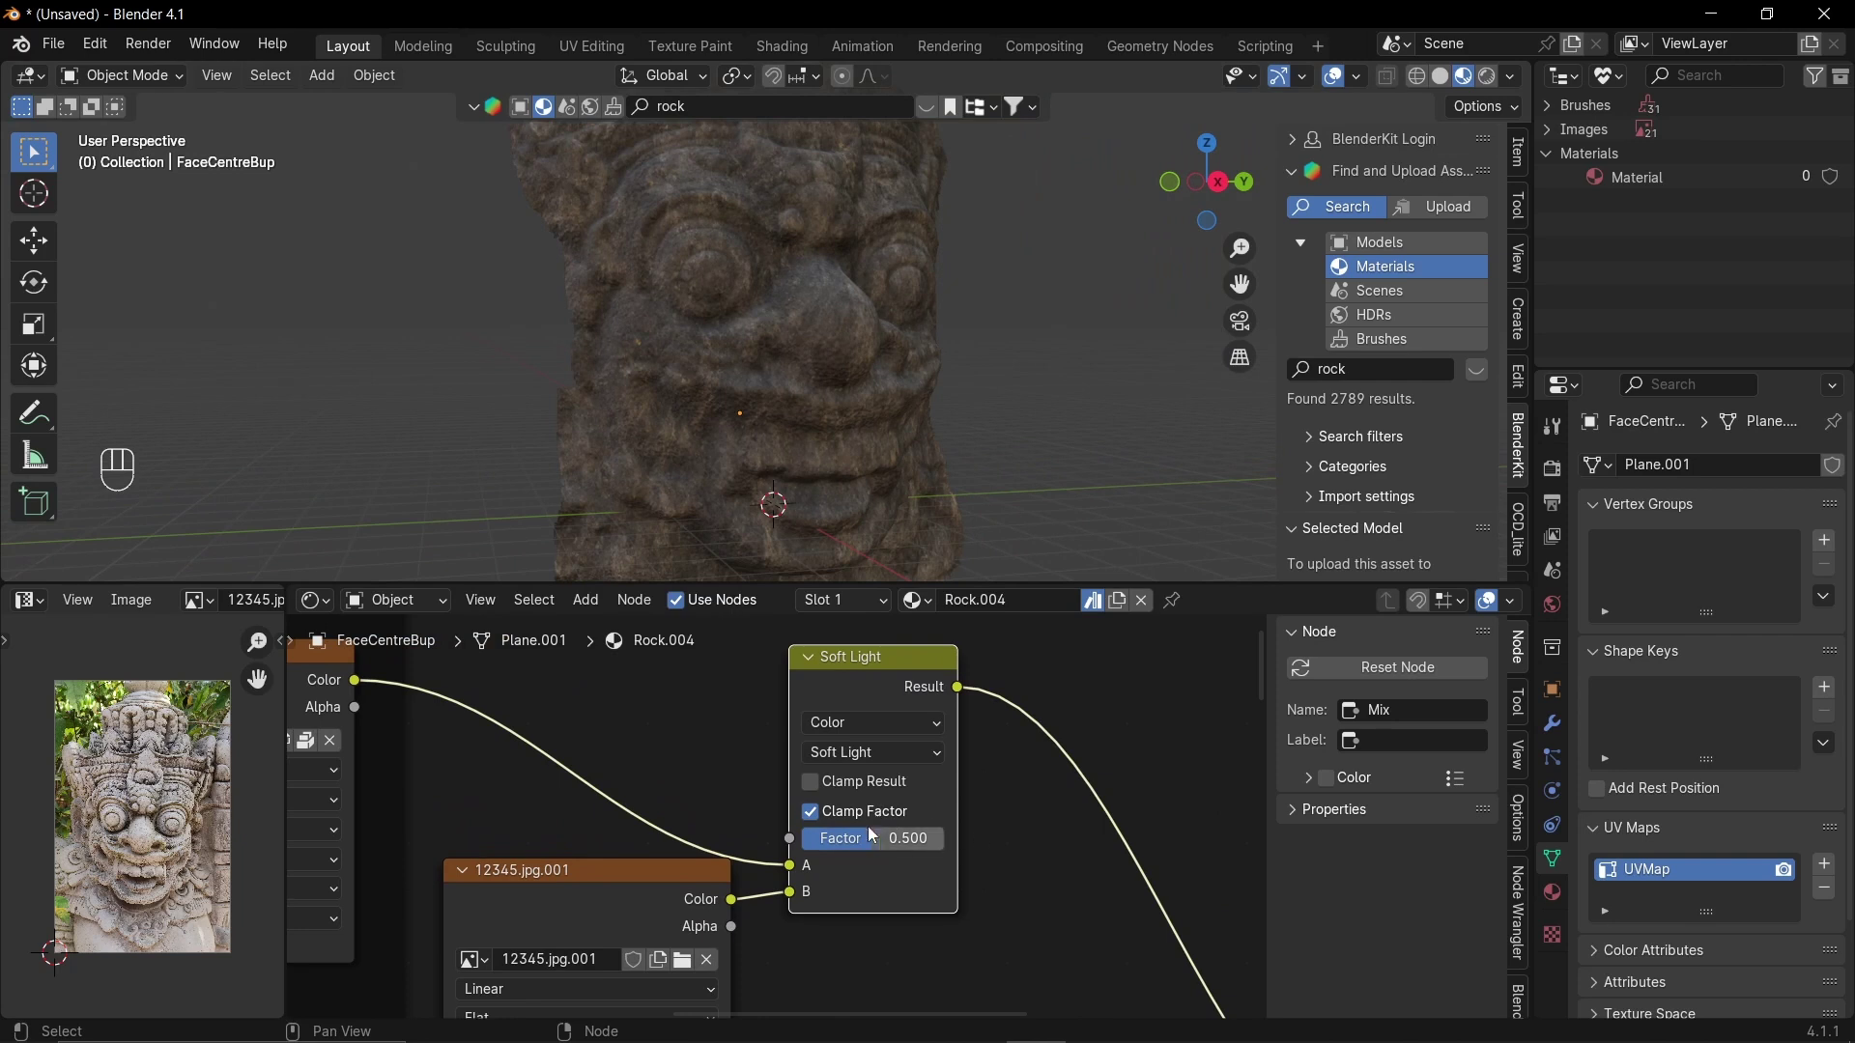
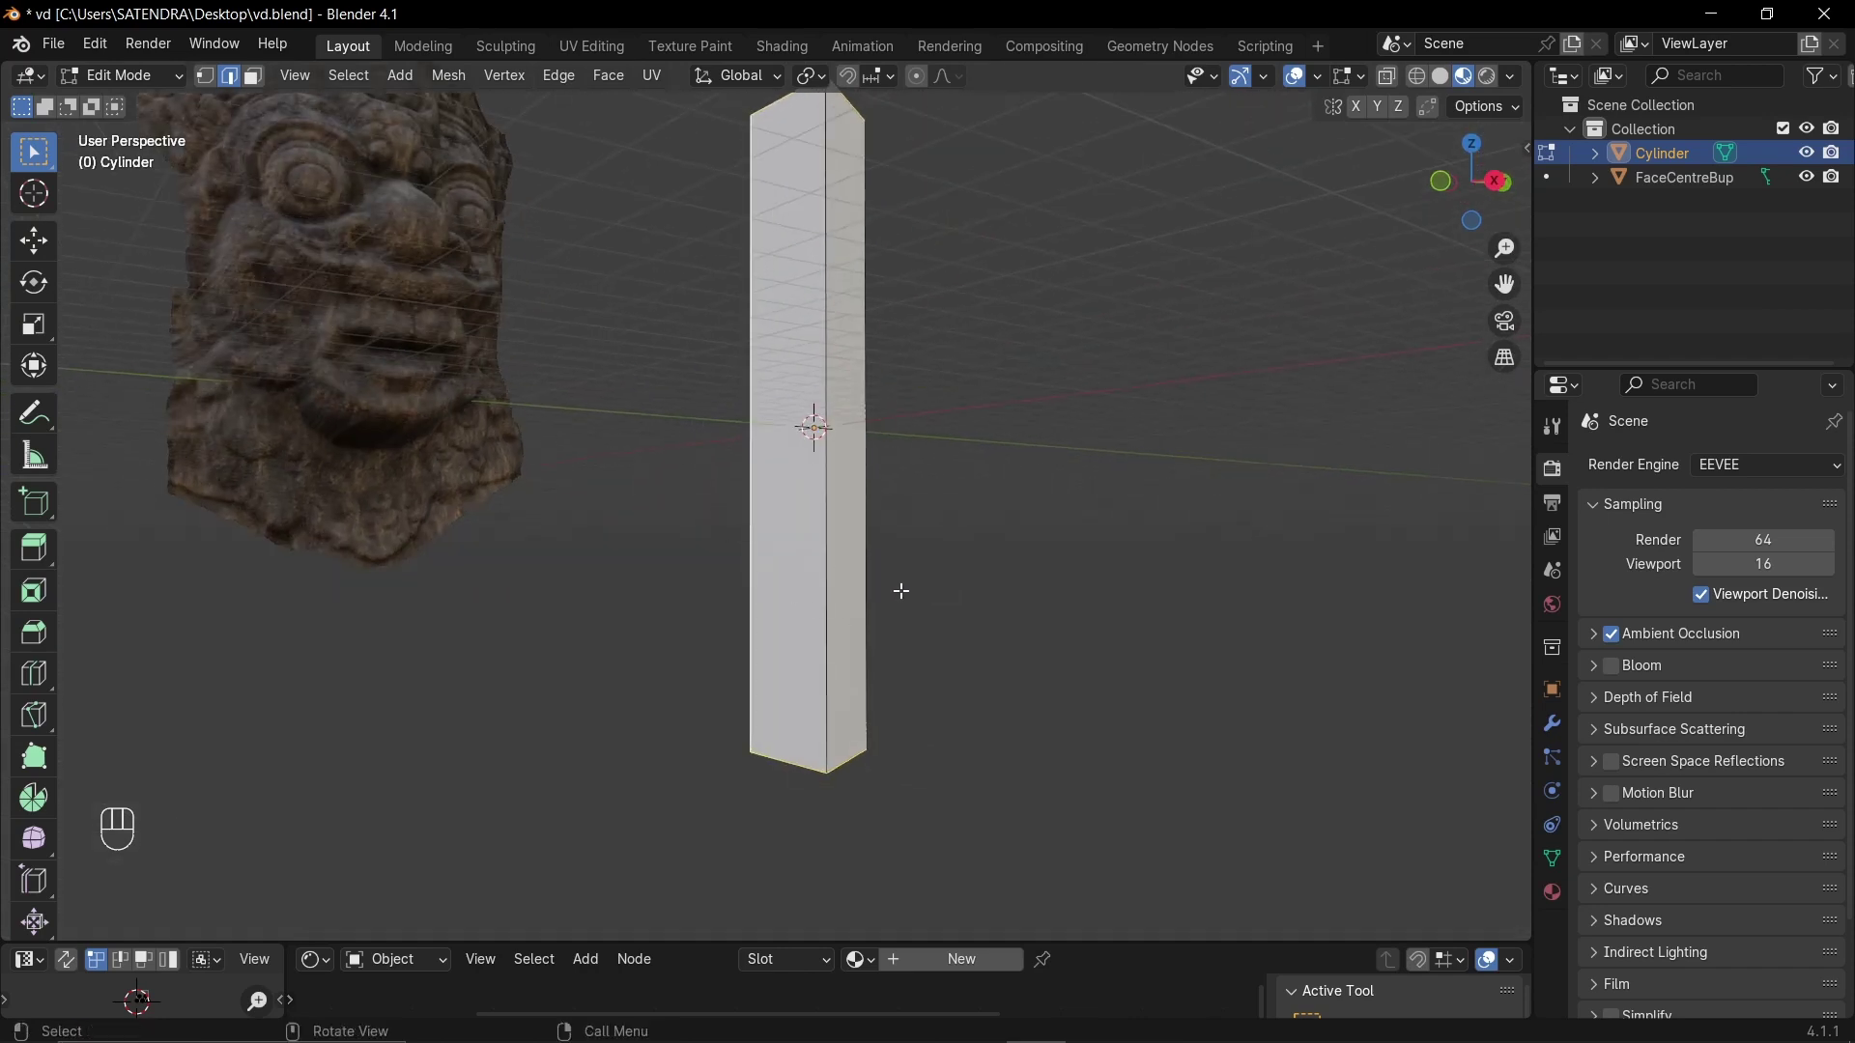
- Select all of the pillar's faces and UV-unwrap them
key("u")
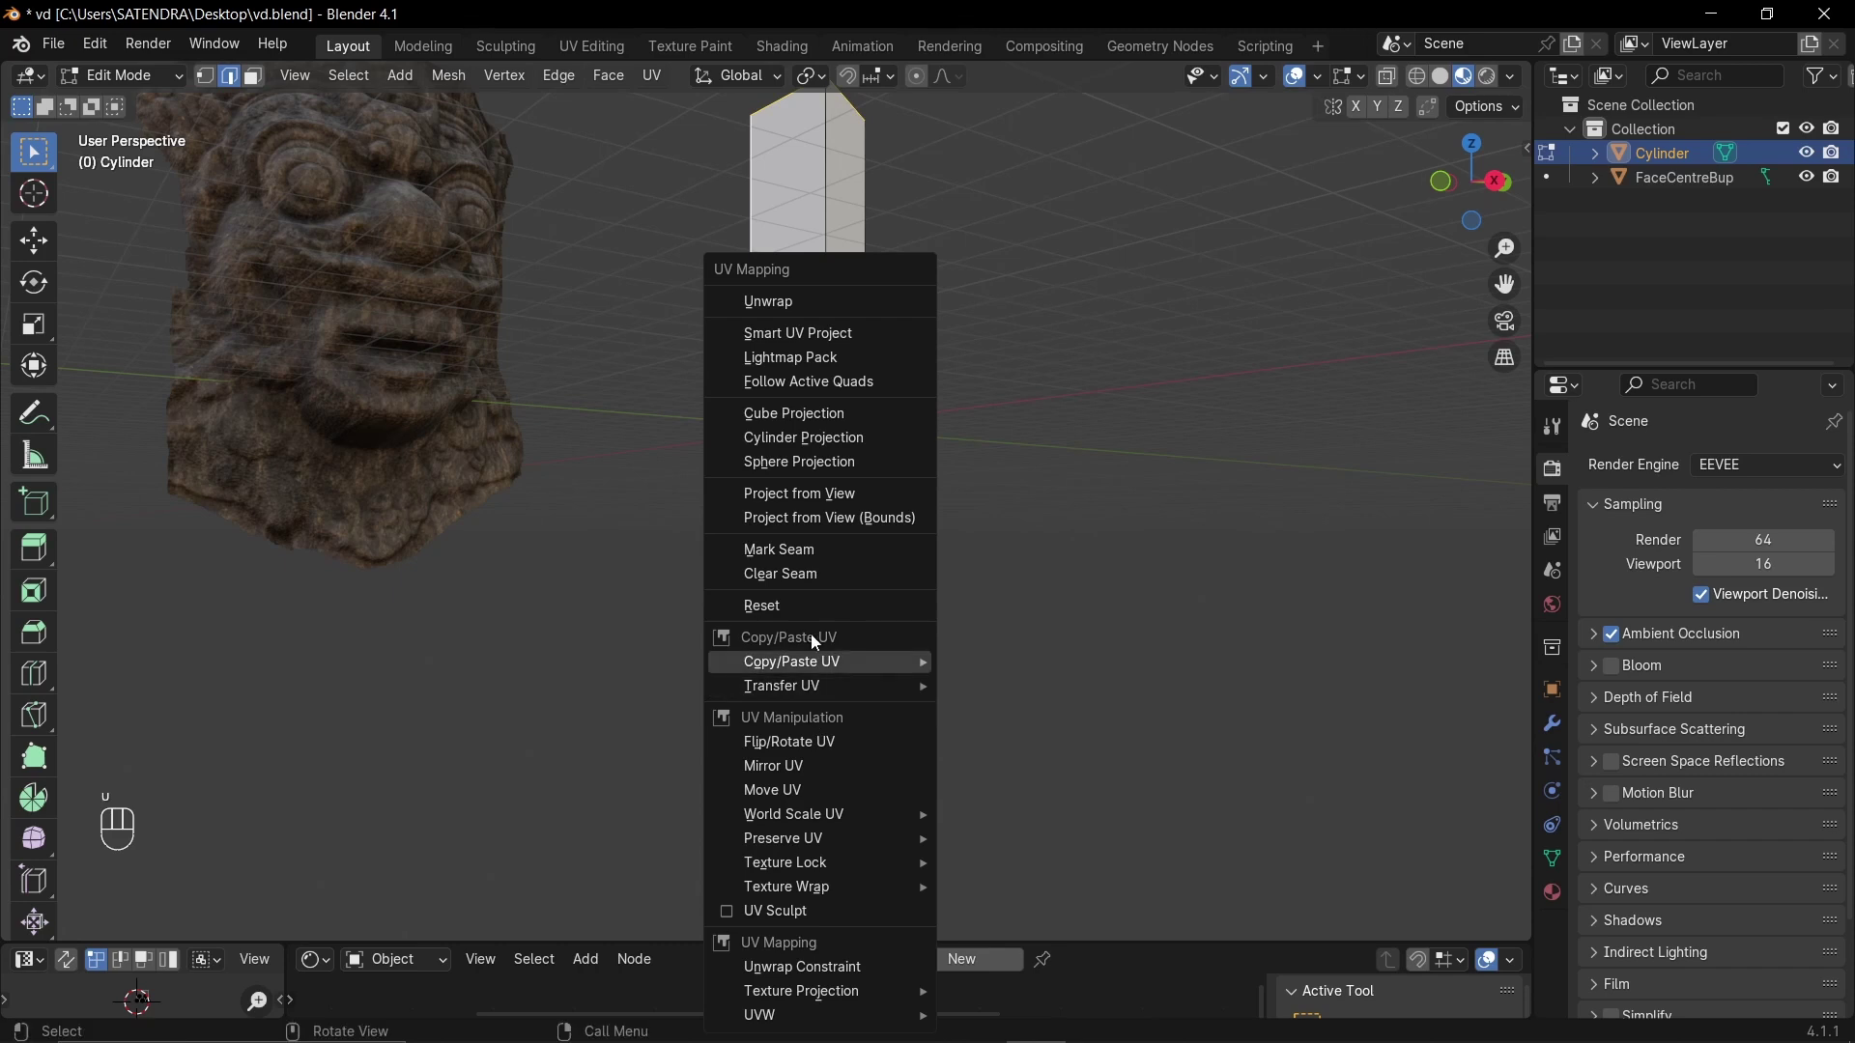
key("a")
key("u")
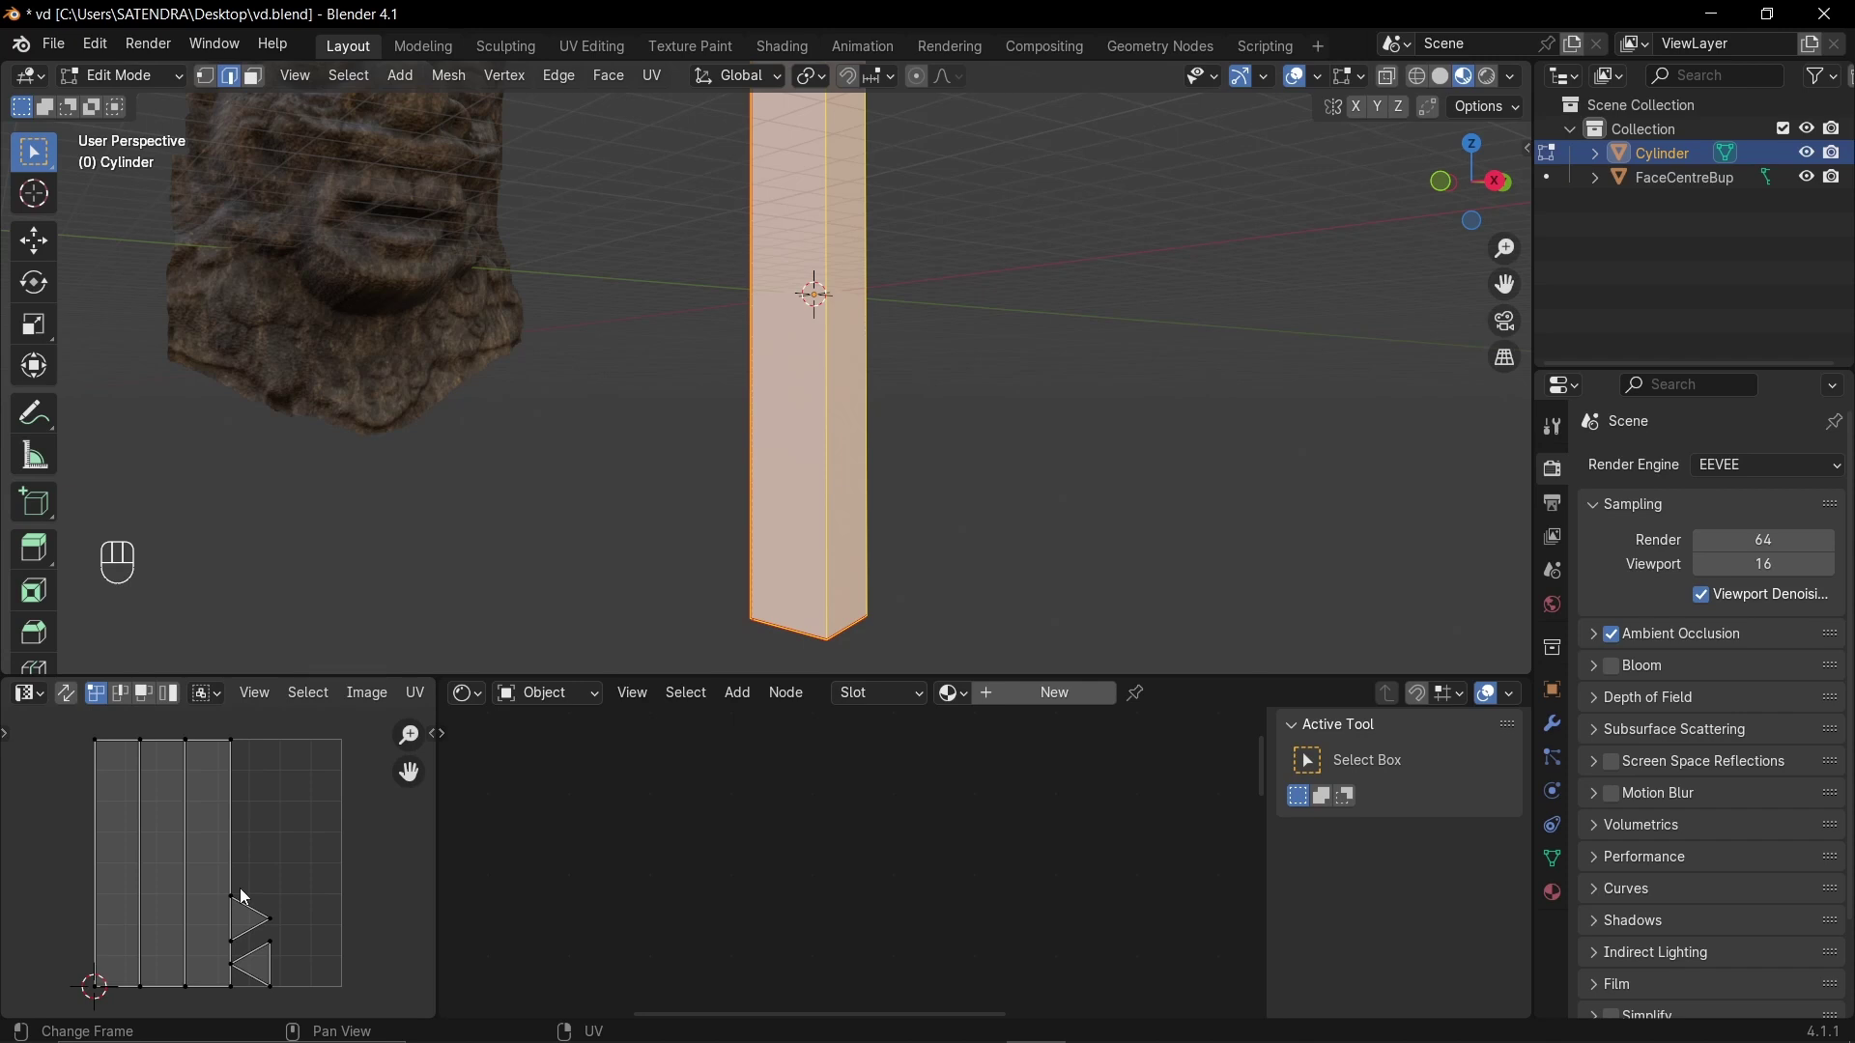
- Create a new pillar material with a Wave Texture and Color Ramp feeding Base Color
left_click_drag(1028, 696, 601, 775)
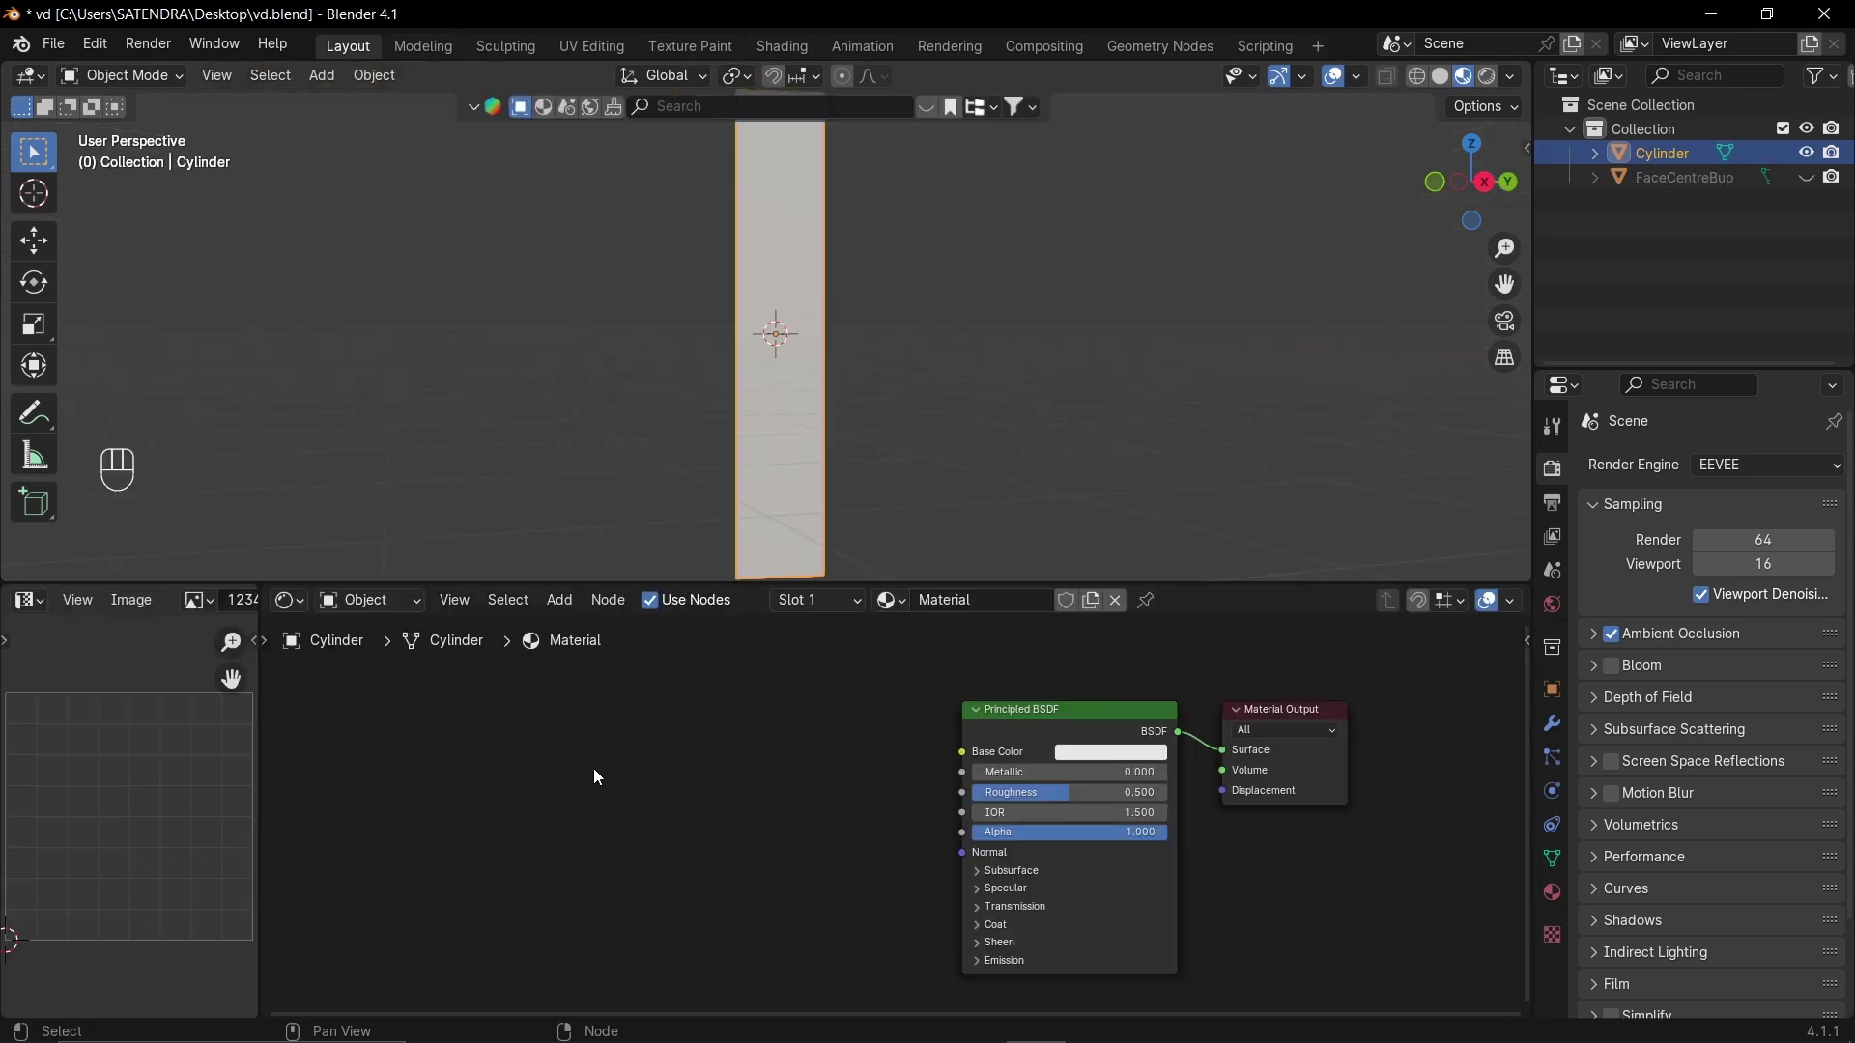
key("shift+a")
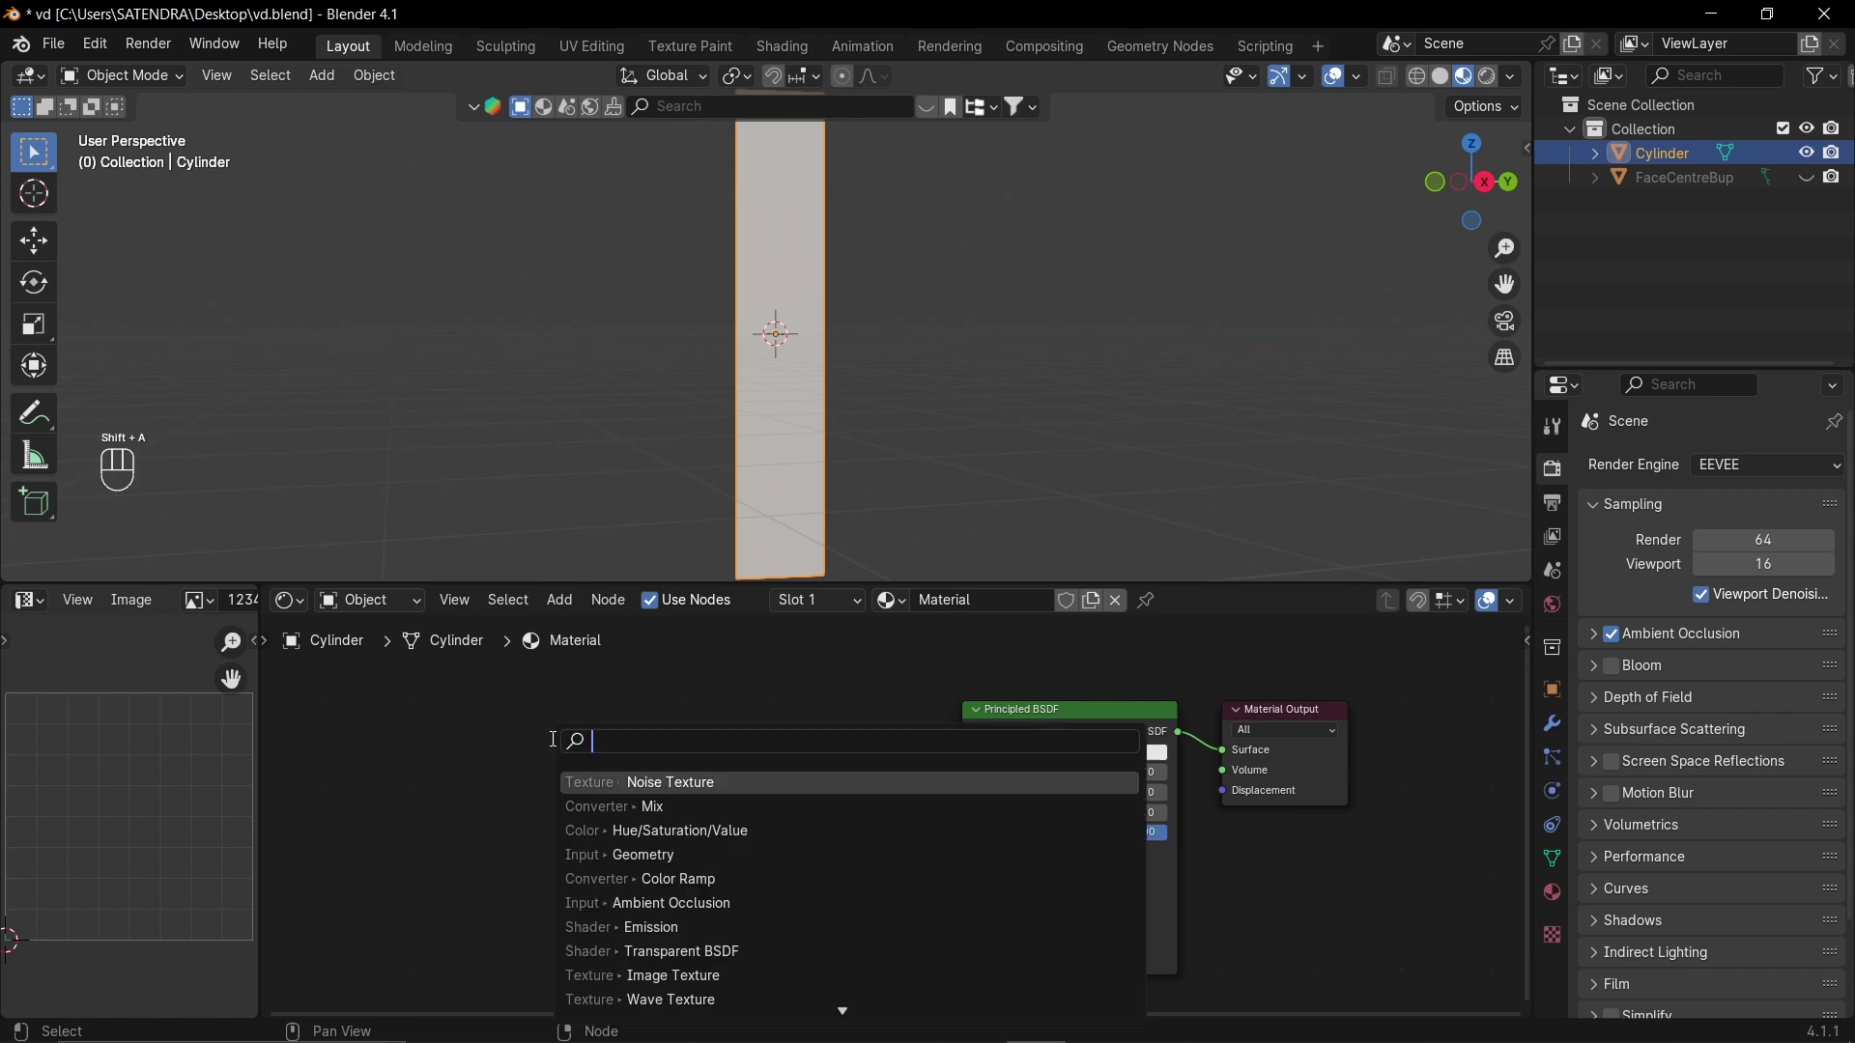
left_click_drag(692, 803, 867, 778)
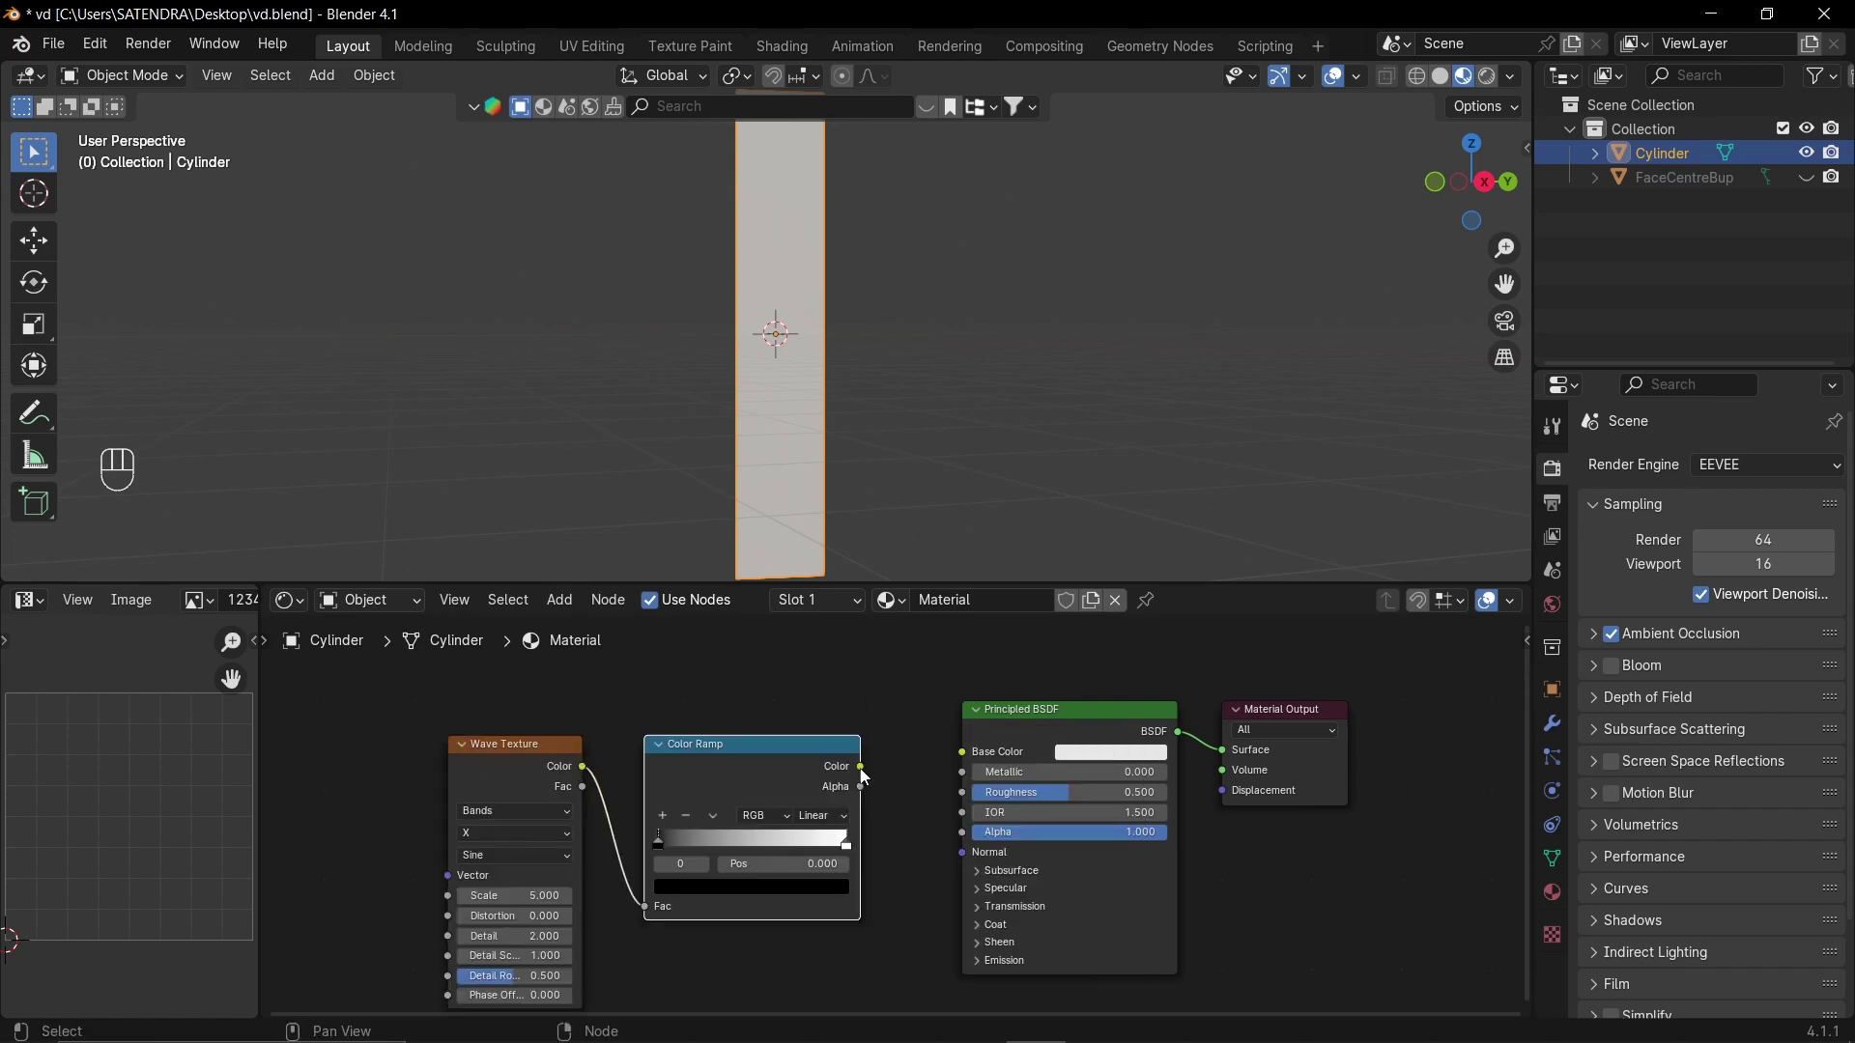
left_click(866, 770)
left_click_drag(951, 767, 971, 770)
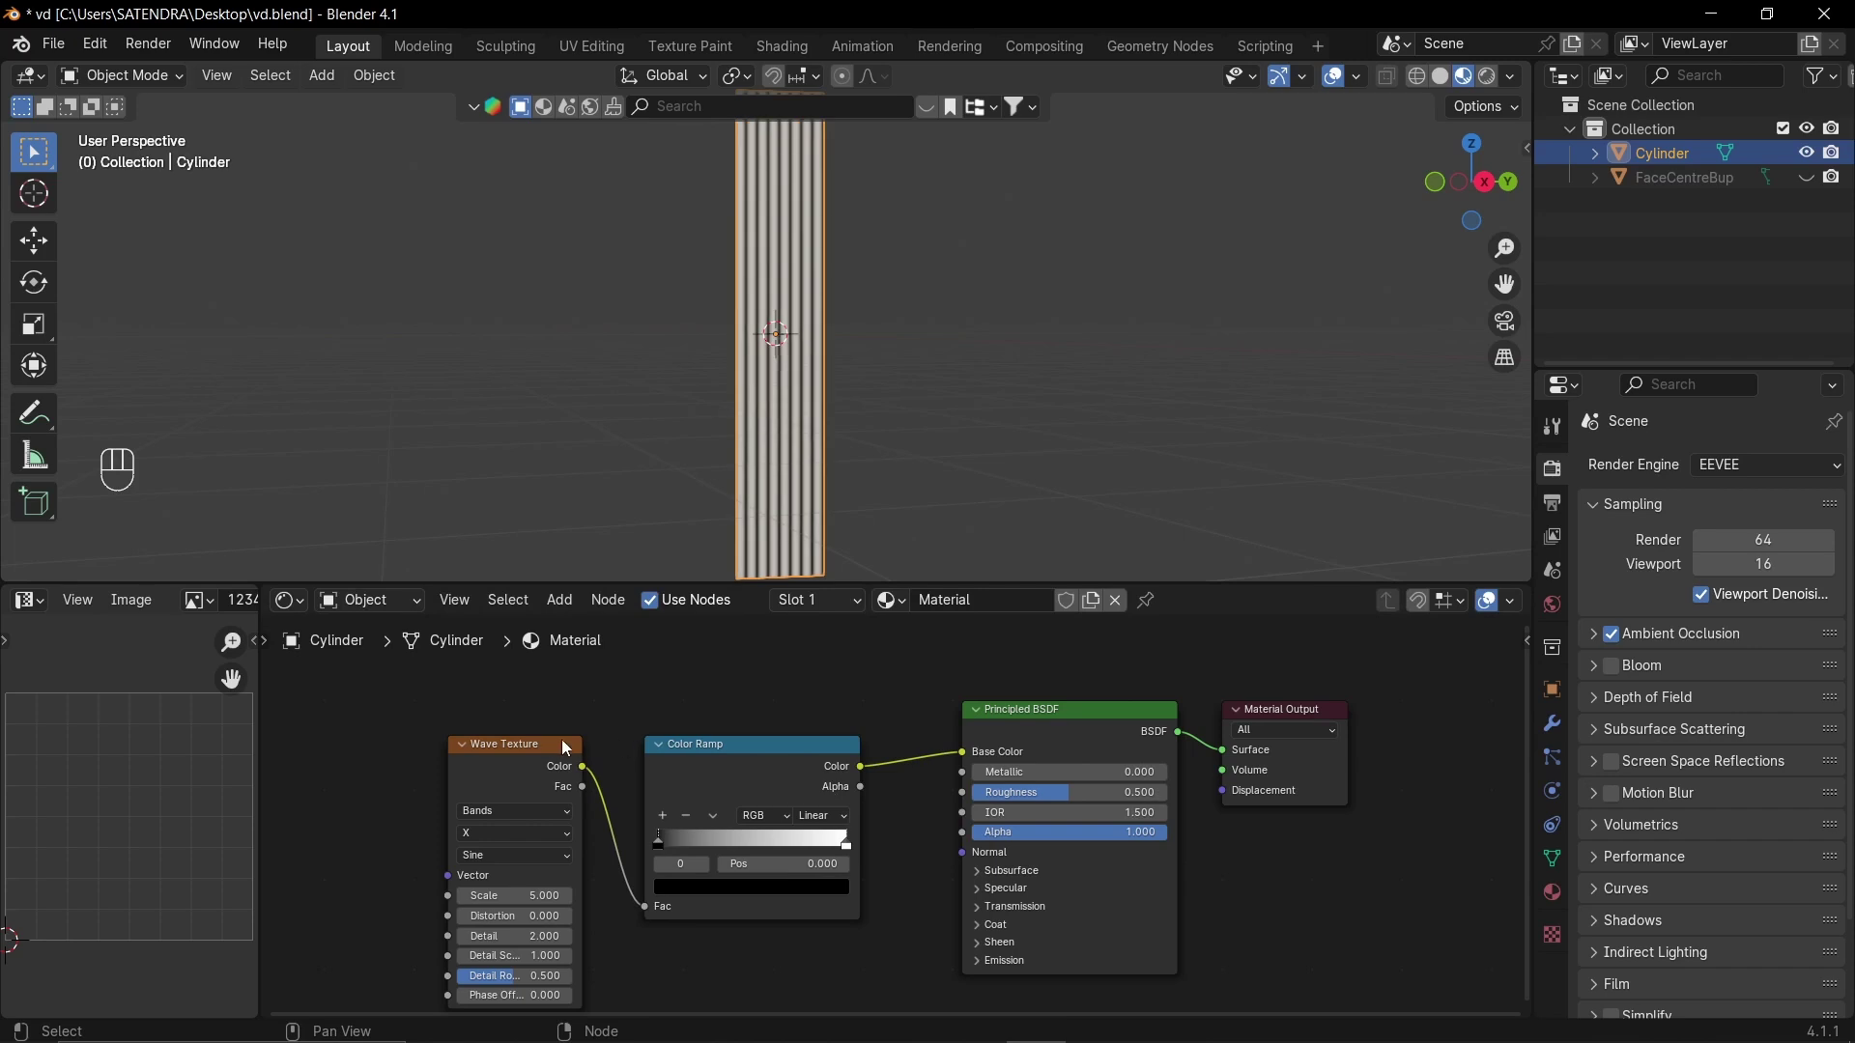
- Add mapping and coordinate nodes to the wave texture and move the black ramp stop to sharpen the bands
left_click(529, 754)
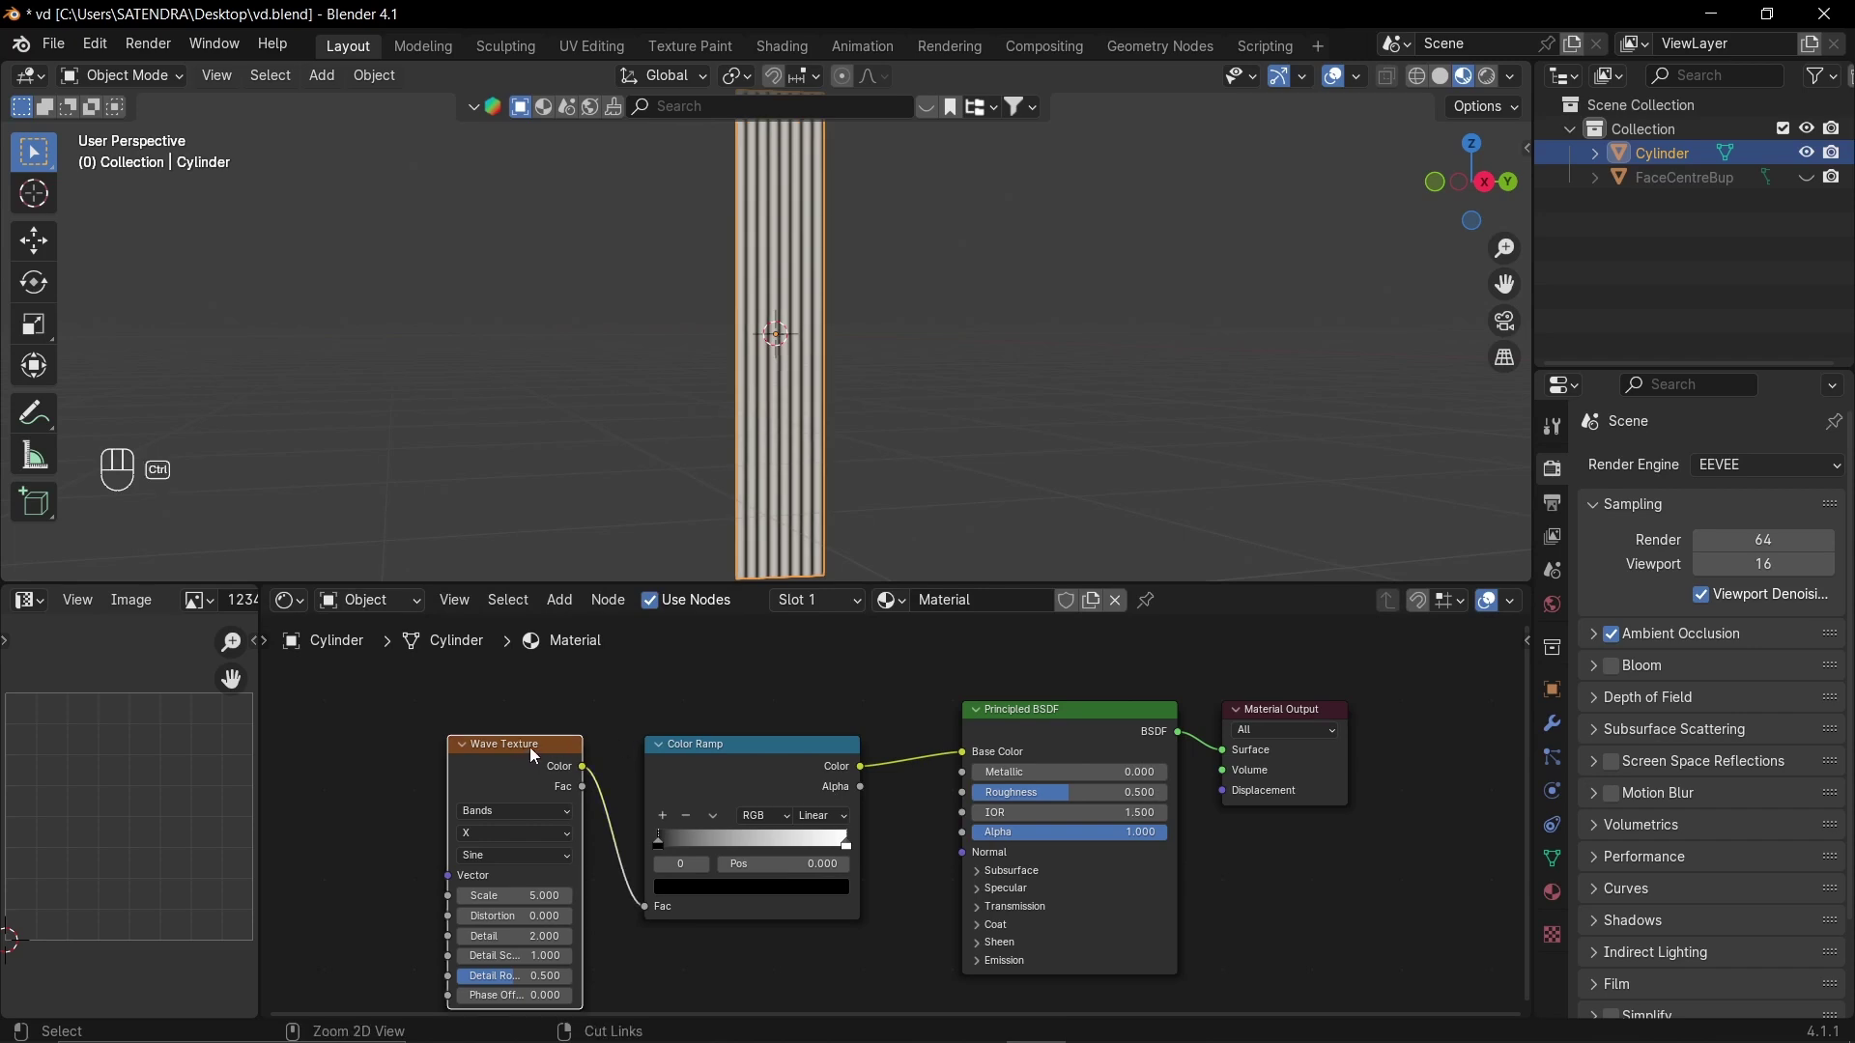
key("ctrl+t")
left_click(427, 733)
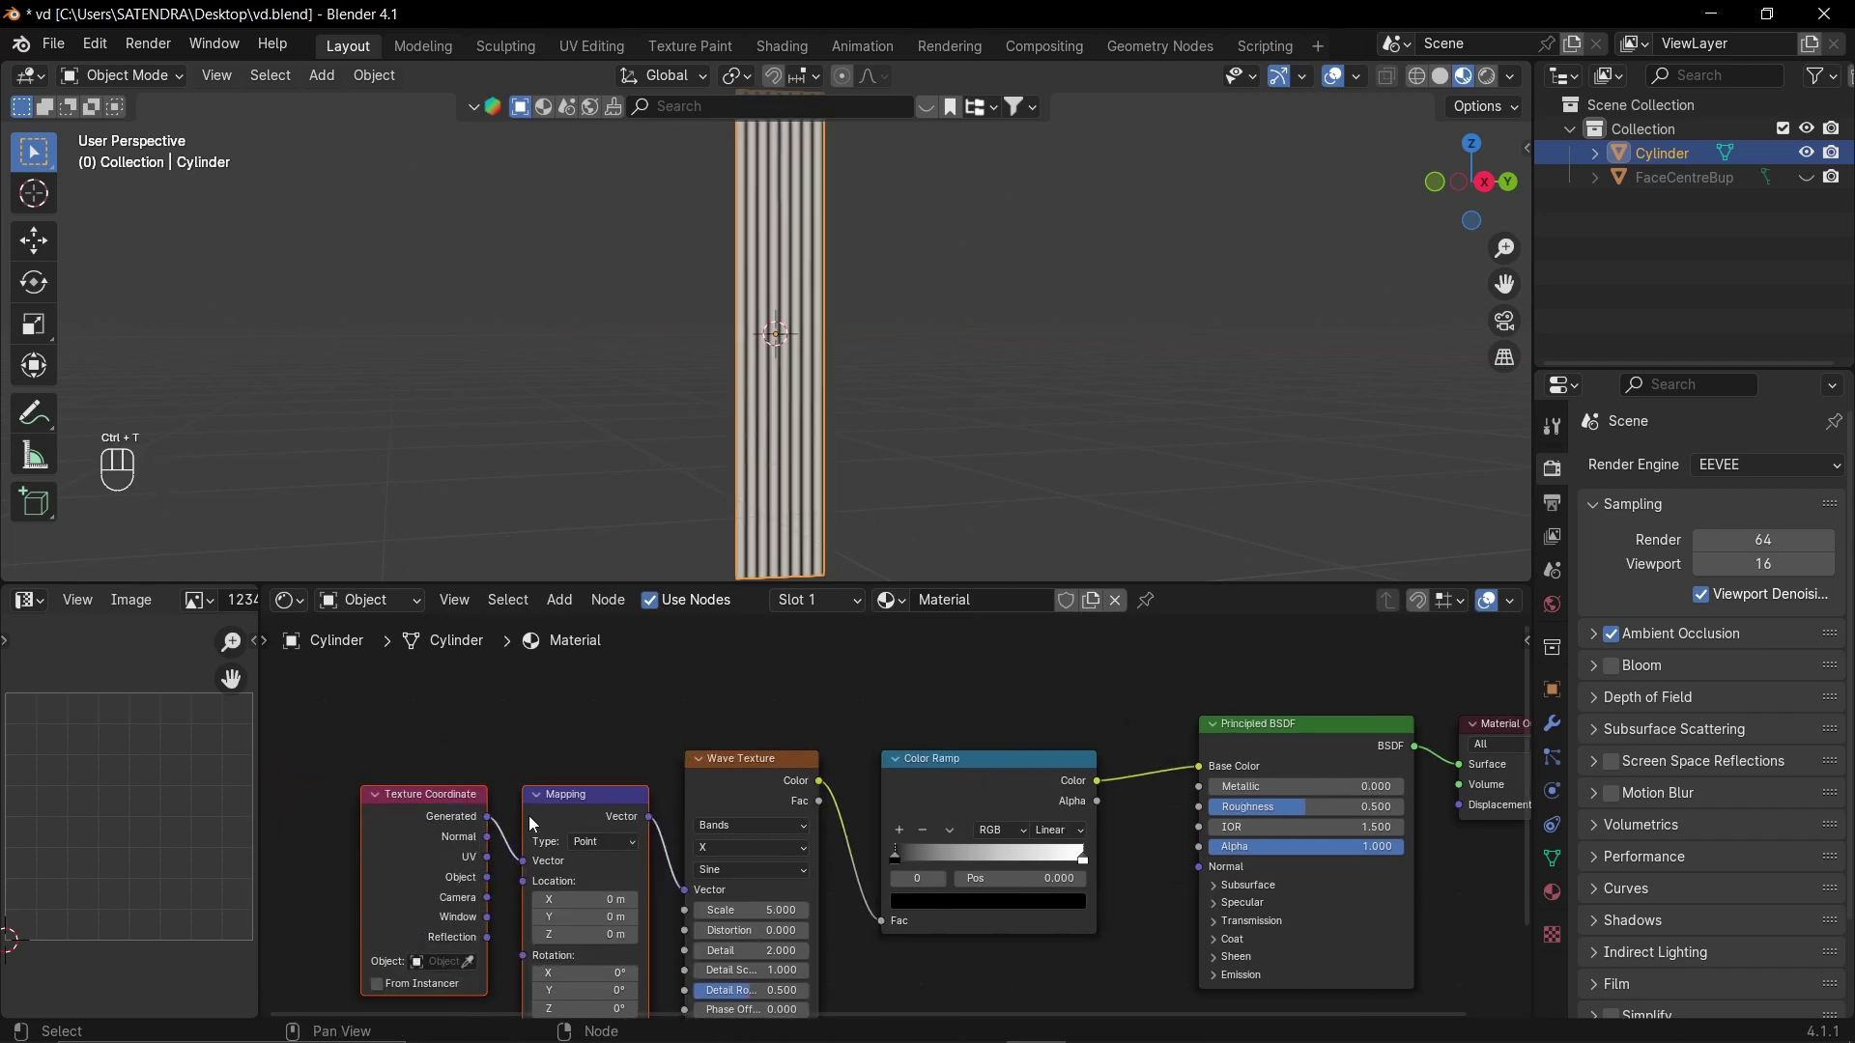
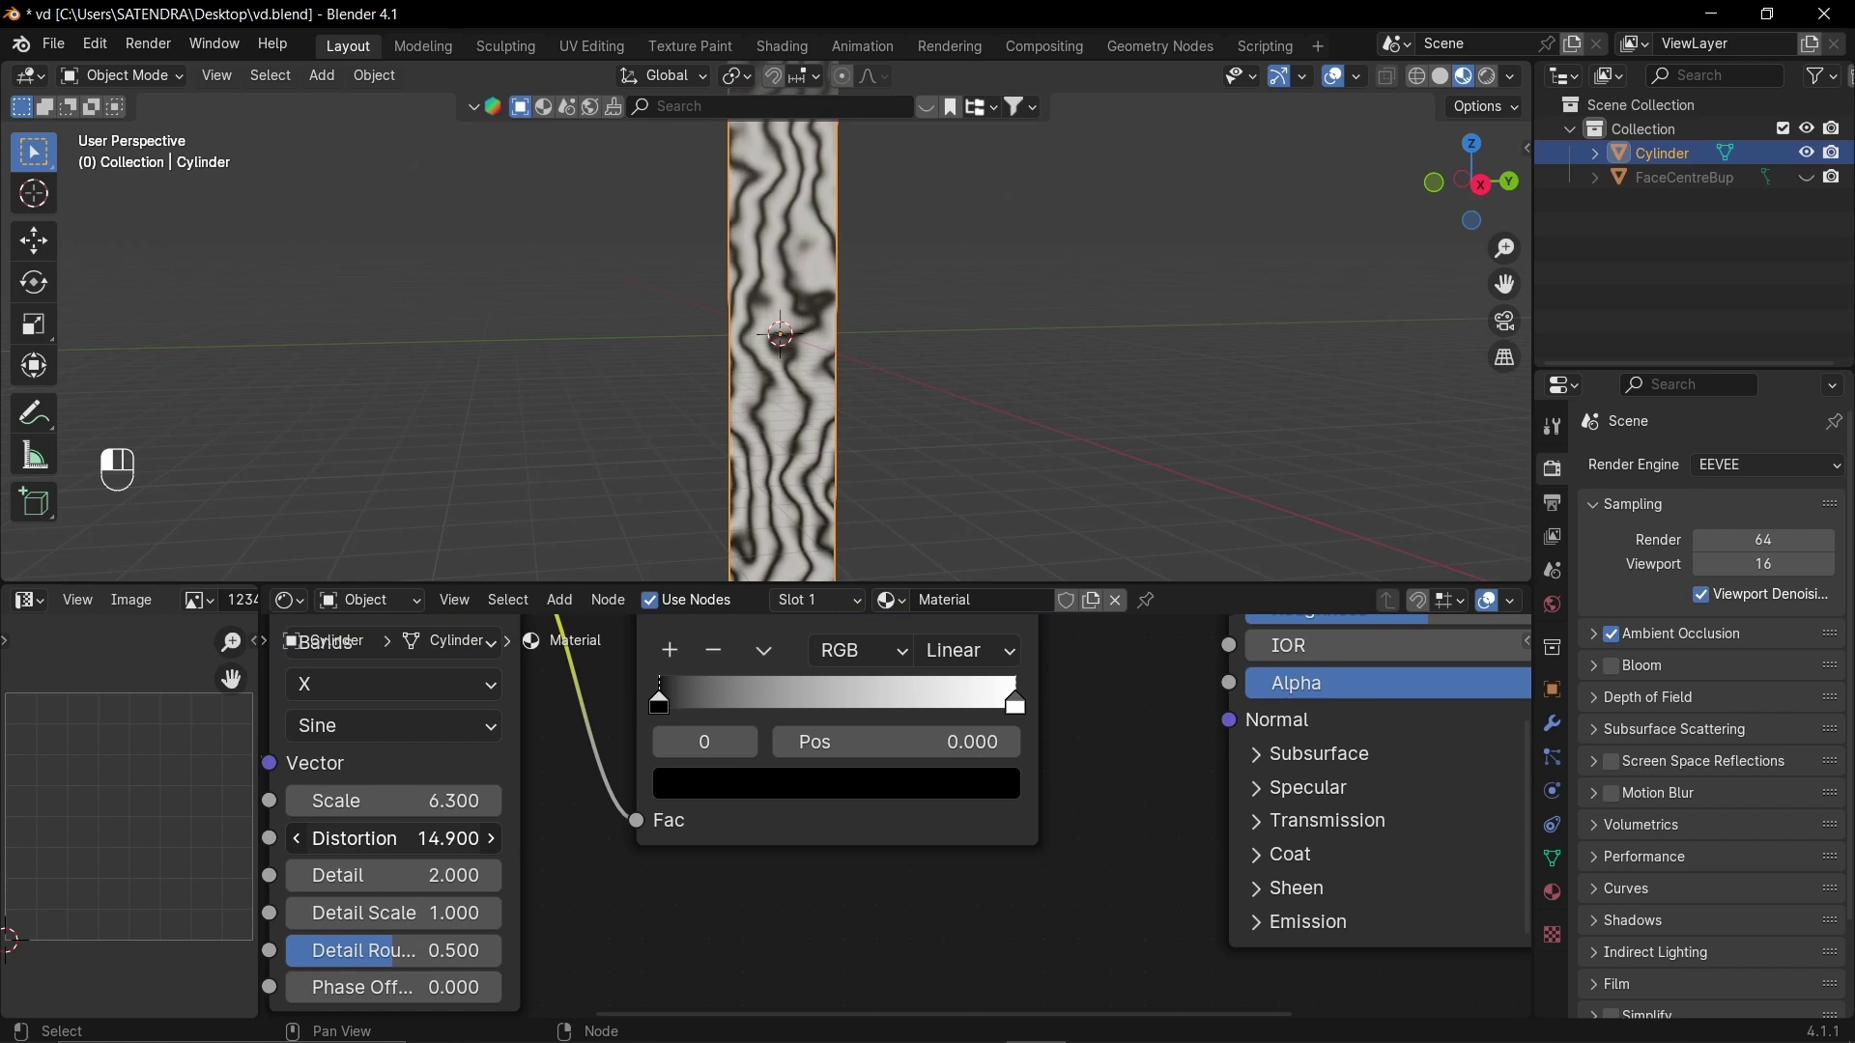
left_click(817, 856)
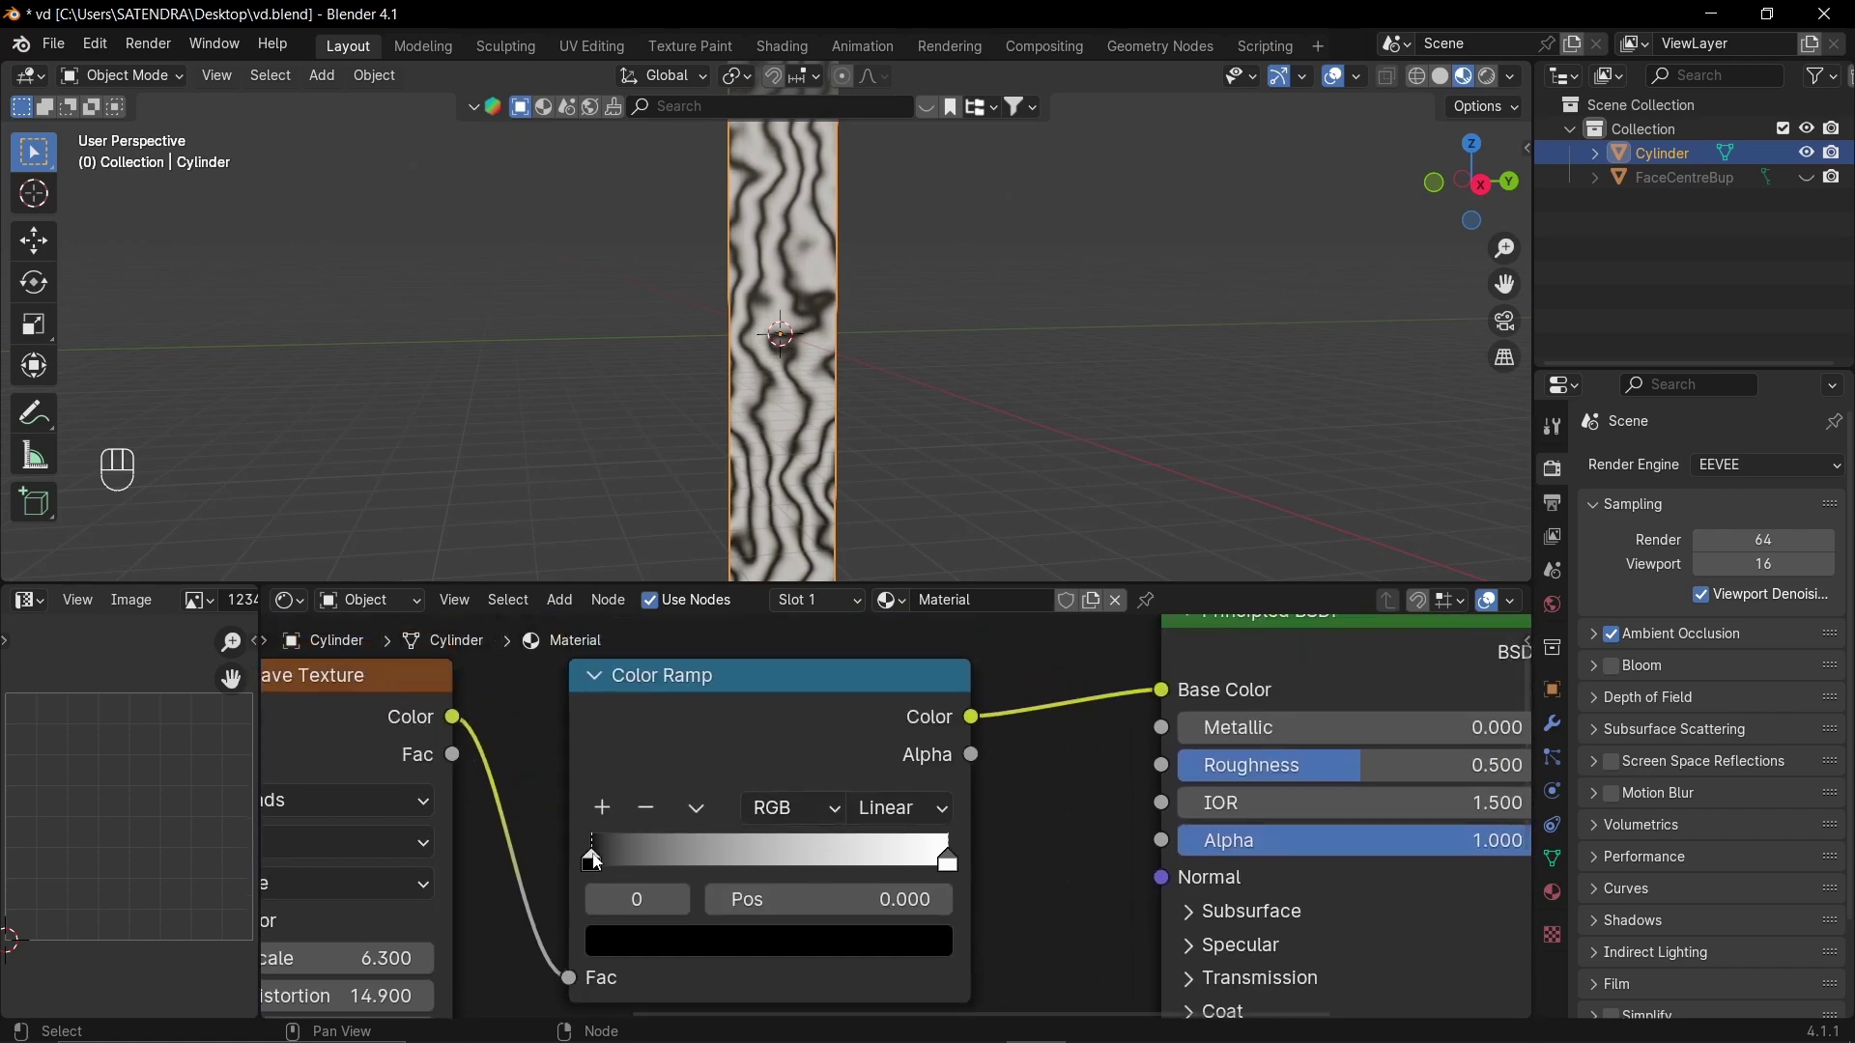
left_click_drag(602, 864, 743, 873)
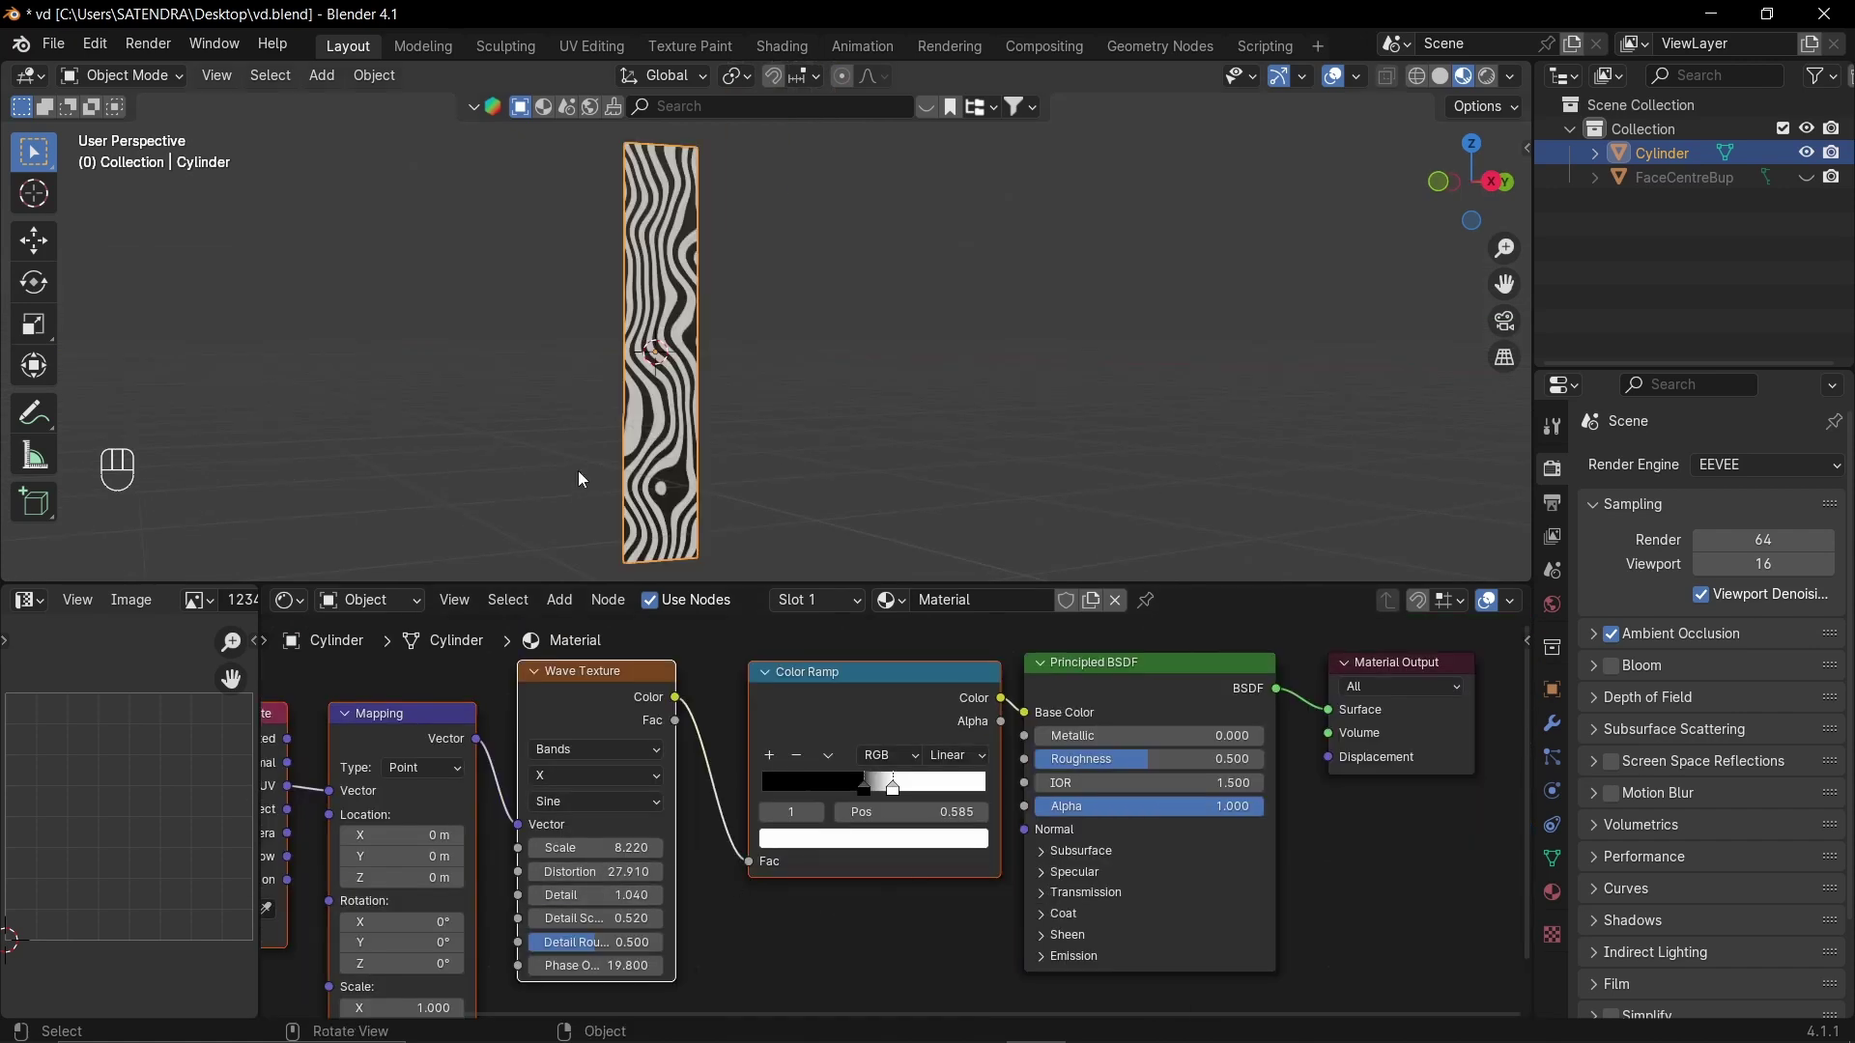
left_click_drag(660, 405, 1146, 751)
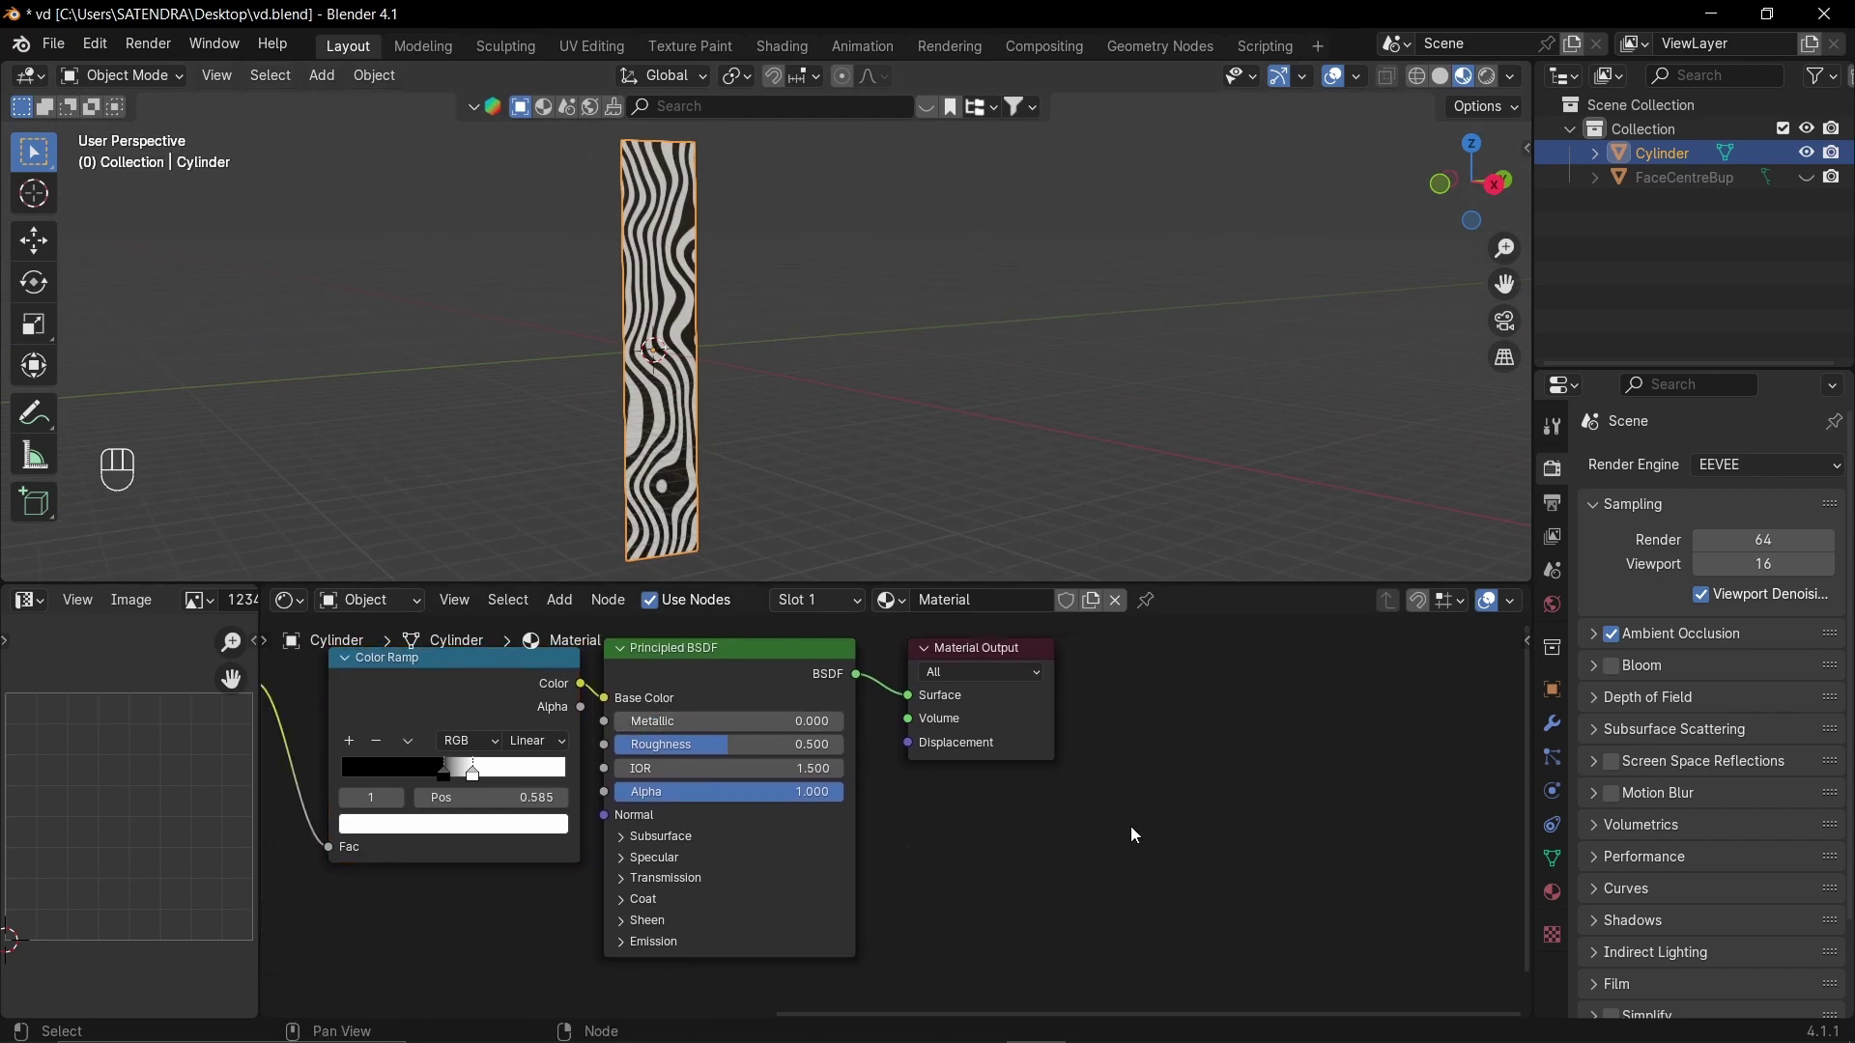
- Add an image texture node and bake Diffuse color only, without direct or indirect lighting
key("shift+a")
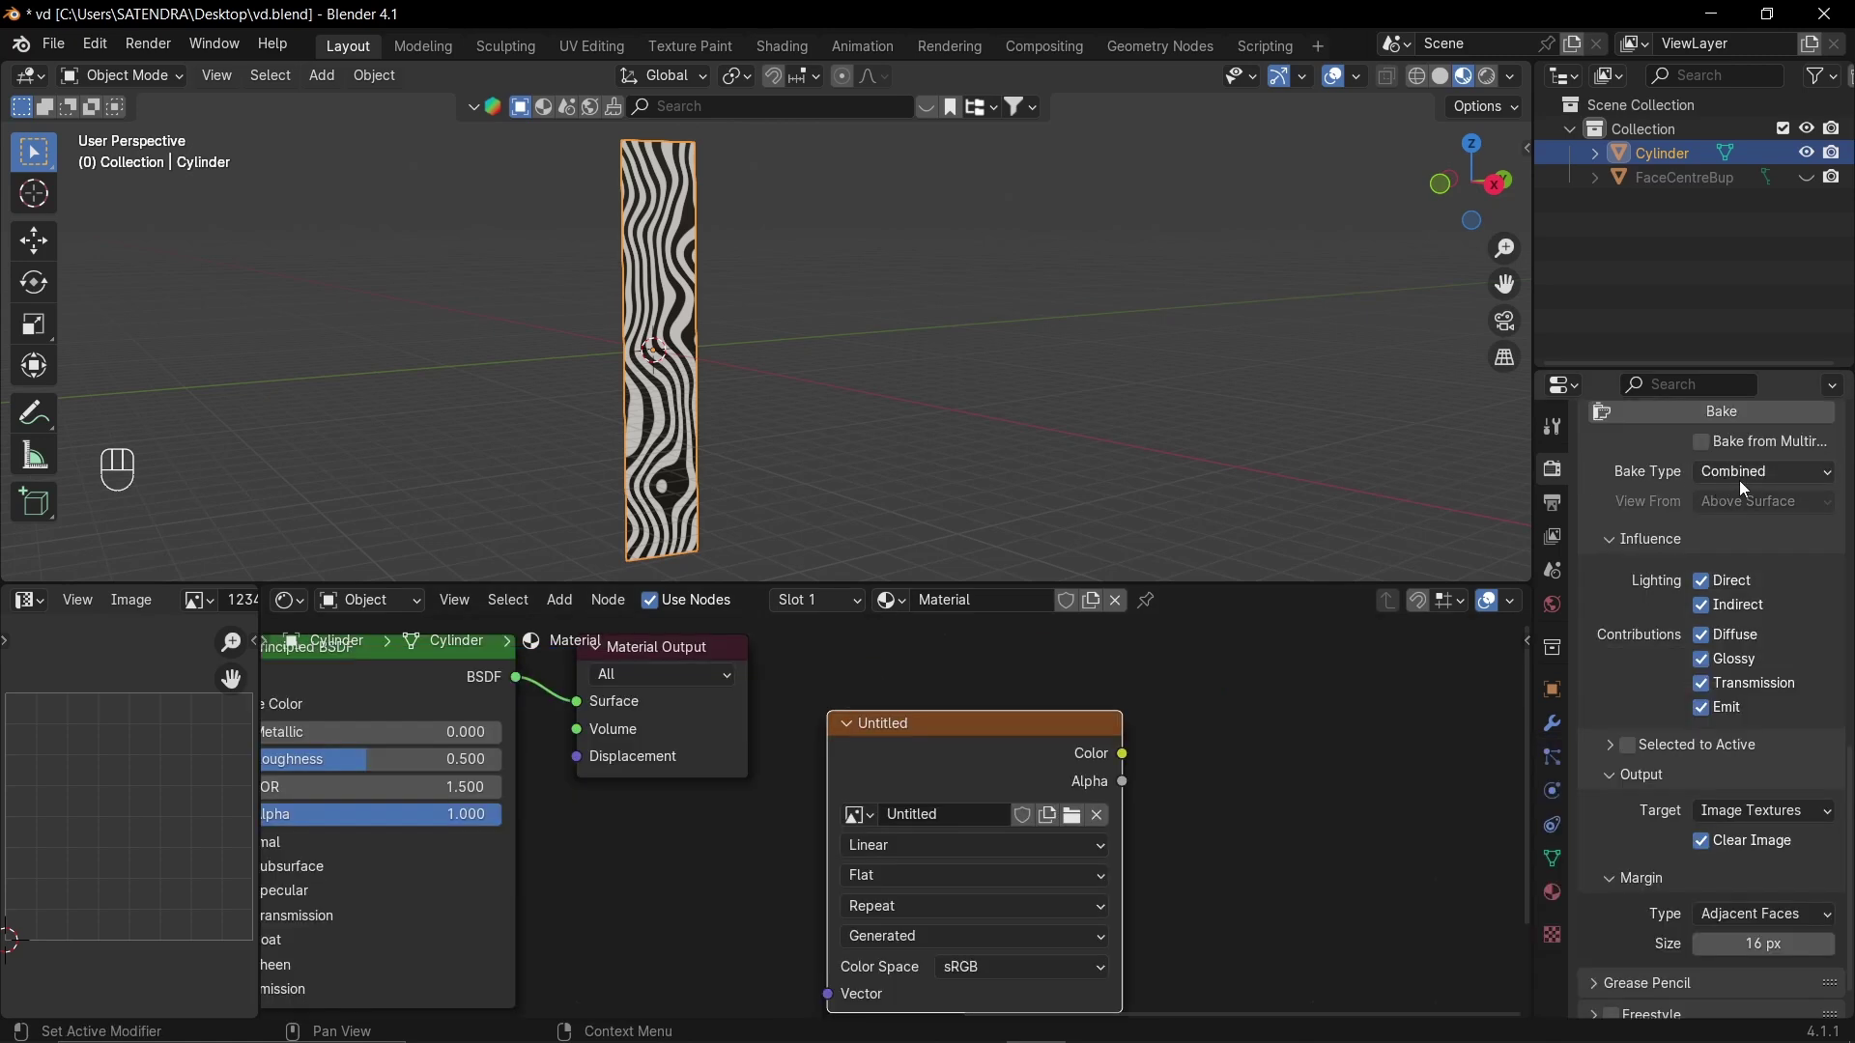
left_click_drag(1748, 483, 1751, 746)
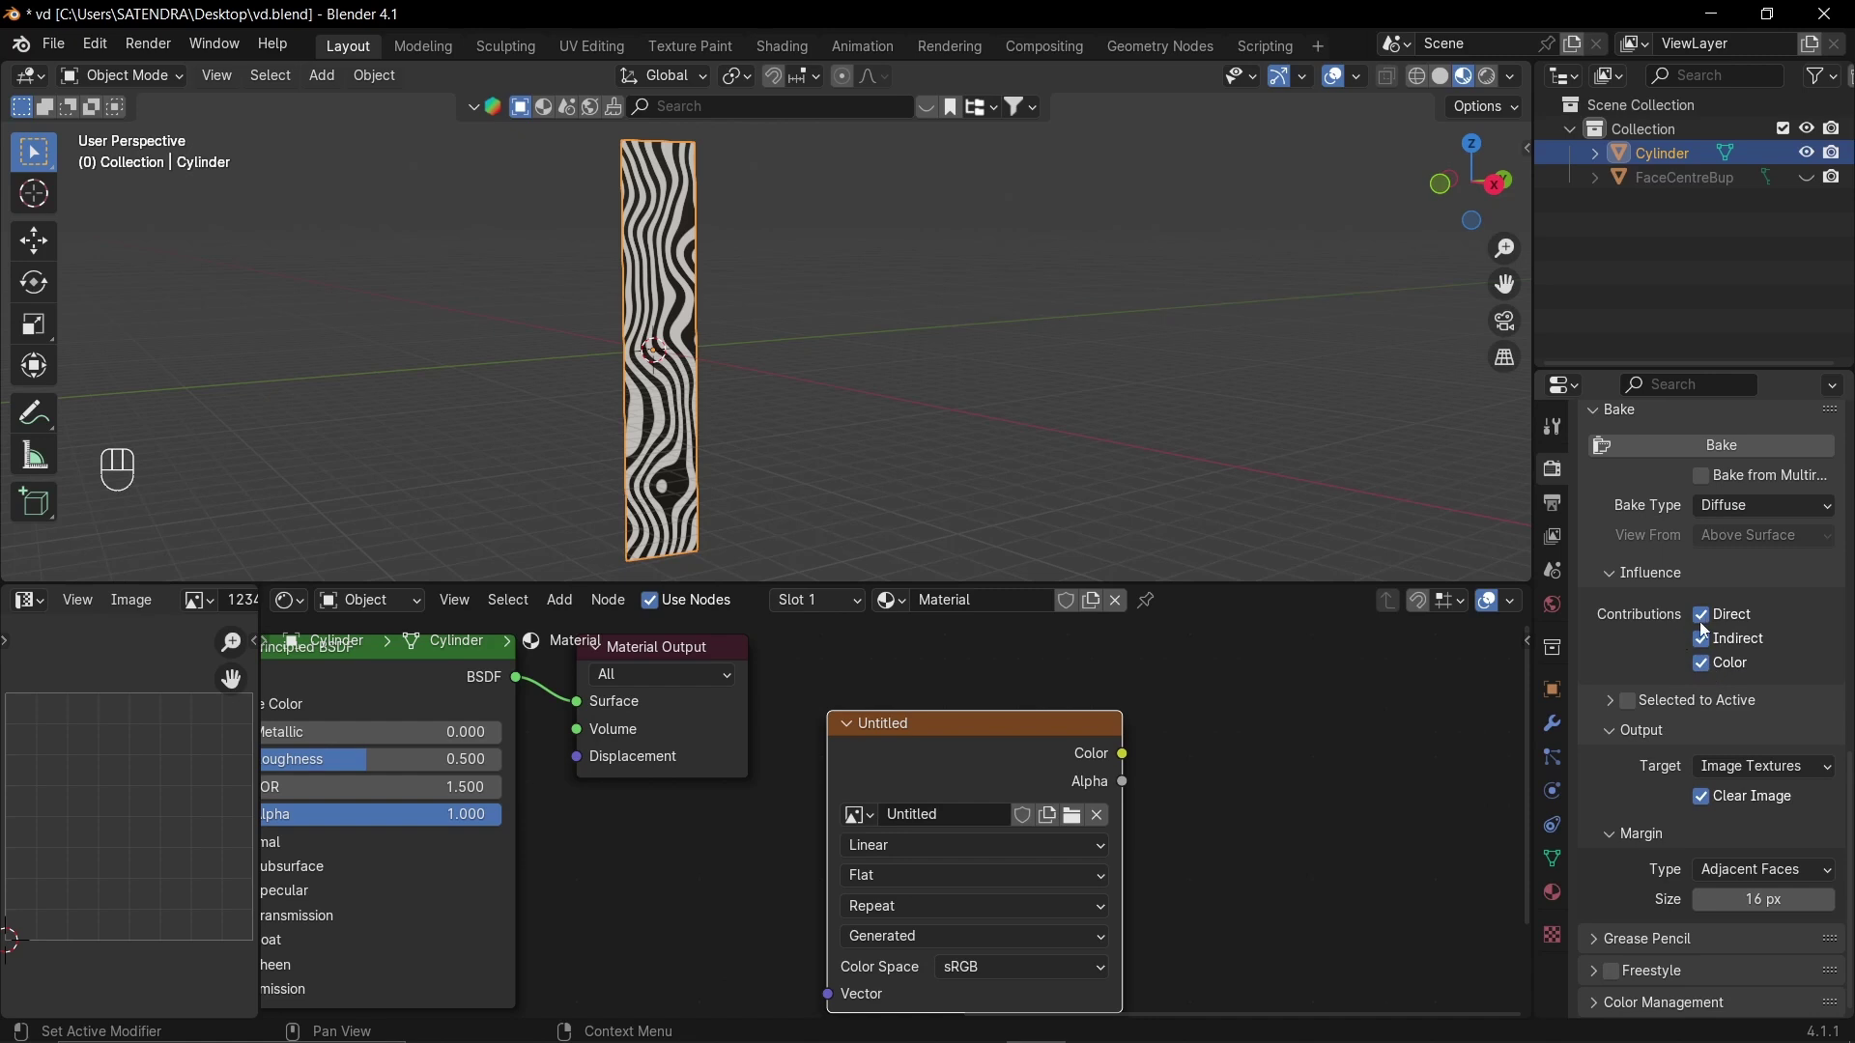
left_click(1715, 629)
left_click(1706, 645)
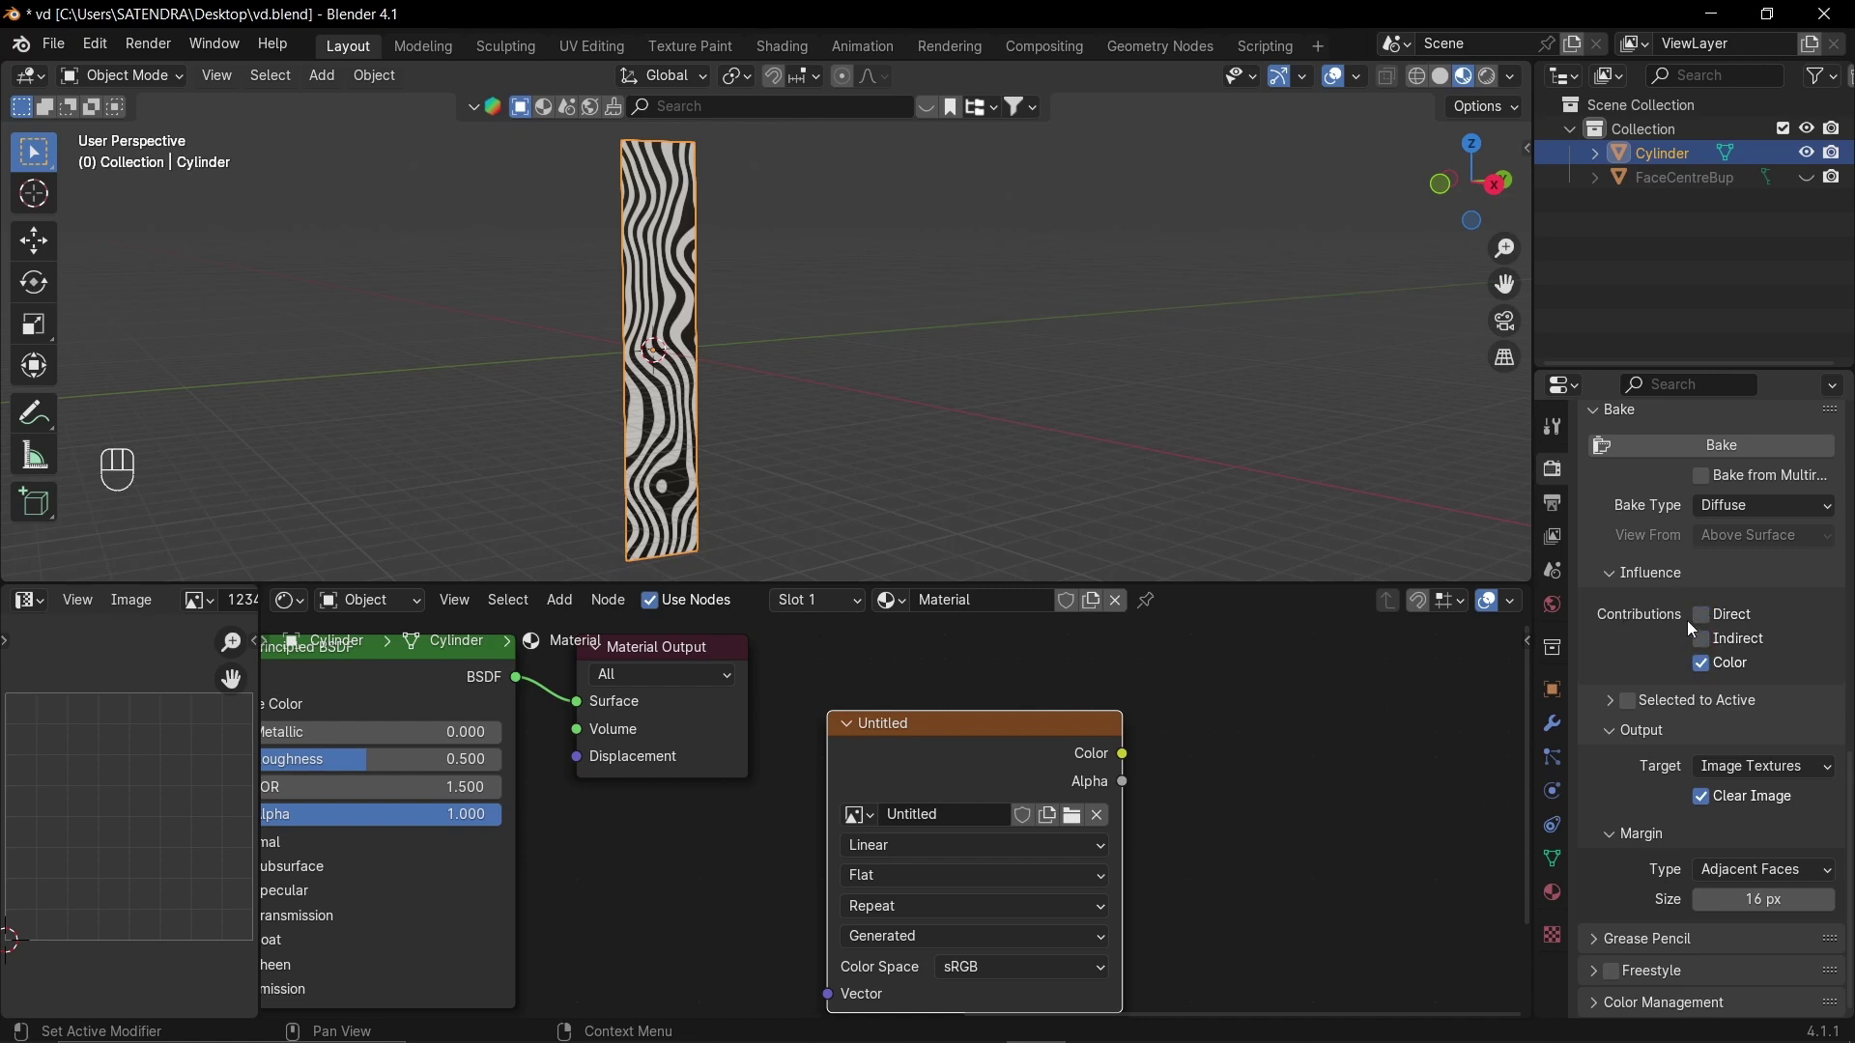
left_click(1718, 446)
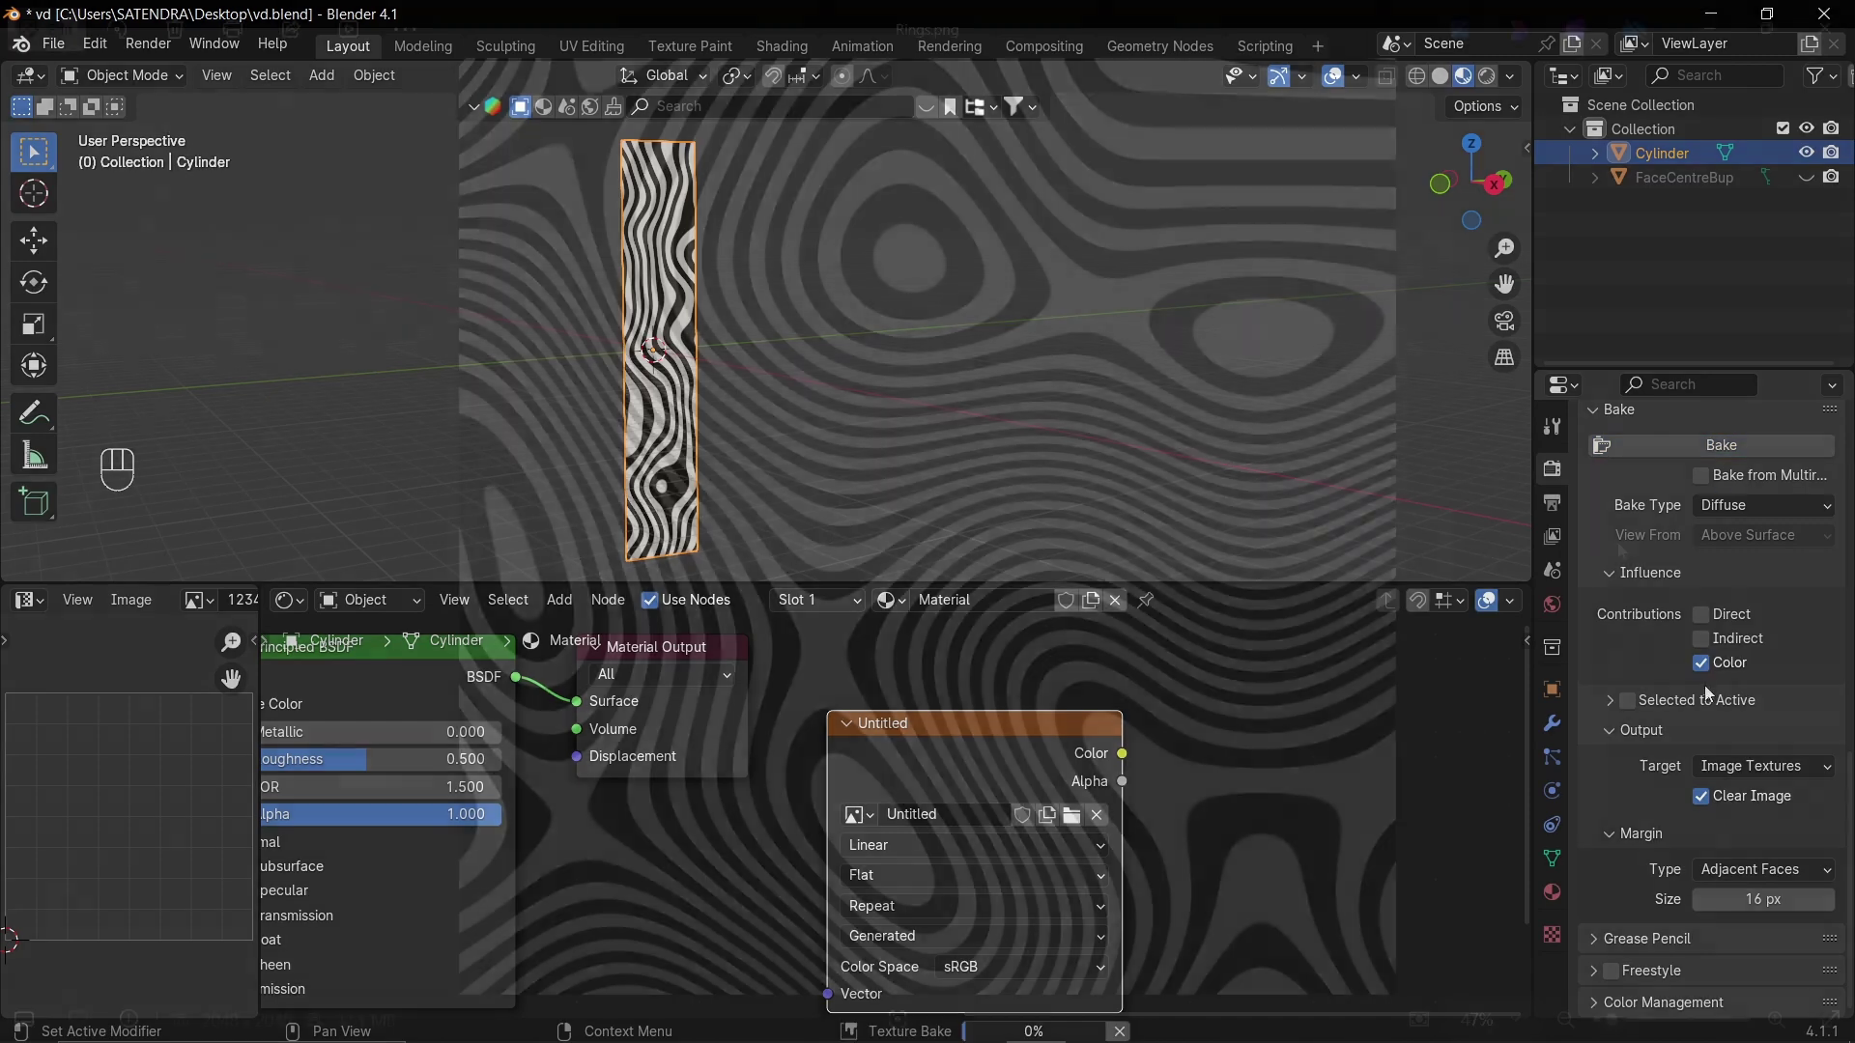
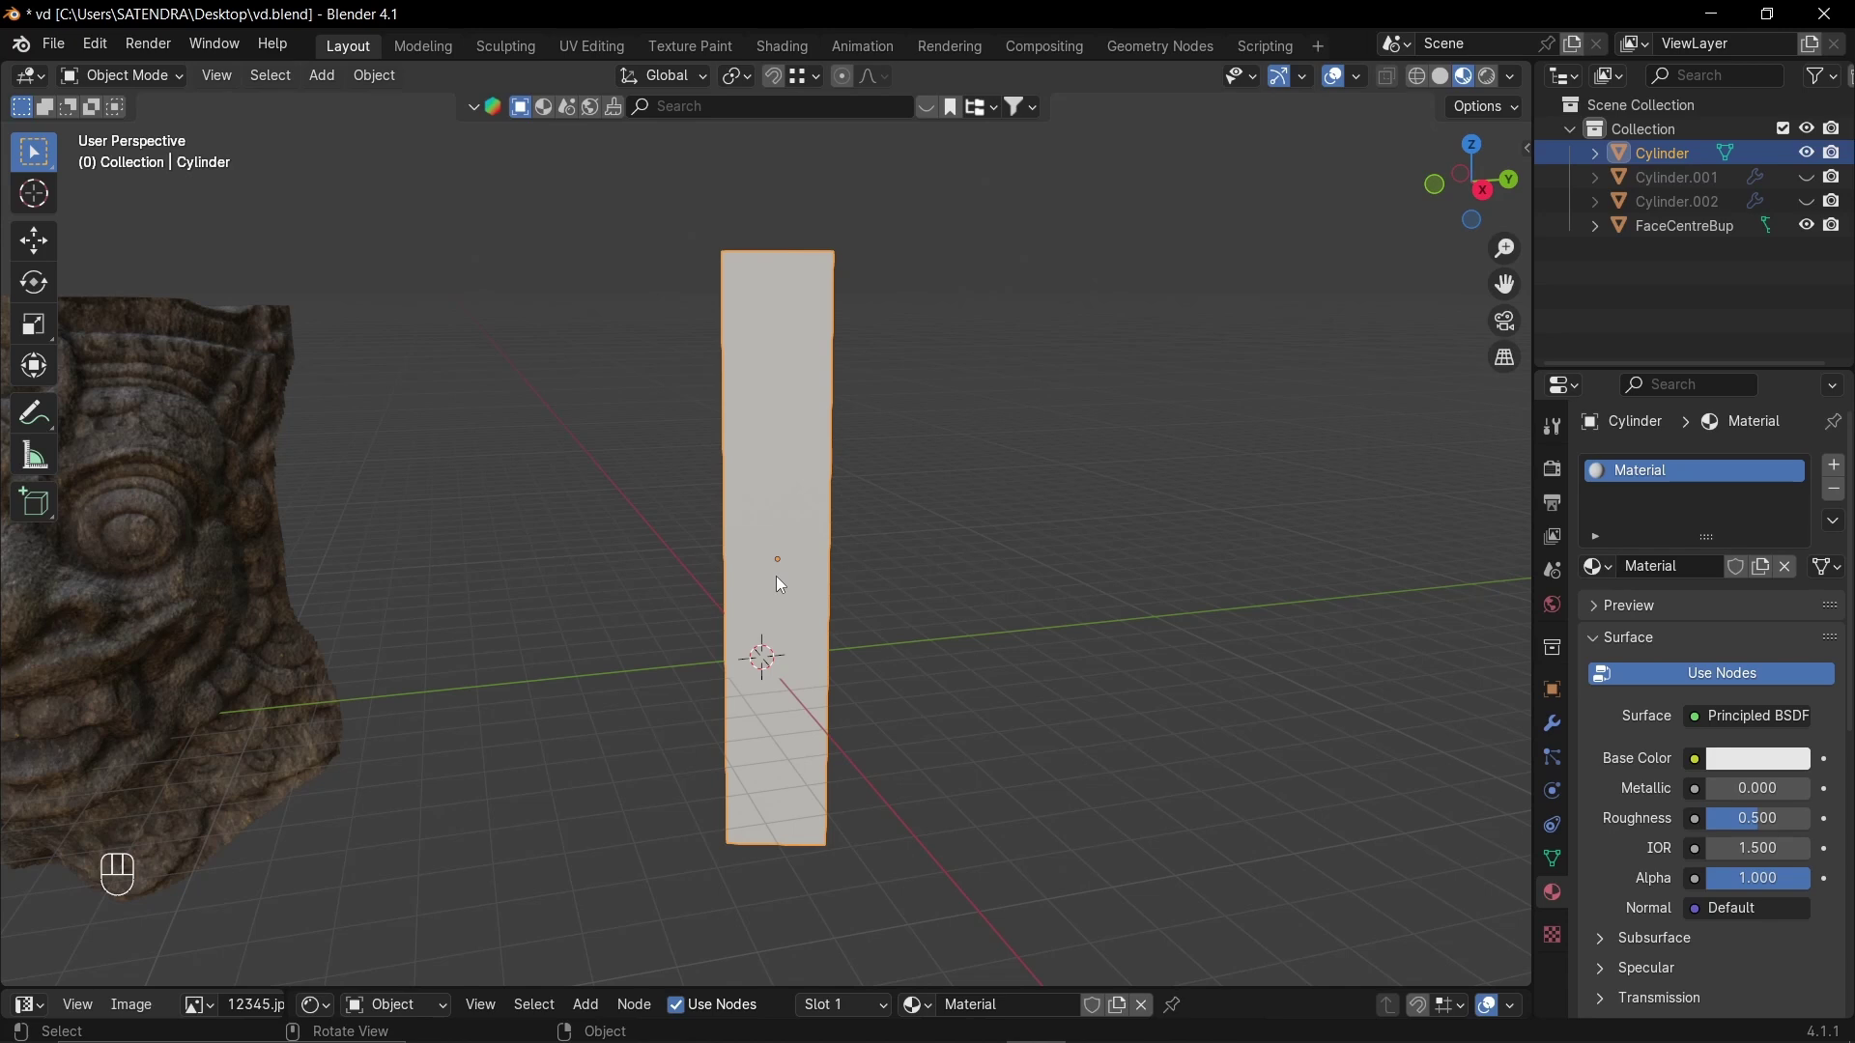
- Give the pillar Subdivision and Displace modifiers with viewport subdivision level 3
left_click(783, 568)
key("Tab")
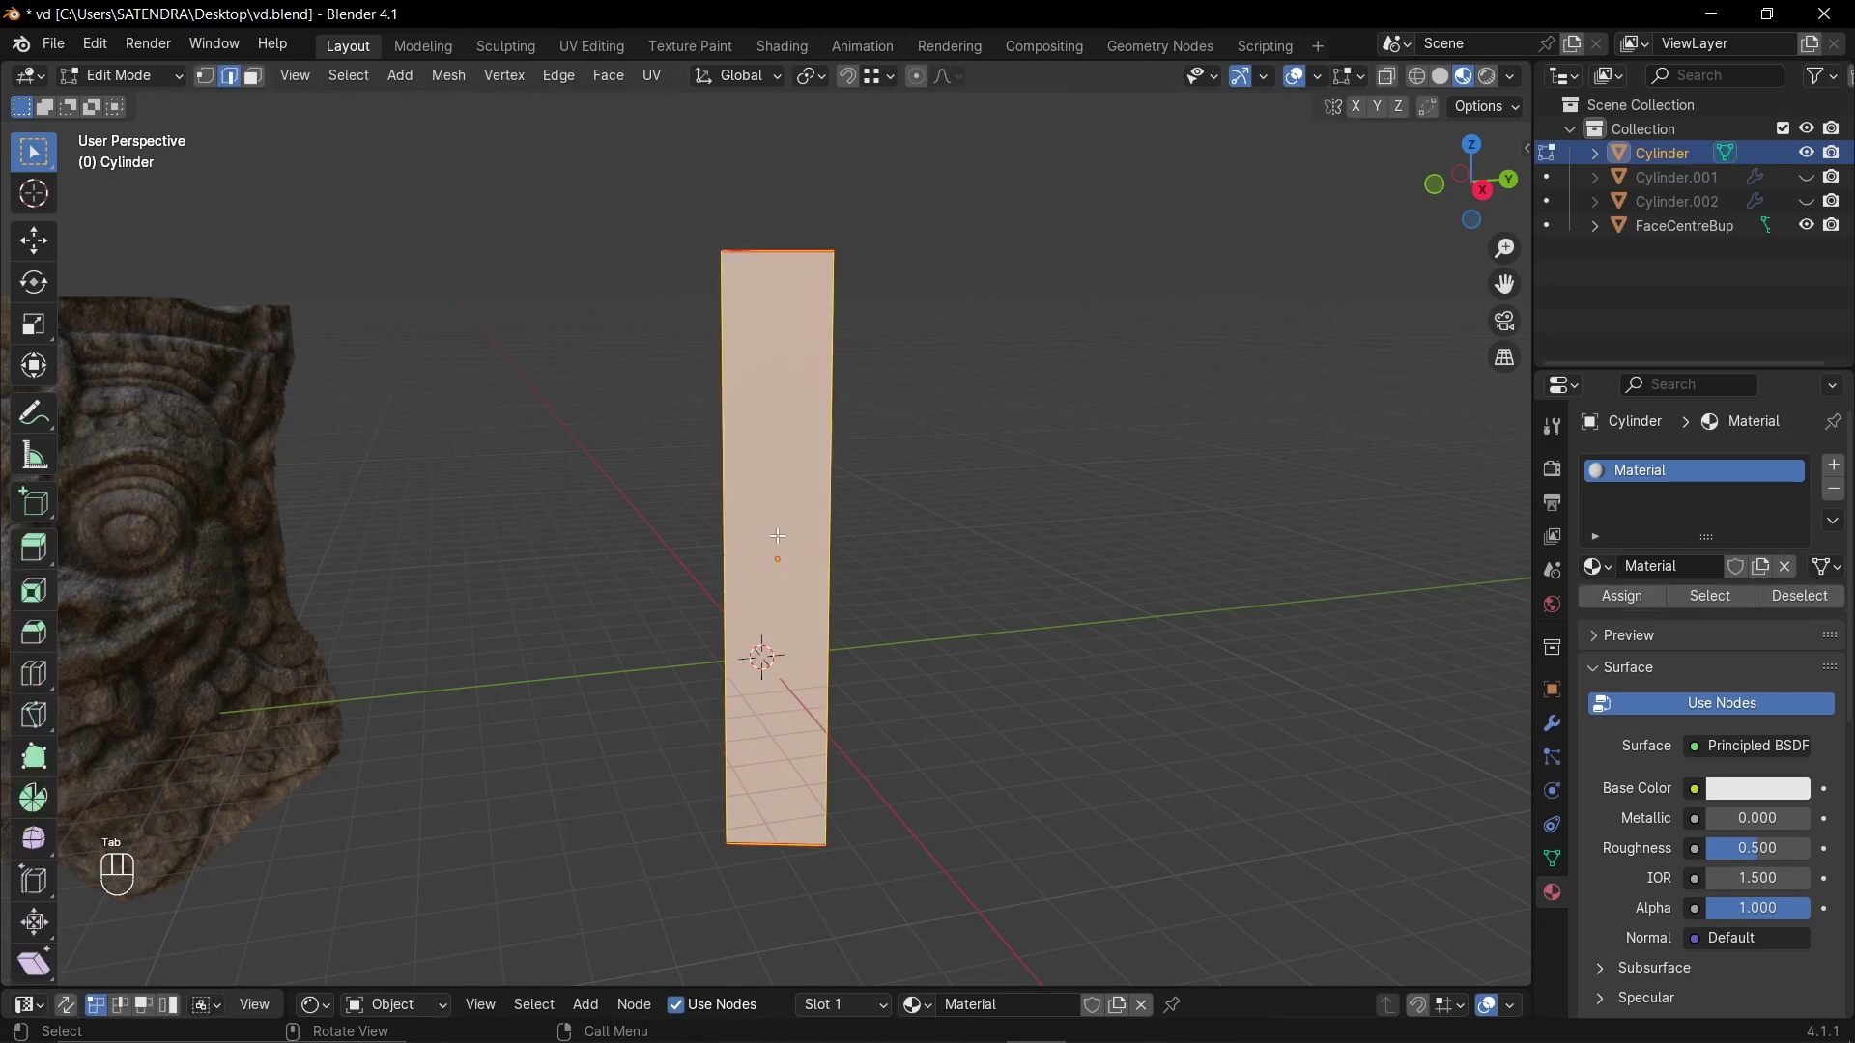
key("ctrl+r")
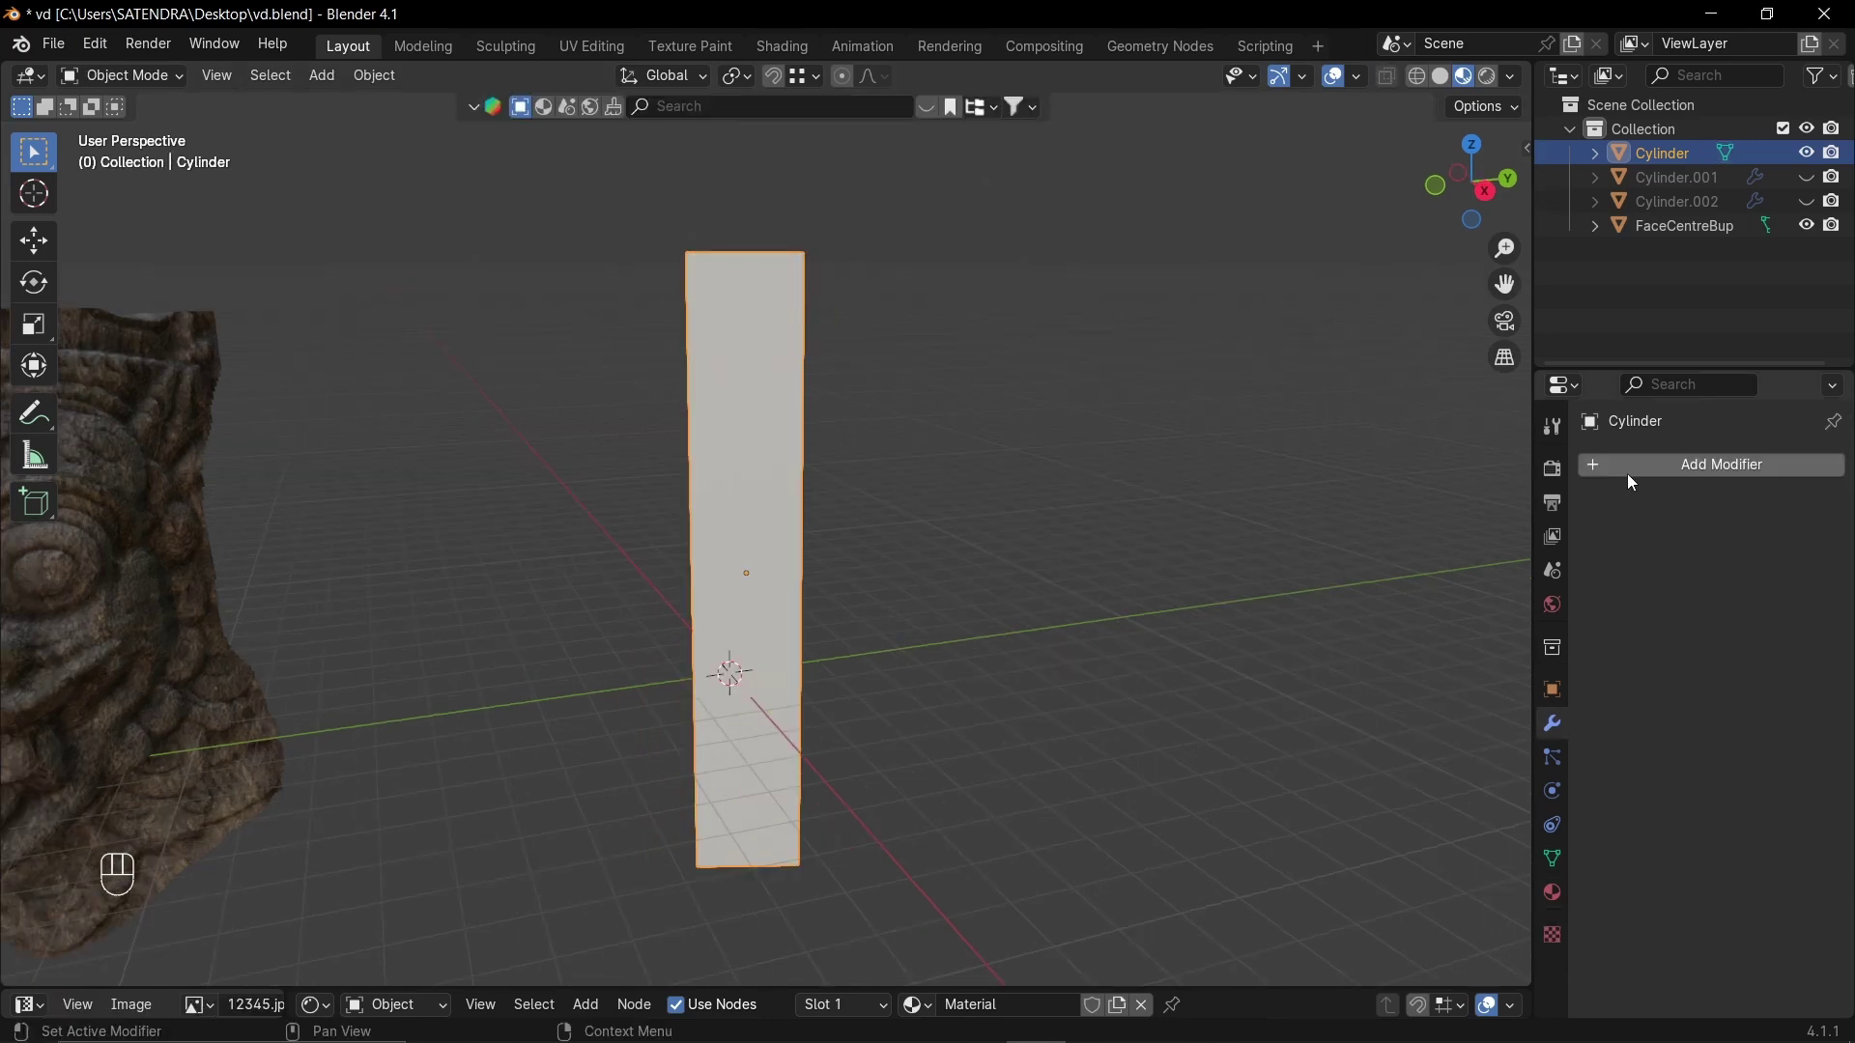
left_click_drag(1633, 478, 1457, 655)
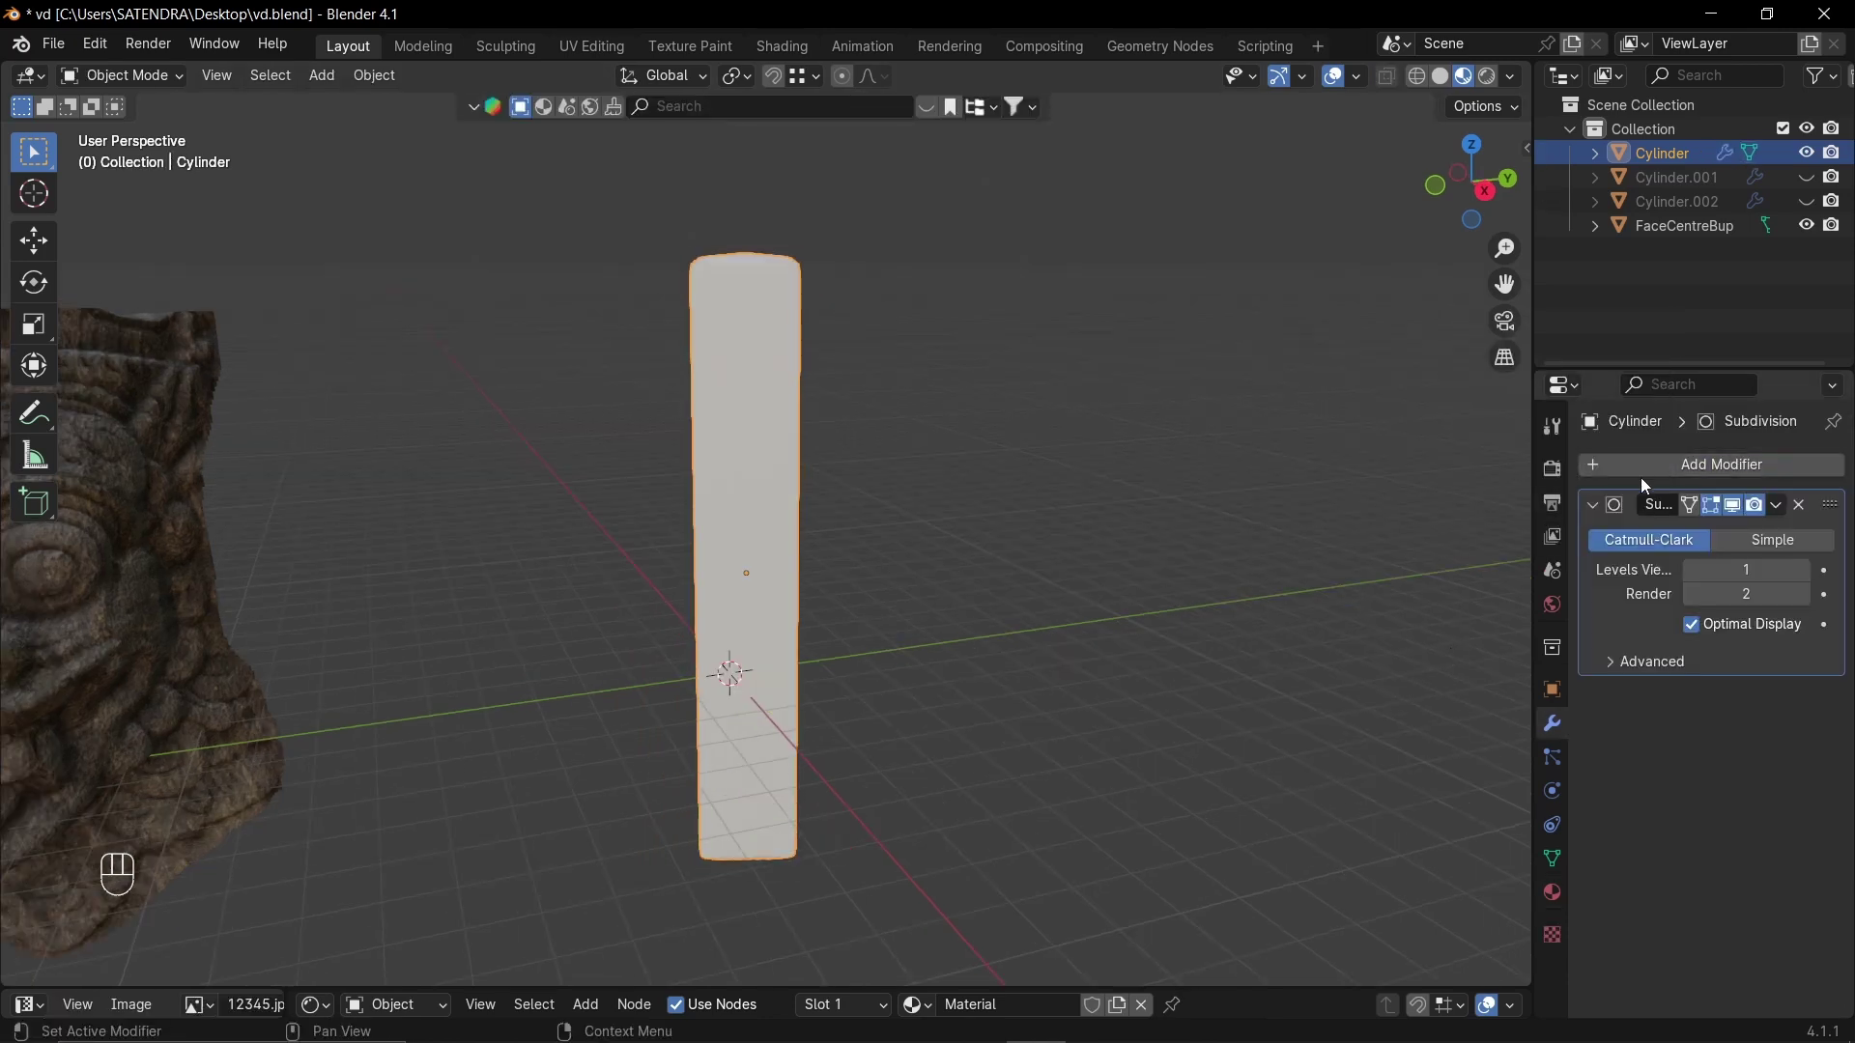
left_click(1662, 470)
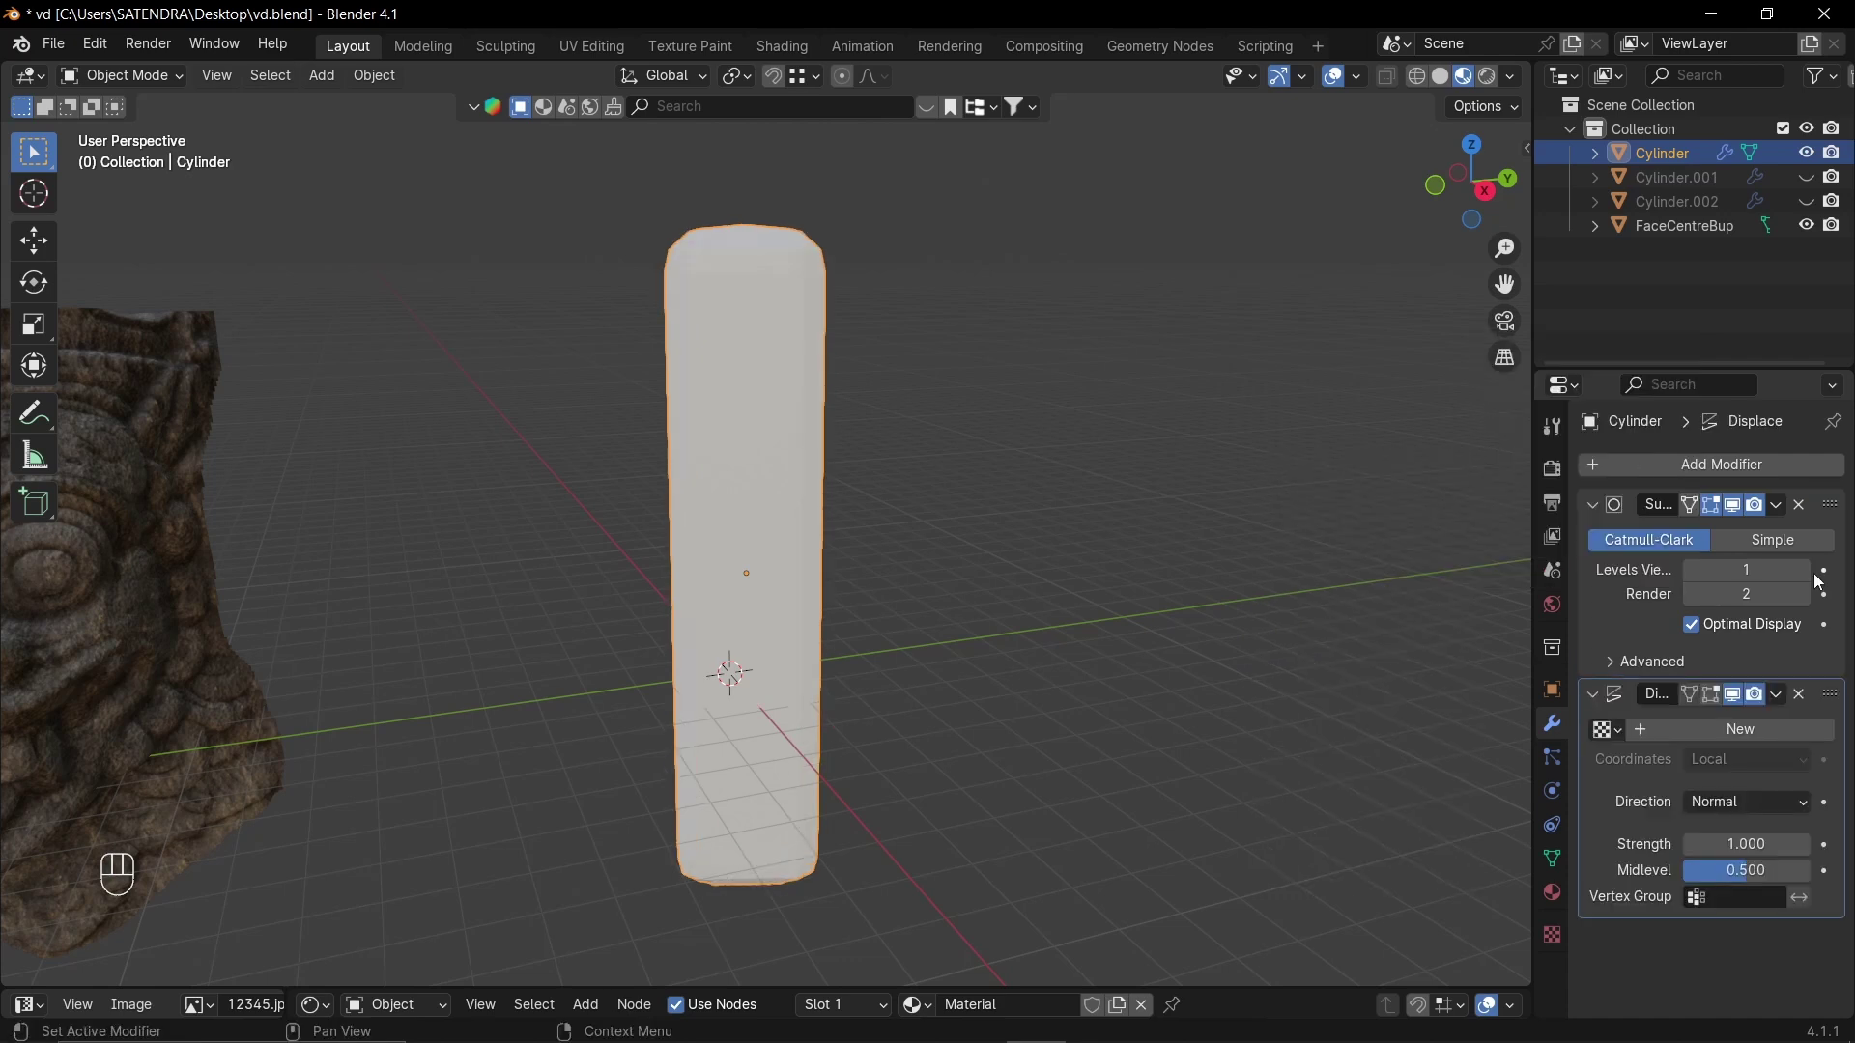
left_click(1810, 575)
left_click(1810, 576)
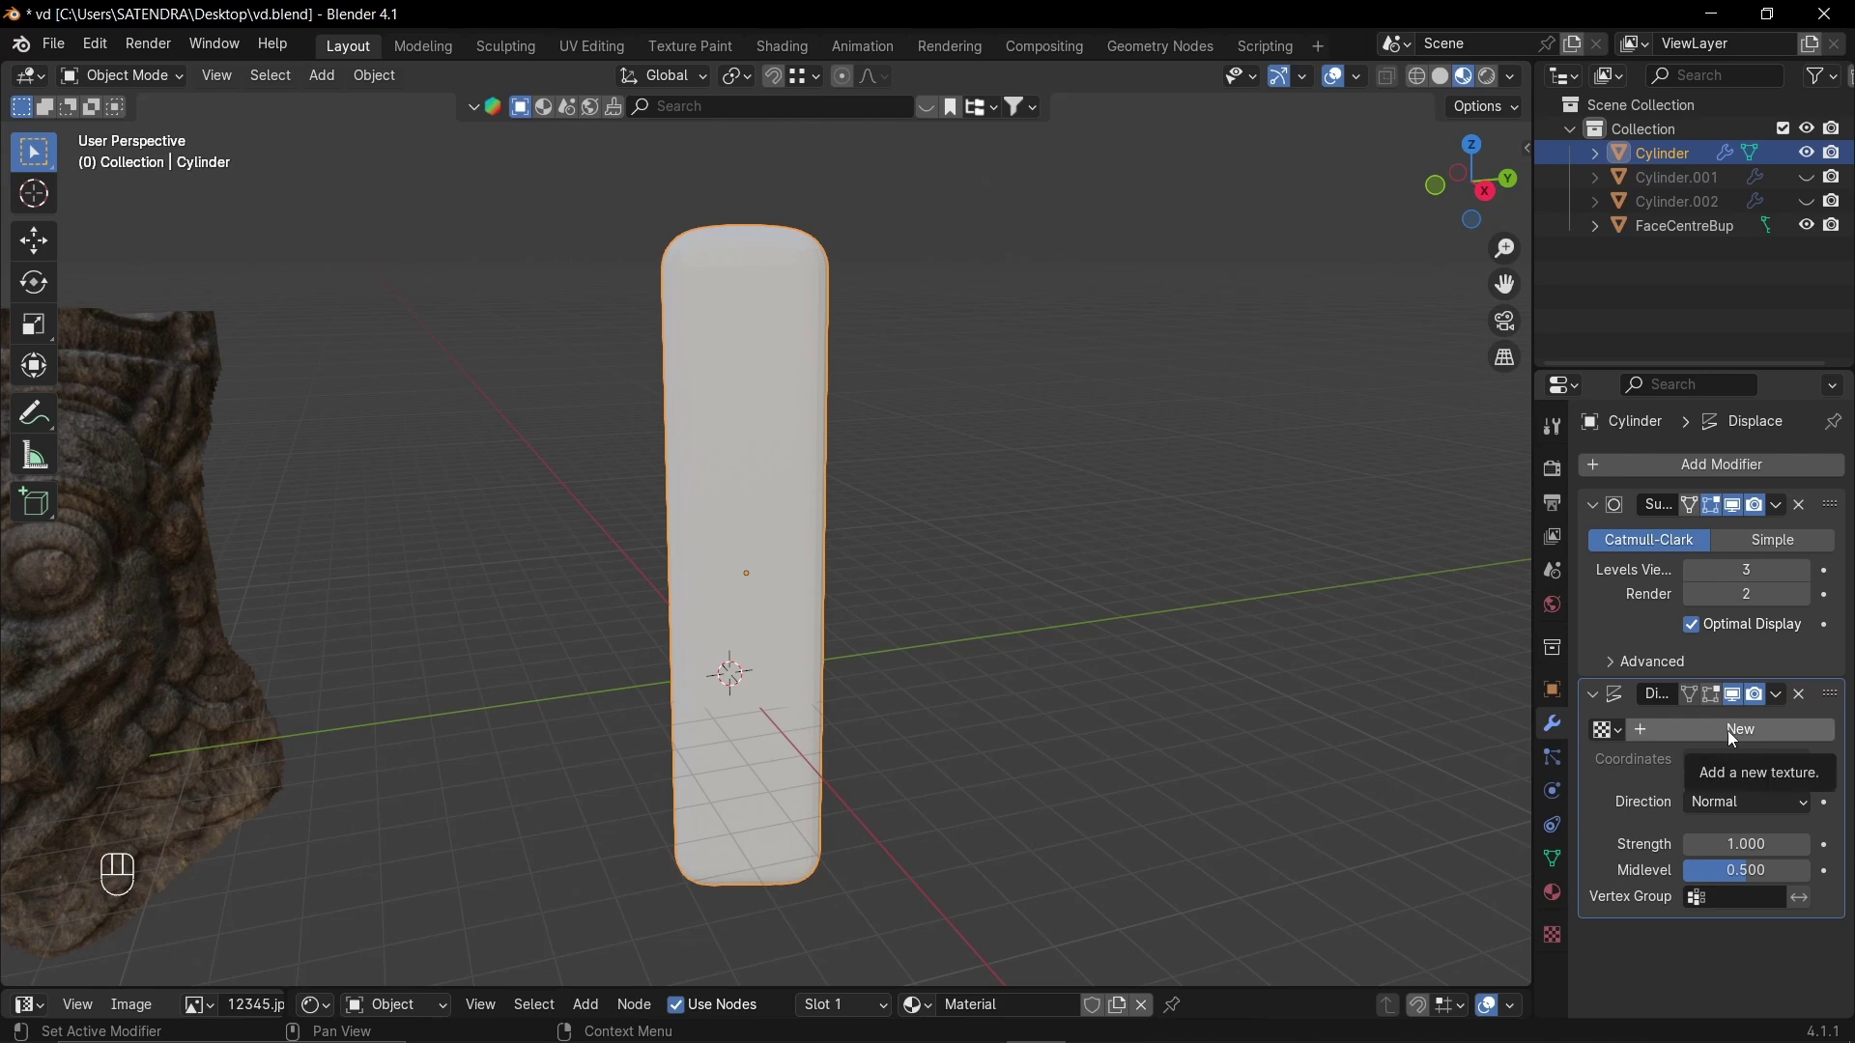
- Create a new displacement texture for the ring pattern with UV coordinates and strength 0.3
left_click(1734, 737)
left_click_drag(1828, 733, 1629, 755)
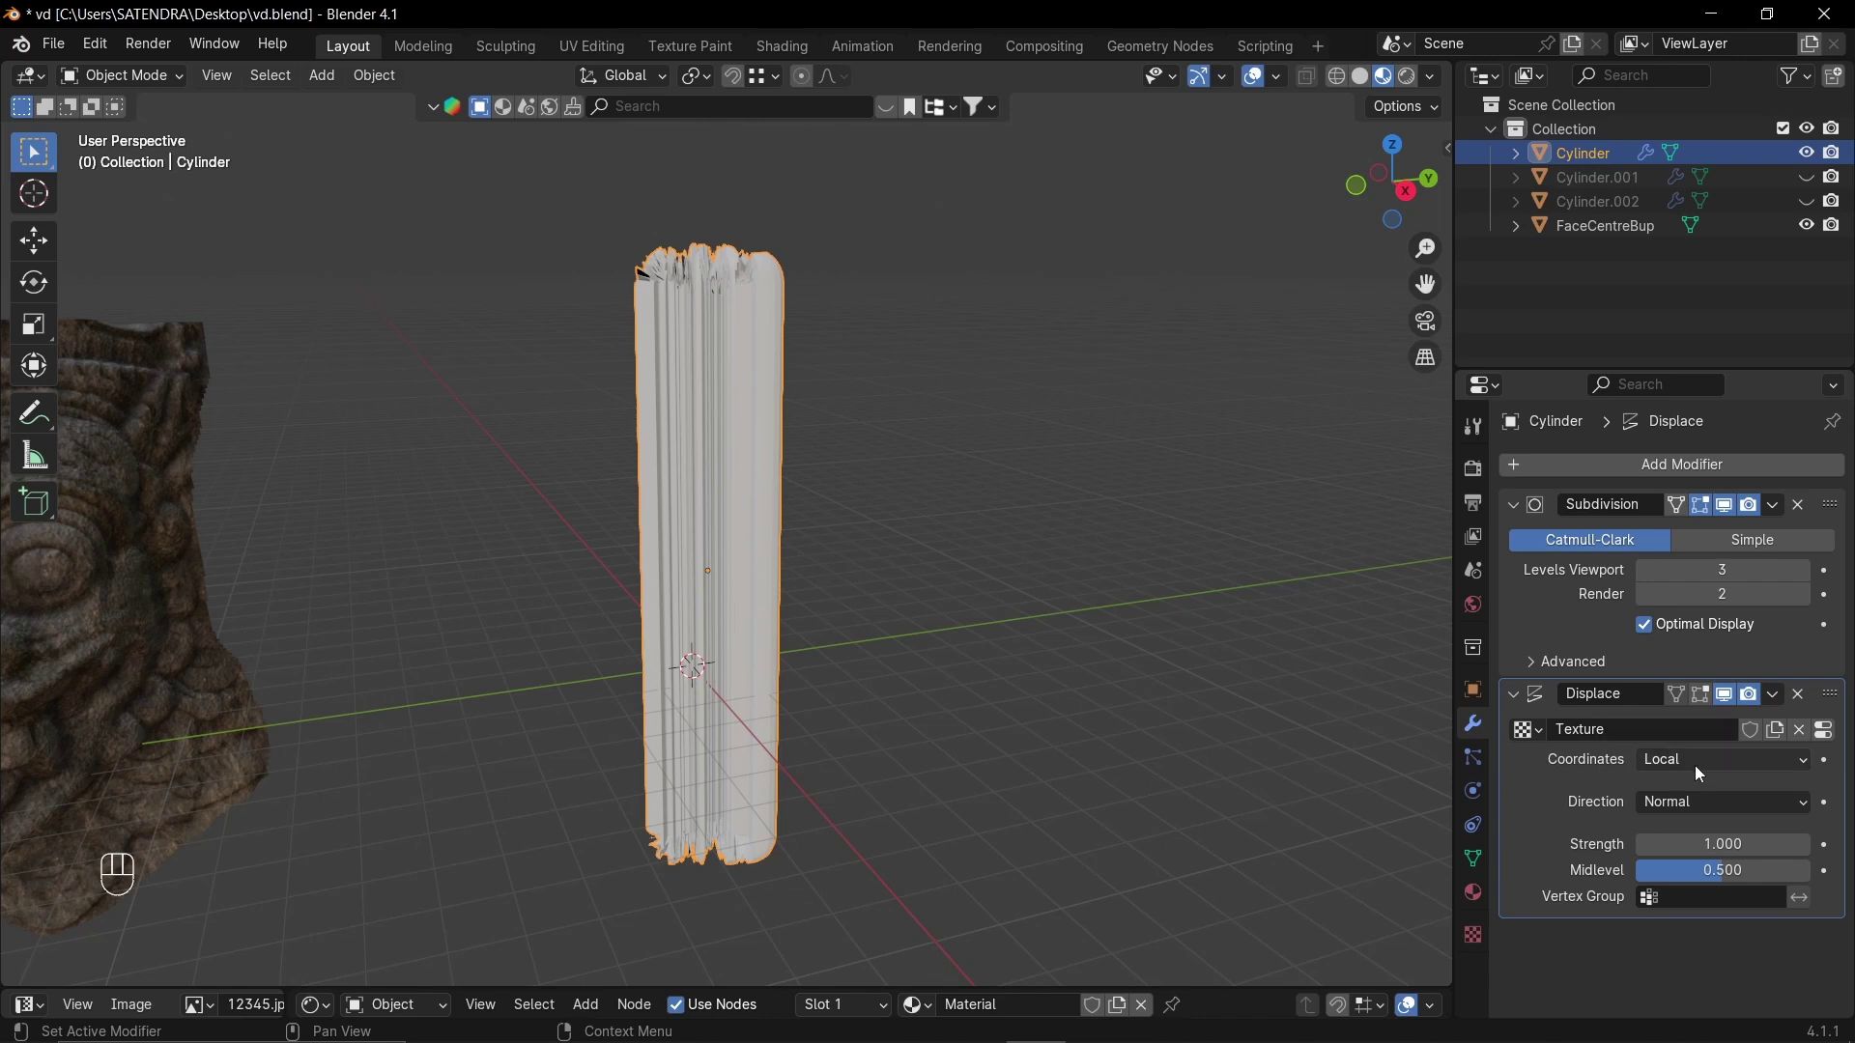
left_click_drag(1707, 764, 1708, 877)
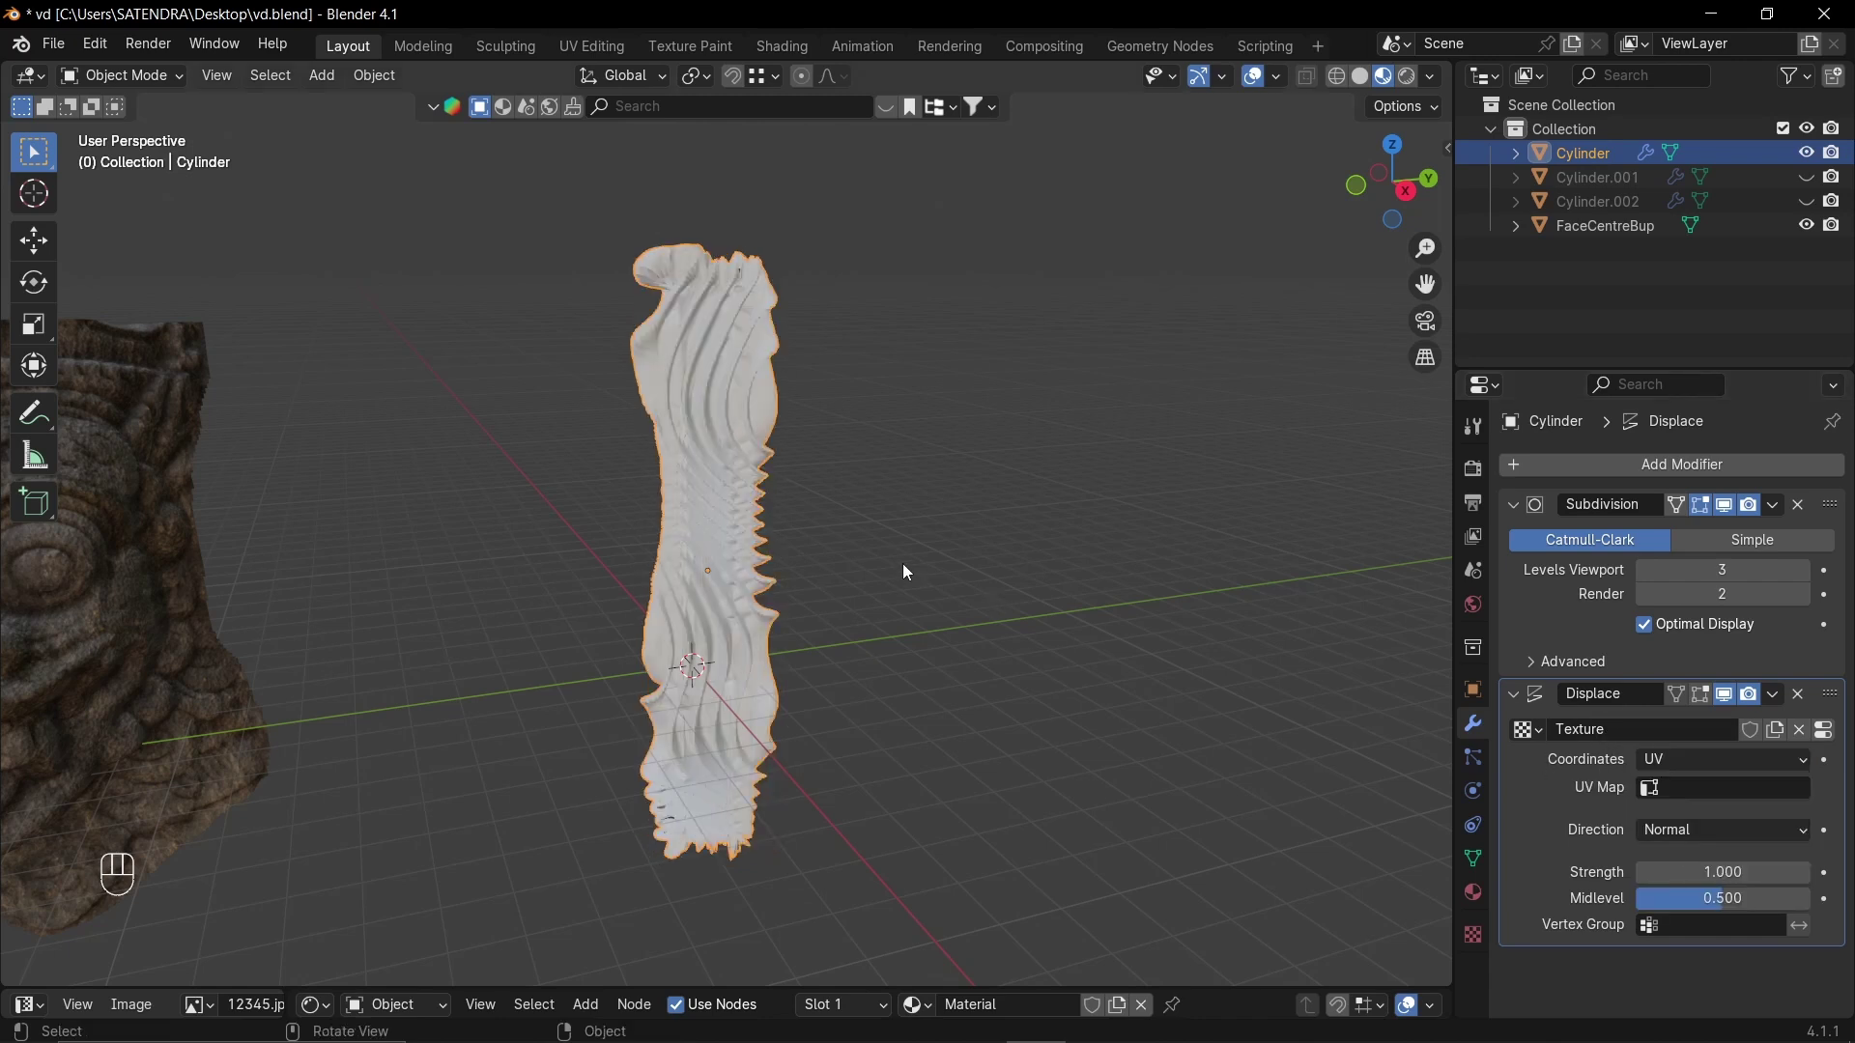
left_click_drag(828, 490, 752, 505)
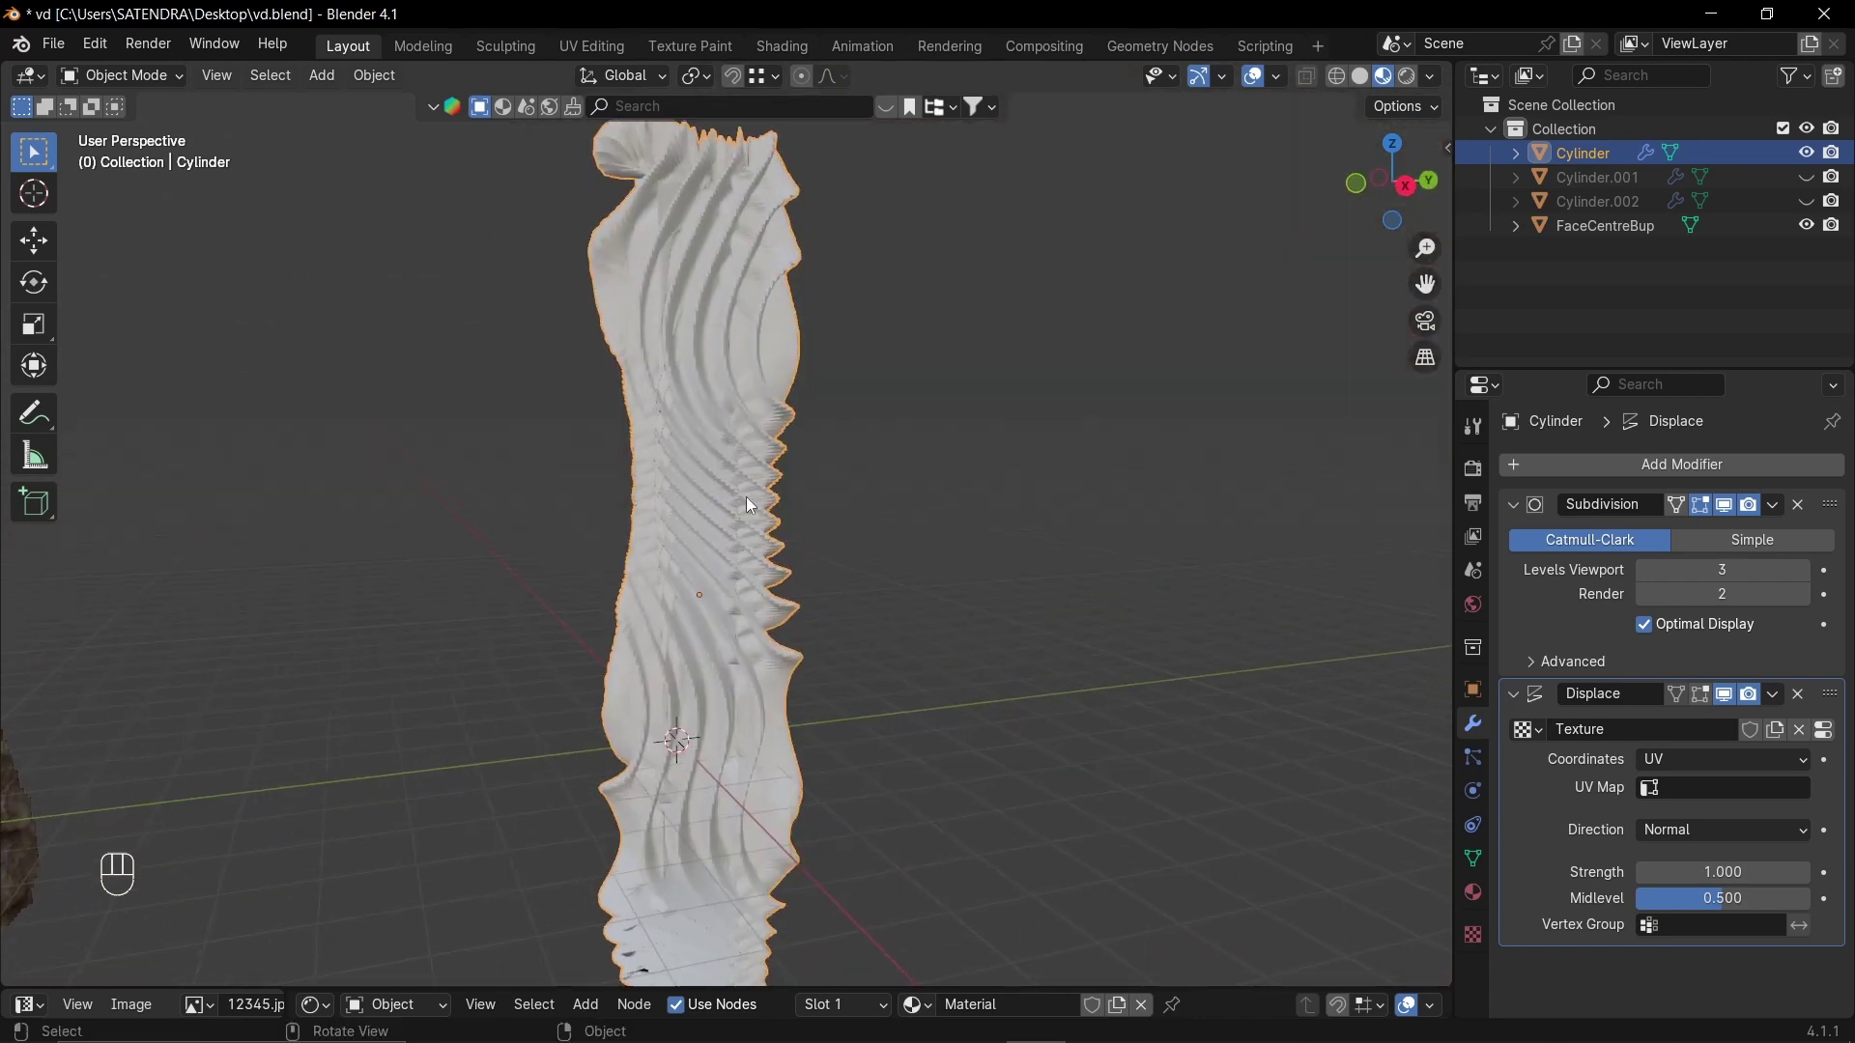
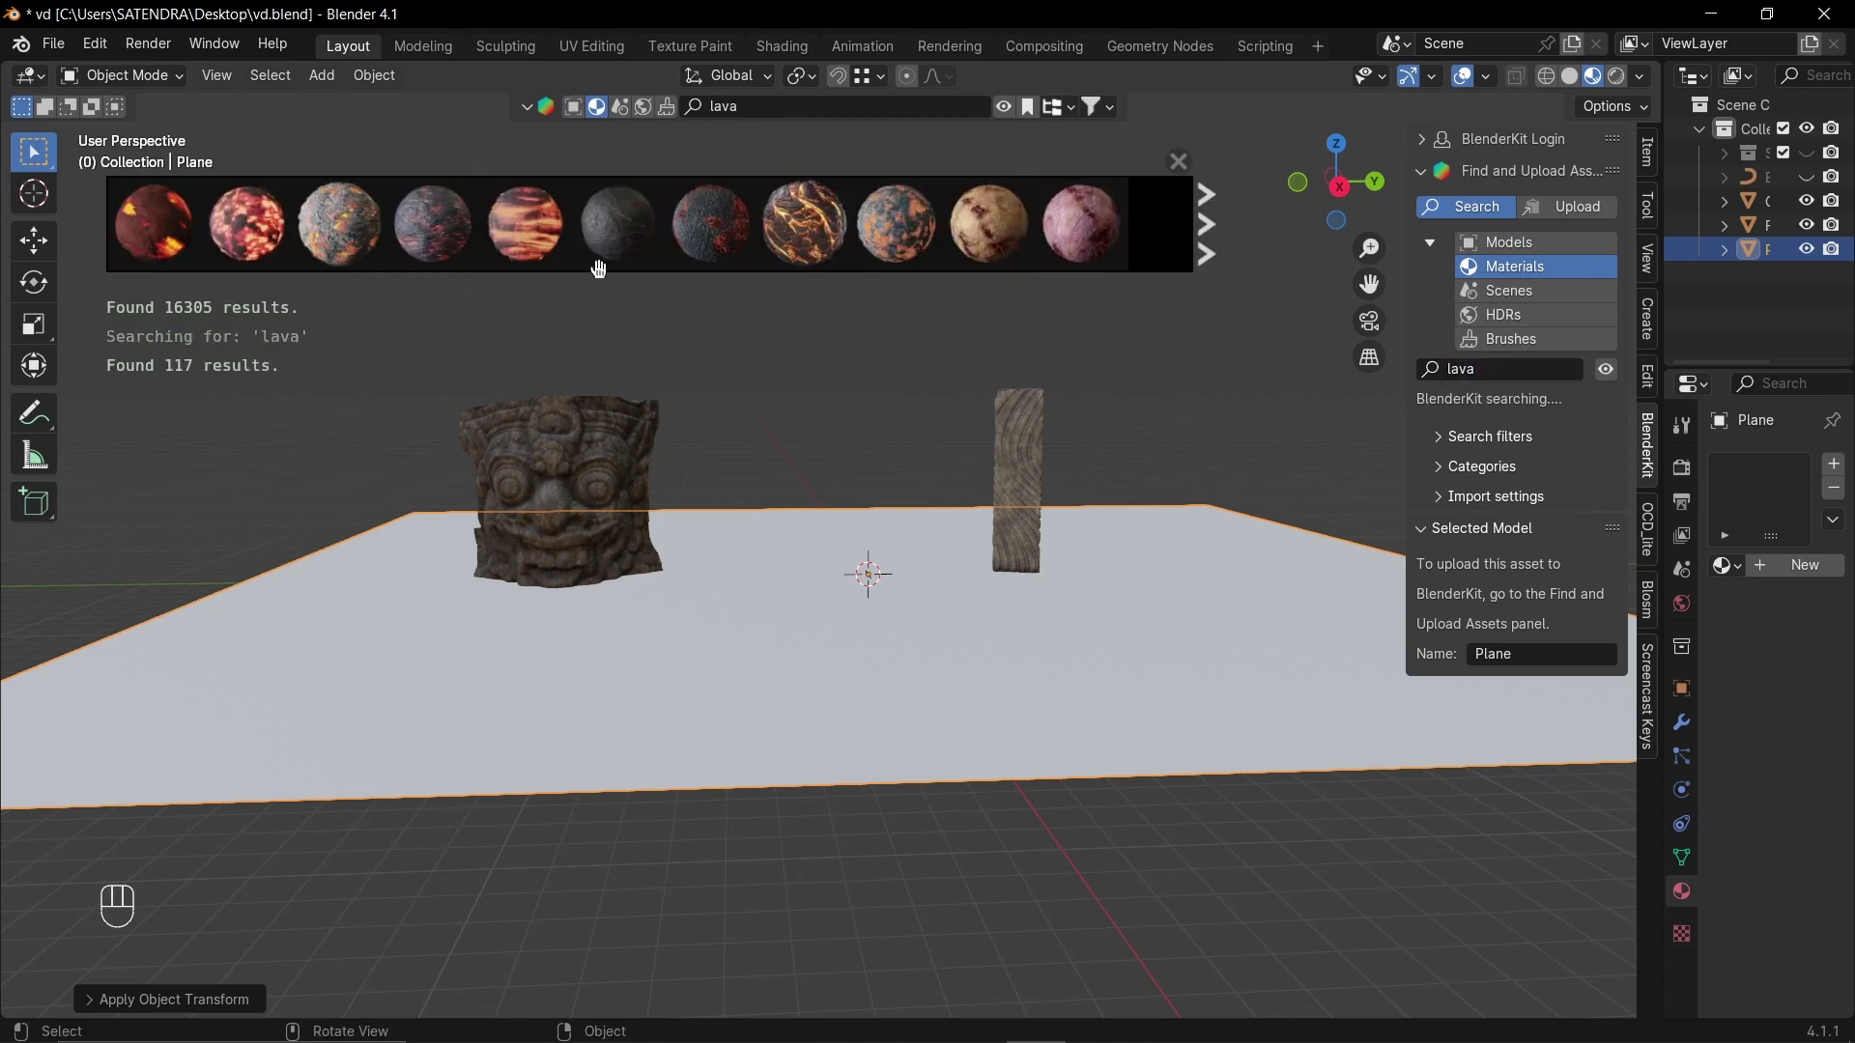
- Apply the BlenderKit glowing lava material to the floor plane
left_click(1835, 891)
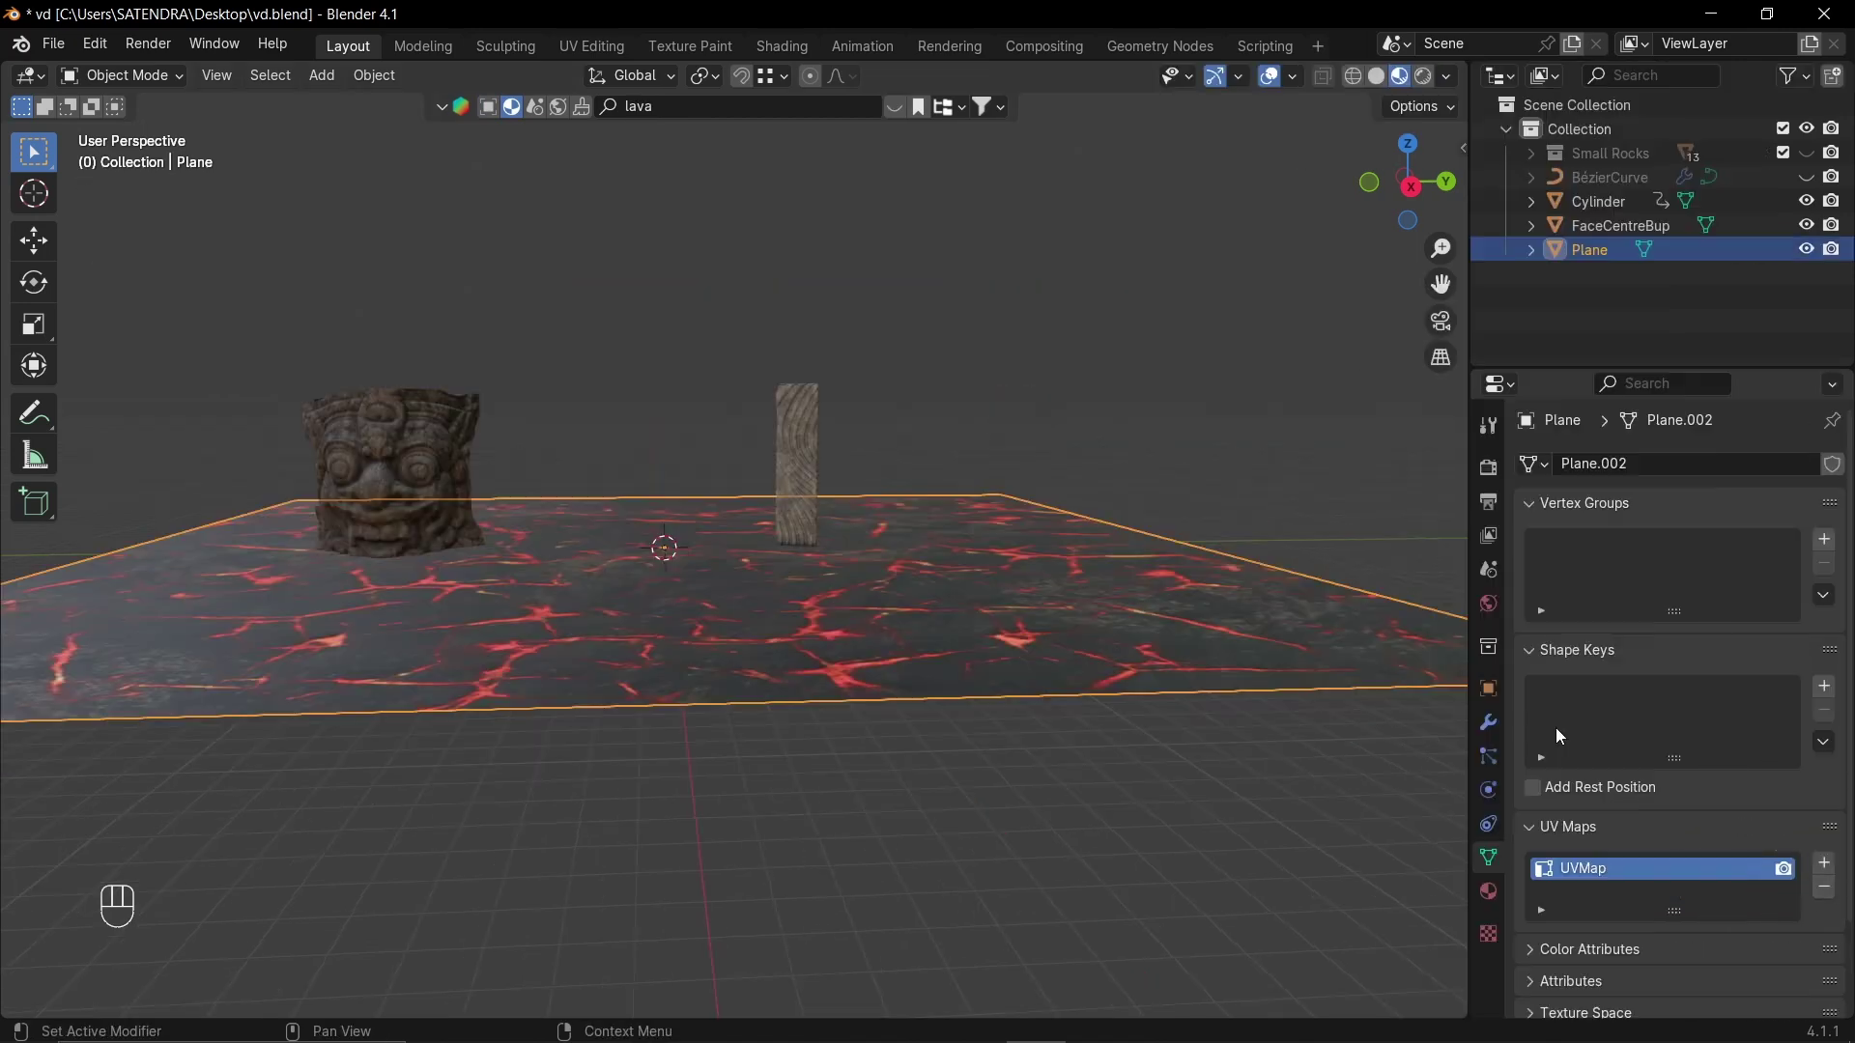
key("Tab")
left_click(1079, 655)
left_click(1037, 619)
key("Tab")
middle_click(949, 620)
- Add Subdivision level 5 and a UV-mapped Displace with the lava_height texture at strength 6.92
left_click(1496, 738)
left_click_drag(1668, 462, 1503, 778)
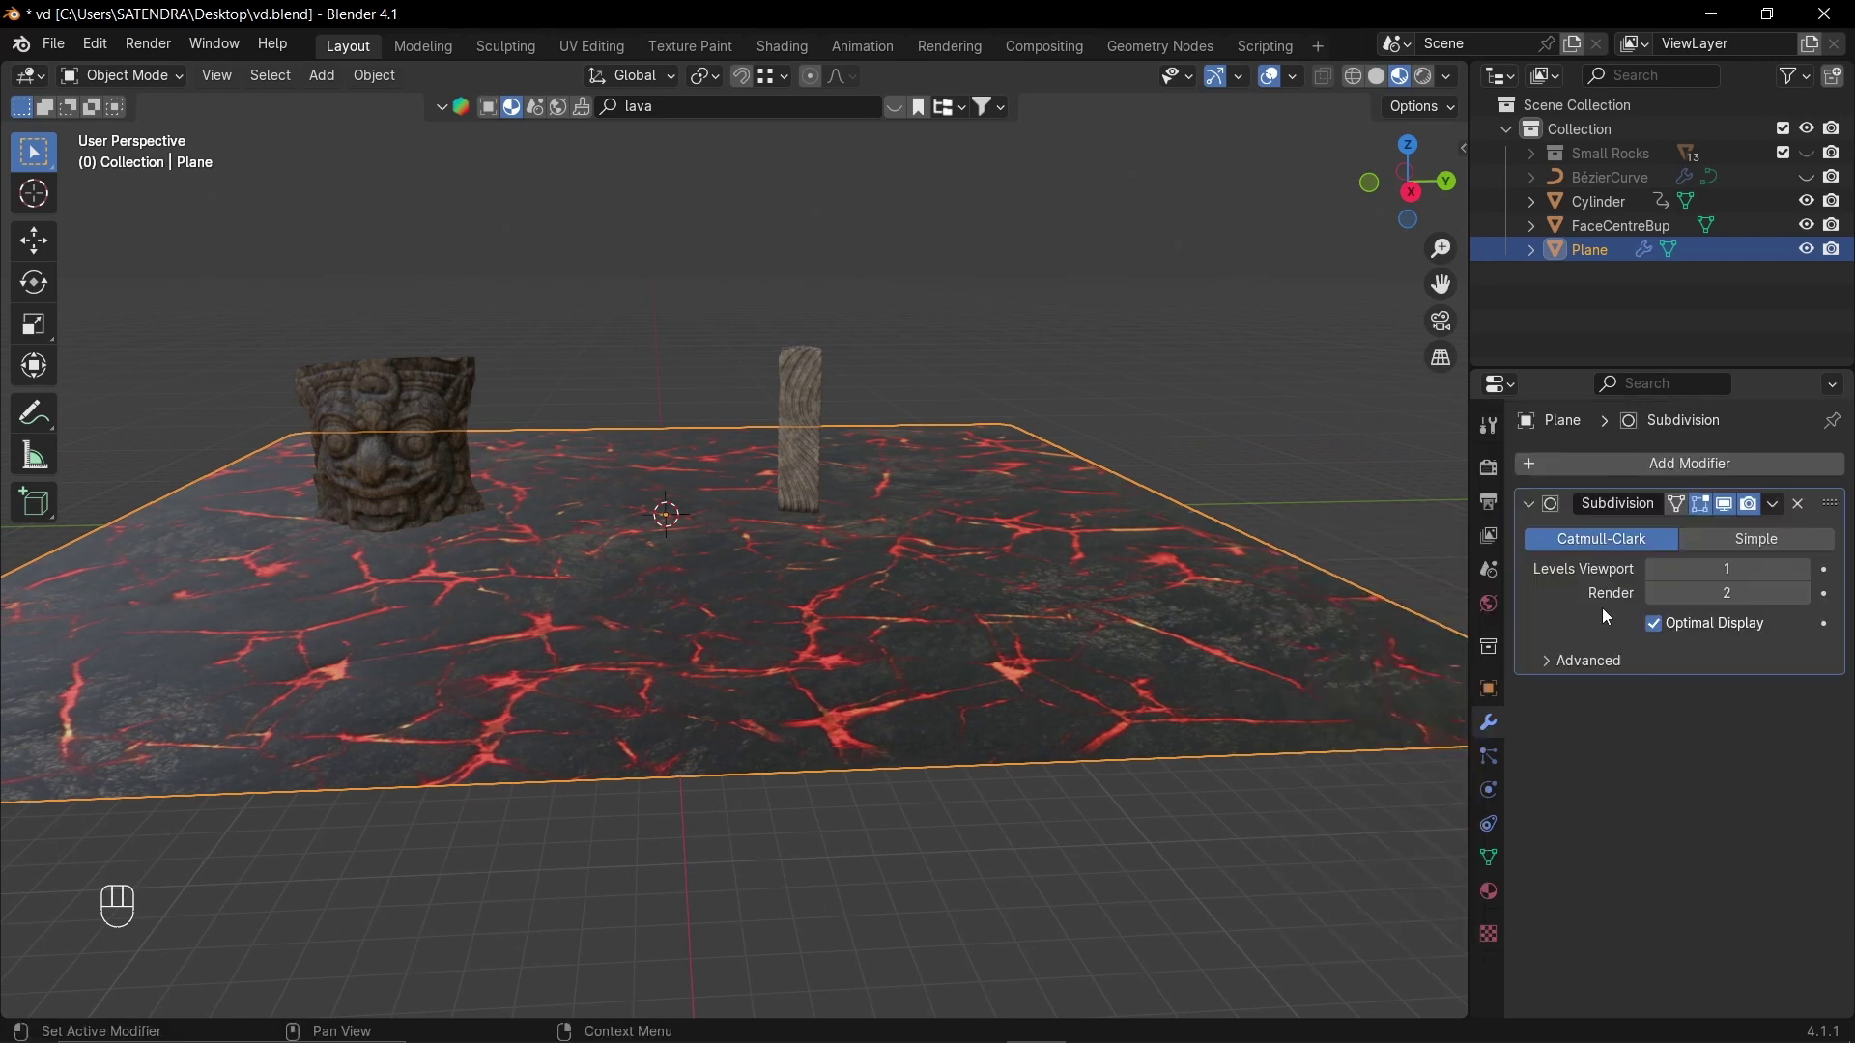
left_click_drag(1813, 580, 1659, 558)
left_click_drag(1623, 746, 1832, 761)
left_click(1758, 890)
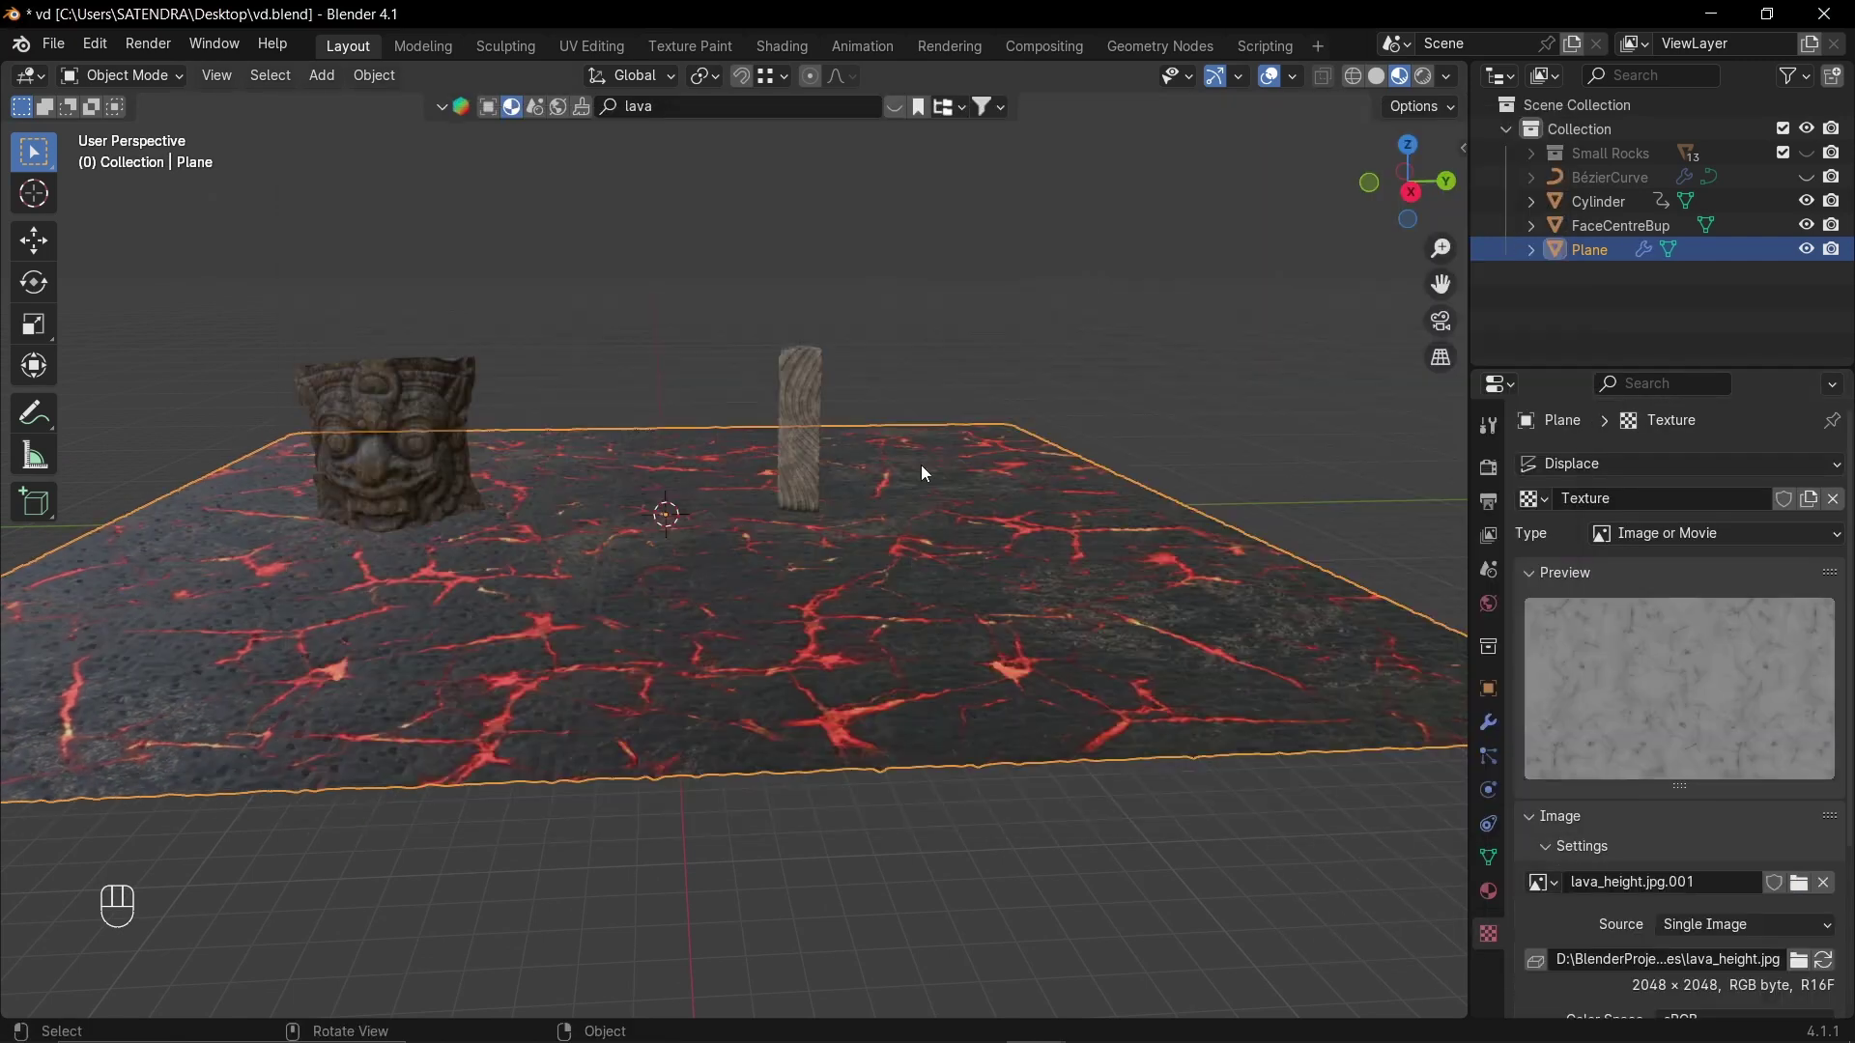
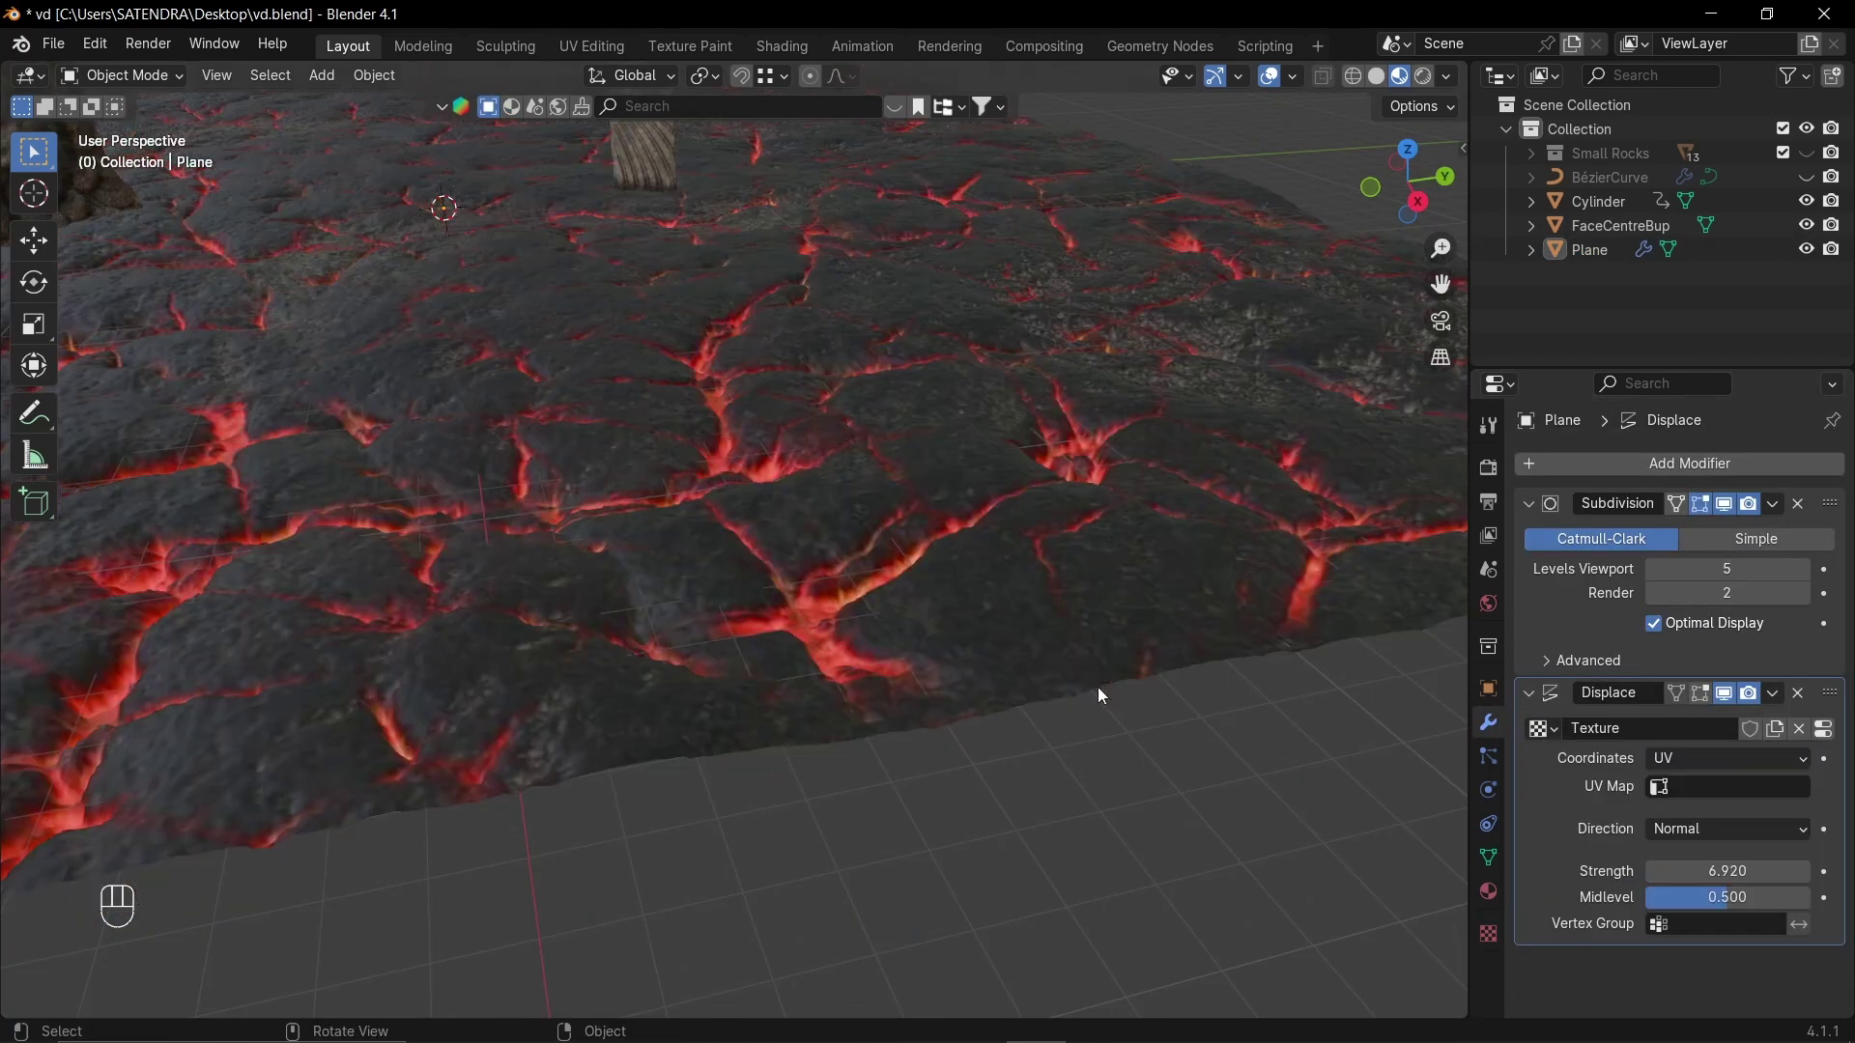
middle_click(942, 573)
left_click_drag(875, 617, 857, 614)
left_click_drag(860, 577, 970, 619)
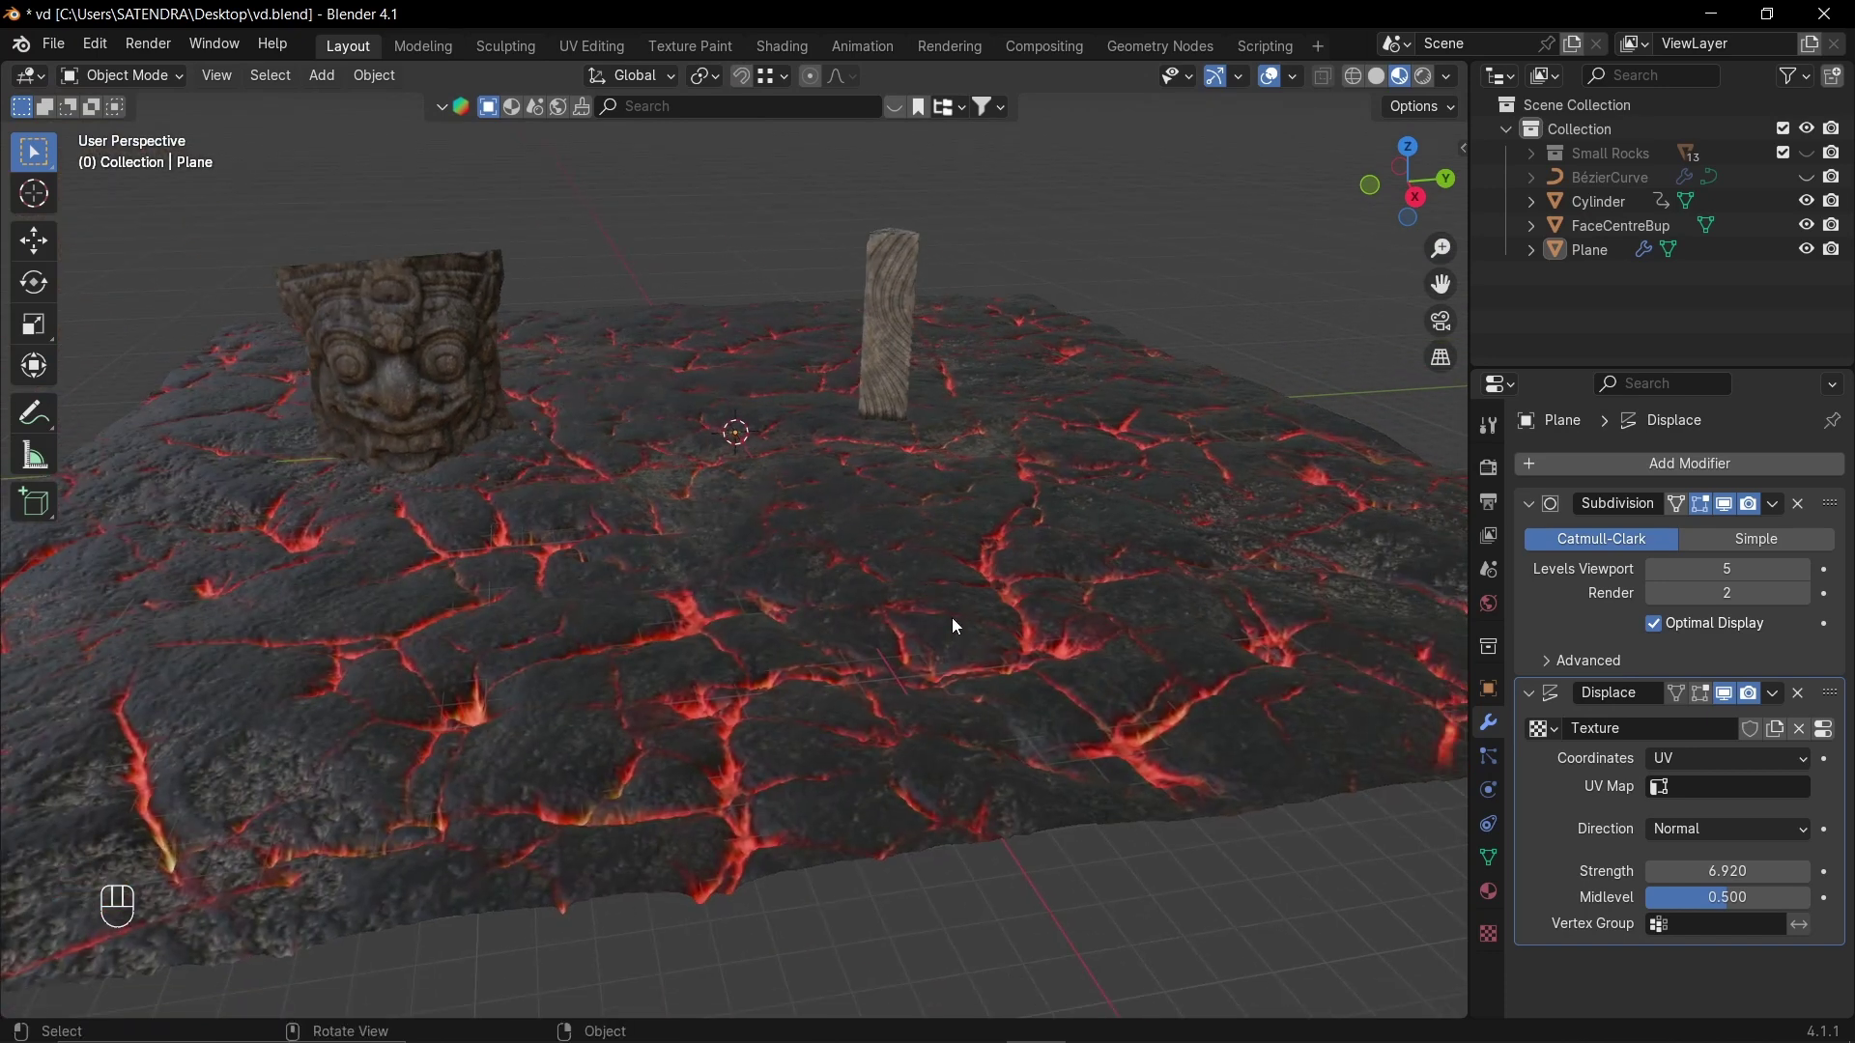
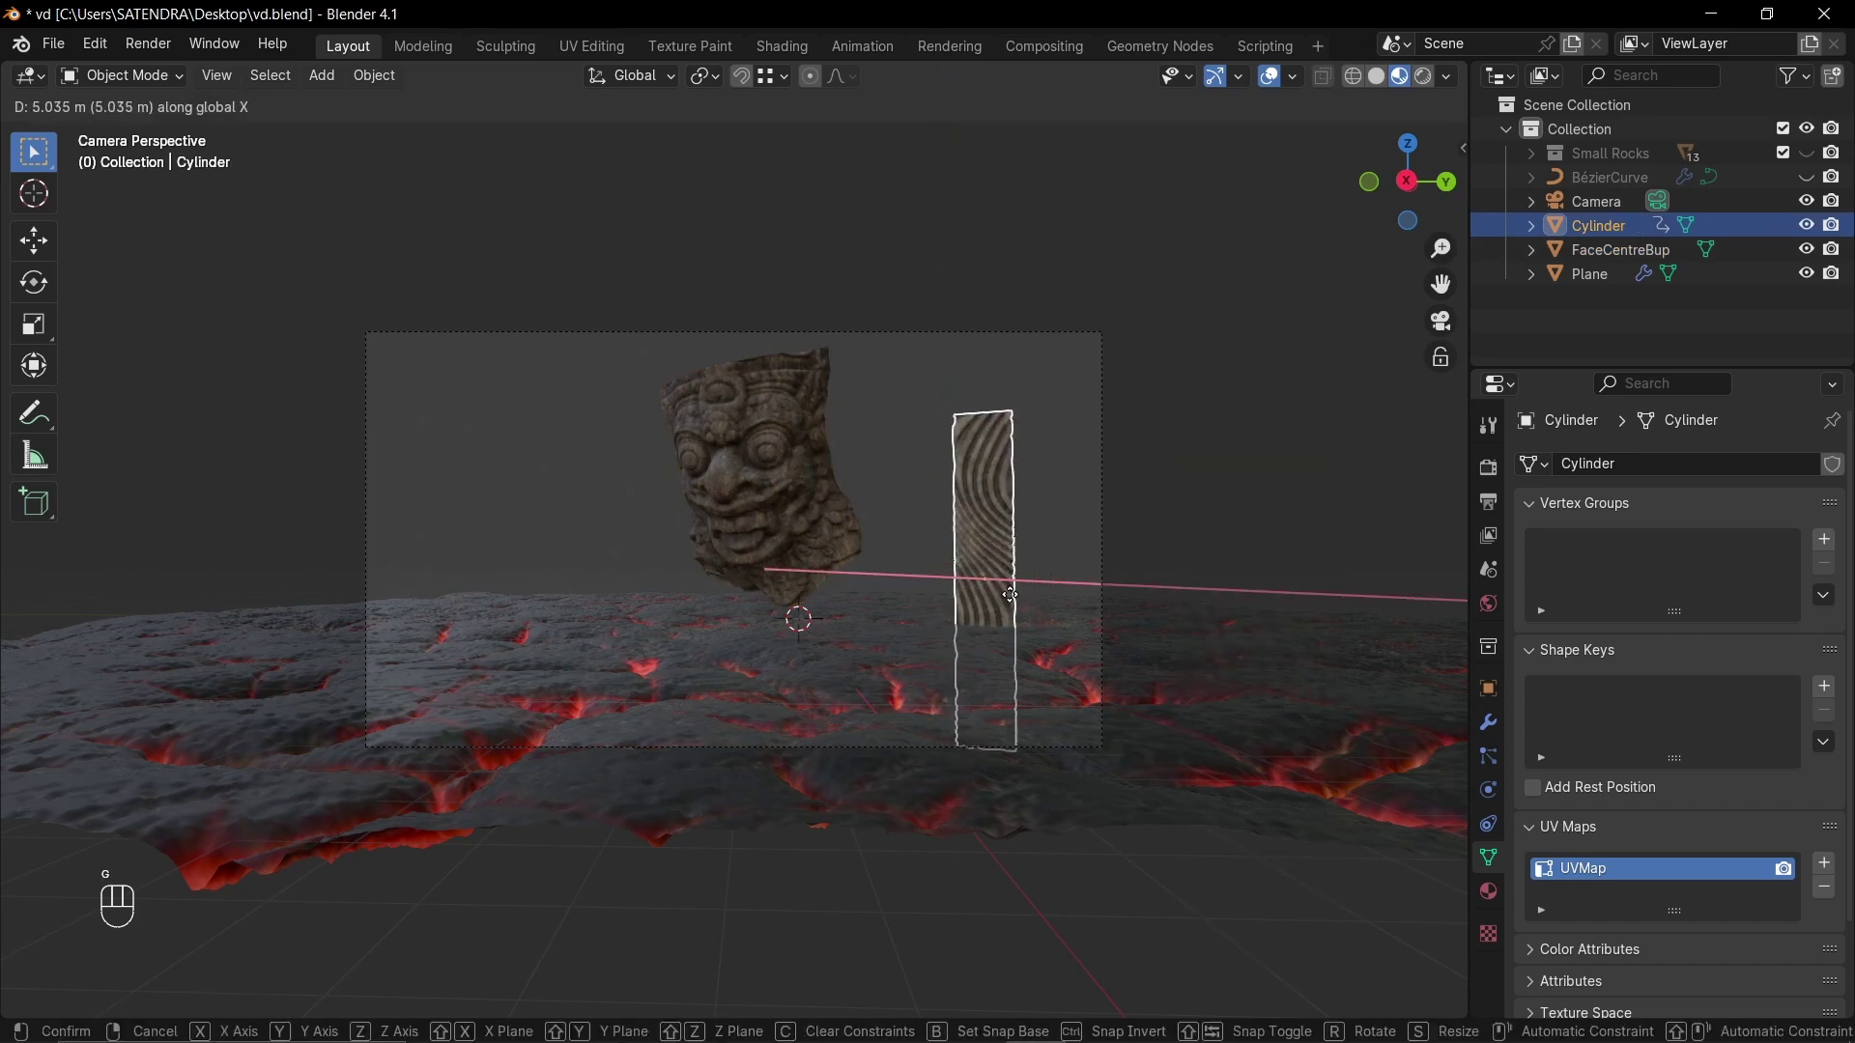
- Place the pillar beside the face and duplicate it to the other side
key("g")
key("shift+d")
key("g")
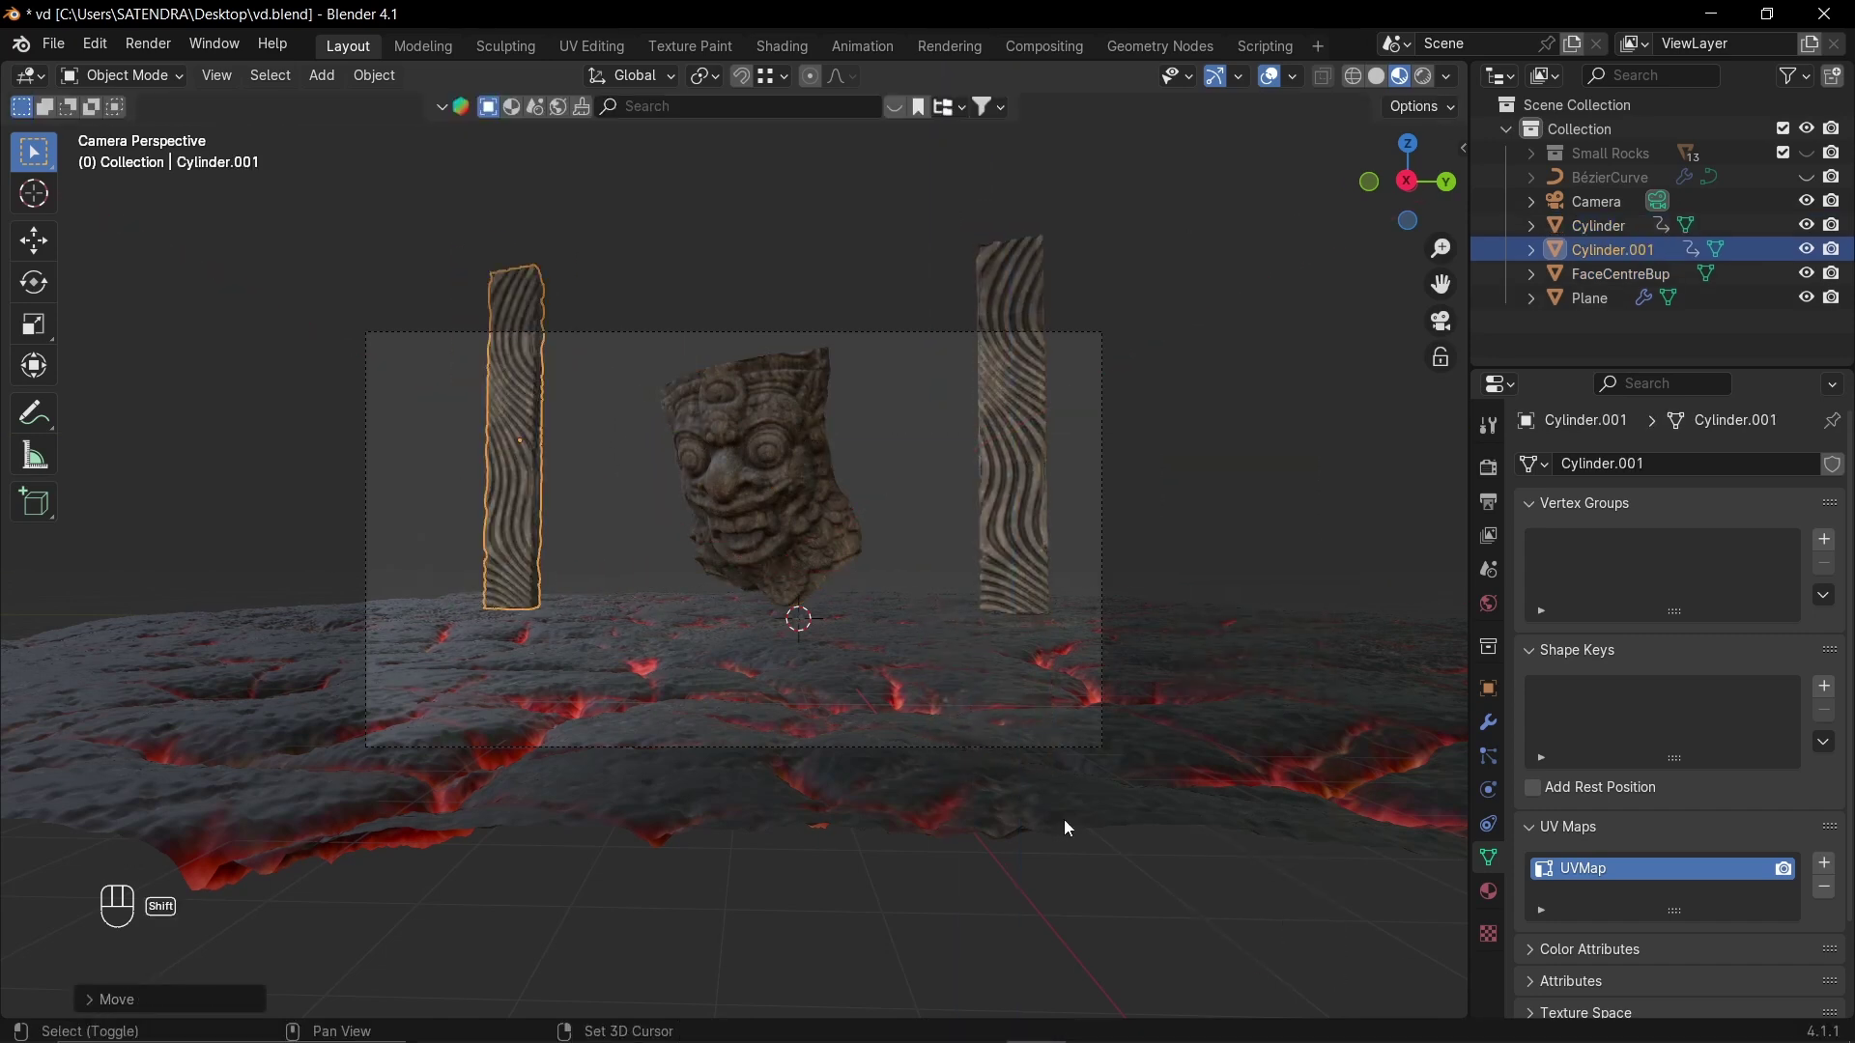
middle_click(841, 610)
key("n")
left_click(1324, 436)
key("shift+n")
middle_click(843, 639)
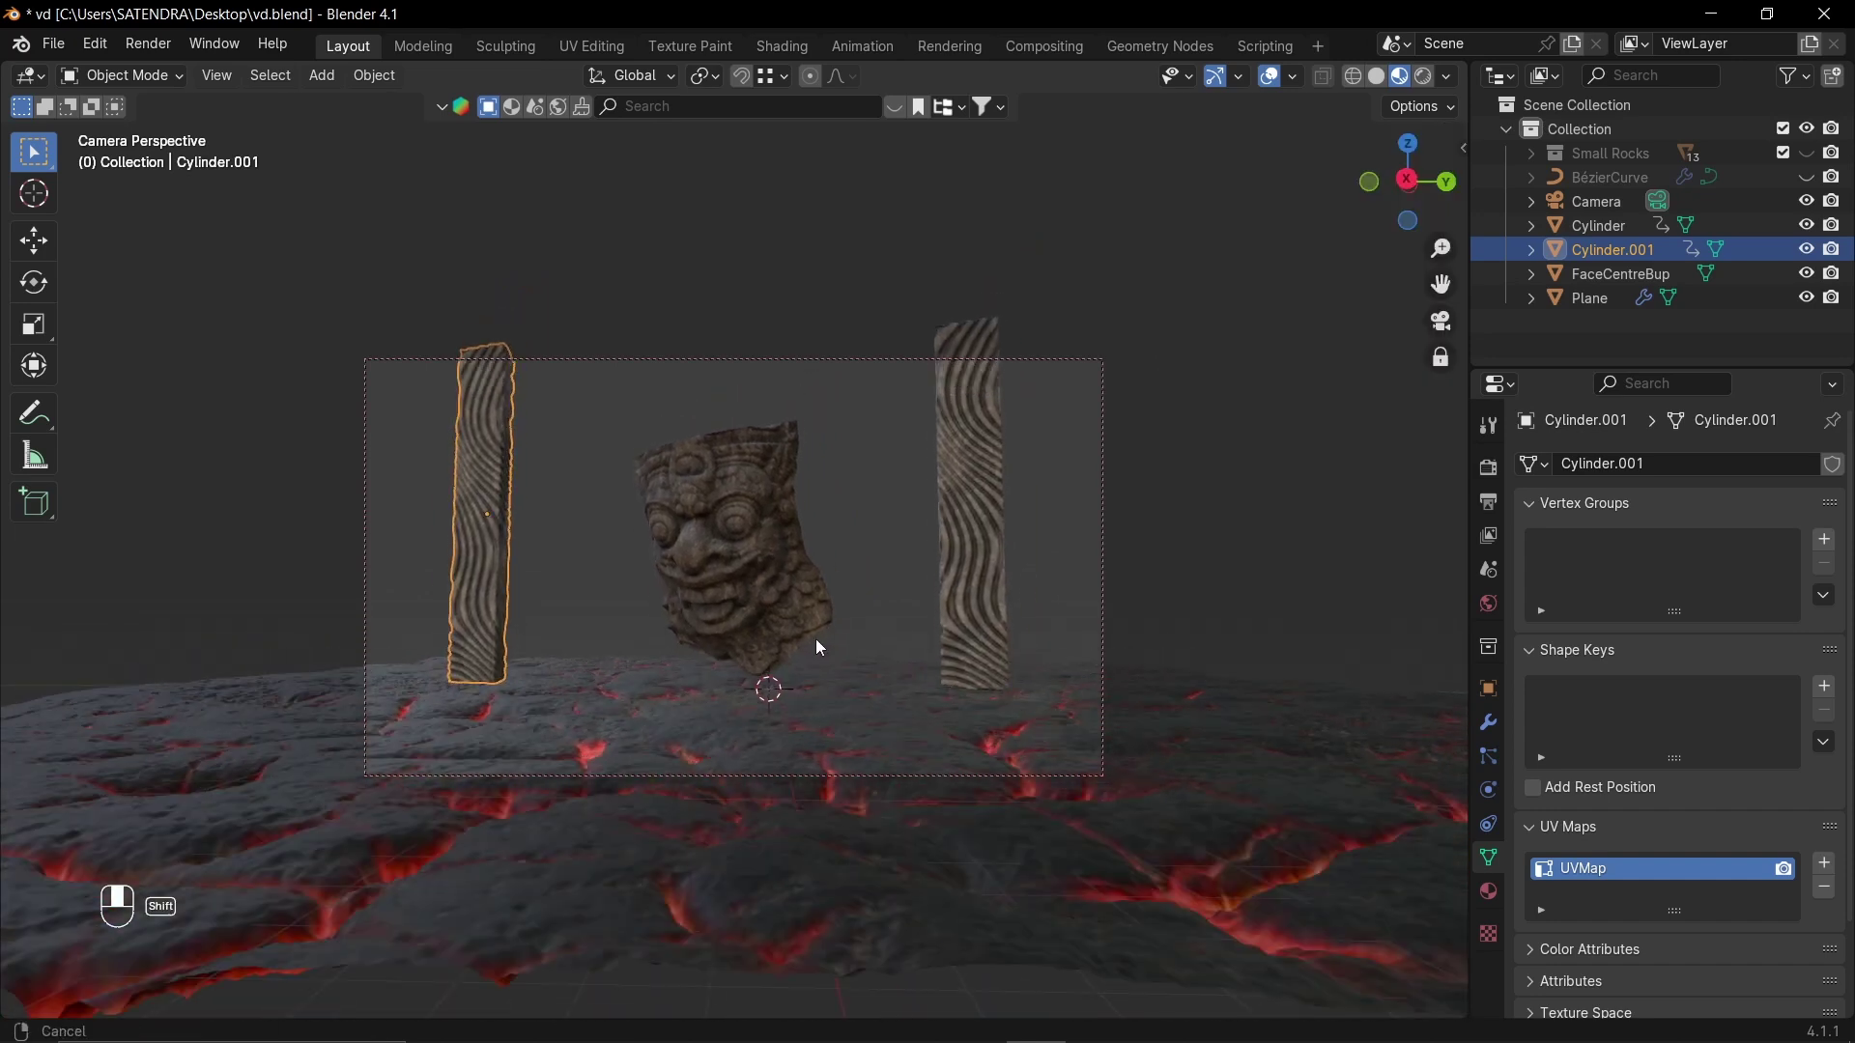
- Duplicate two more pillars and move them behind the face
left_click(818, 636)
left_click(815, 638)
key("shift+d")
key("r")
key("shift+d")
key("r")
key("g")
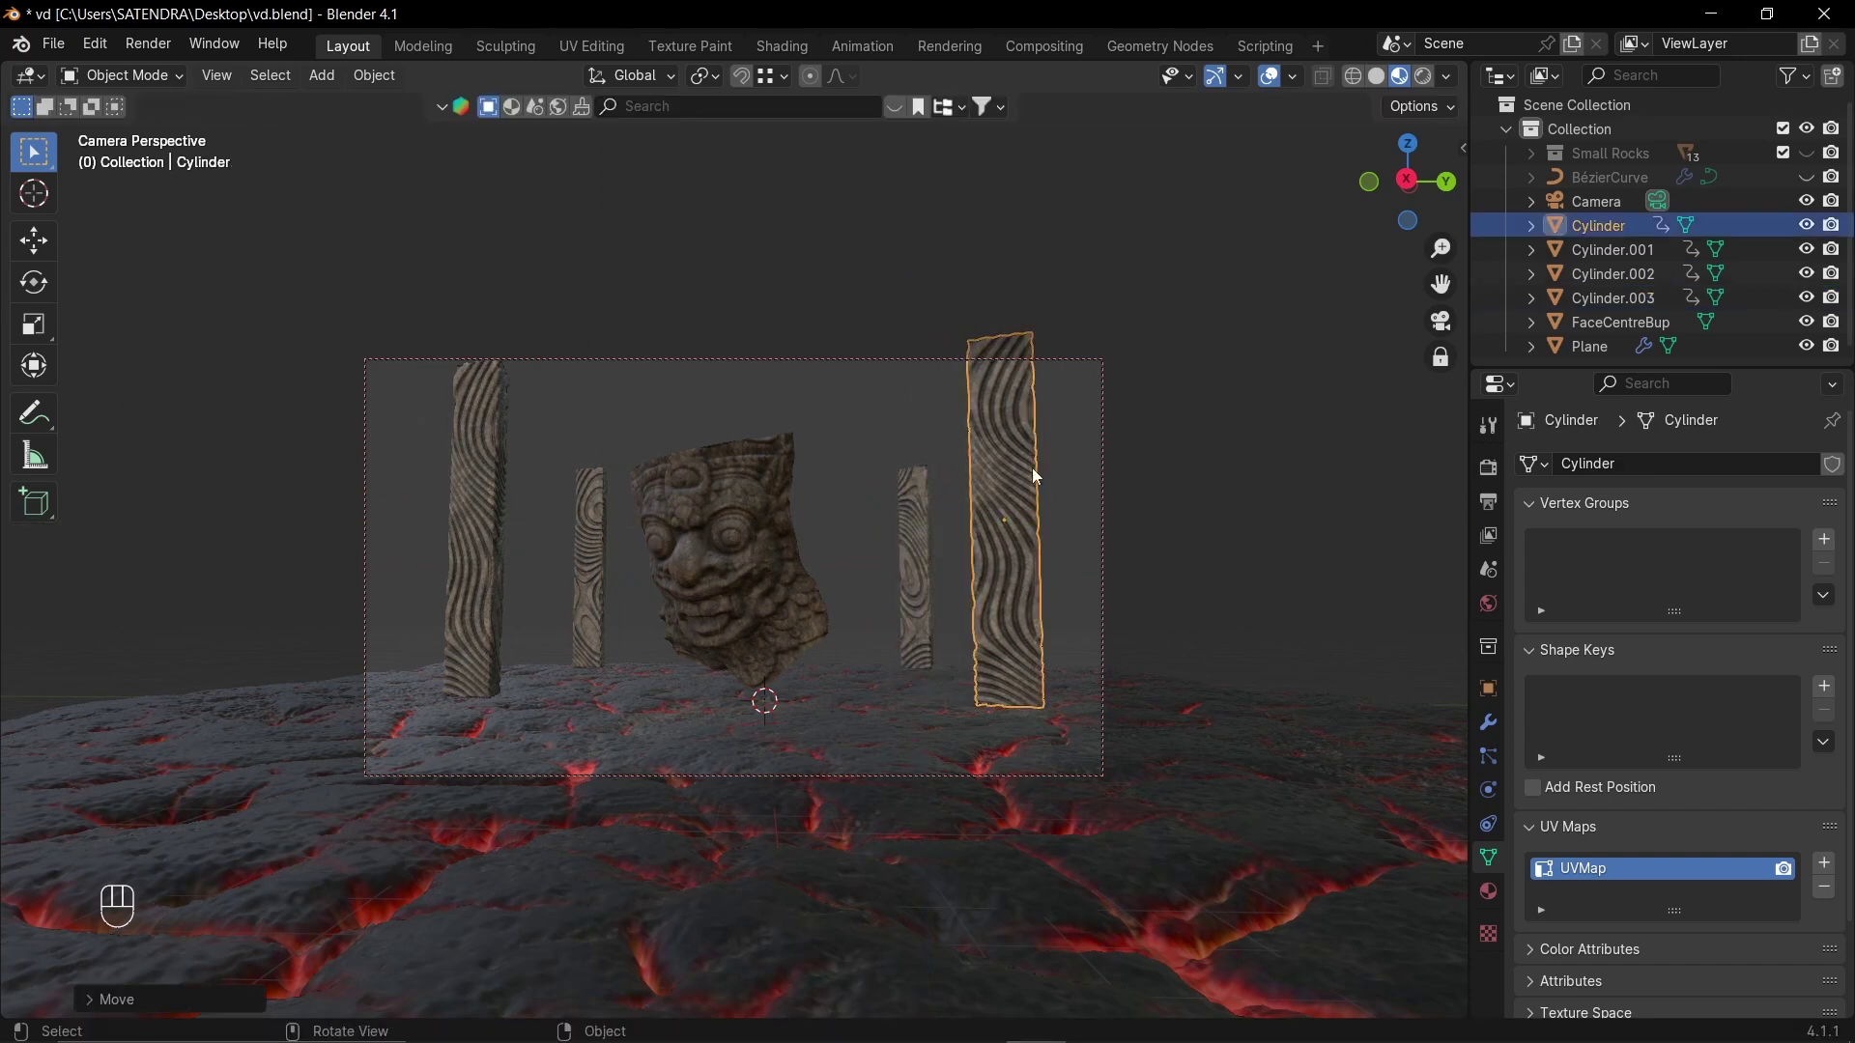
- Select the stone face and give it a Solidify modifier
left_click(720, 595)
key("n")
left_click(1335, 457)
right_click(1337, 446)
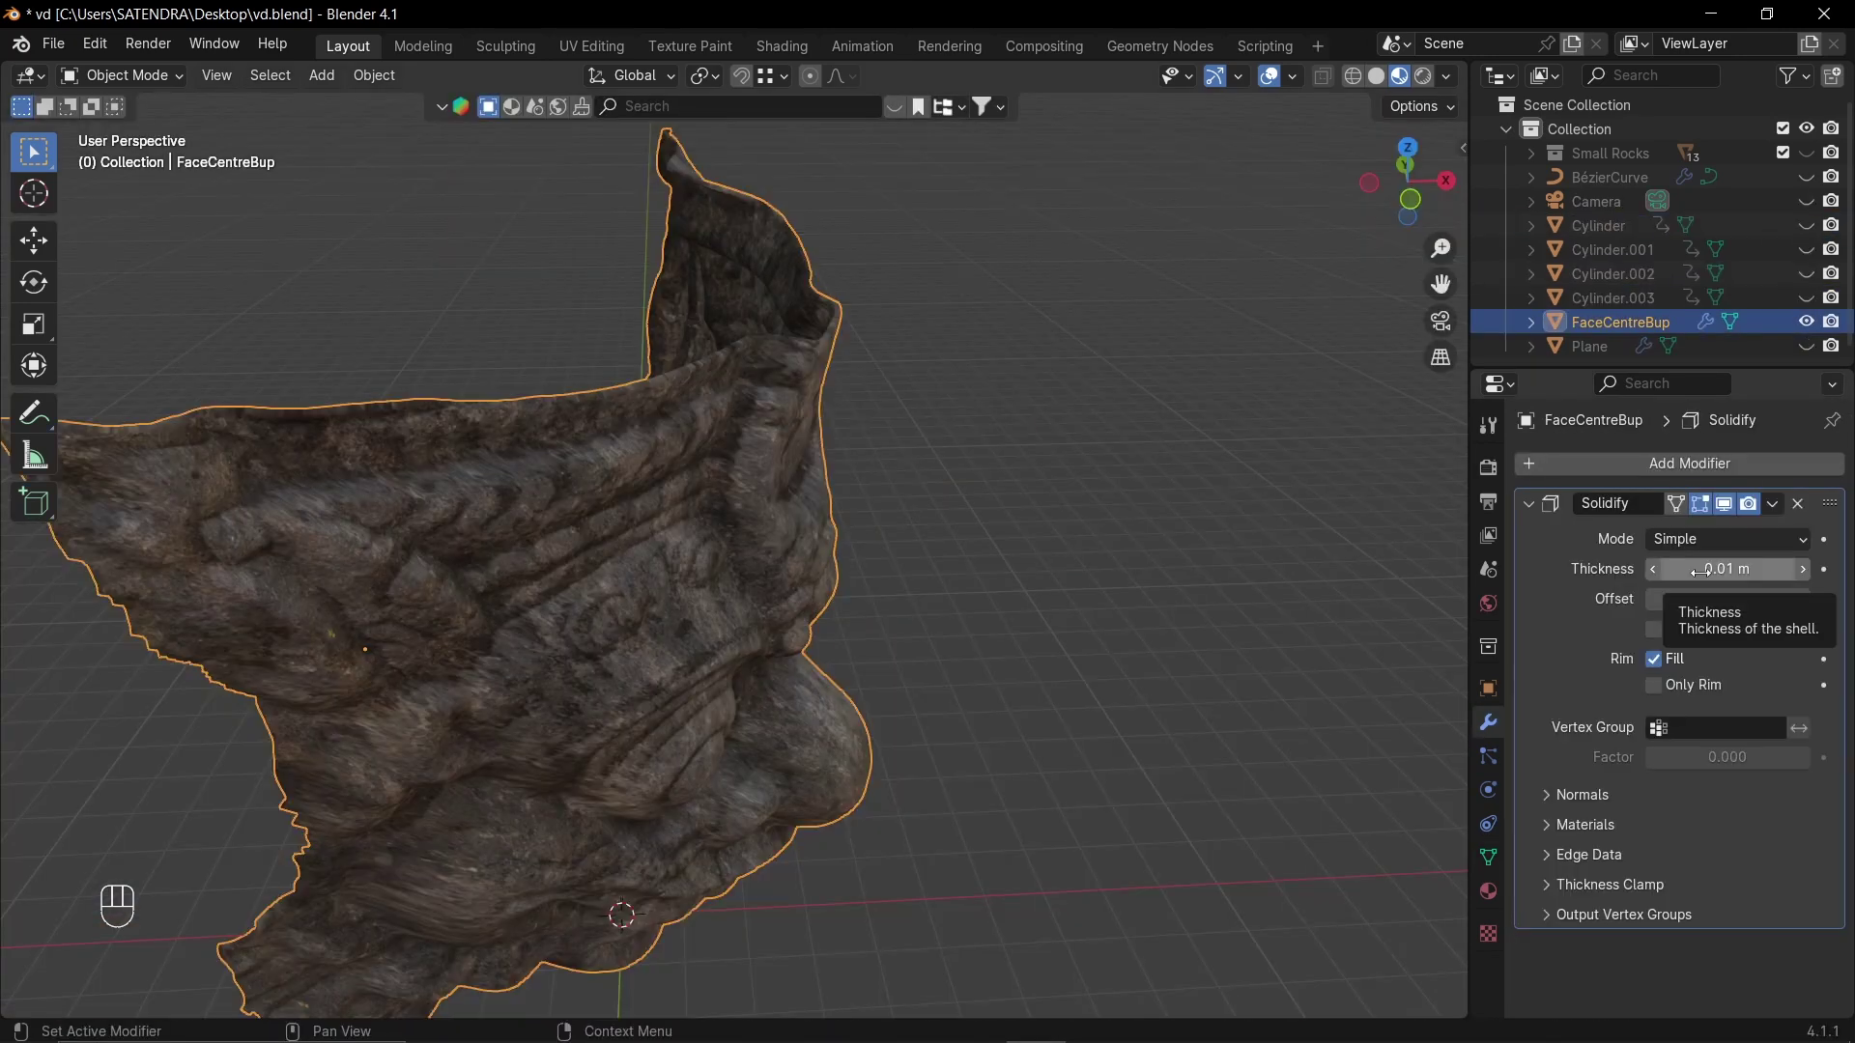
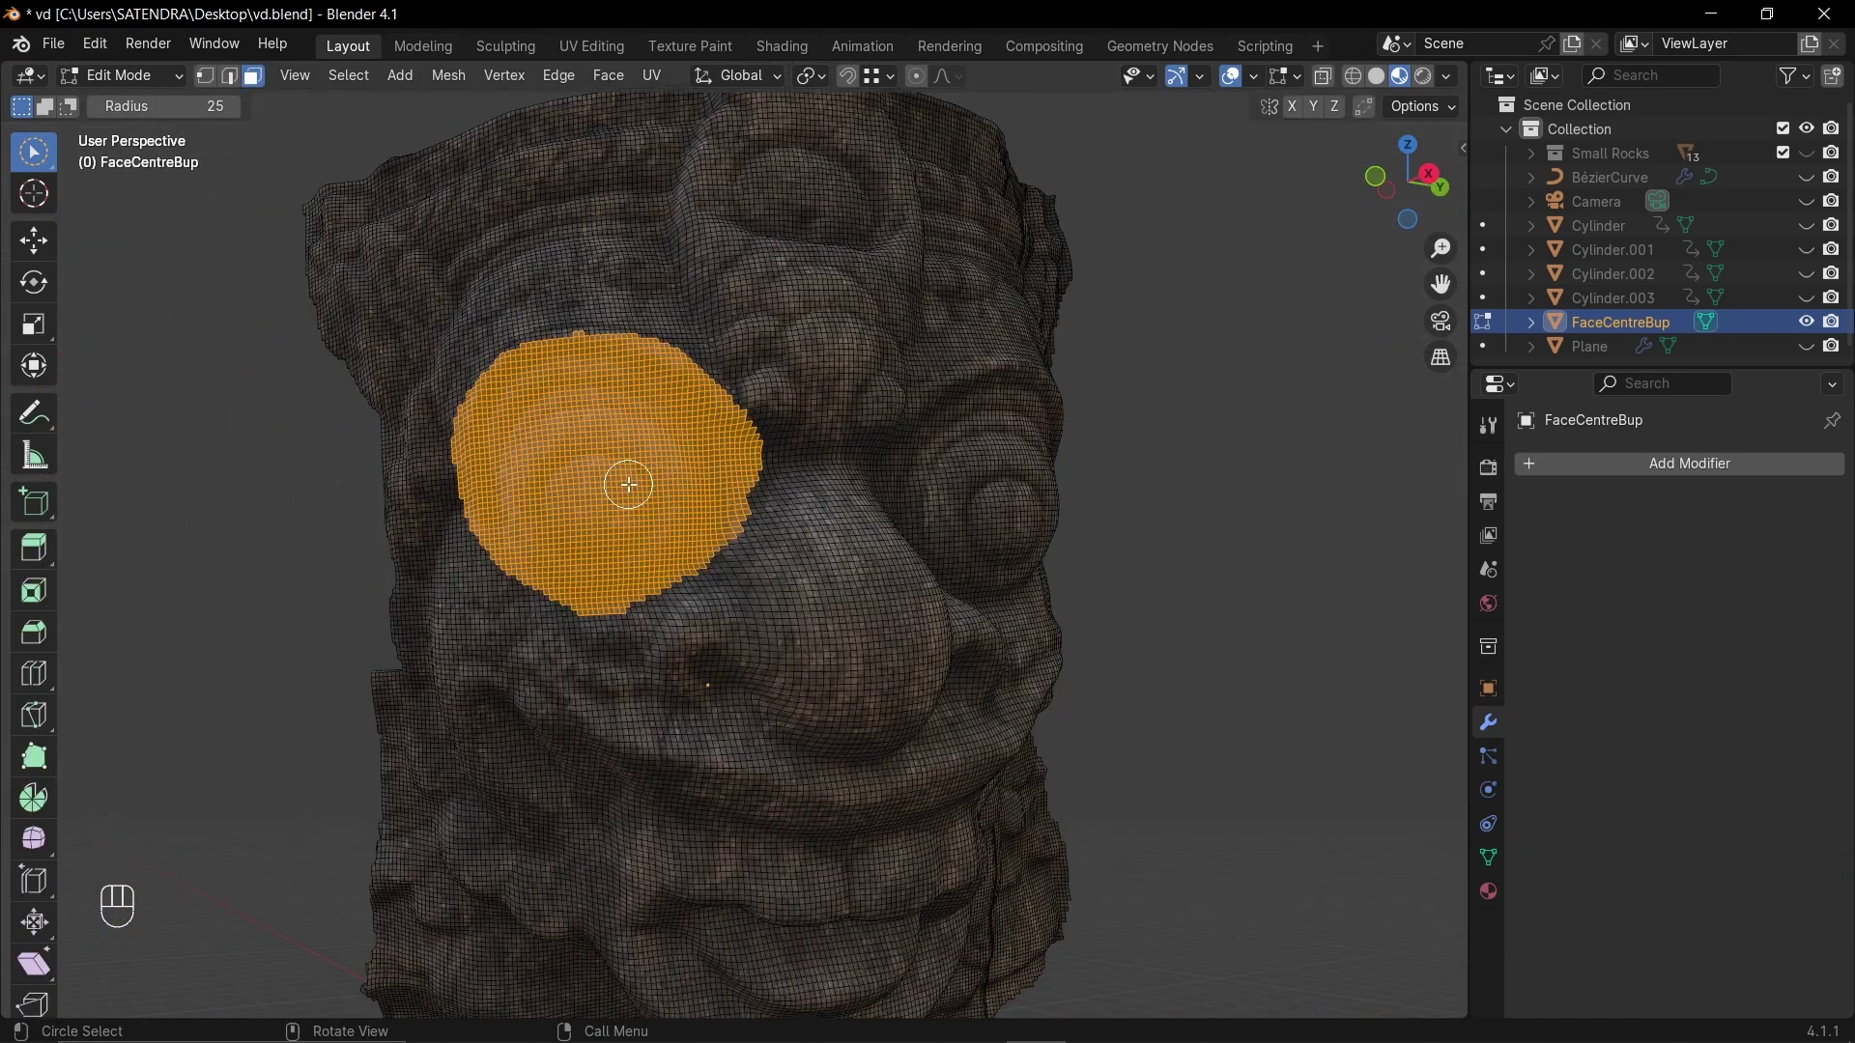
- Separate the eye region by selection and run Cell Fracture on it
key("p")
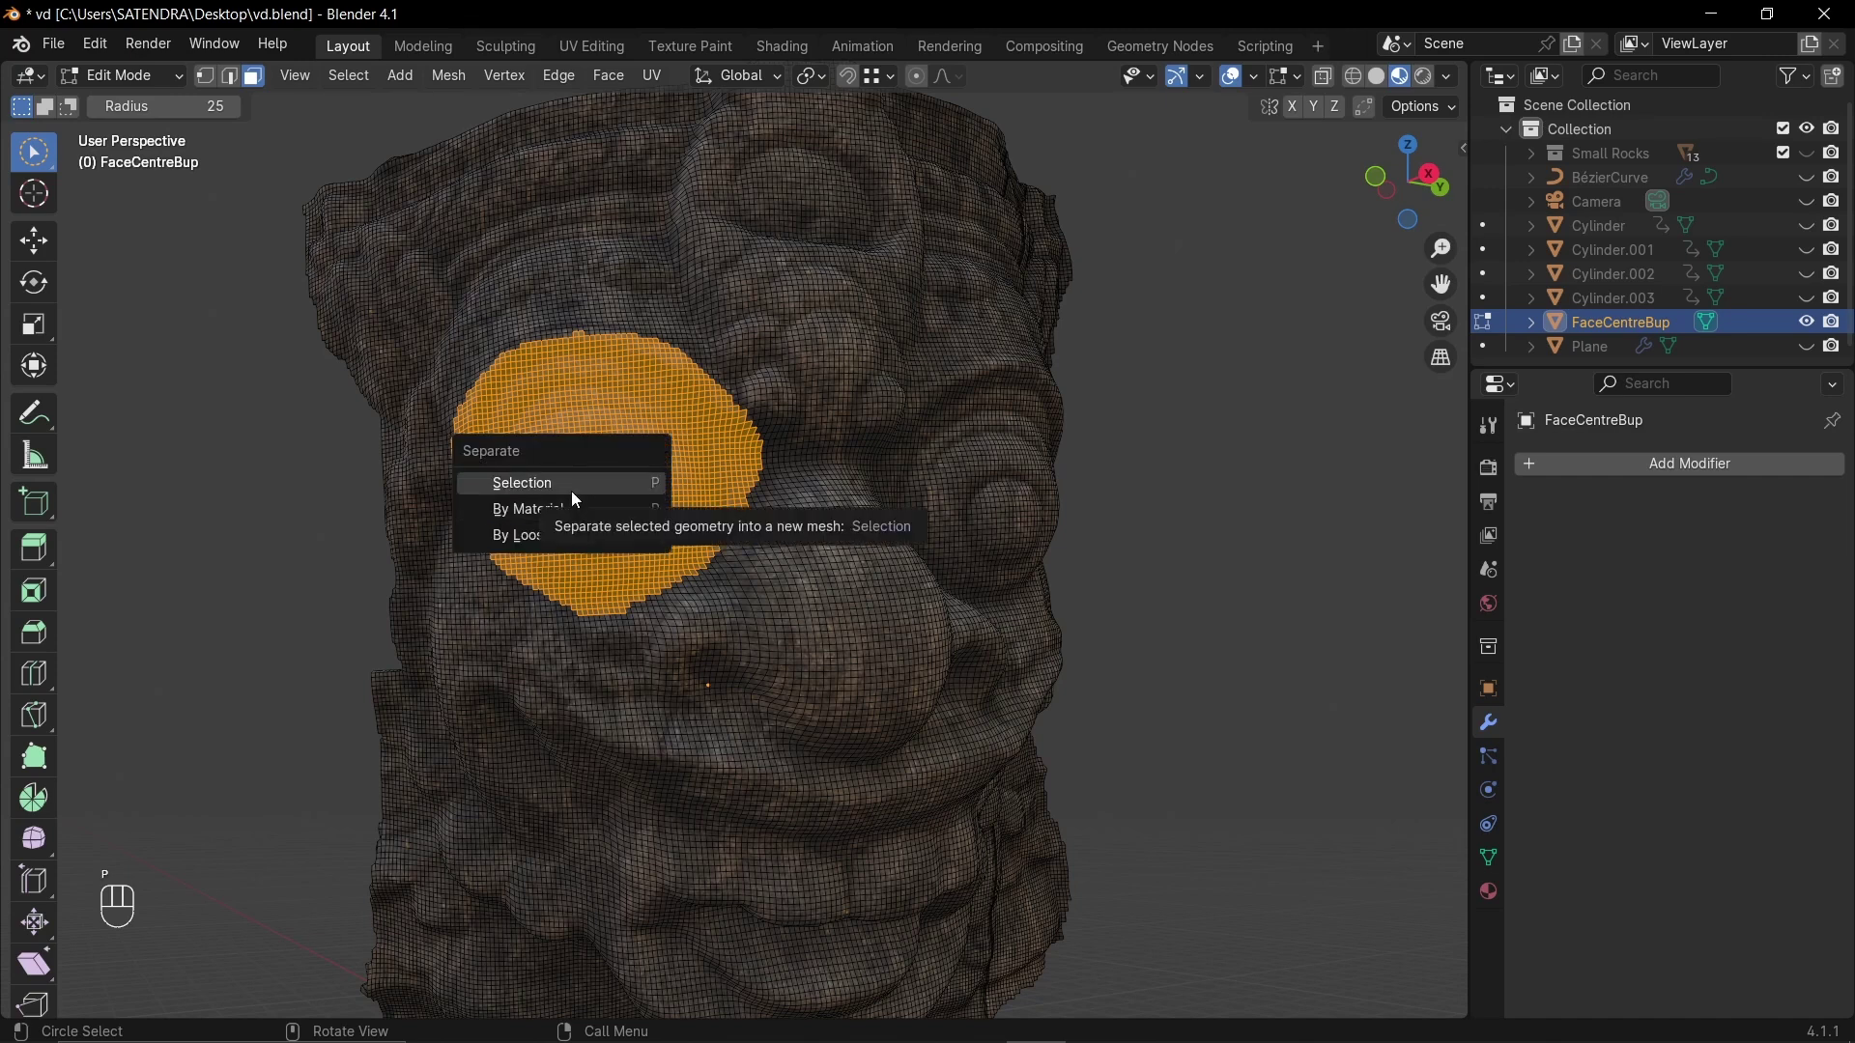
key("Tab")
key("F3")
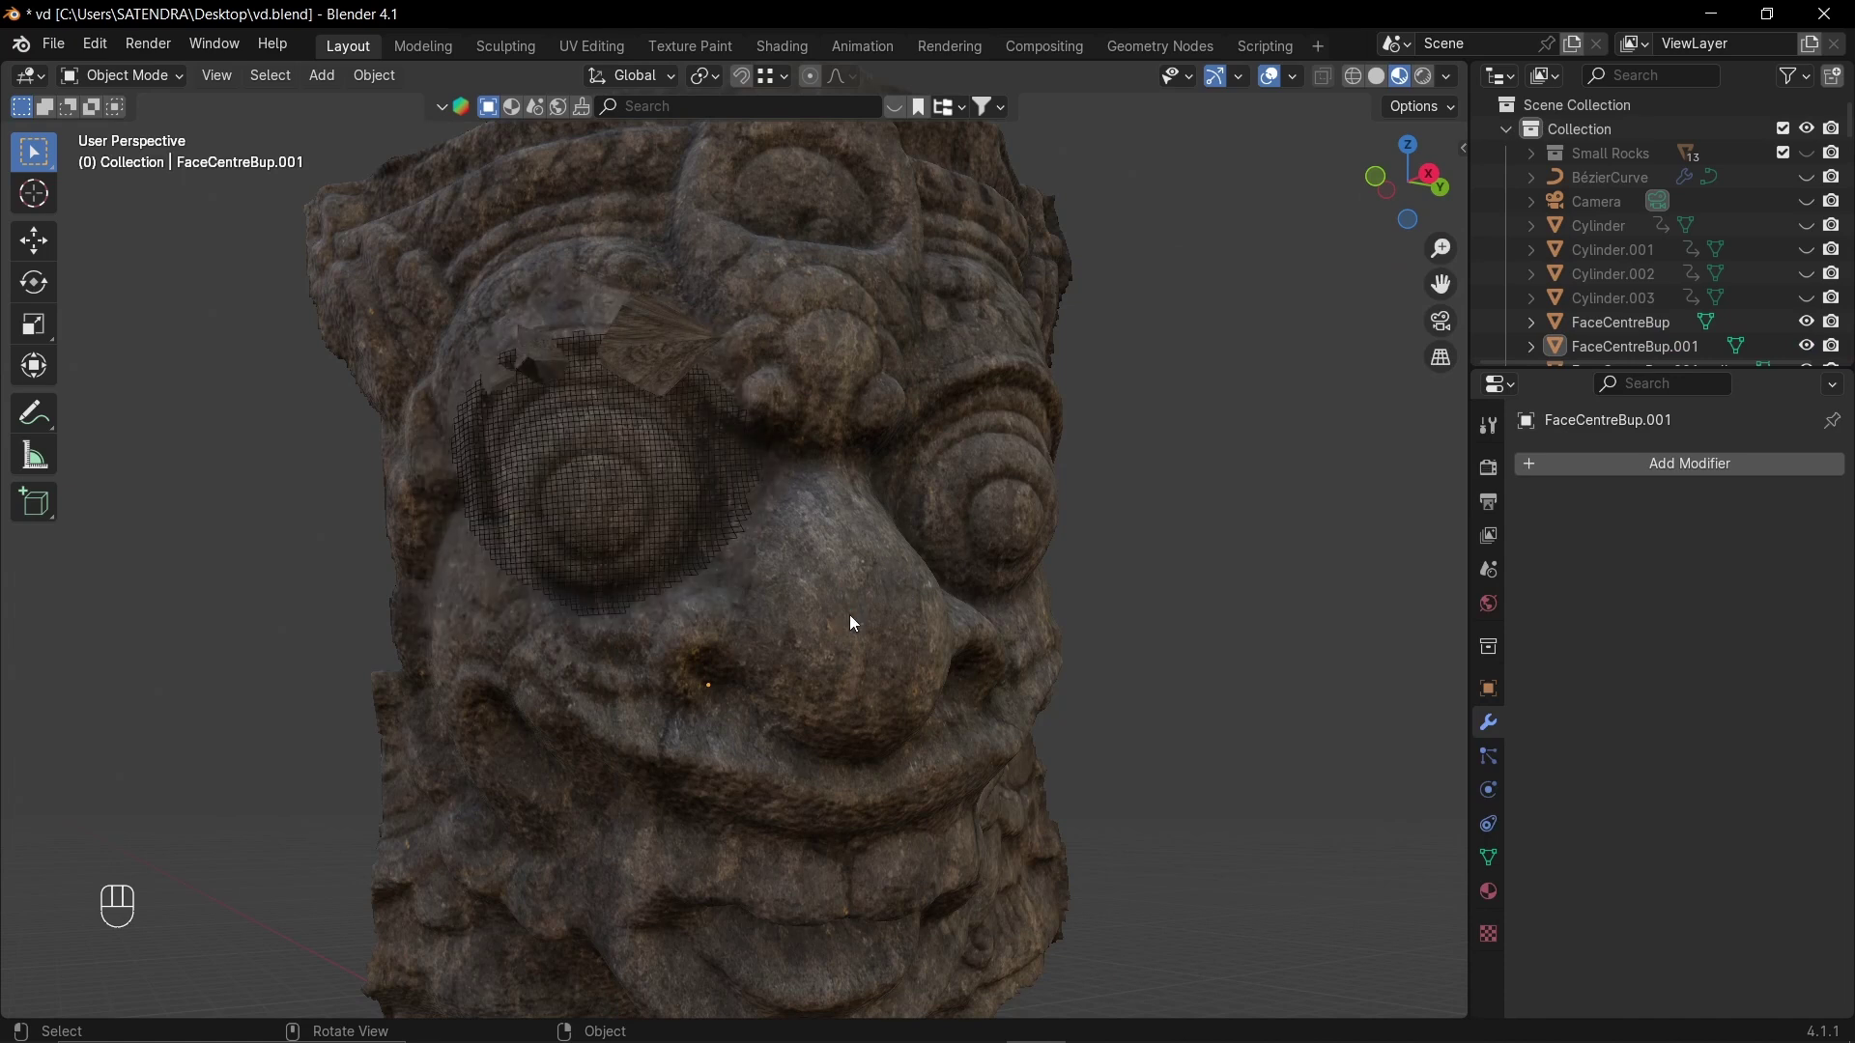
middle_click(785, 556)
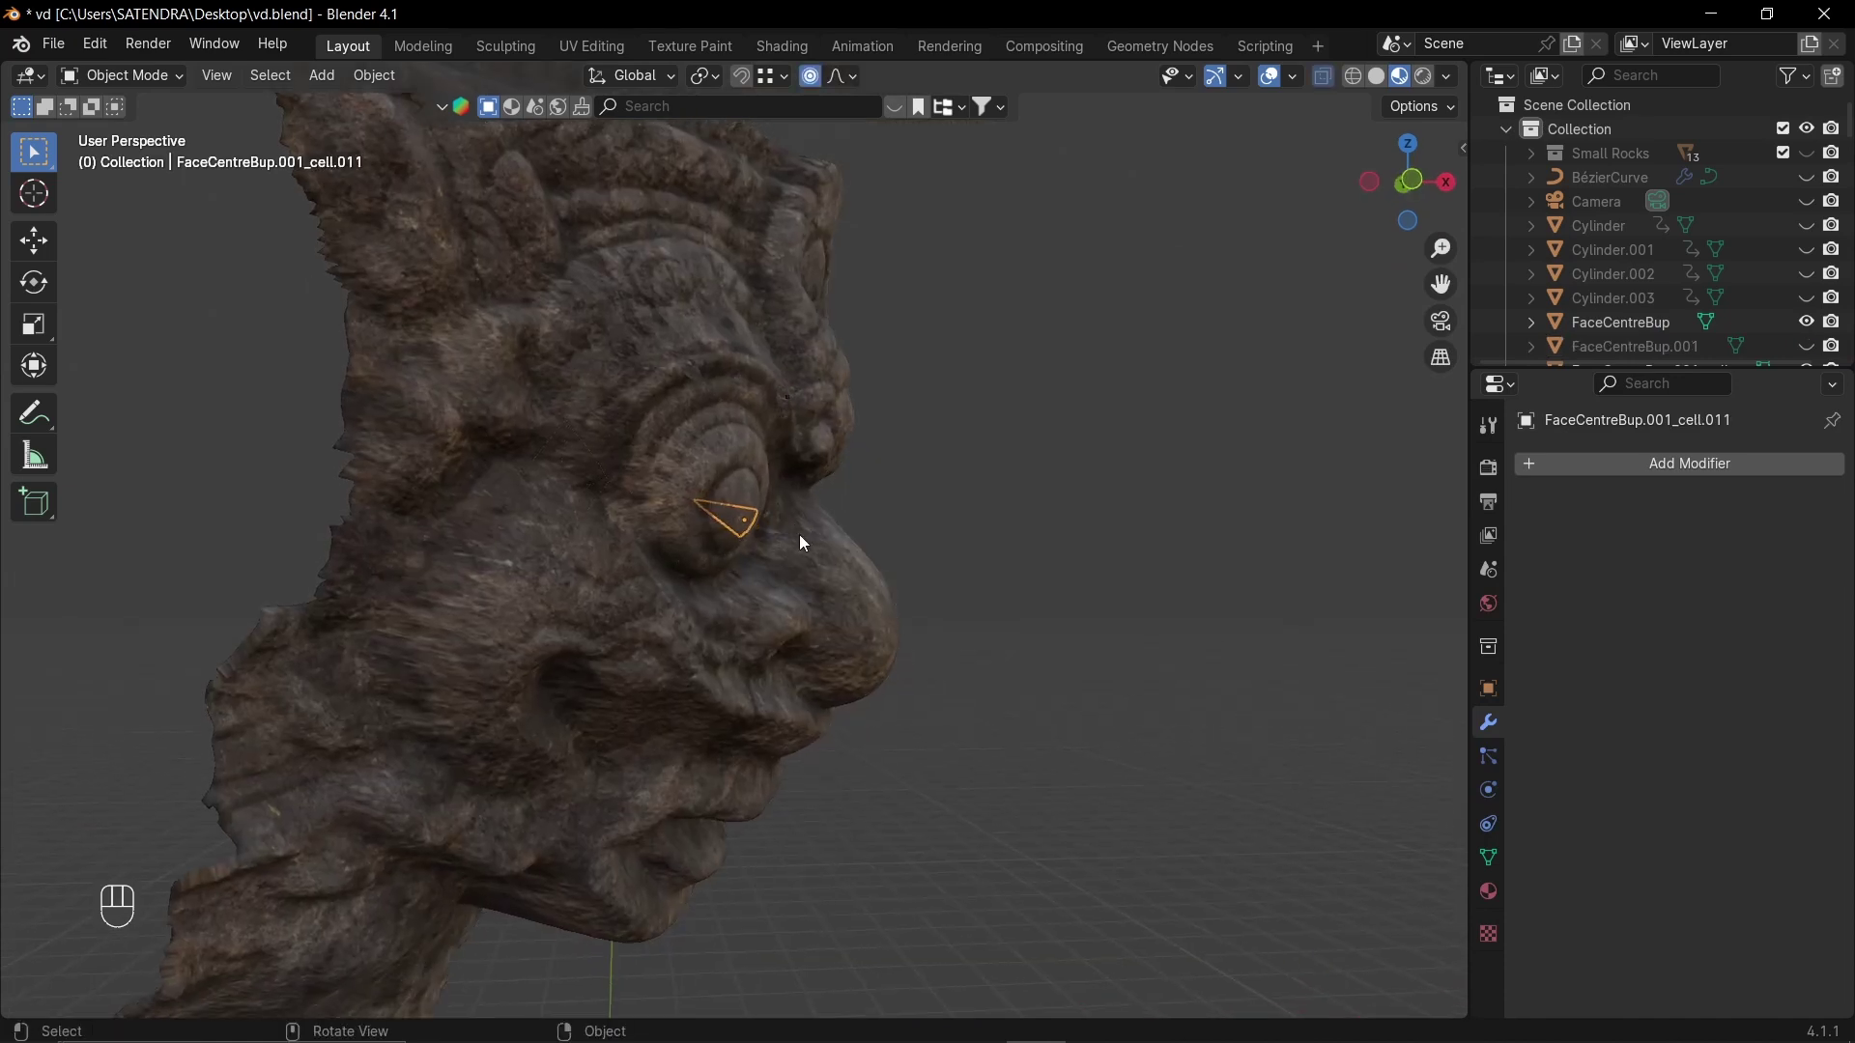
- Push the fractured fragments outward and spread them around the eye with proportional moves
key("g")
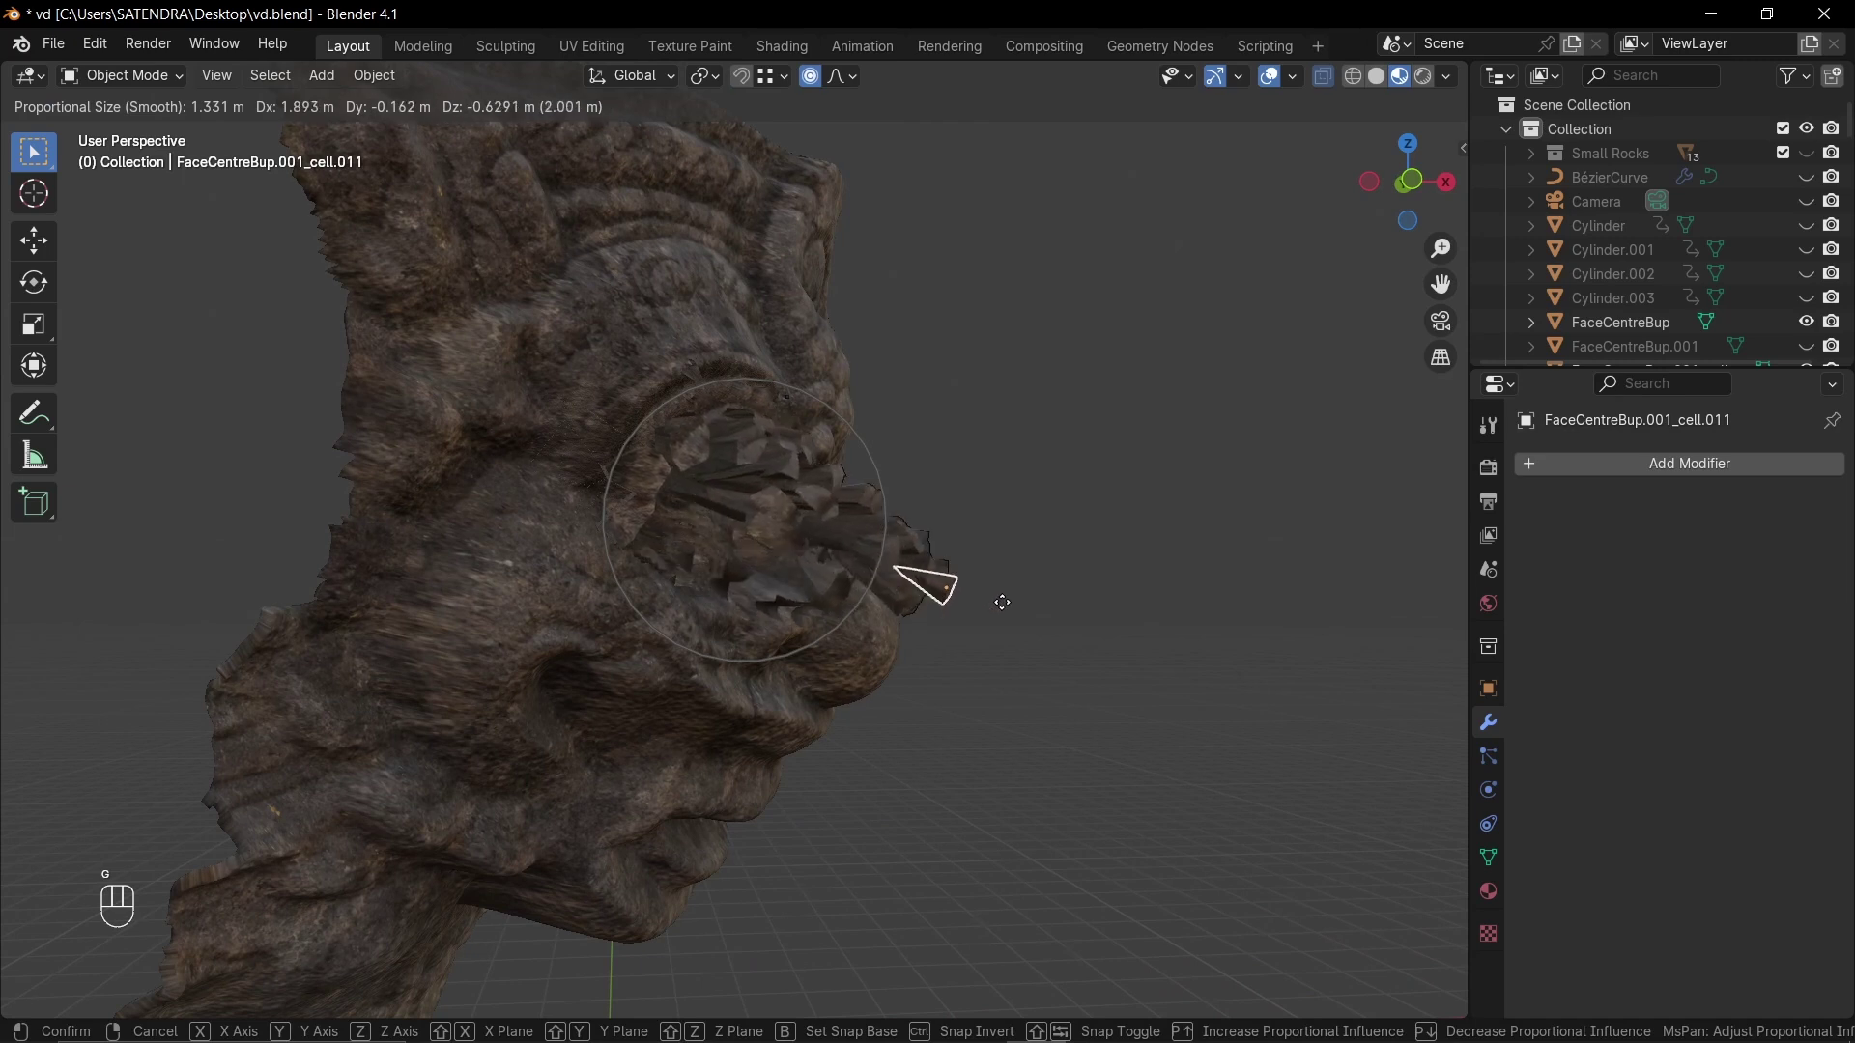
left_click_drag(998, 537, 780, 475)
left_click_drag(780, 475, 800, 588)
left_click(869, 630)
middle_click(866, 616)
key("g")
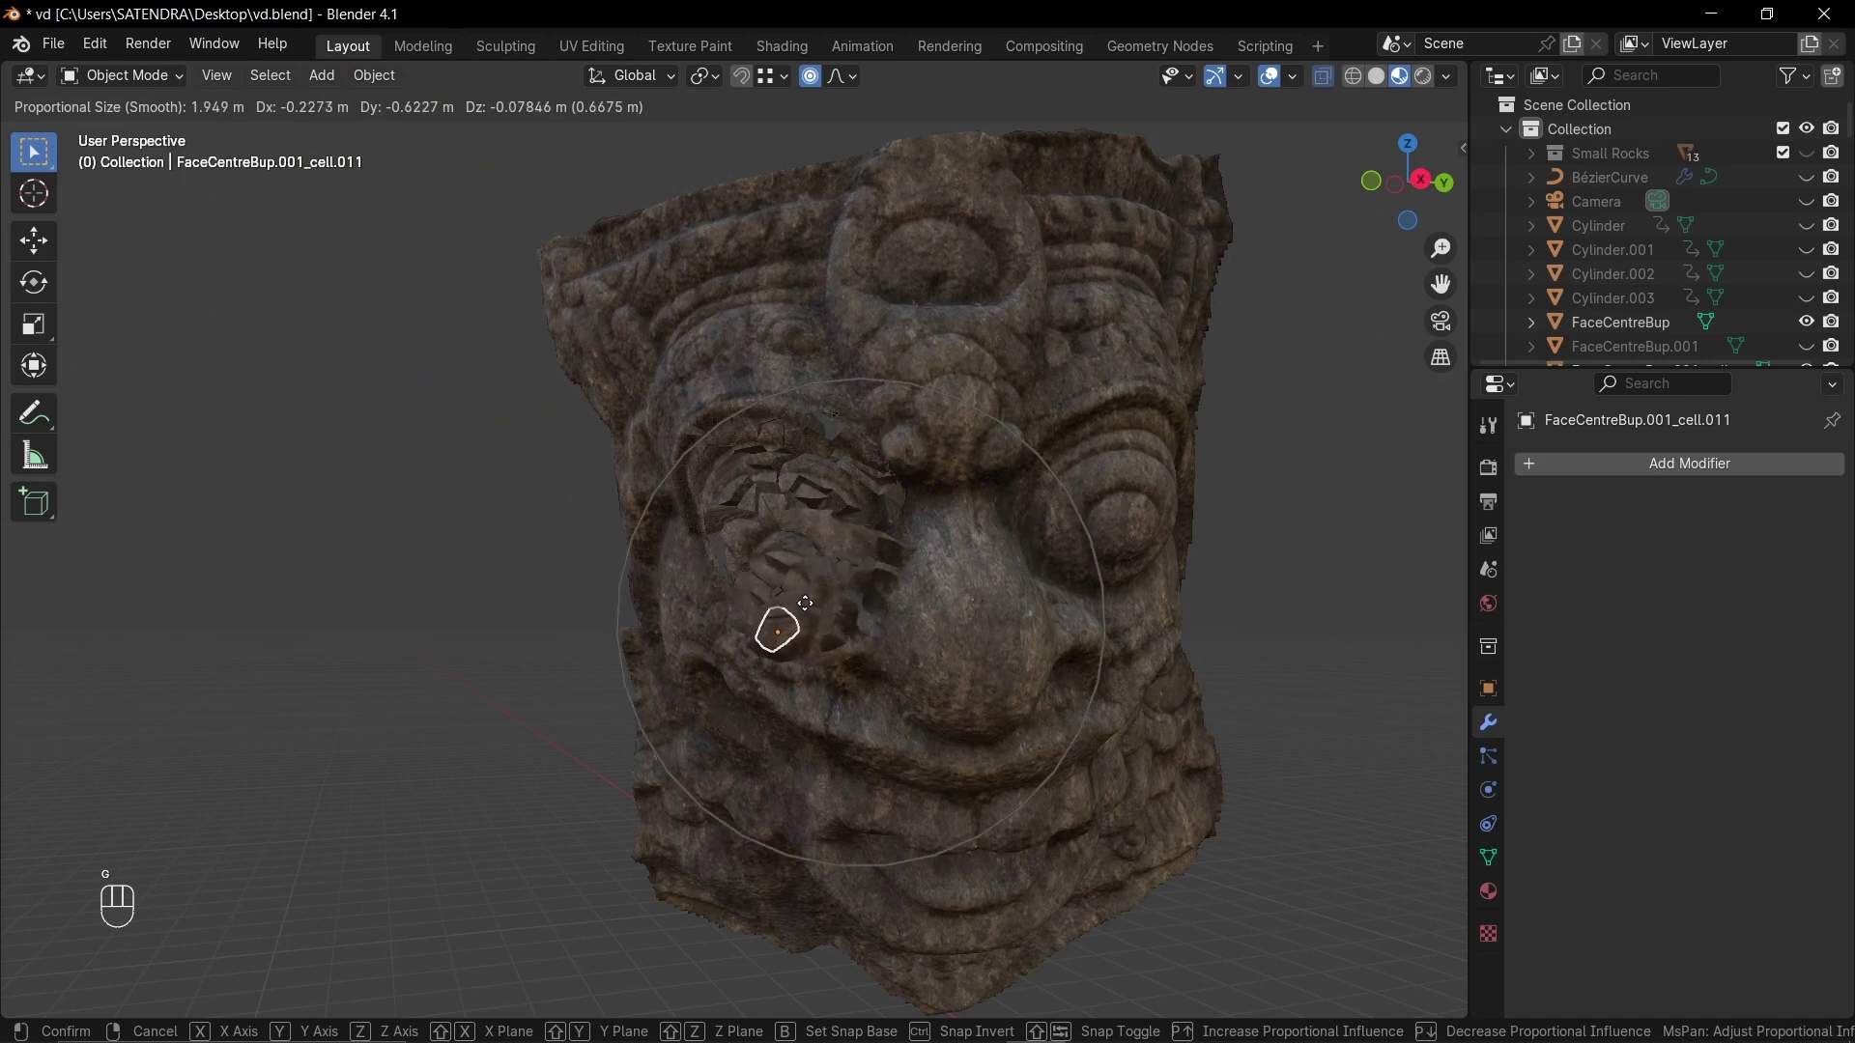
left_click_drag(834, 585, 764, 609)
key("g")
left_click(1028, 506)
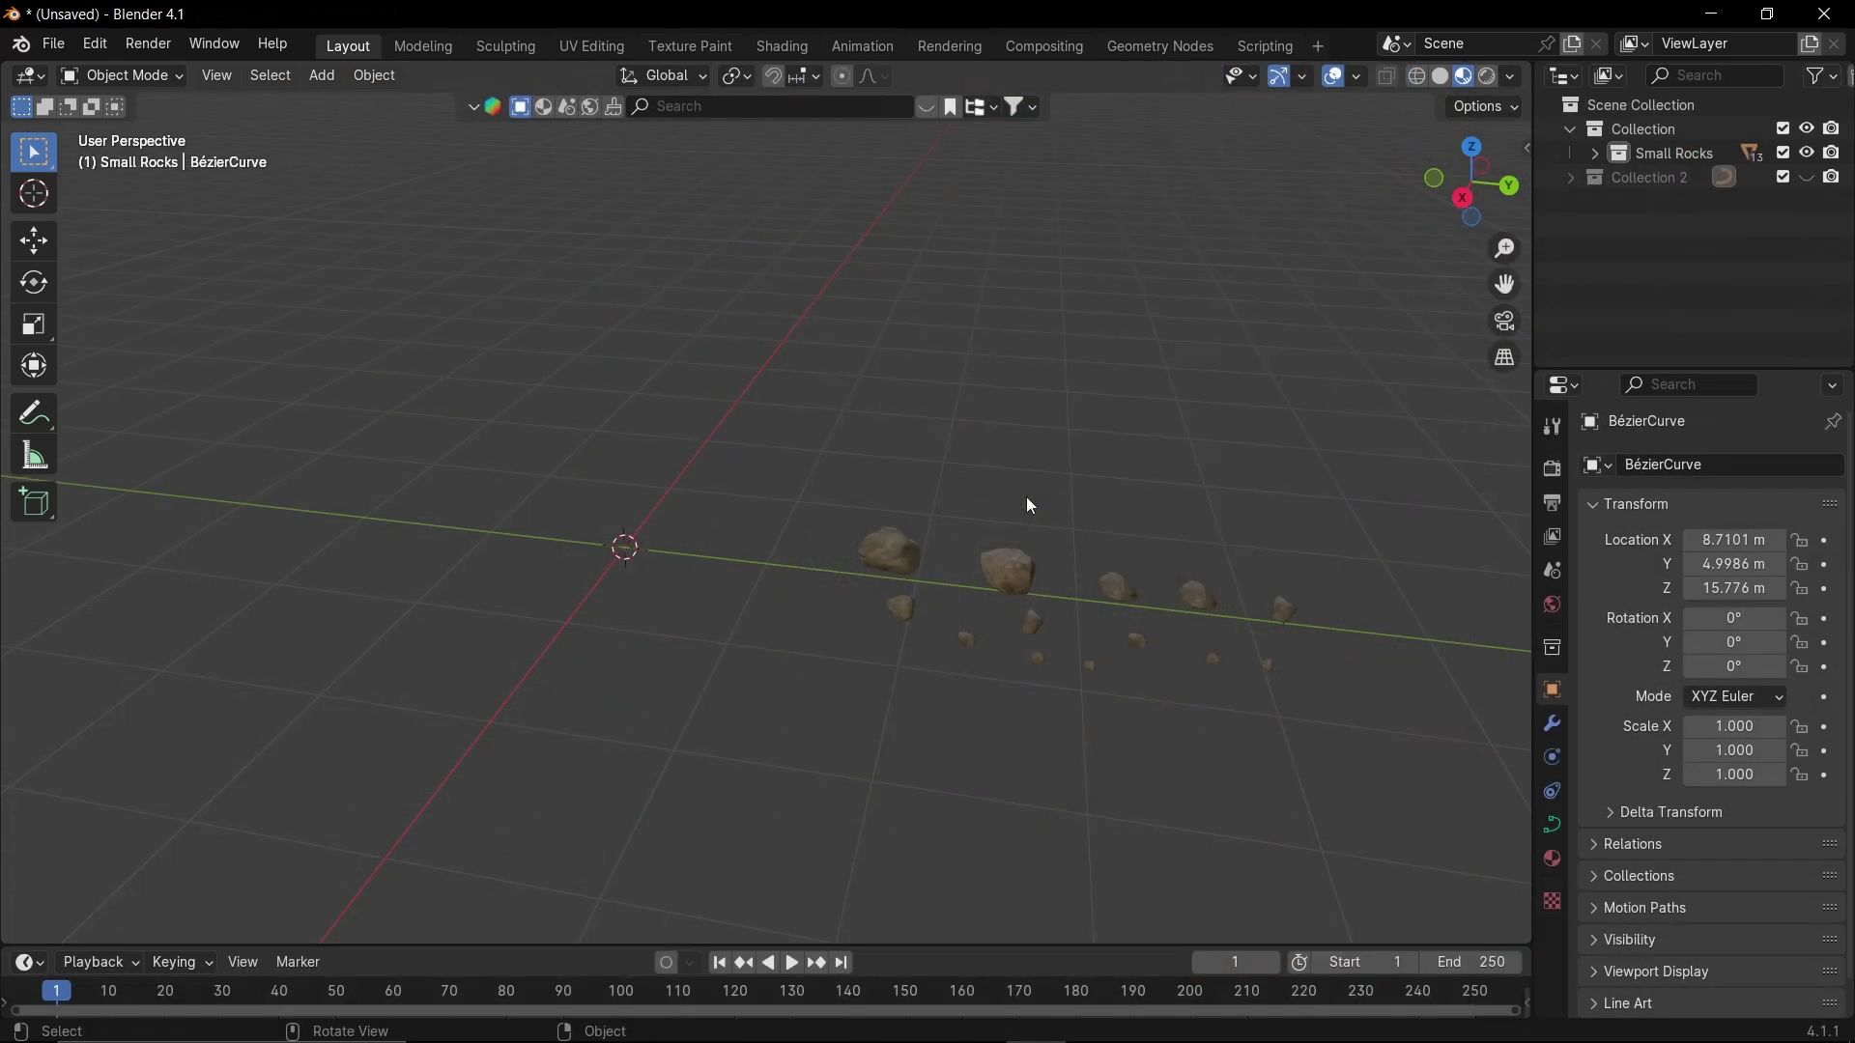
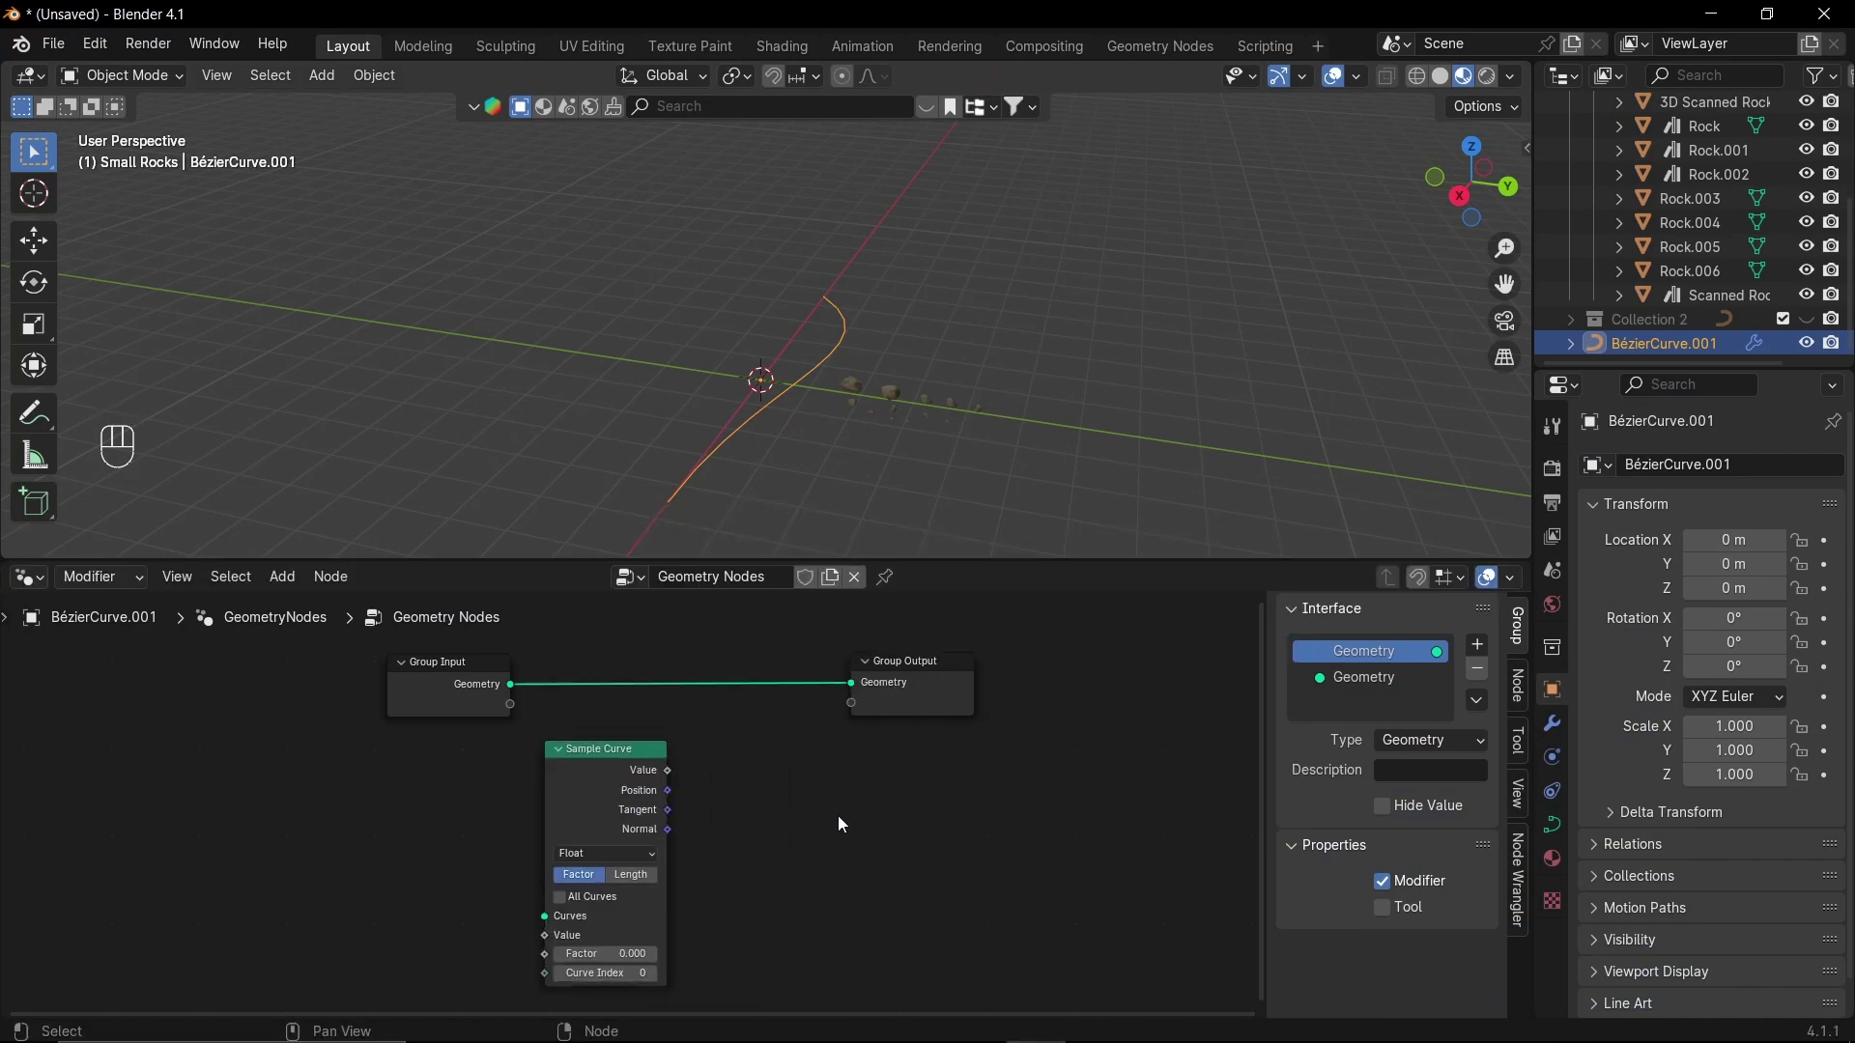
- Add a Sample Curve fed by the group input and a Set Position node taking its positions
key("shift+a")
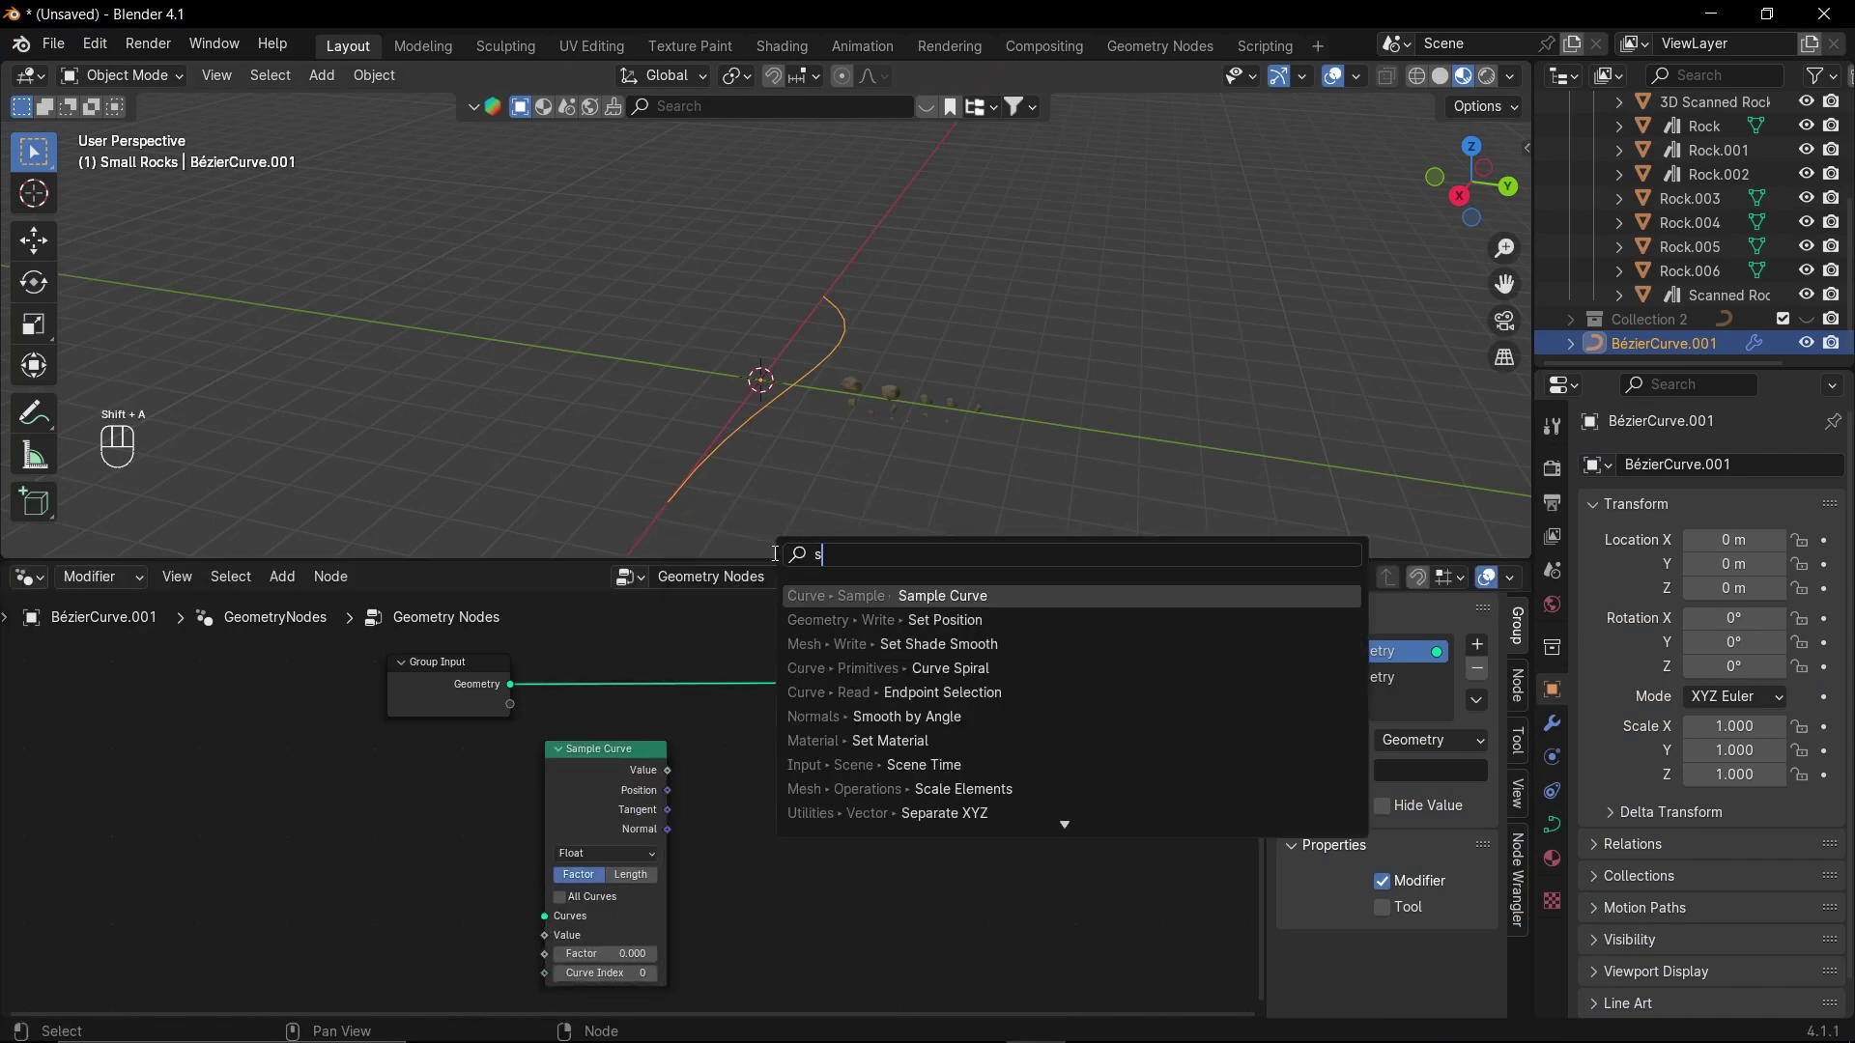
left_click_drag(681, 791, 866, 888)
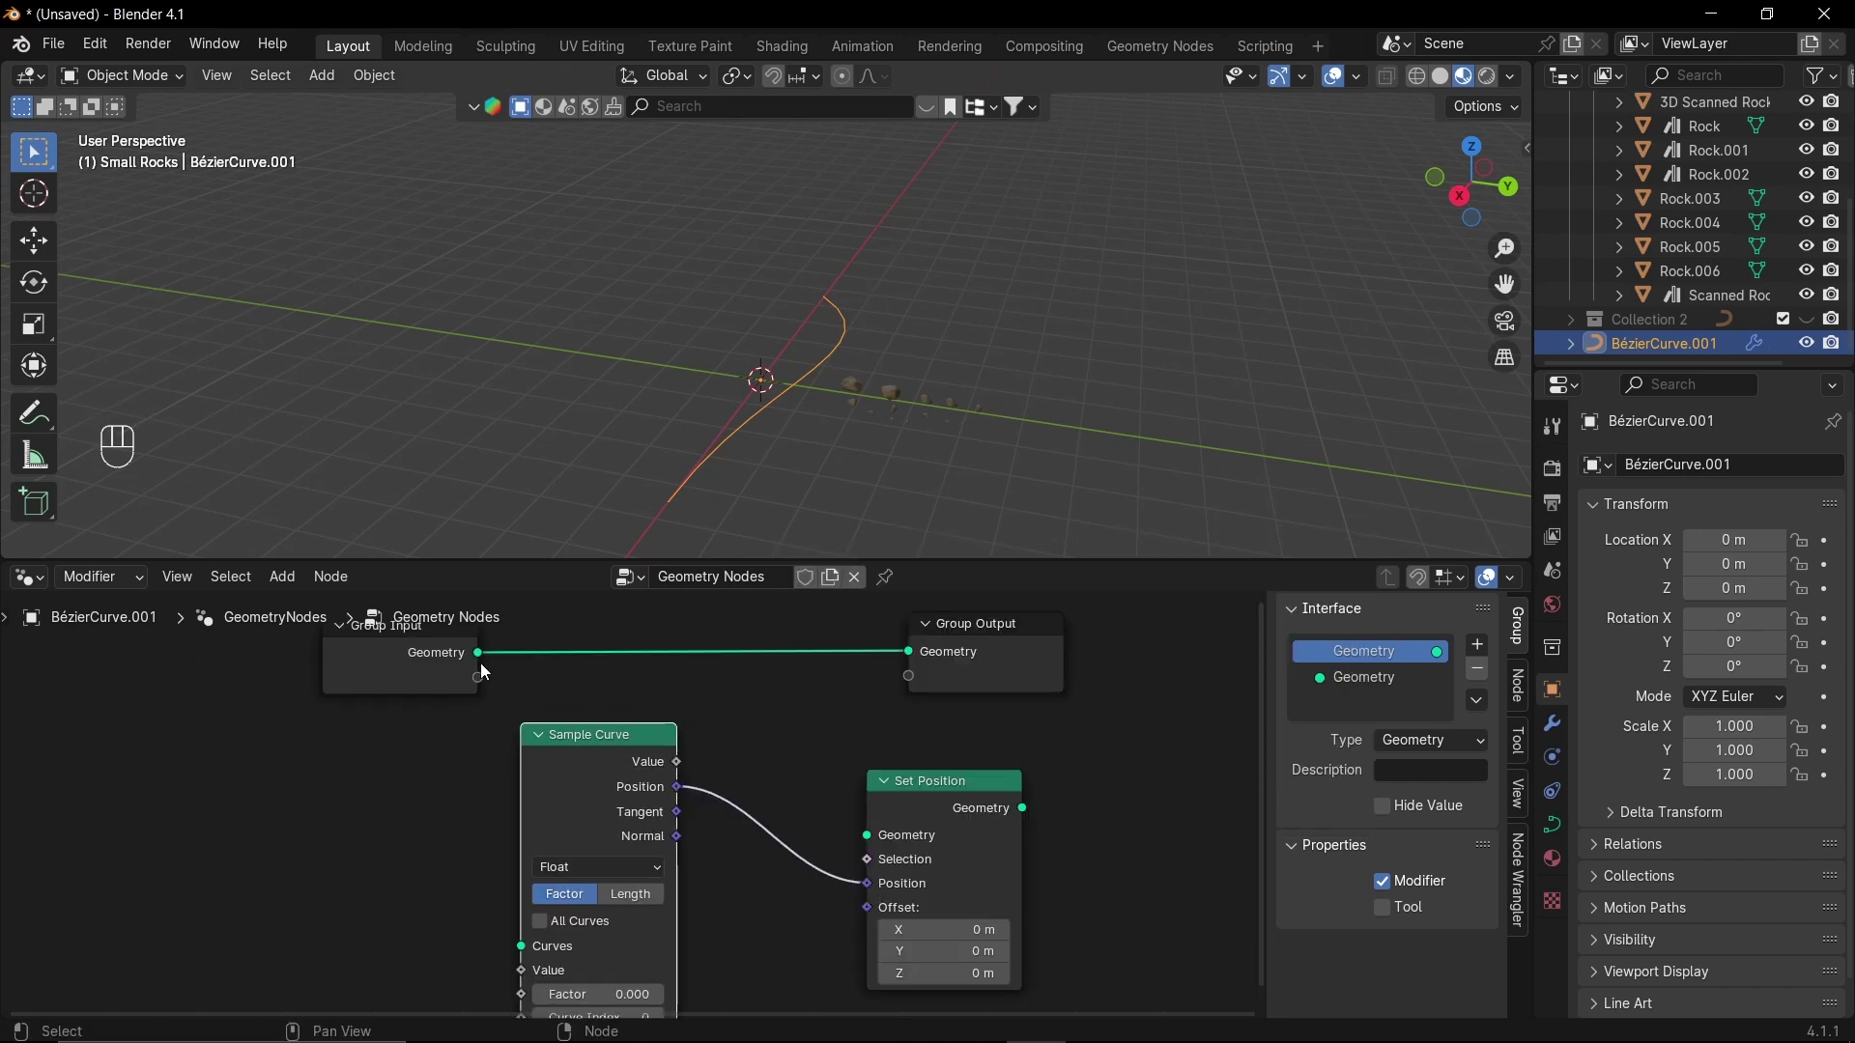
left_click(483, 660)
left_click_drag(479, 802, 515, 940)
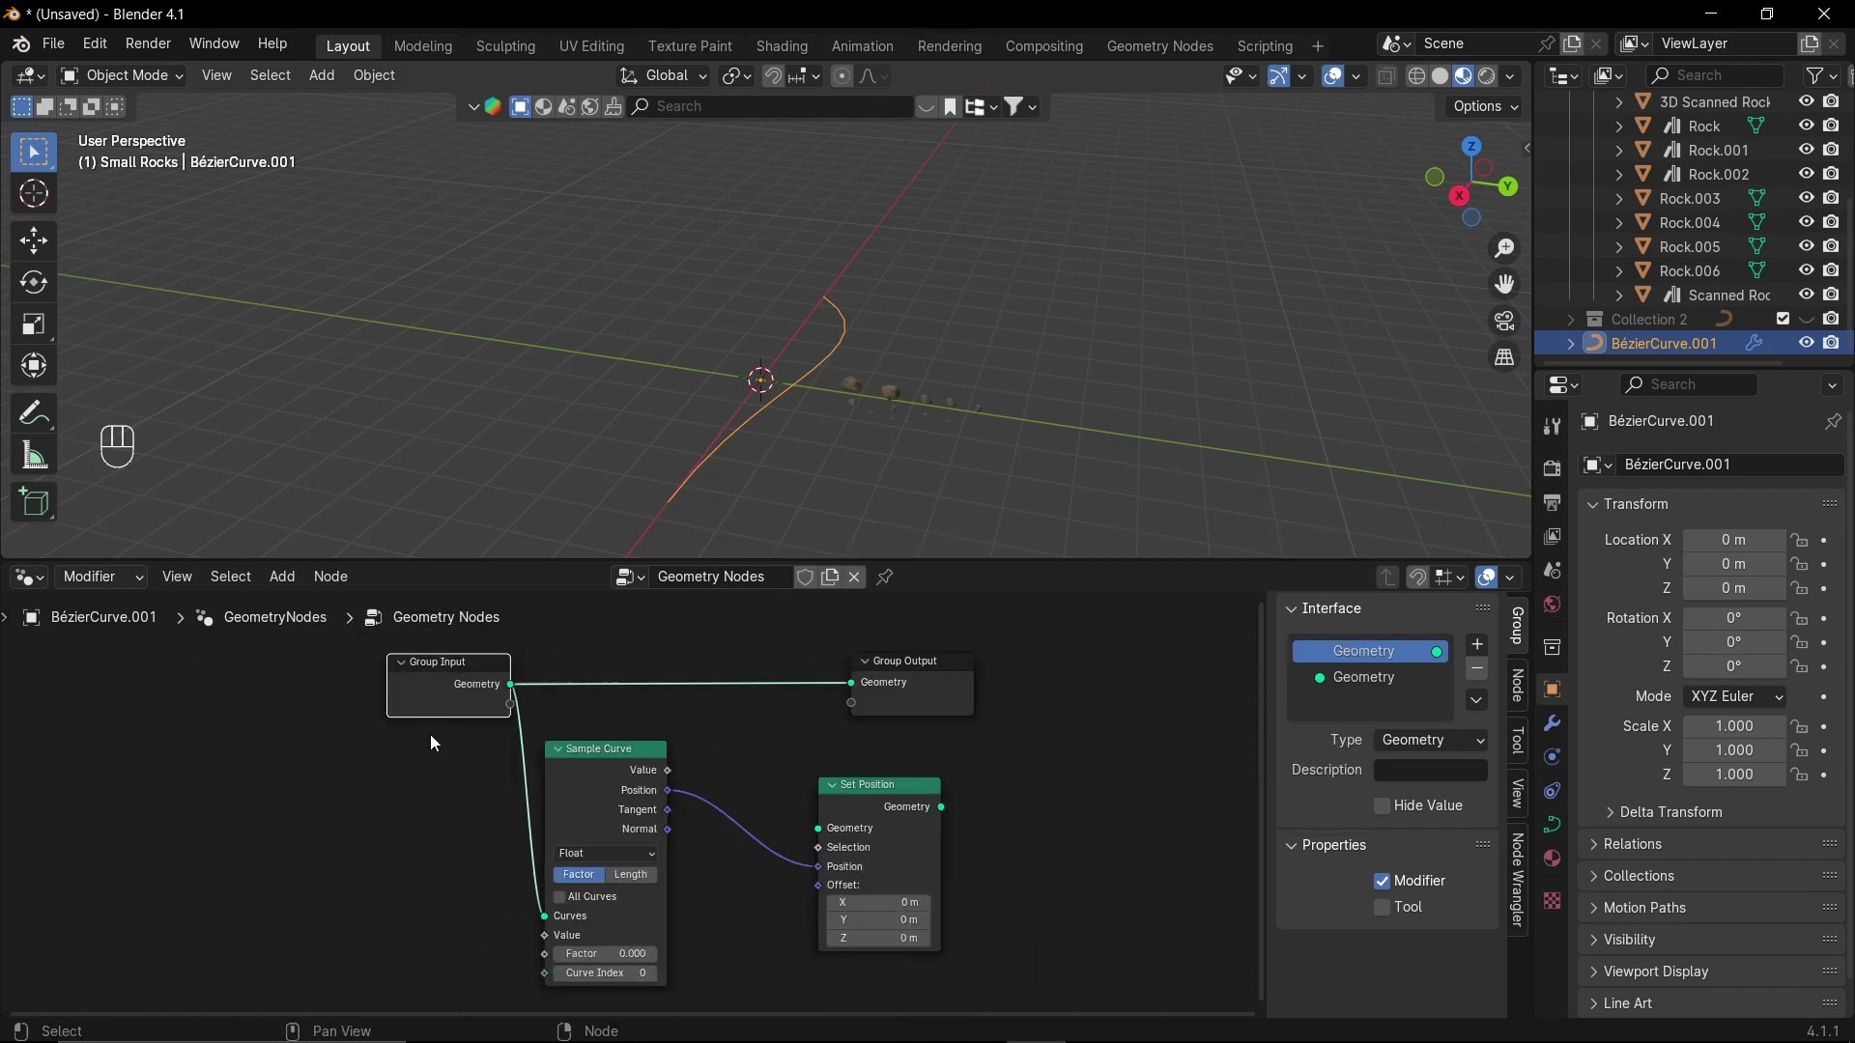
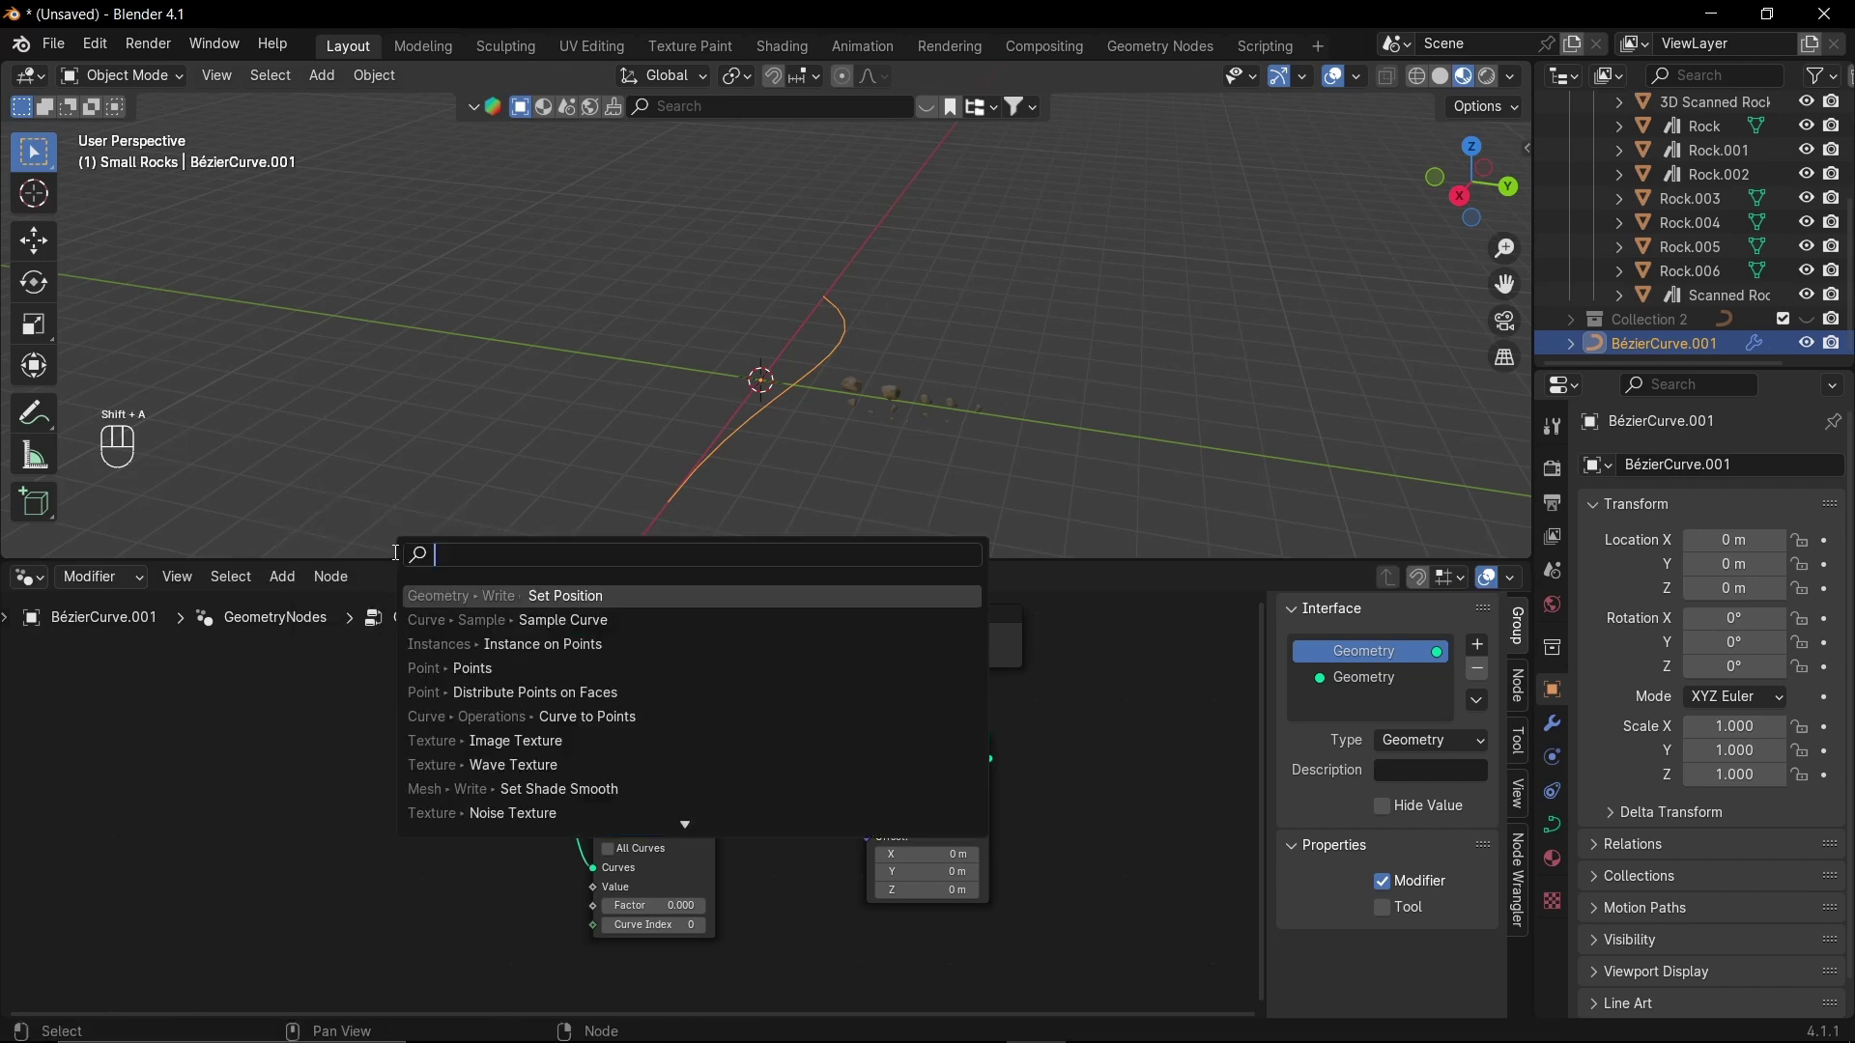
left_click_drag(444, 803, 767, 725)
left_click(378, 787)
key("shift+a")
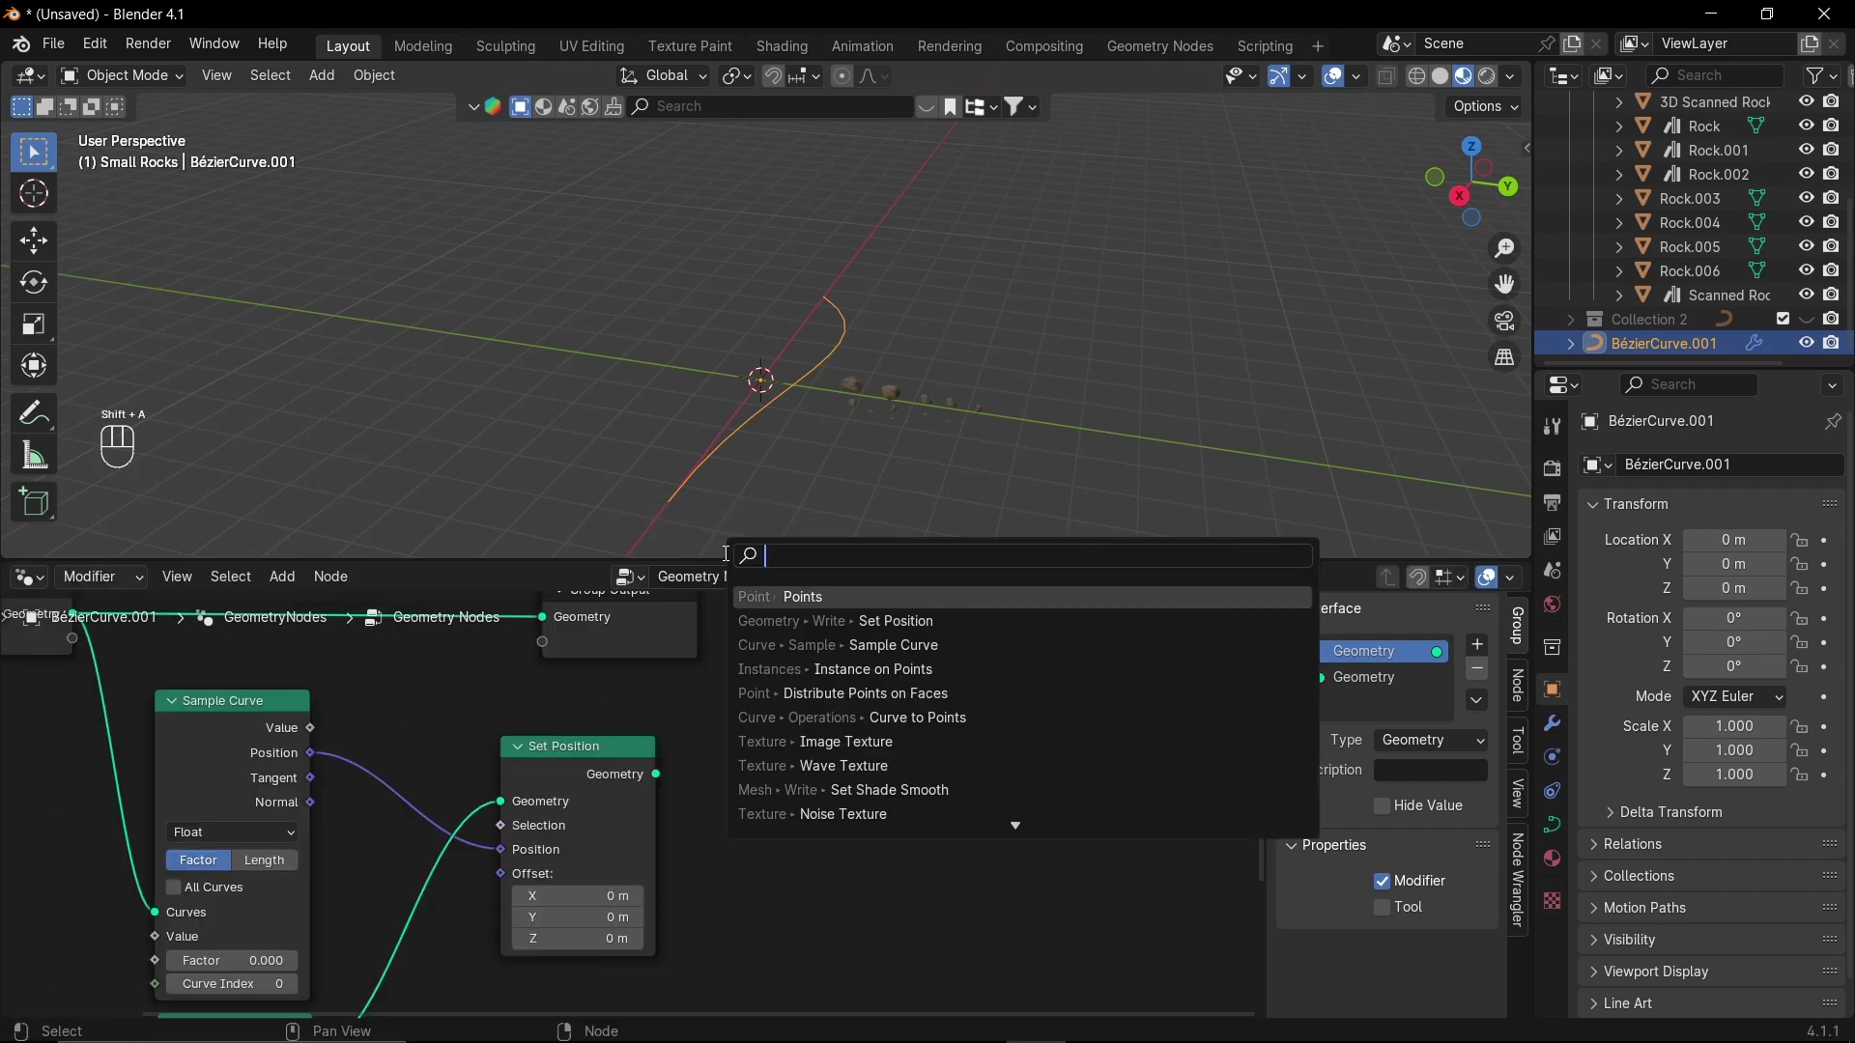
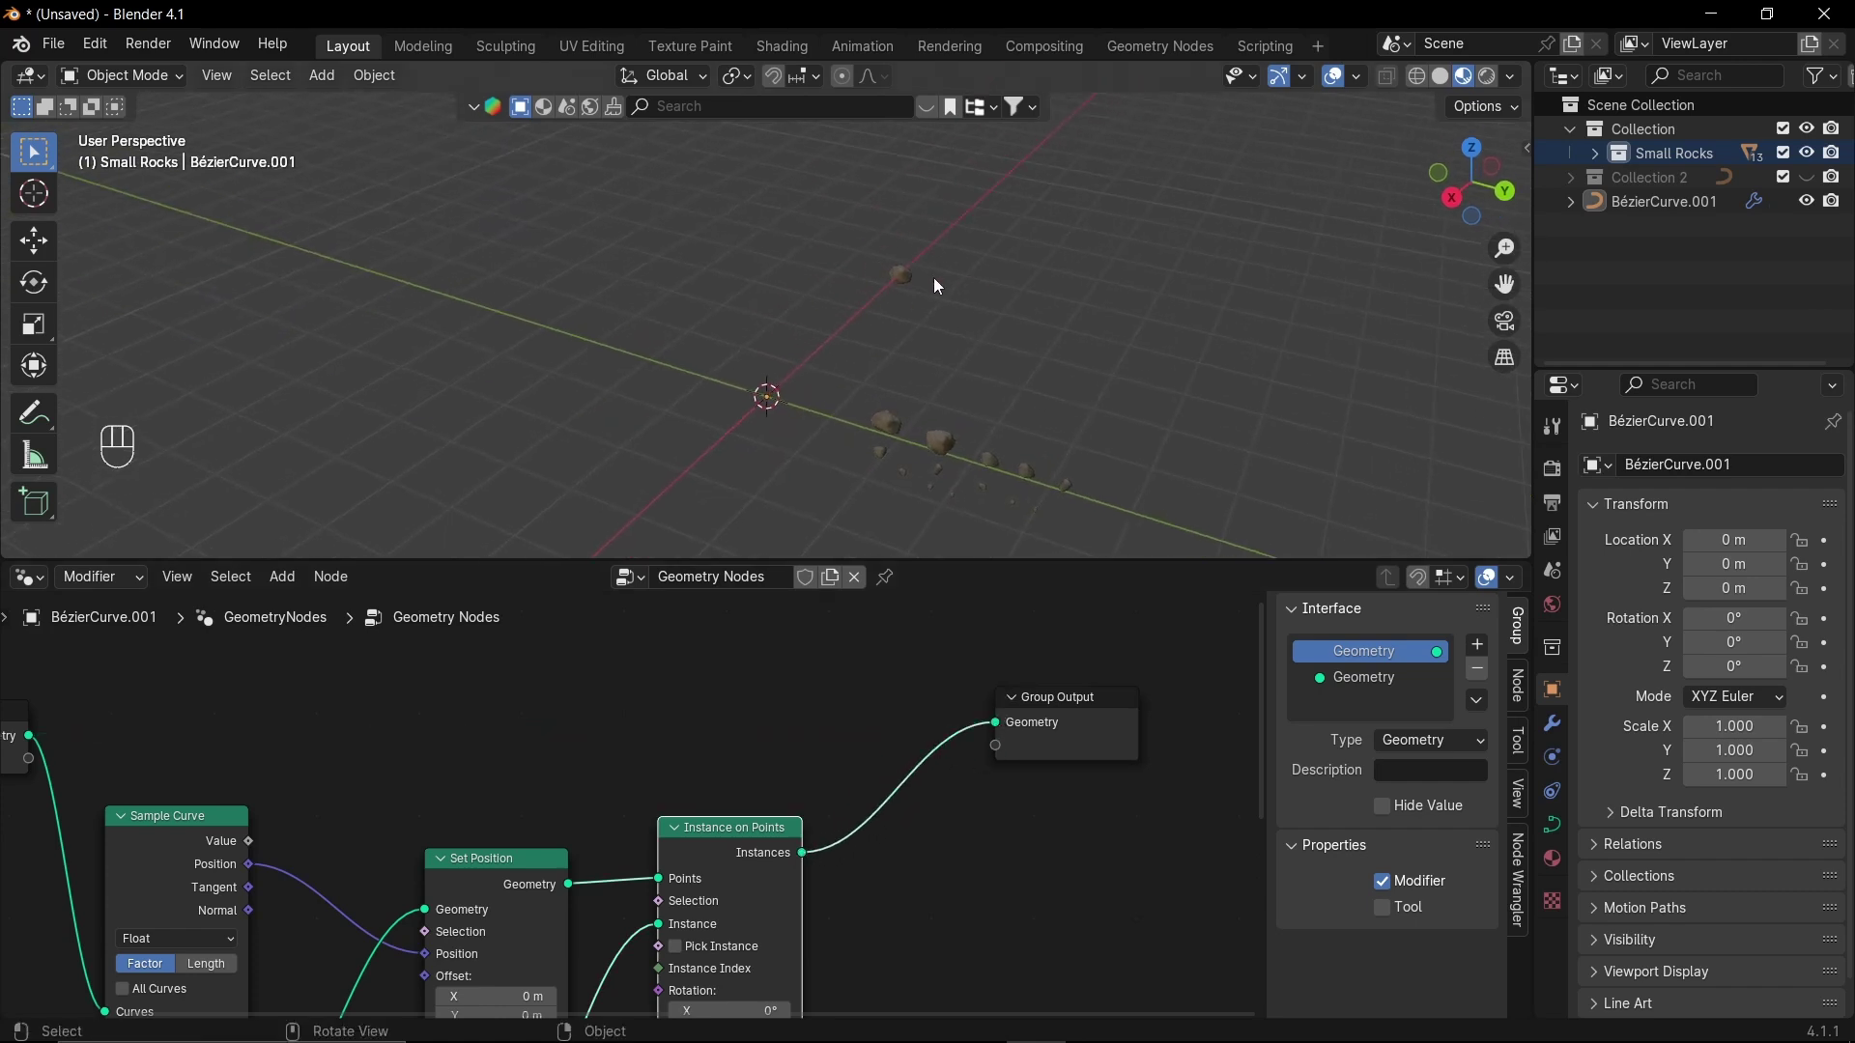
- Add a Math Add node and a duplicate set to Fraction beside the Points node
left_click(658, 792)
left_click_drag(402, 898, 843, 788)
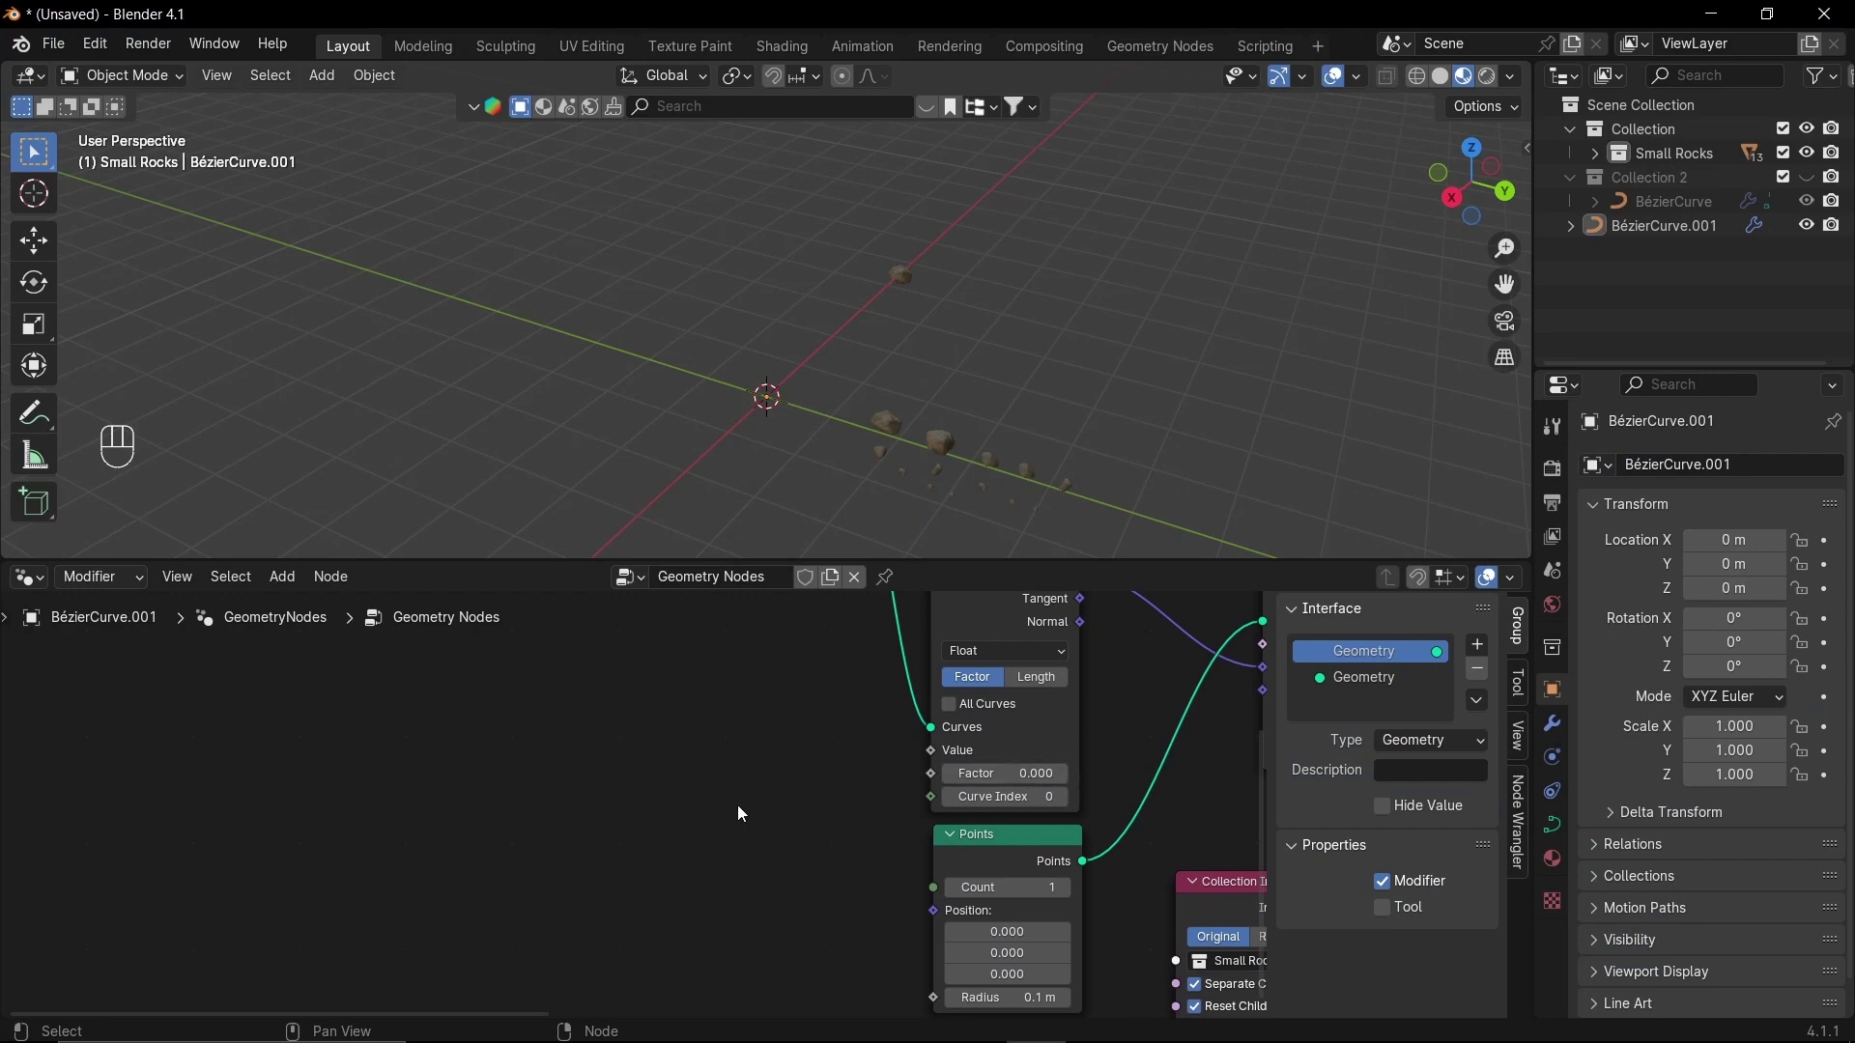
left_click(729, 810)
key("shift+a")
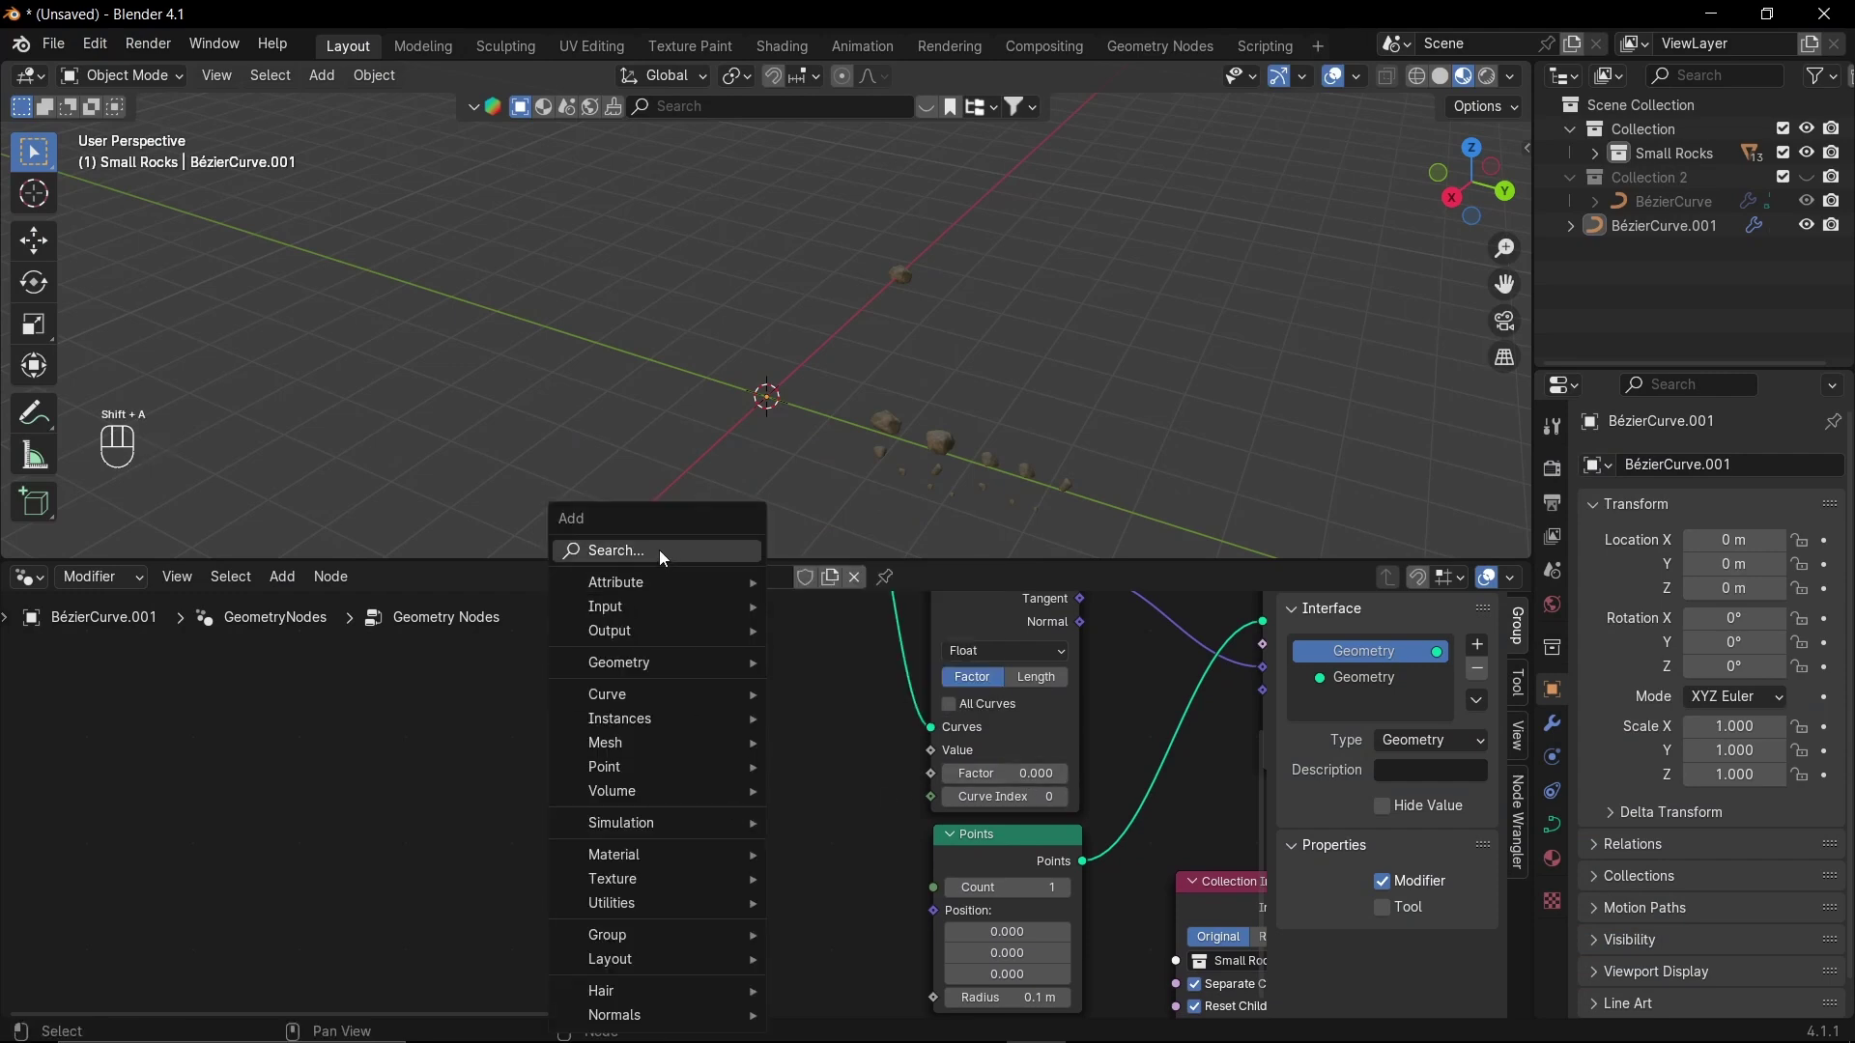
left_click_drag(742, 818, 714, 784)
key("shift+d")
left_click_drag(489, 798, 484, 659)
double_click(291, 798)
left_click(529, 809)
- Add Scene Time, wire seconds through Add and Fraction into the Sample Curve Factor, and save as gnode
key("shift+a")
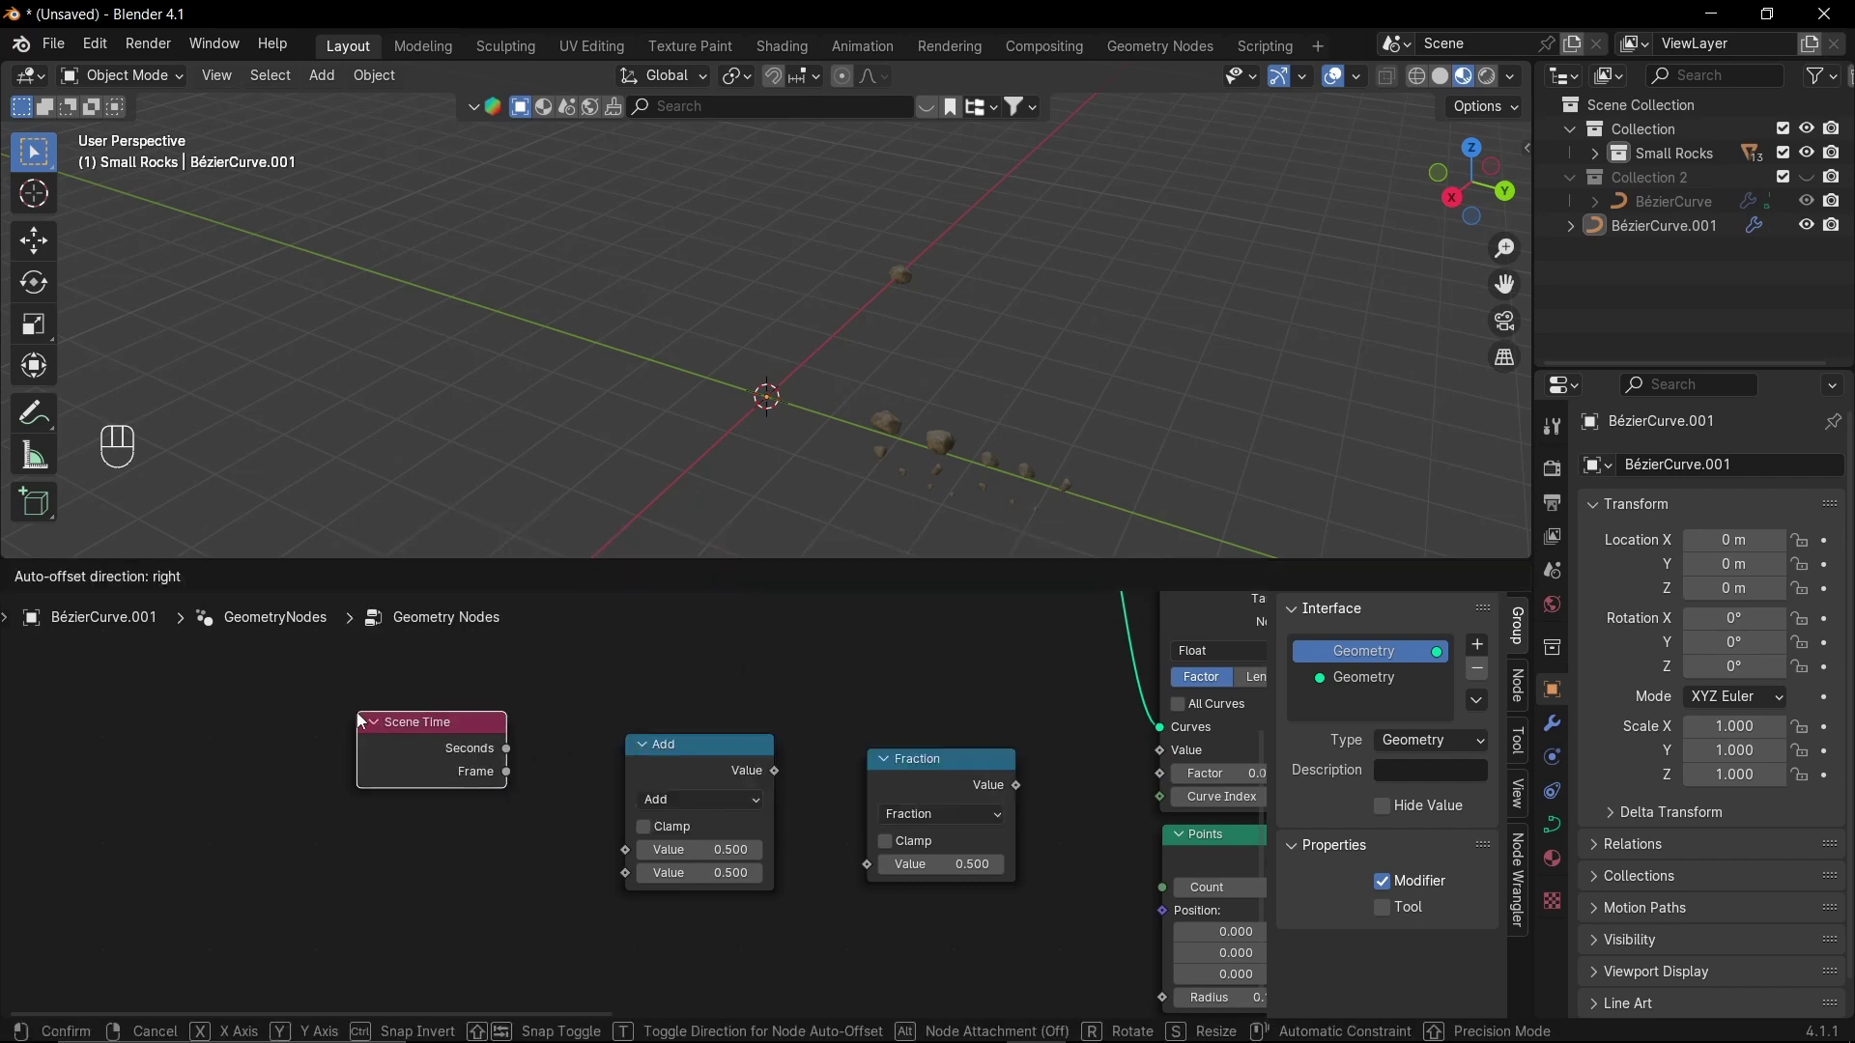
left_click(463, 874)
key("shift+a")
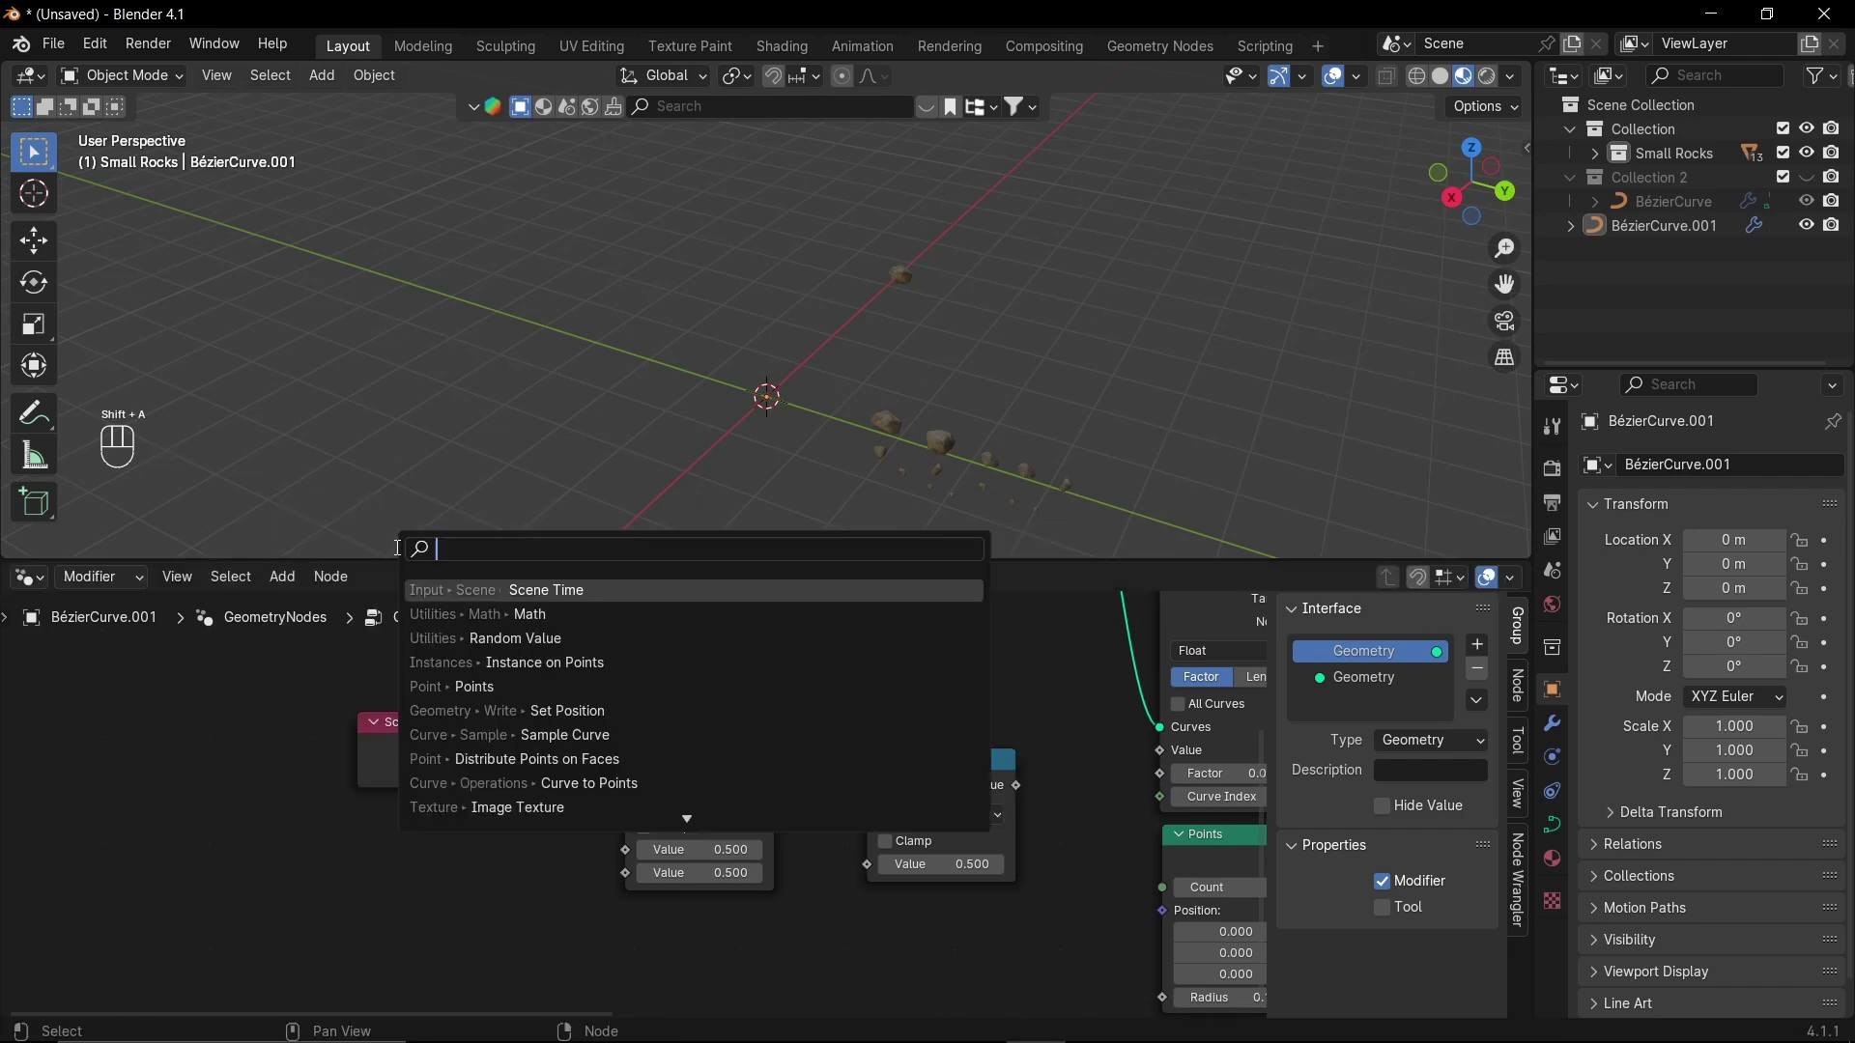
left_click_drag(563, 765, 630, 851)
left_click_drag(510, 847, 550, 855)
left_click(662, 858)
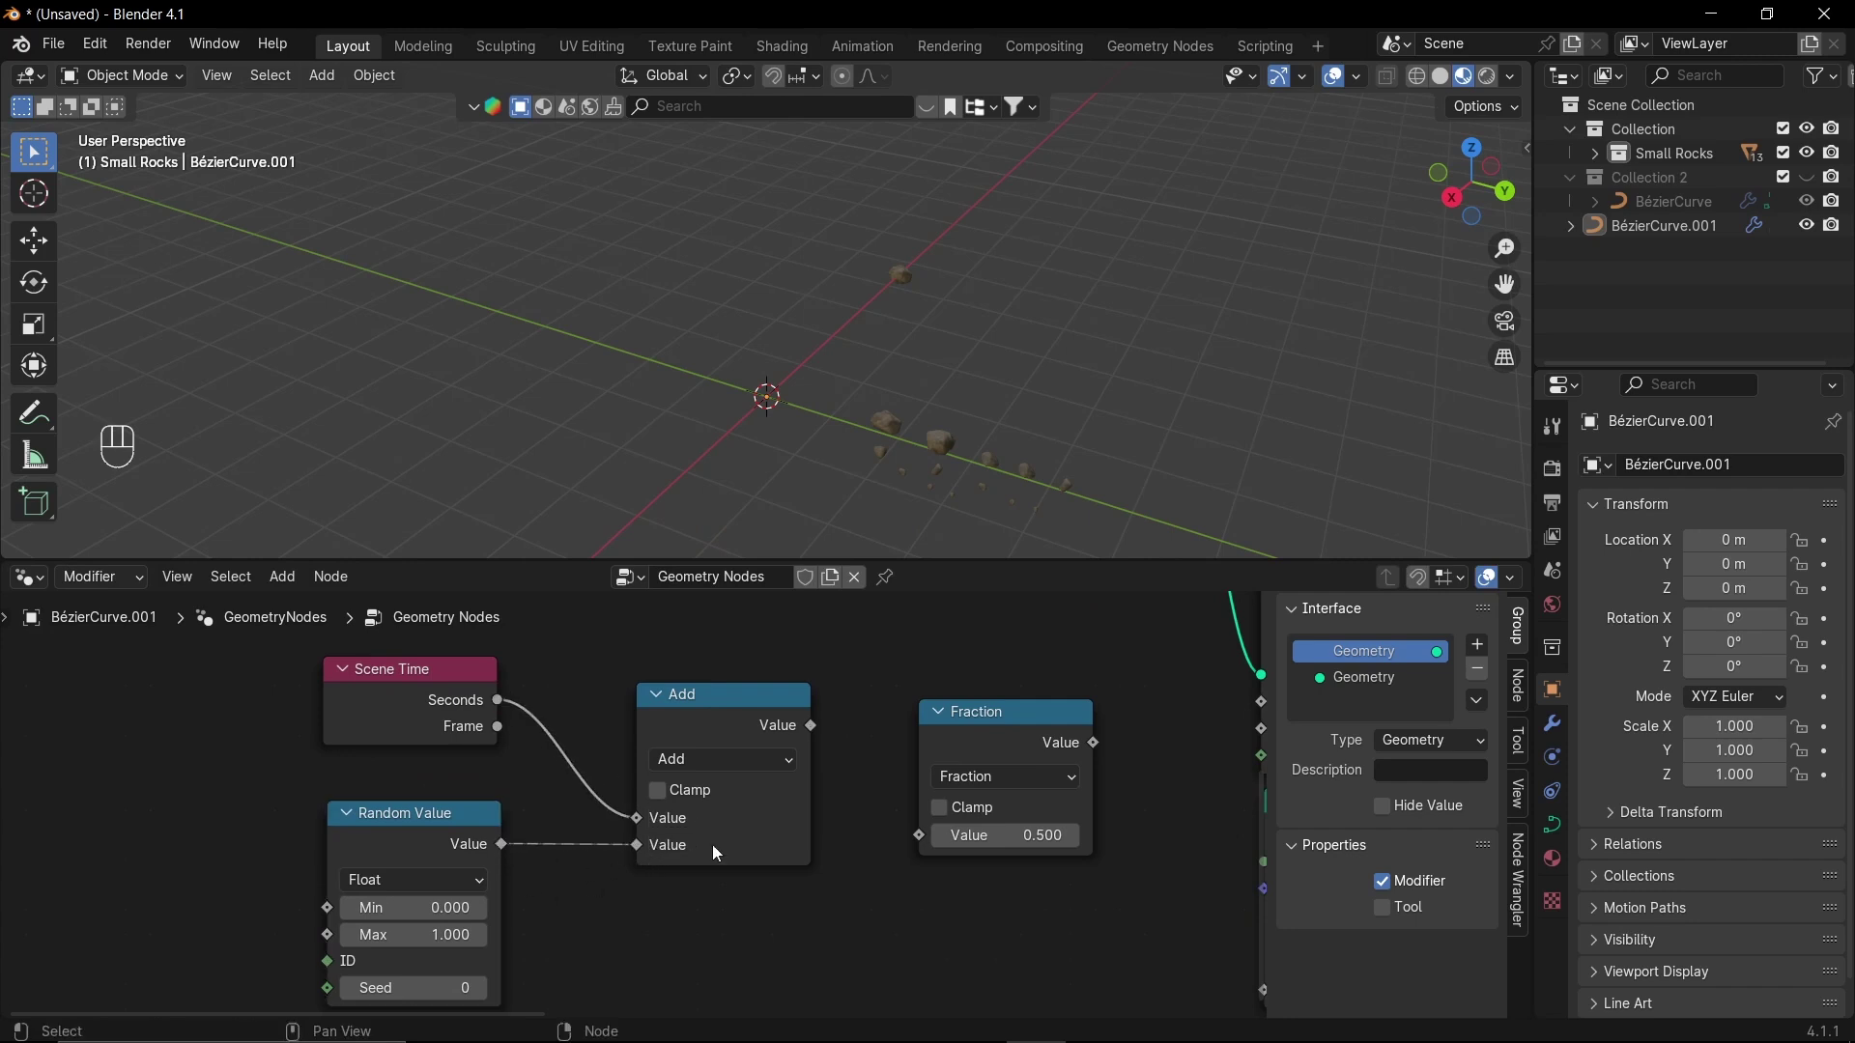
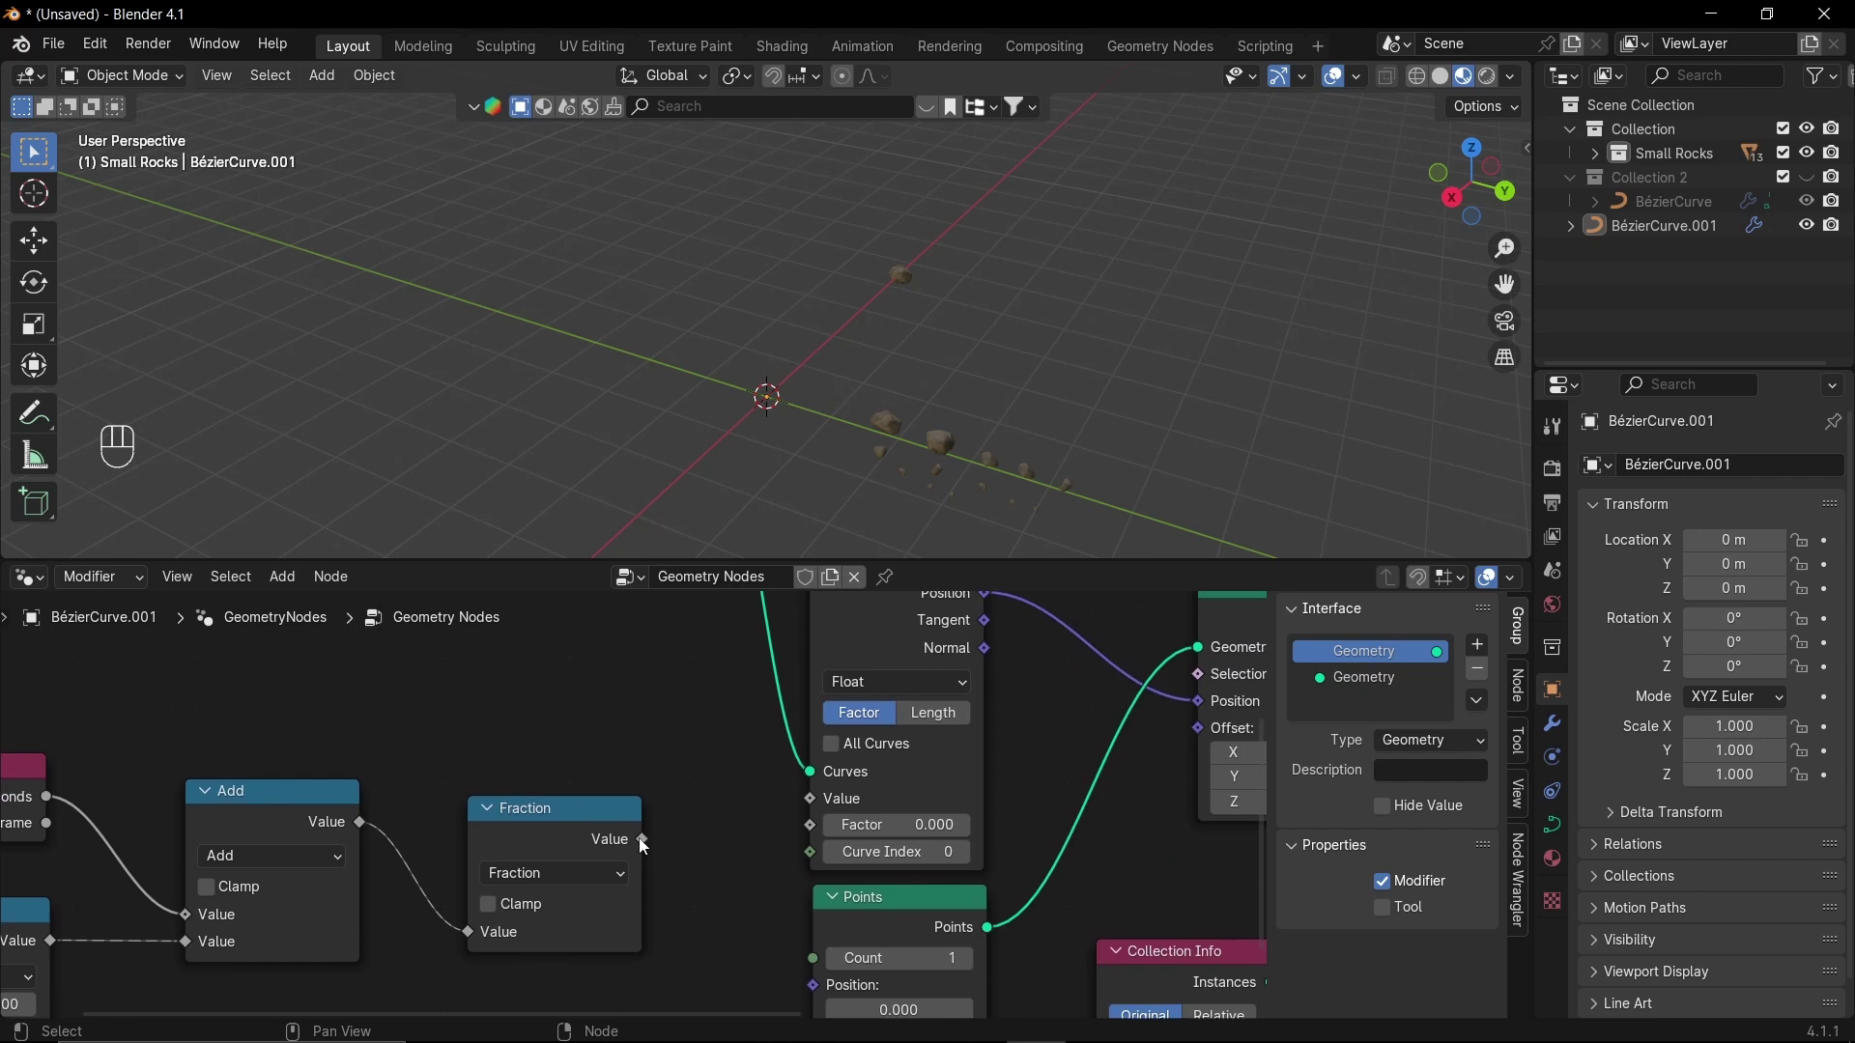
left_click(649, 843)
left_click_drag(676, 822, 818, 839)
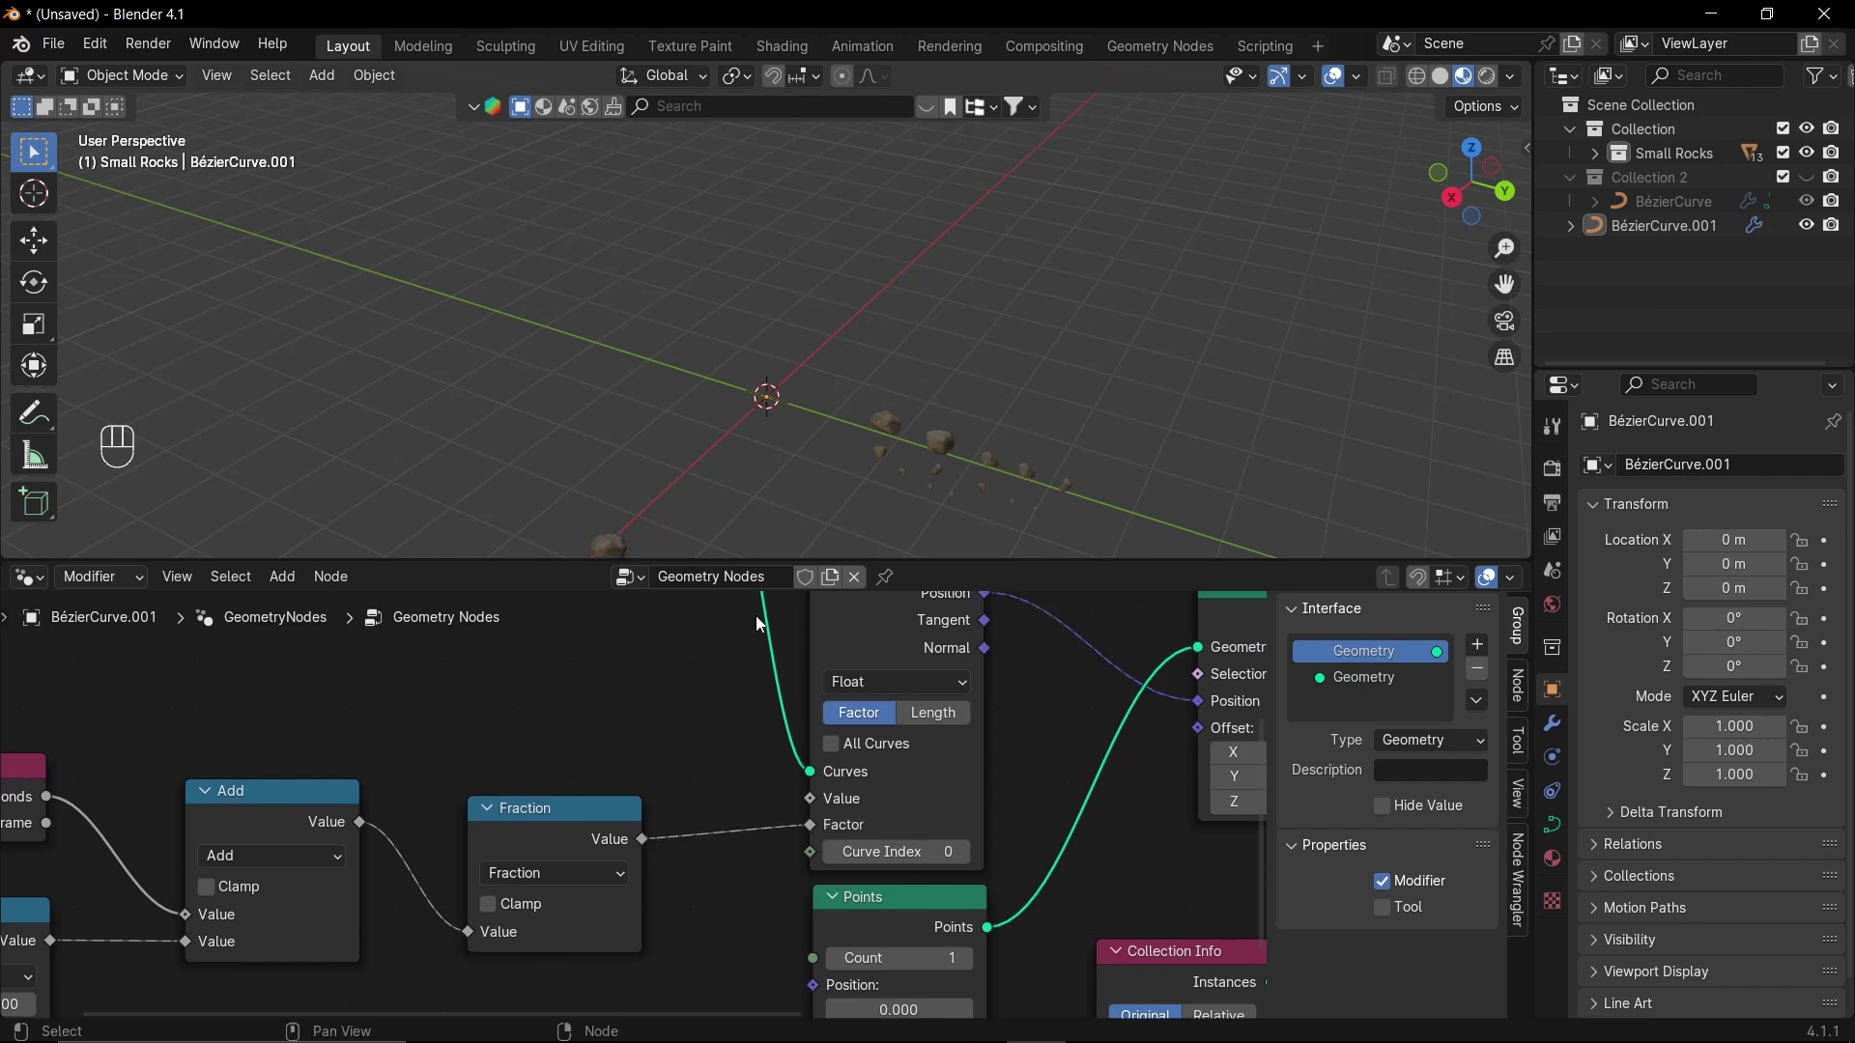
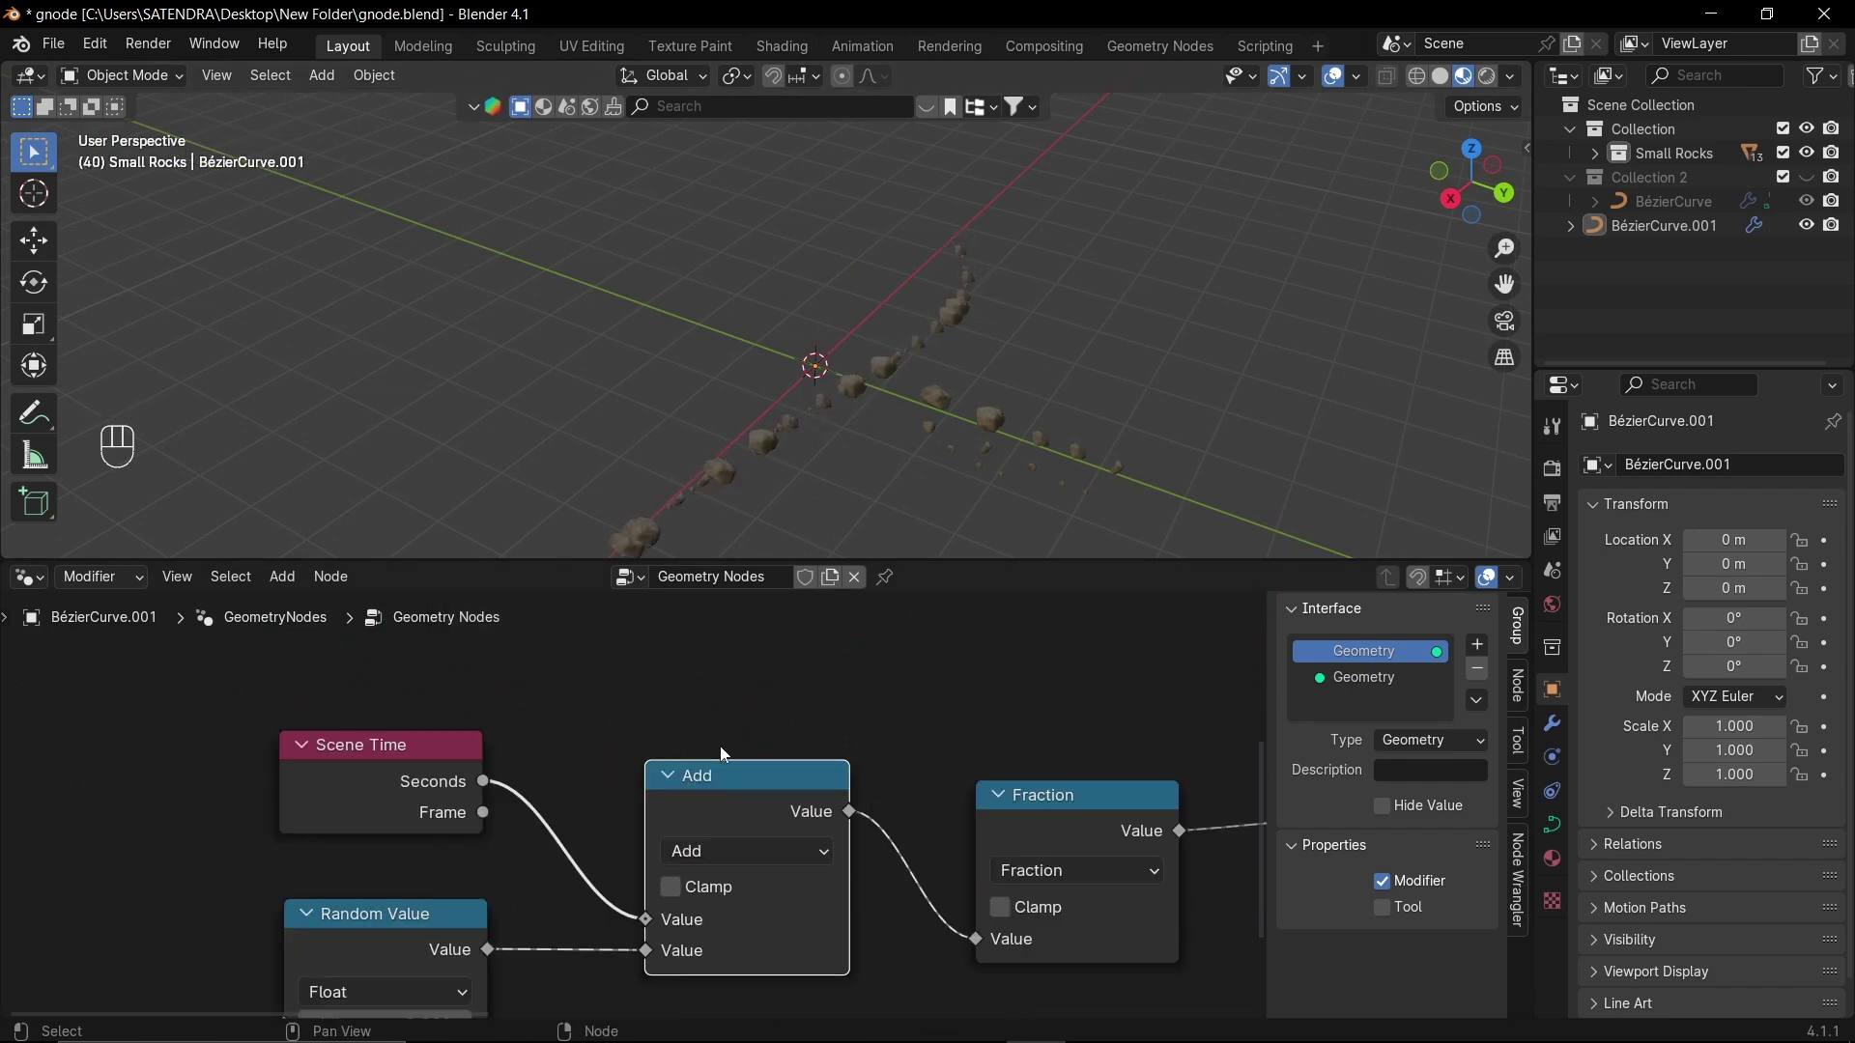
- Insert a Divide-by-14.4 math node between scene time and Add to slow the drift
key("shift+d")
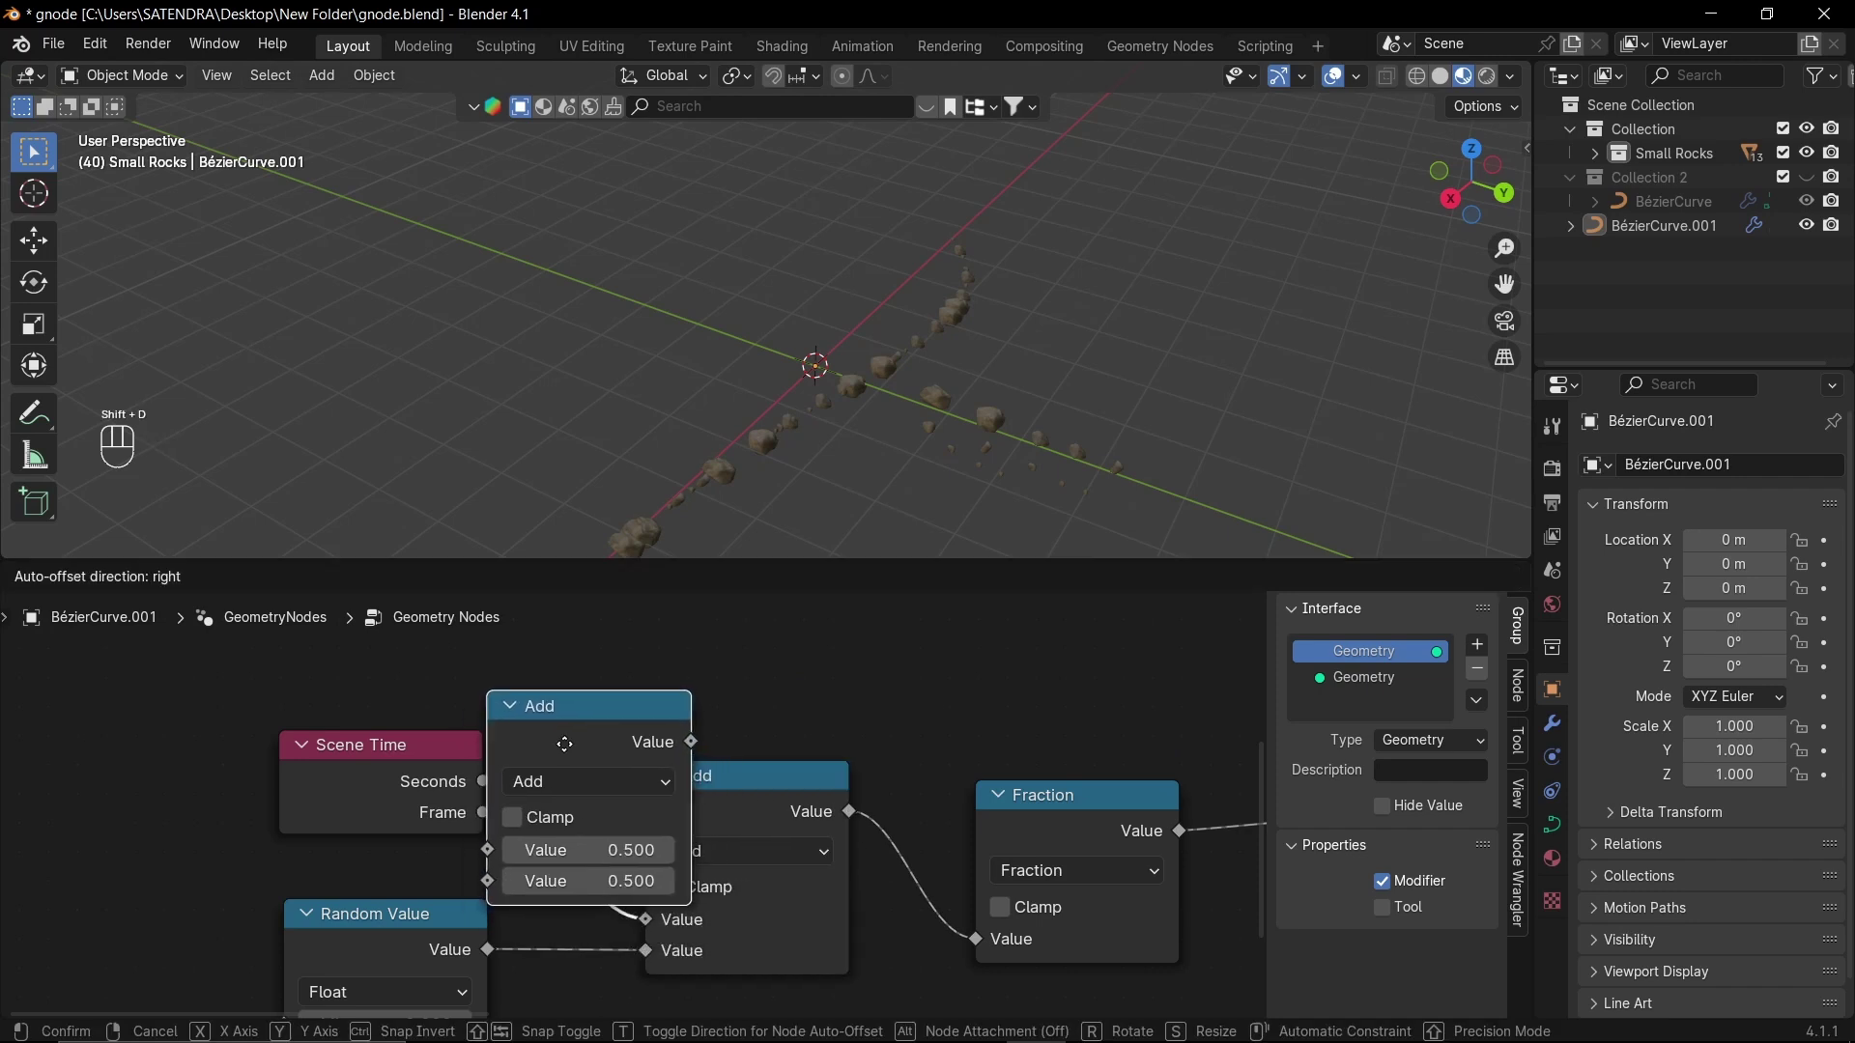
left_click_drag(710, 795, 677, 534)
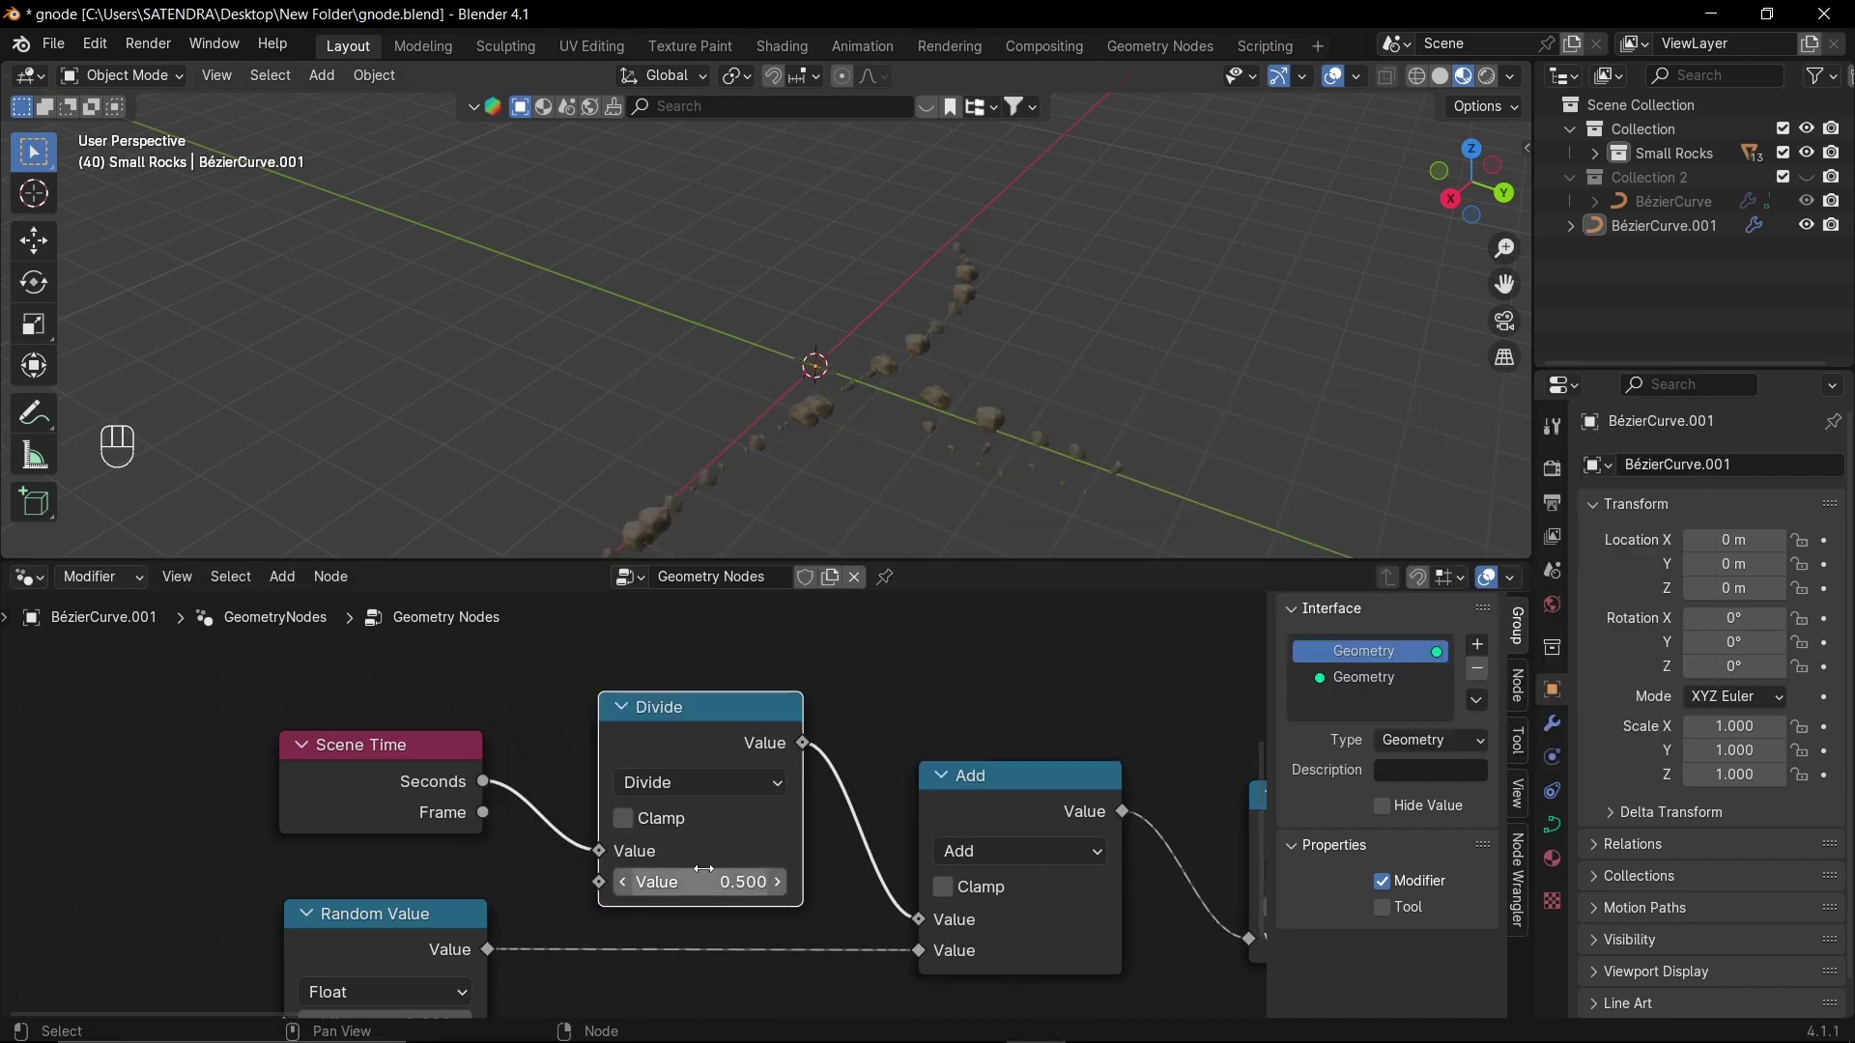
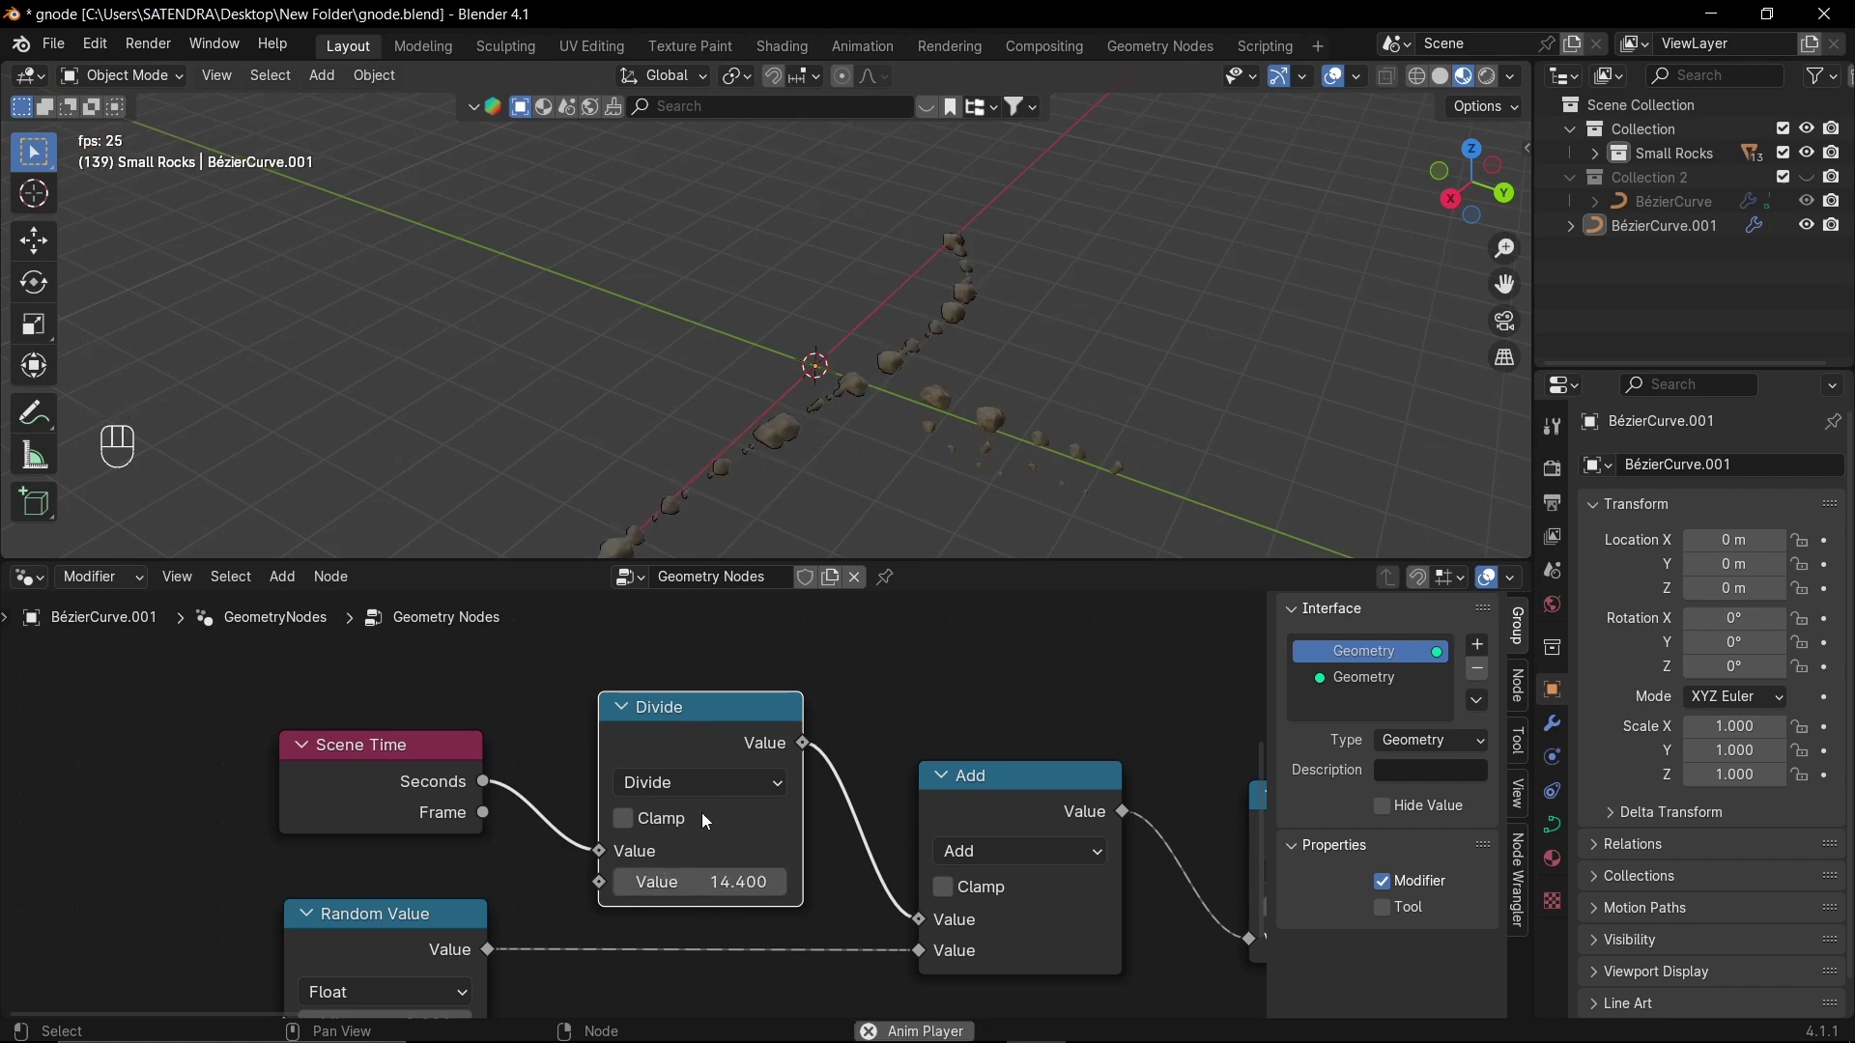
key("space")
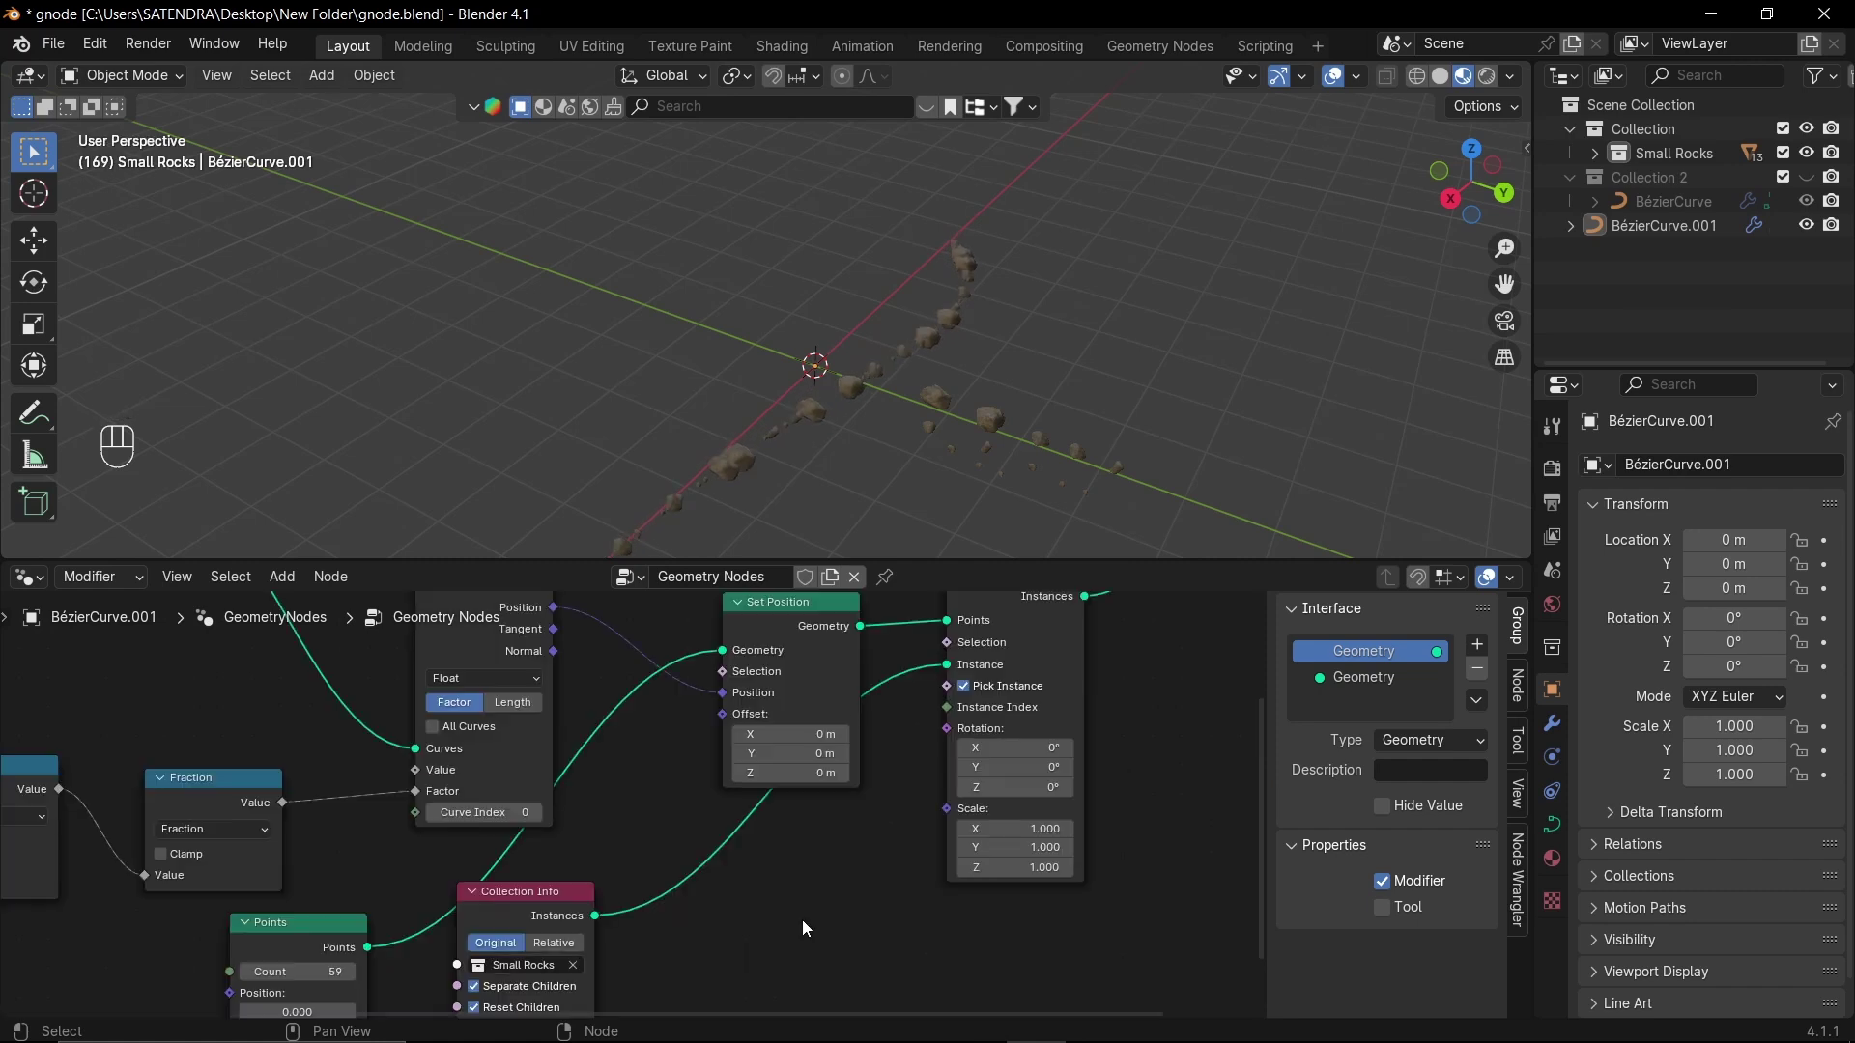
- Add a vector Random Value node feeding Set Position Offset to scatter the rocks
key("shift+a")
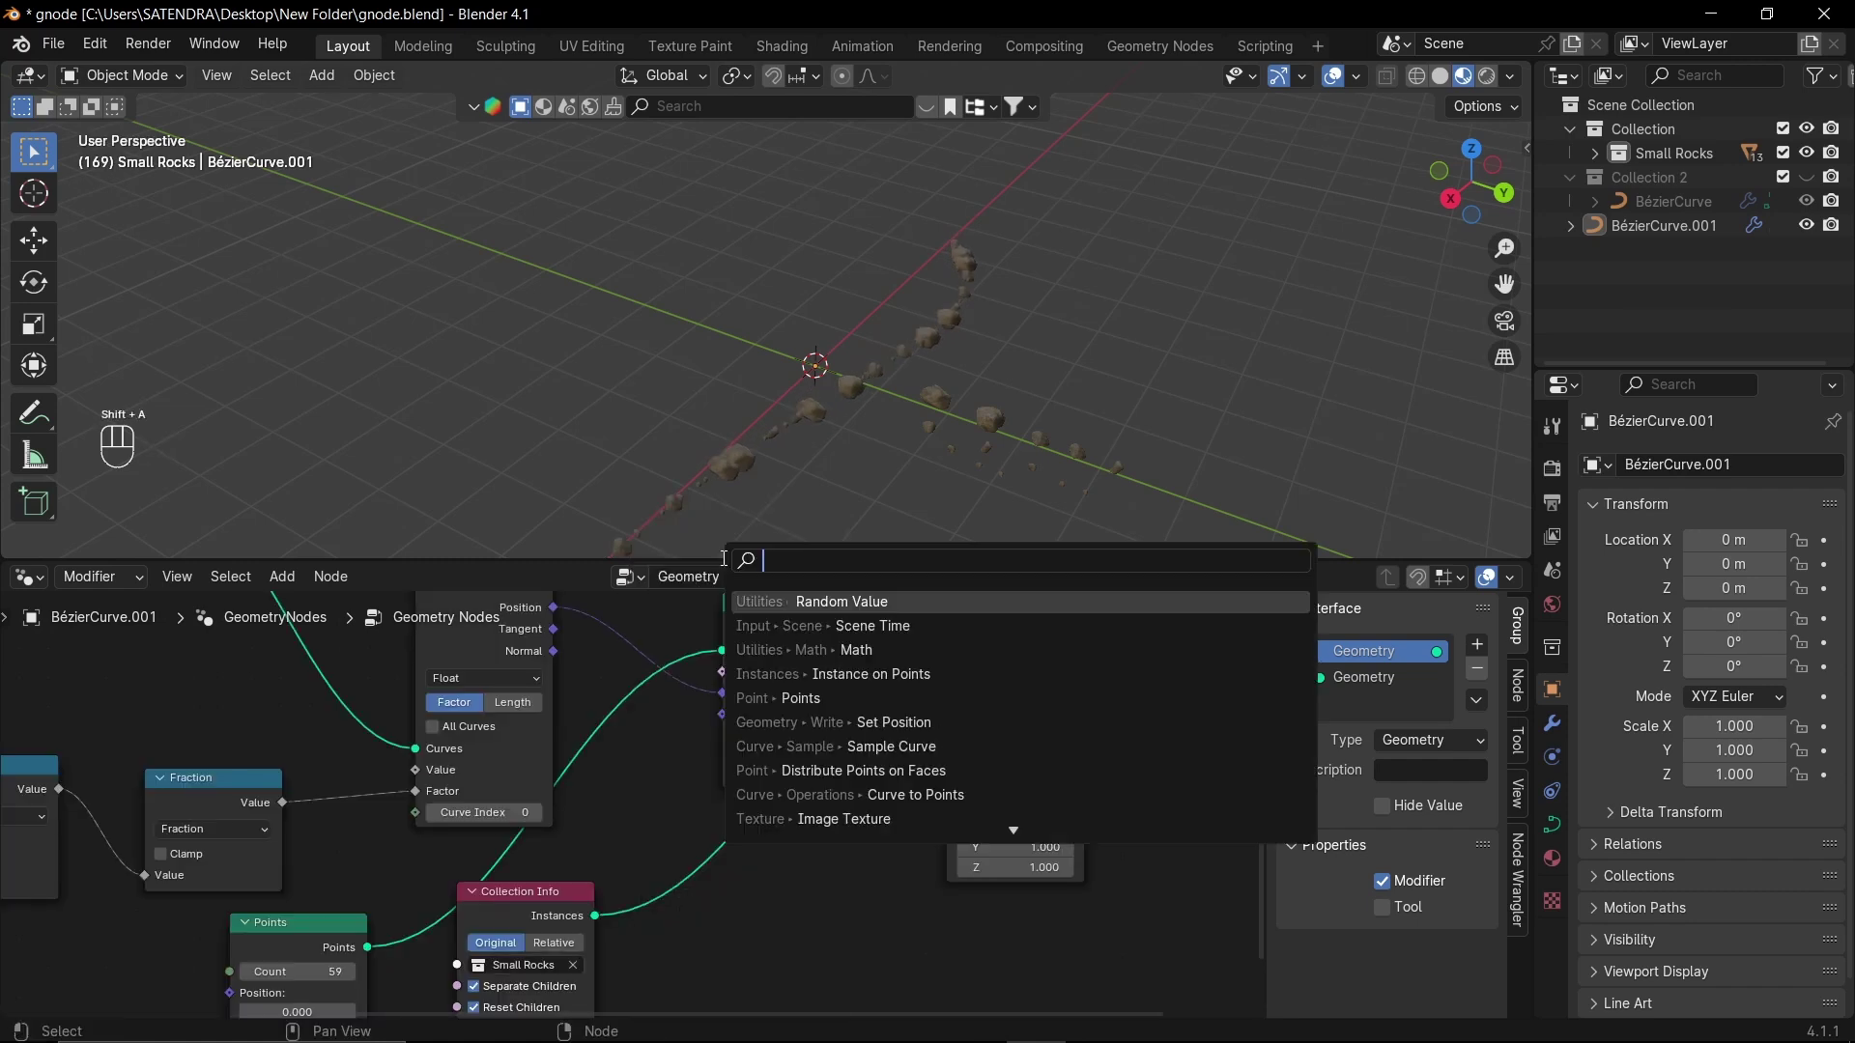
left_click_drag(818, 934, 811, 993)
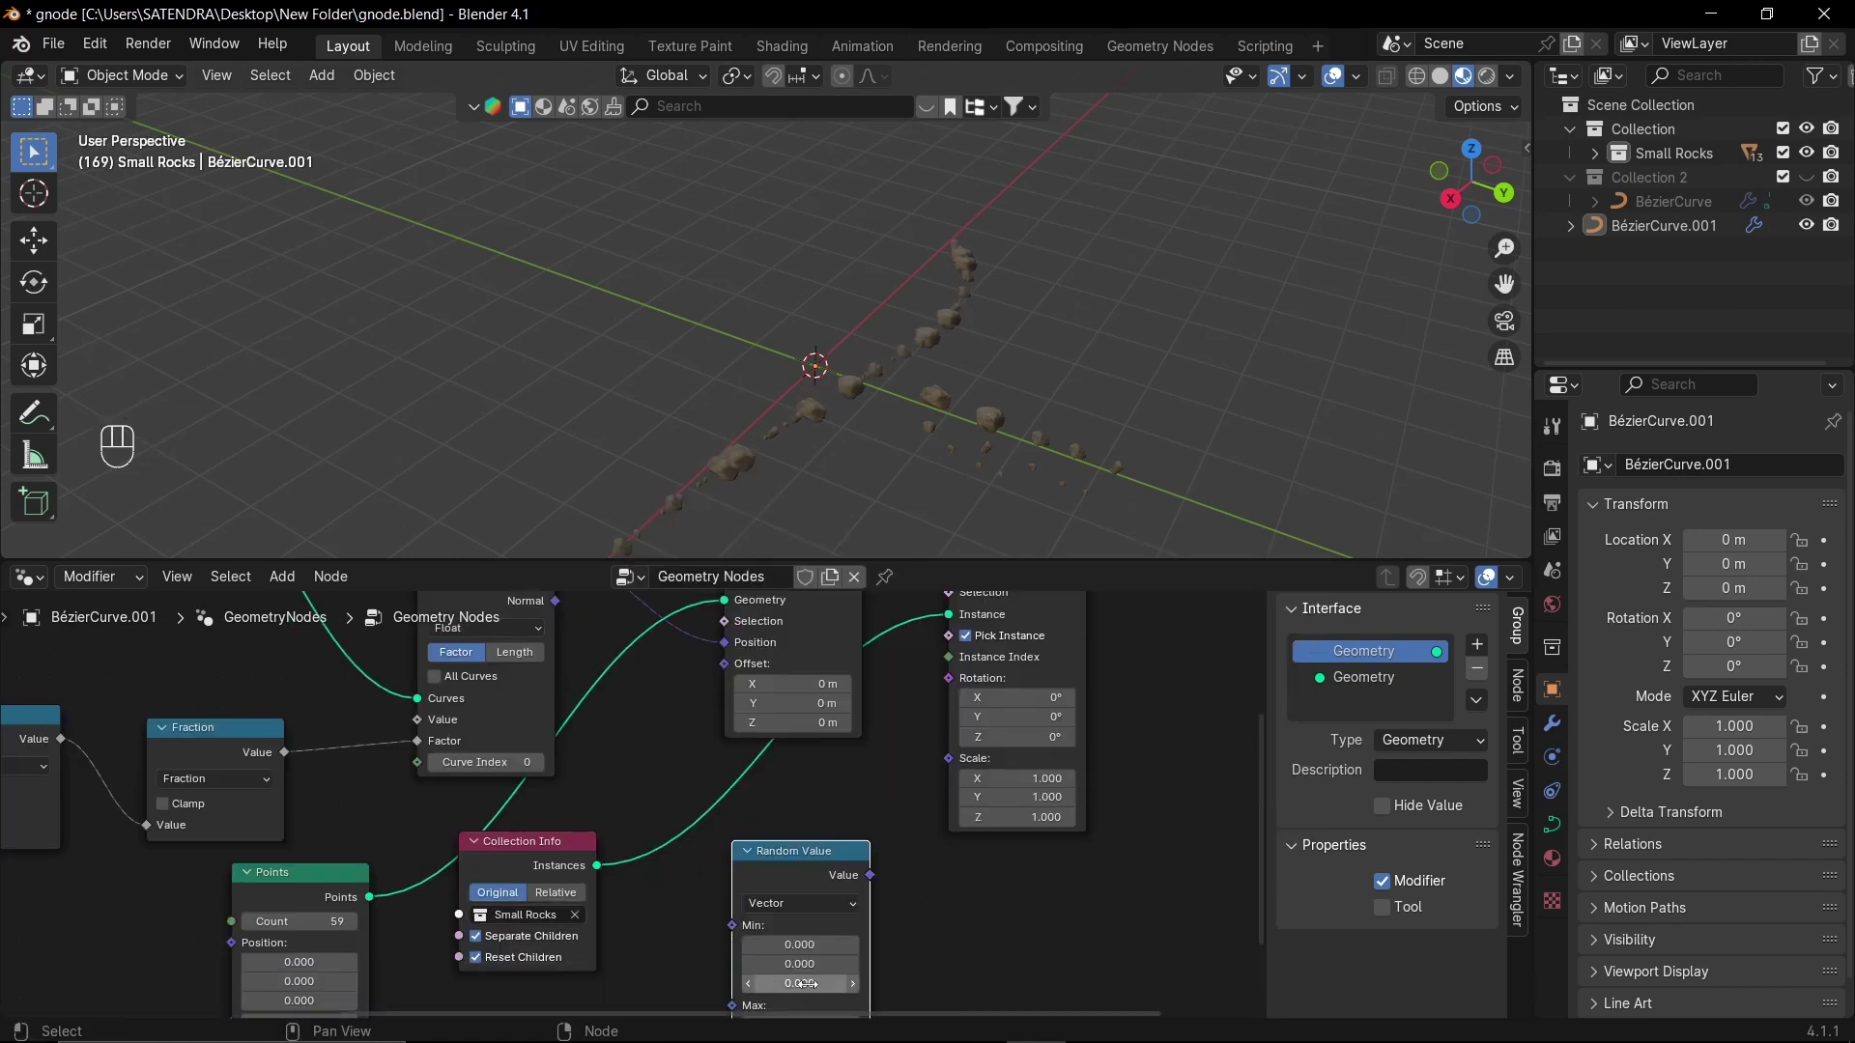
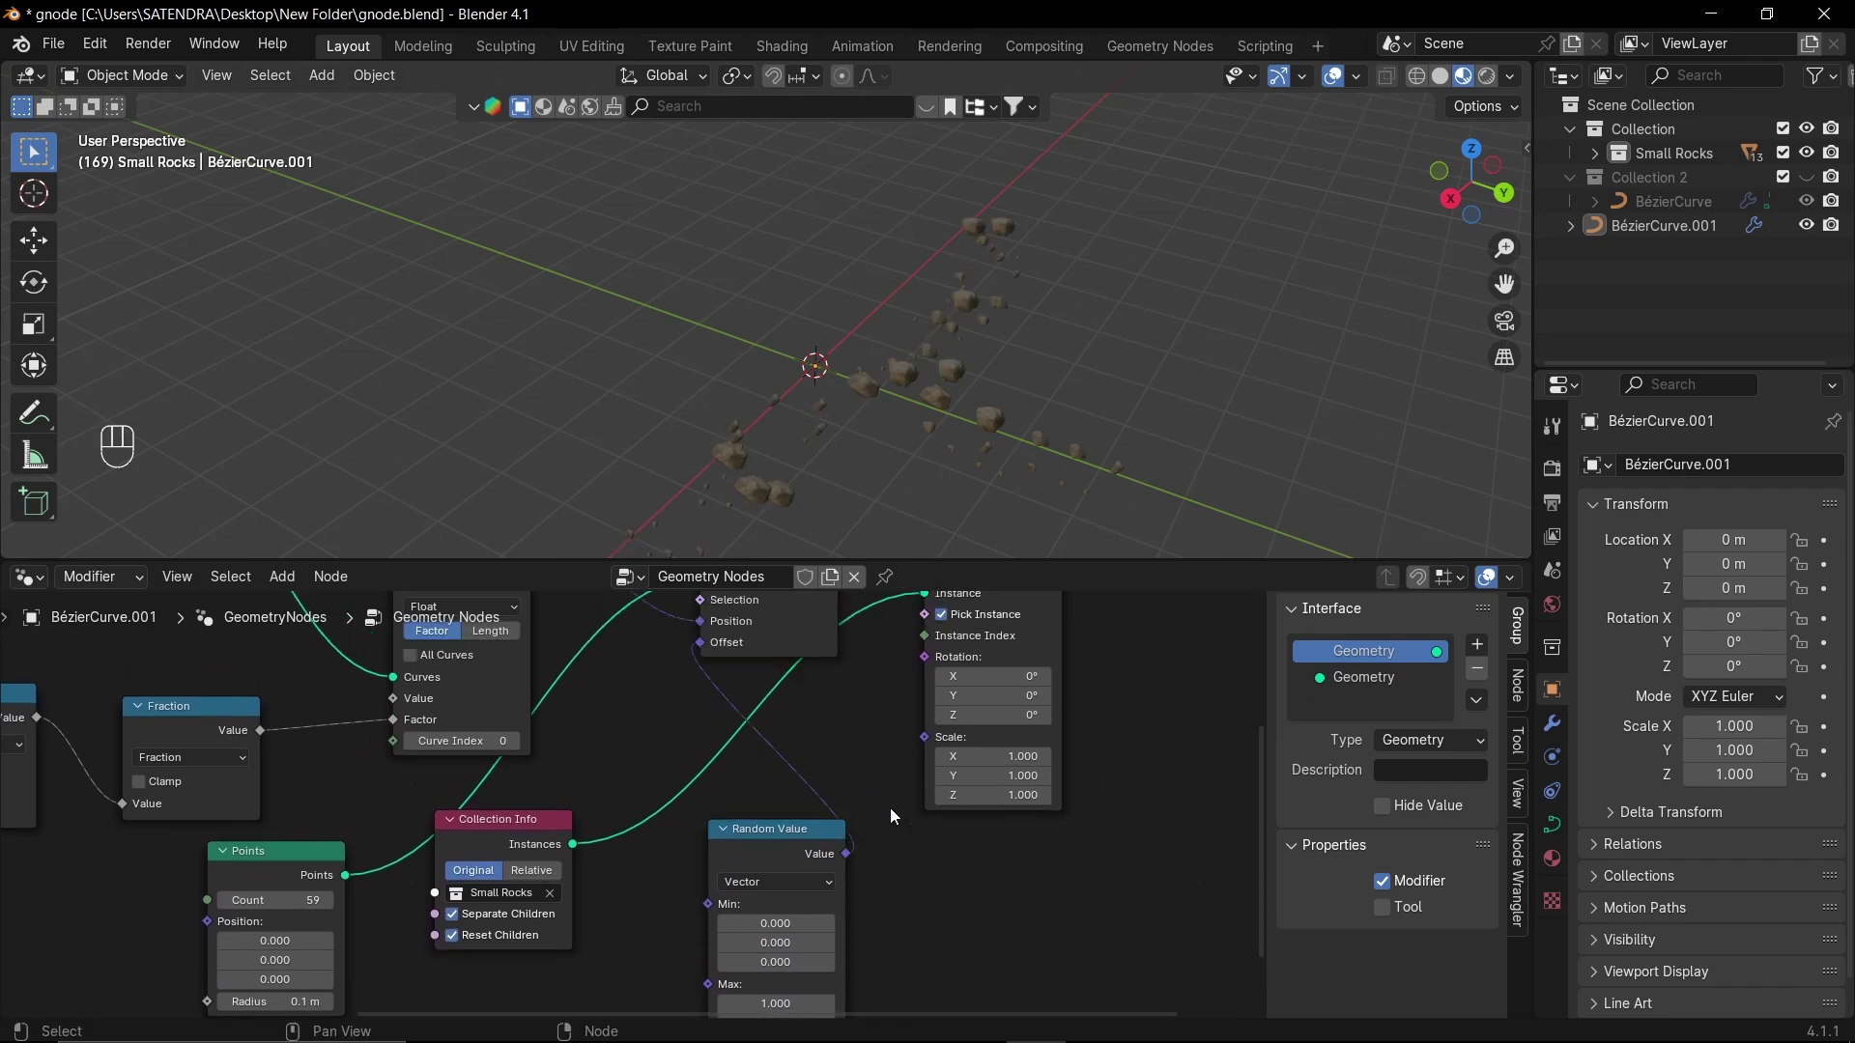
left_click_drag(824, 381, 872, 743)
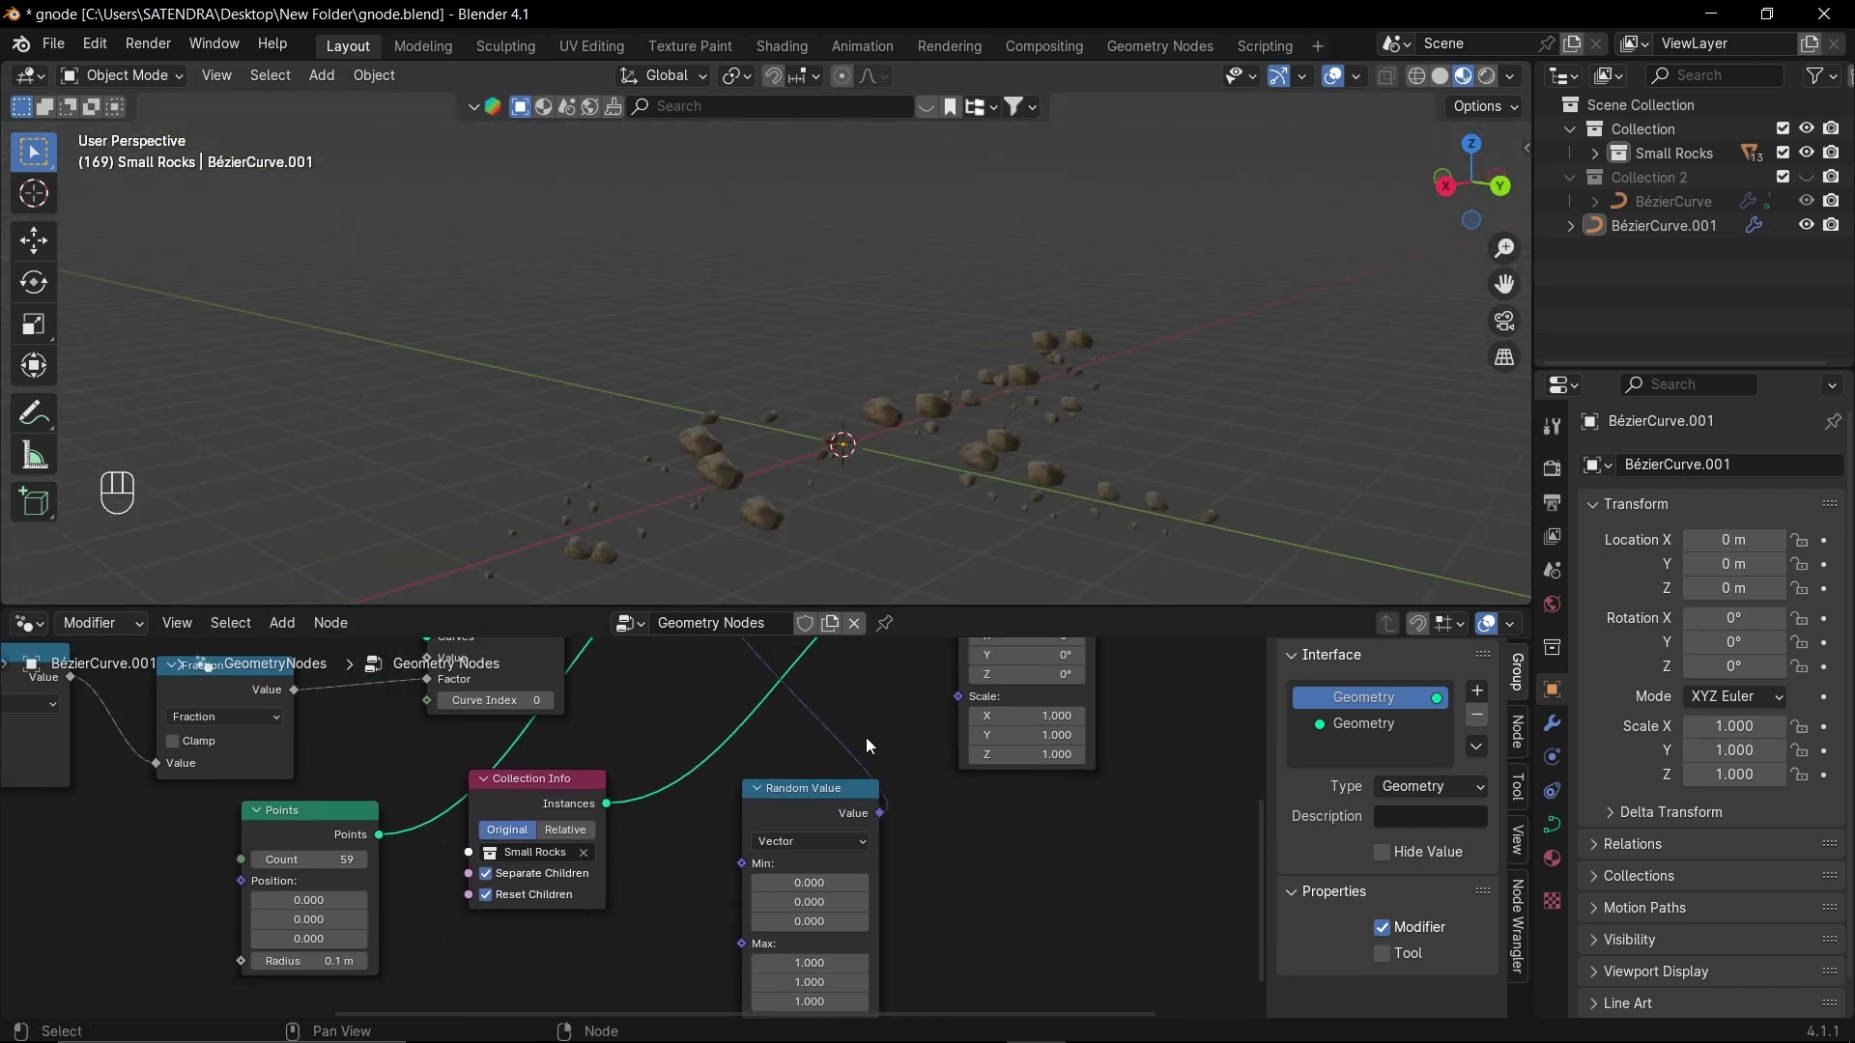
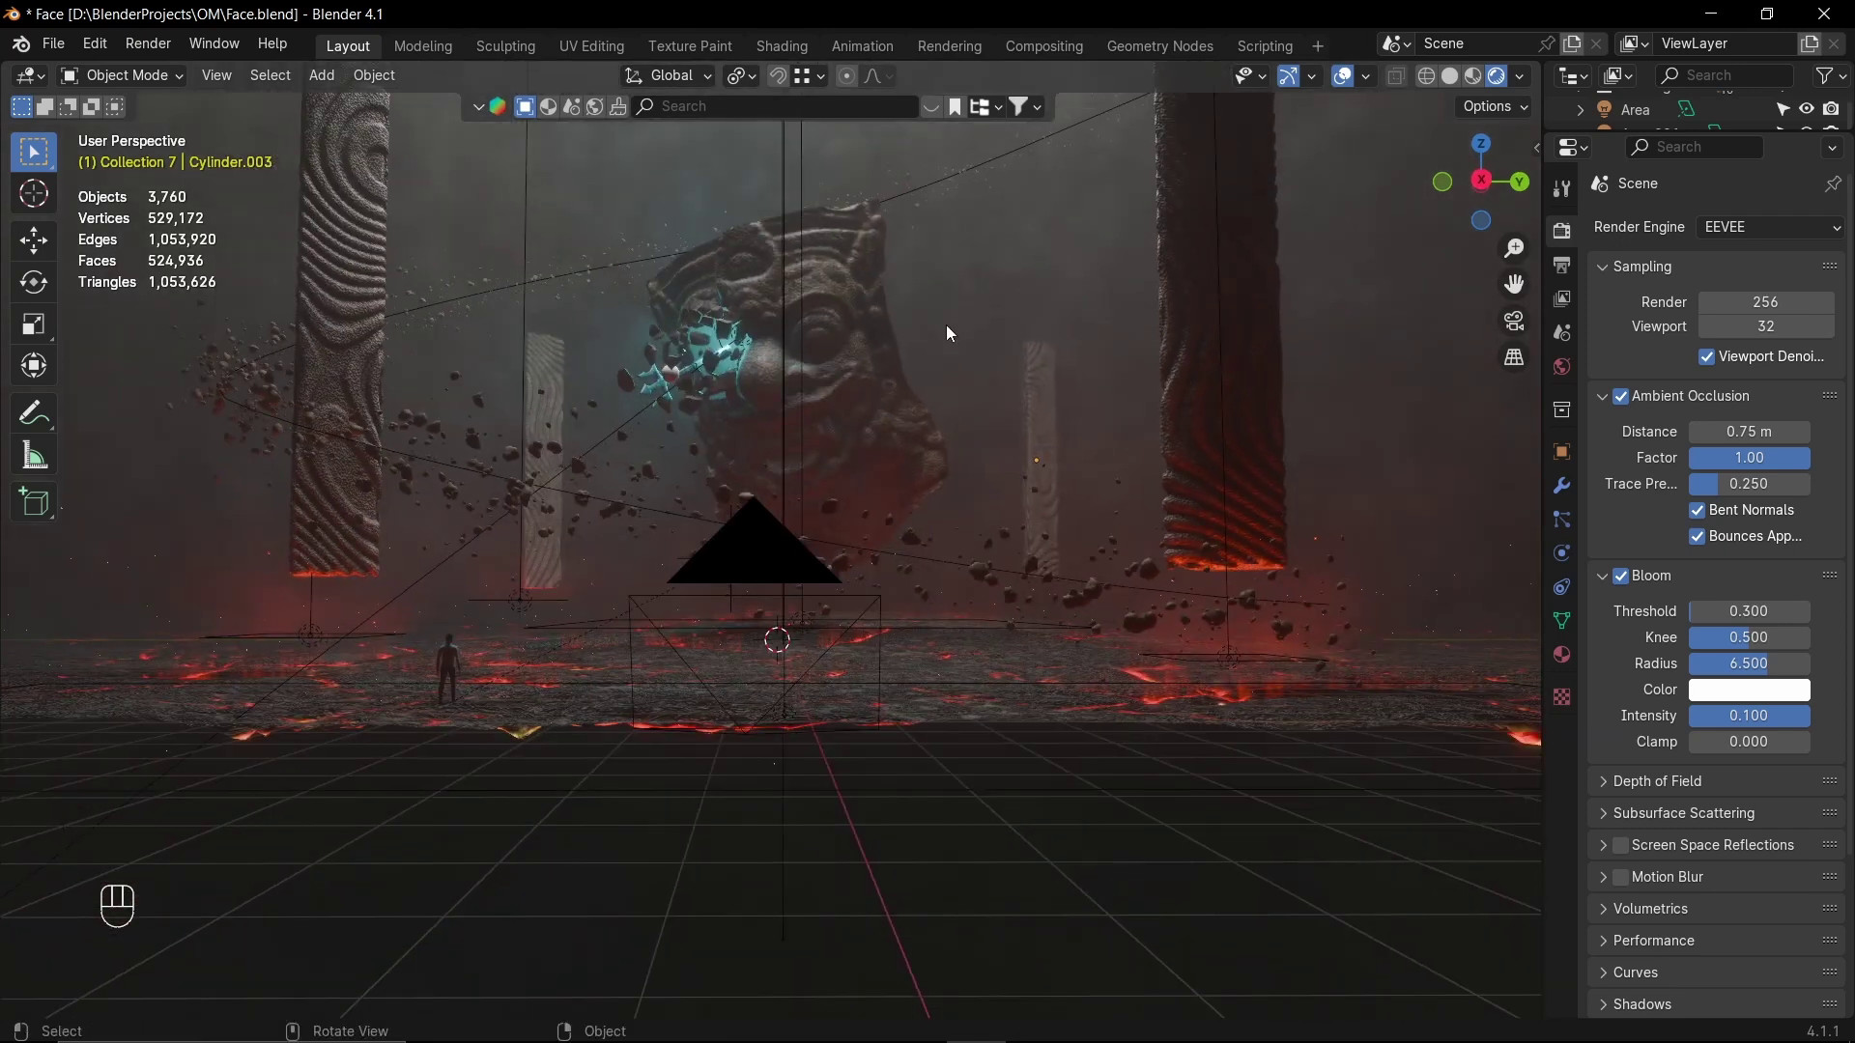
- Orbit the temple scene in Face.blend and isolate the curve the rocks follow
left_click_drag(954, 601, 908, 871)
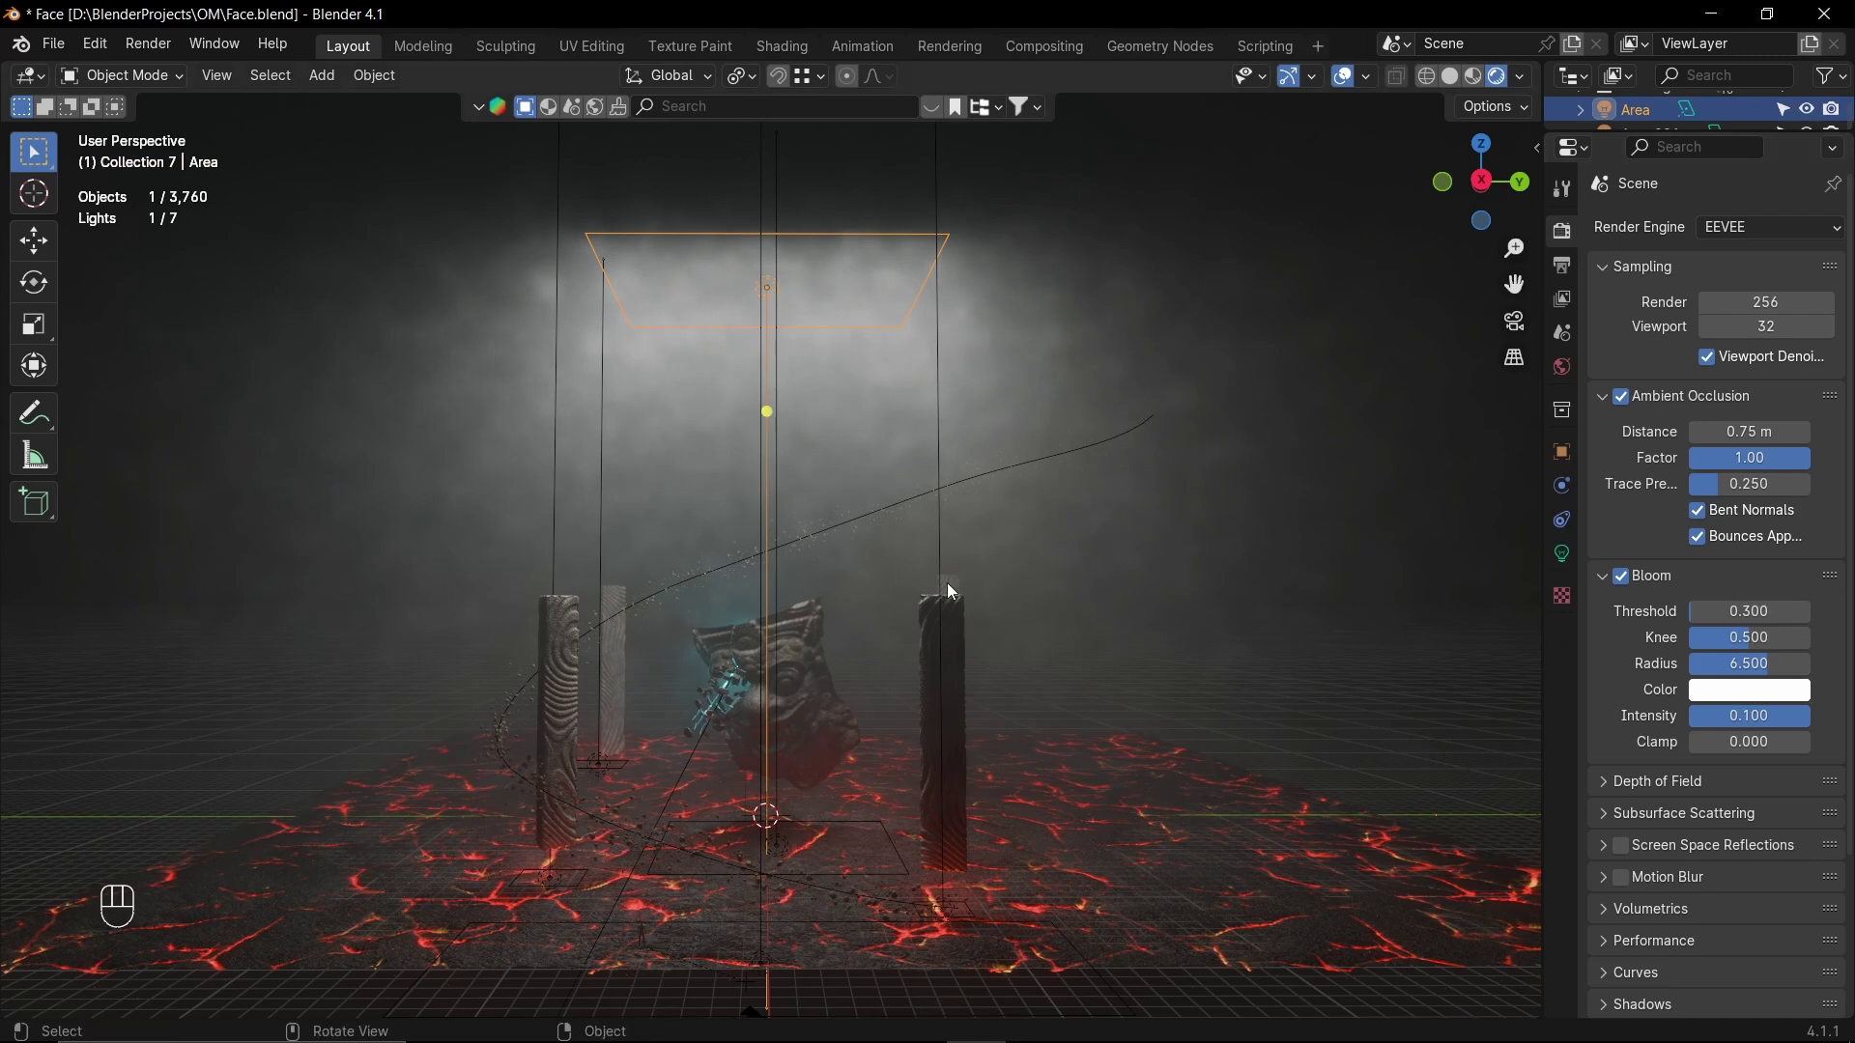
left_click_drag(906, 618, 947, 708)
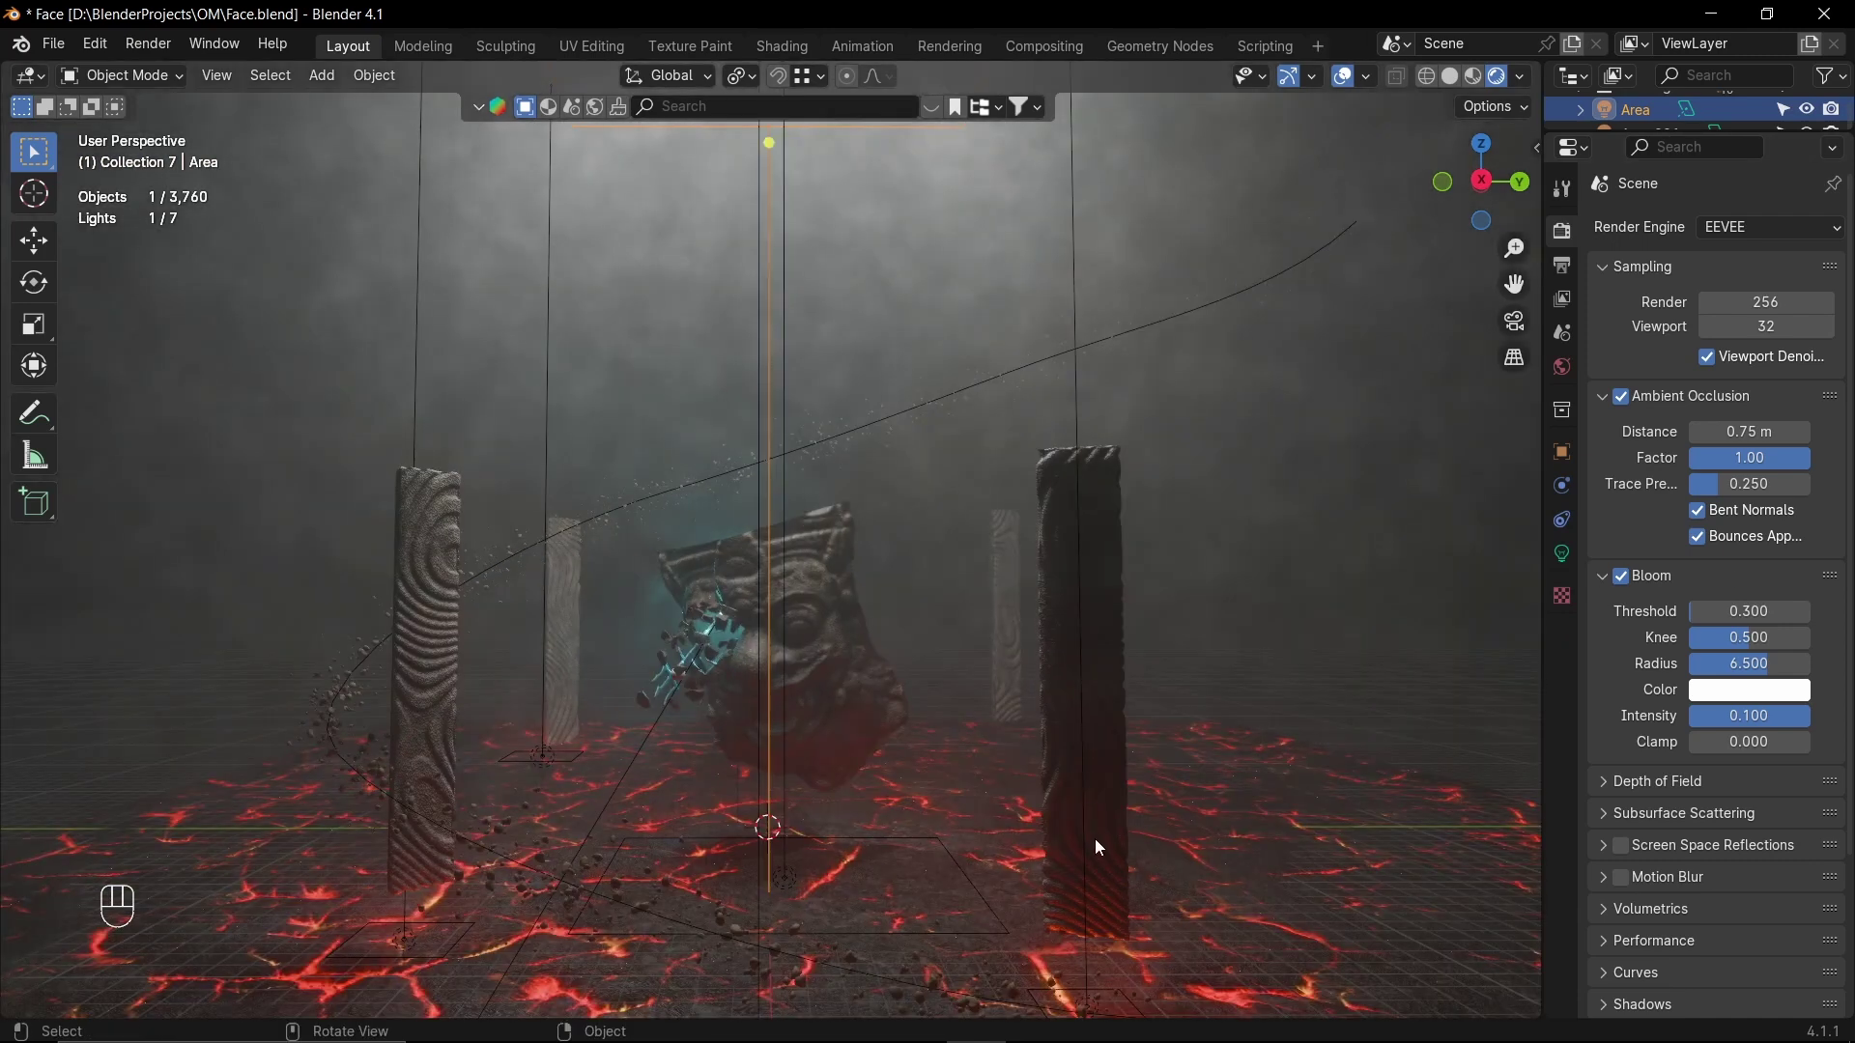
left_click_drag(1089, 688, 1081, 855)
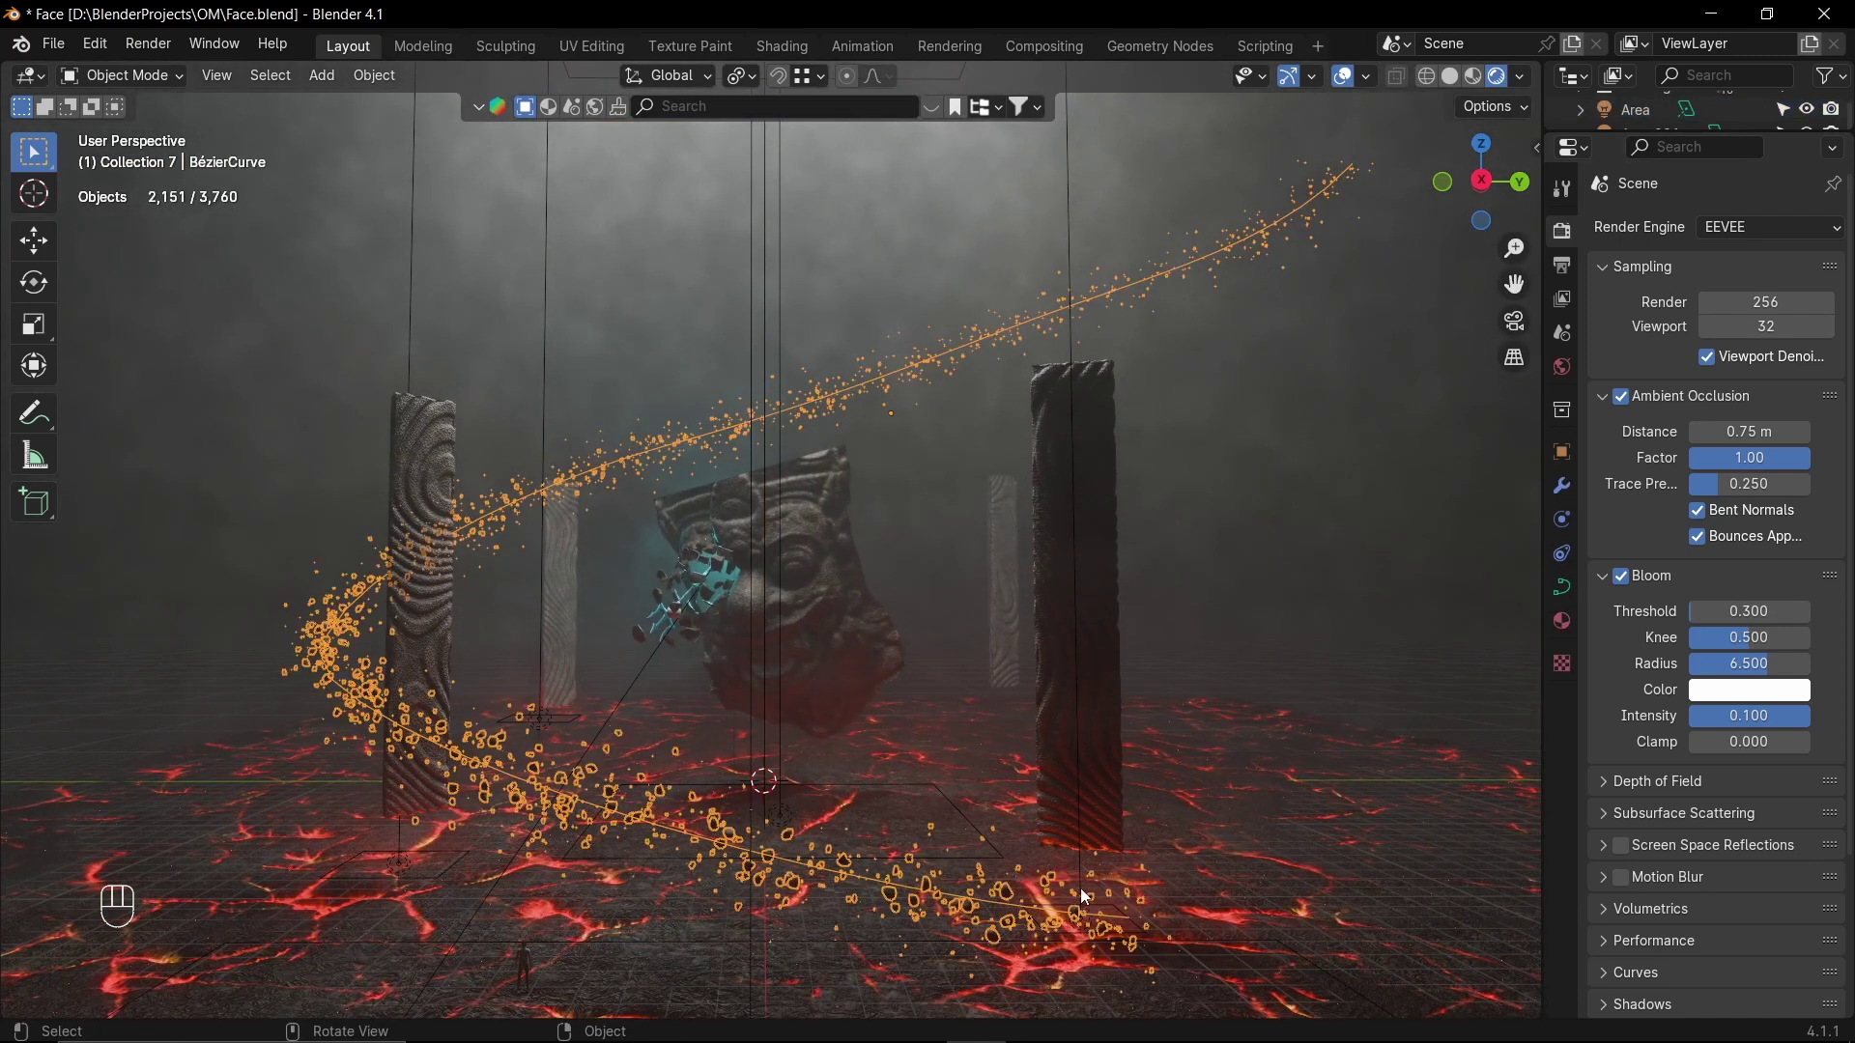
key("g")
key("shift+h")
- Orbit around the lava light patches and back to a front view of the temple
left_click_drag(1007, 838, 1066, 805)
left_click_drag(1134, 752, 1126, 771)
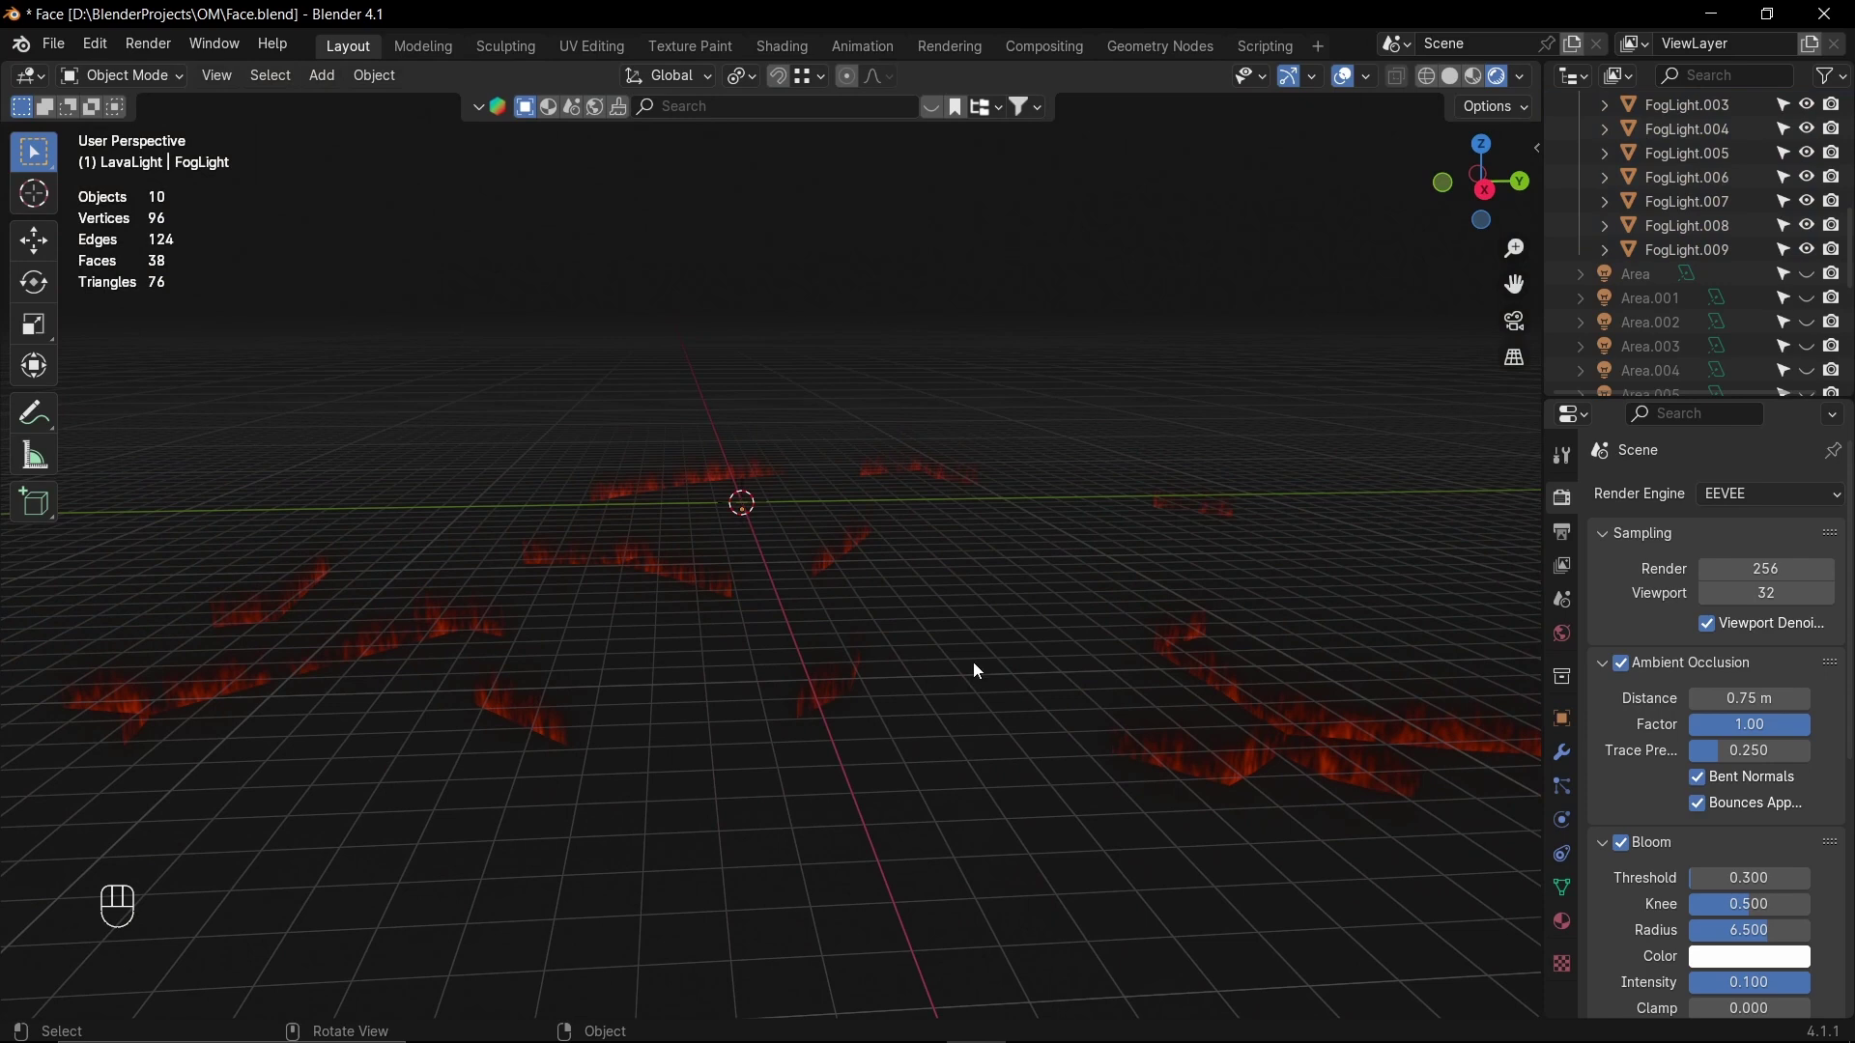
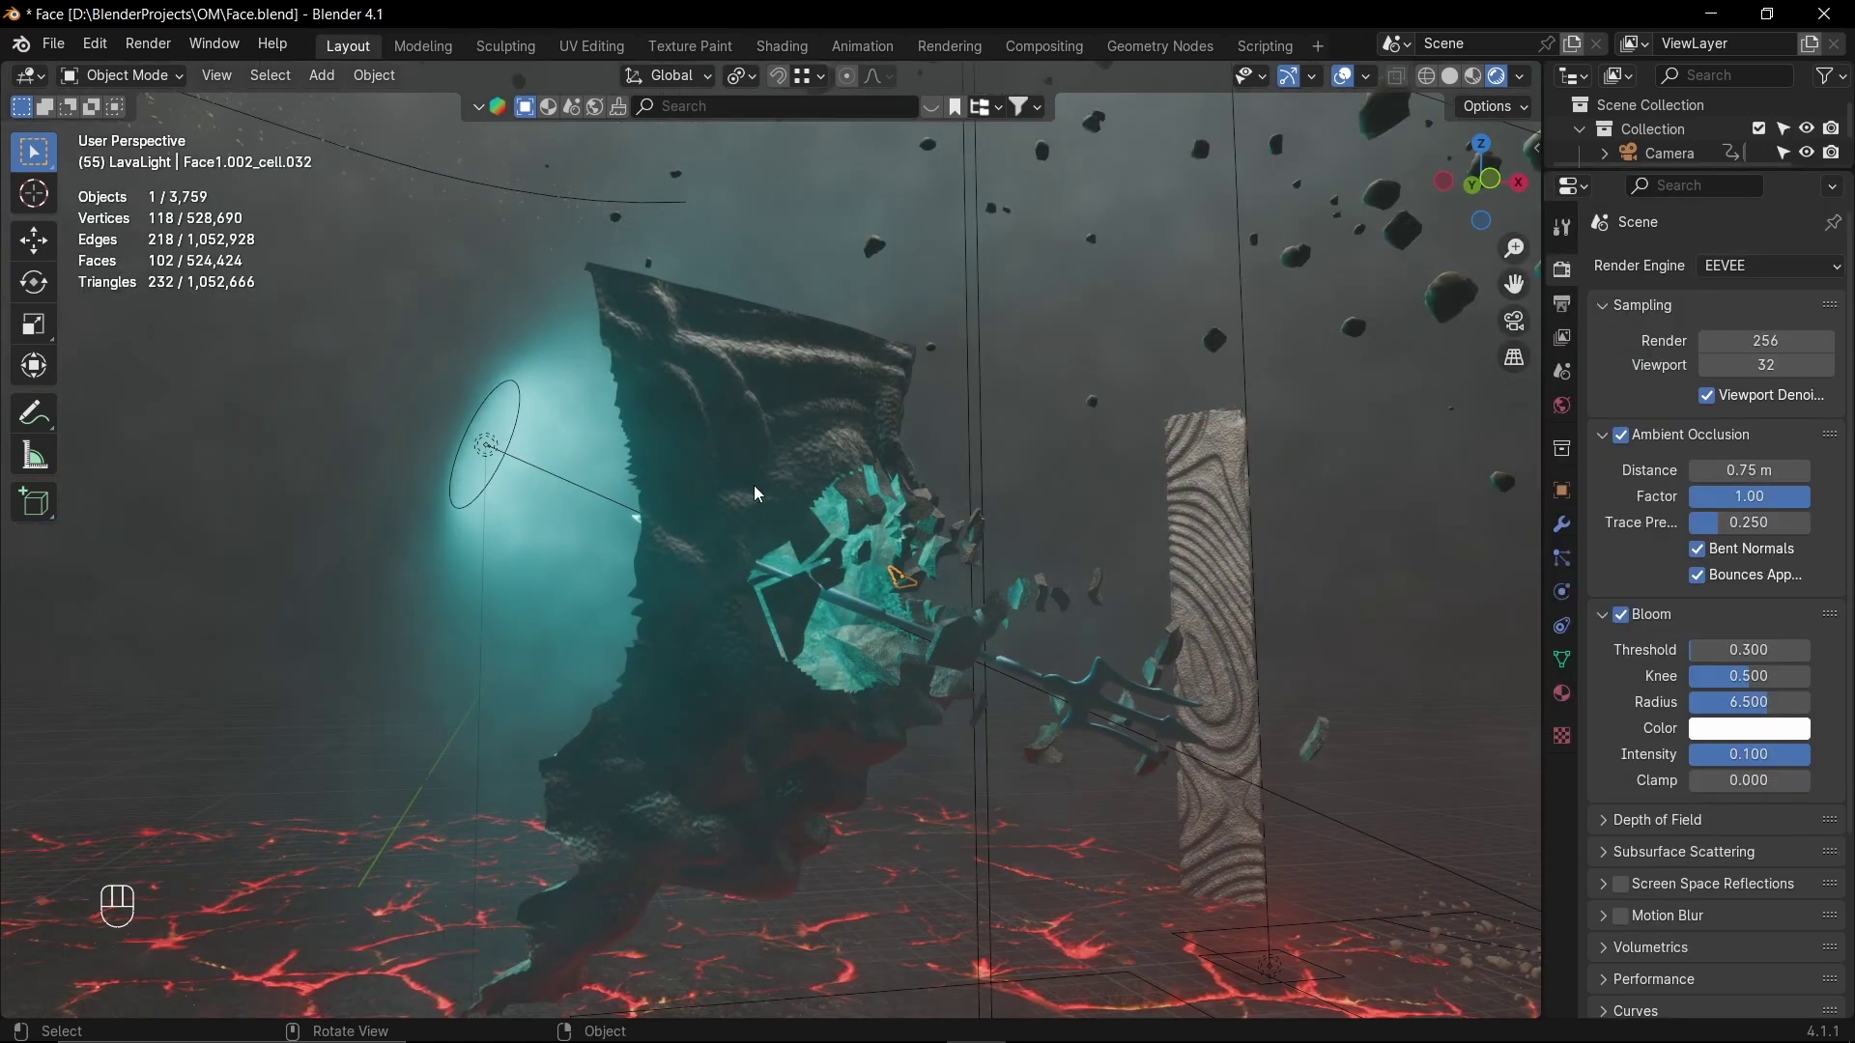
left_click_drag(761, 476, 968, 775)
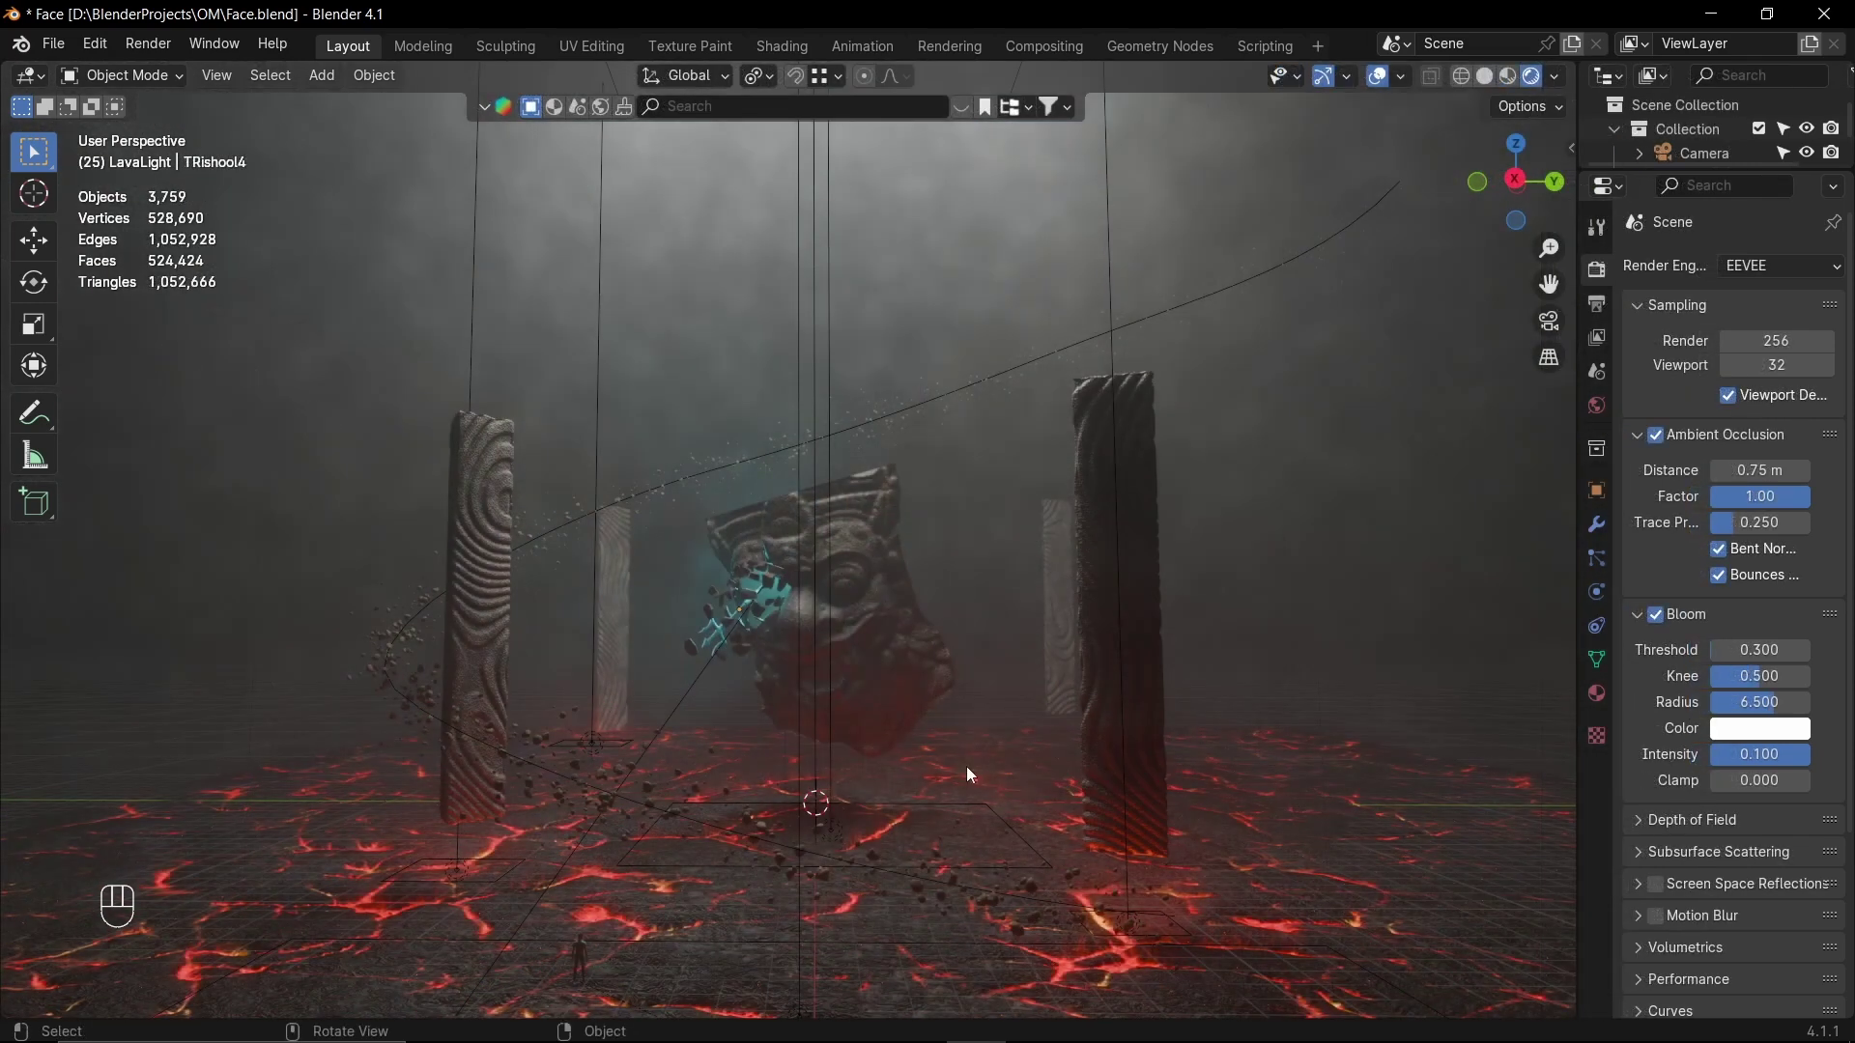